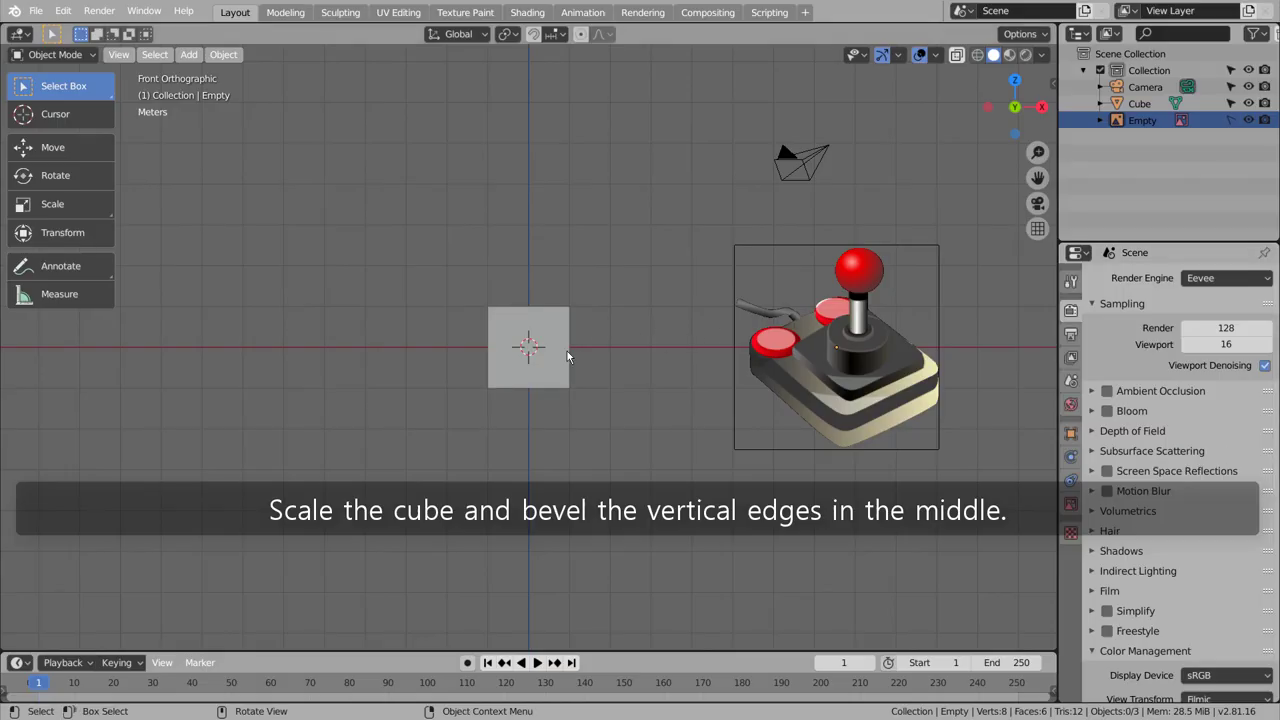
# Scale the default cube flat along Z, then enlarge it into a wide thin slab.
pyautogui.click(556, 359)
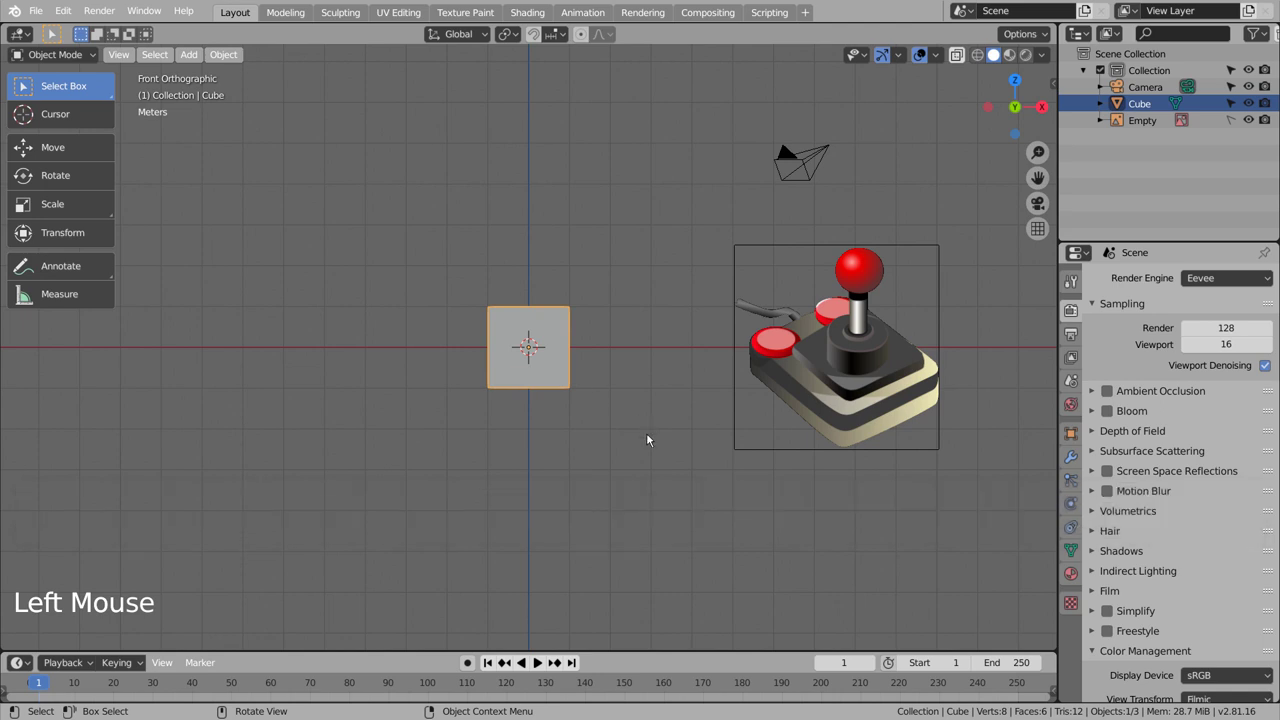
pyautogui.middleClick(661, 438)
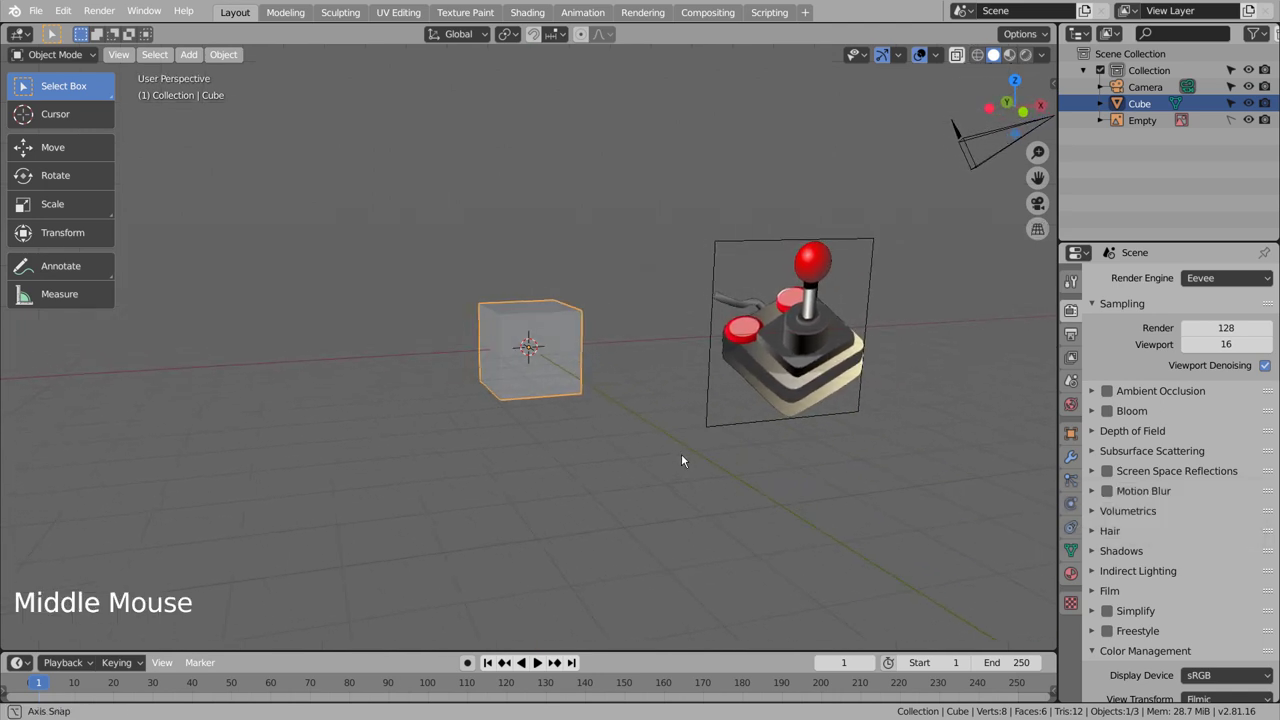
pyautogui.press('s')
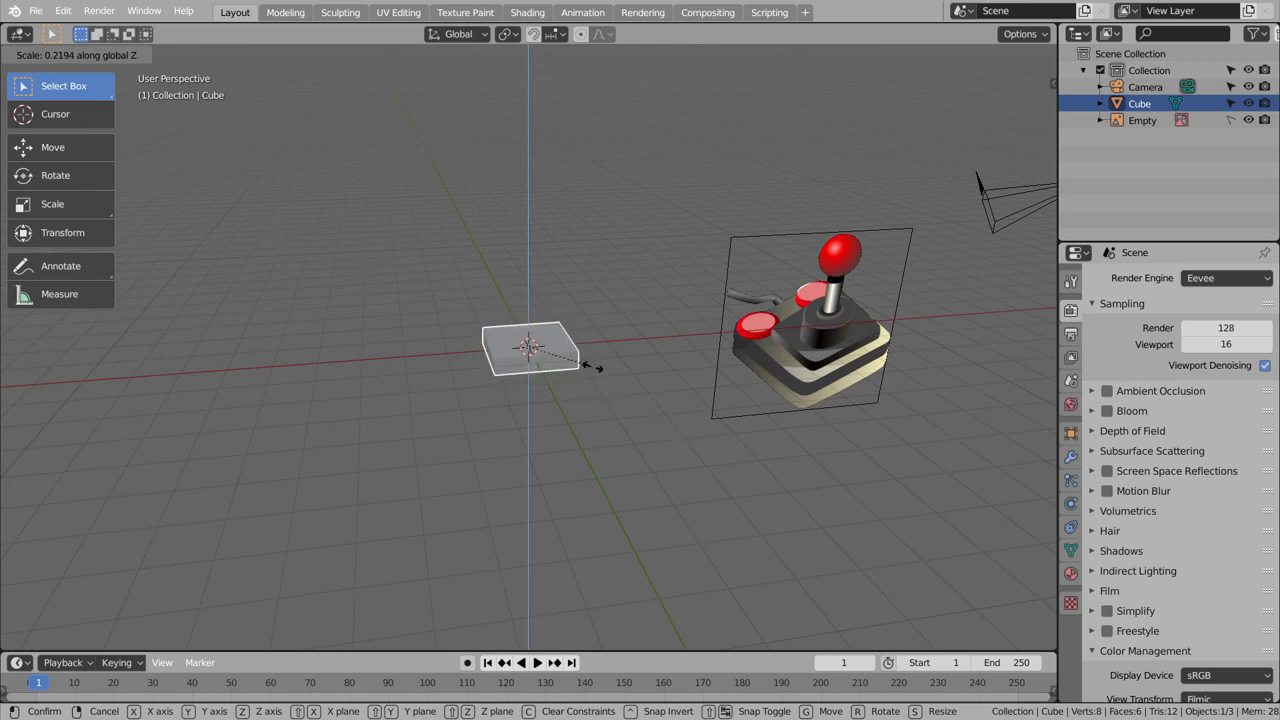
pyautogui.middleClick(660, 355)
pyautogui.press('KP_7')
pyautogui.scroll(3)
pyautogui.middleClick(726, 458)
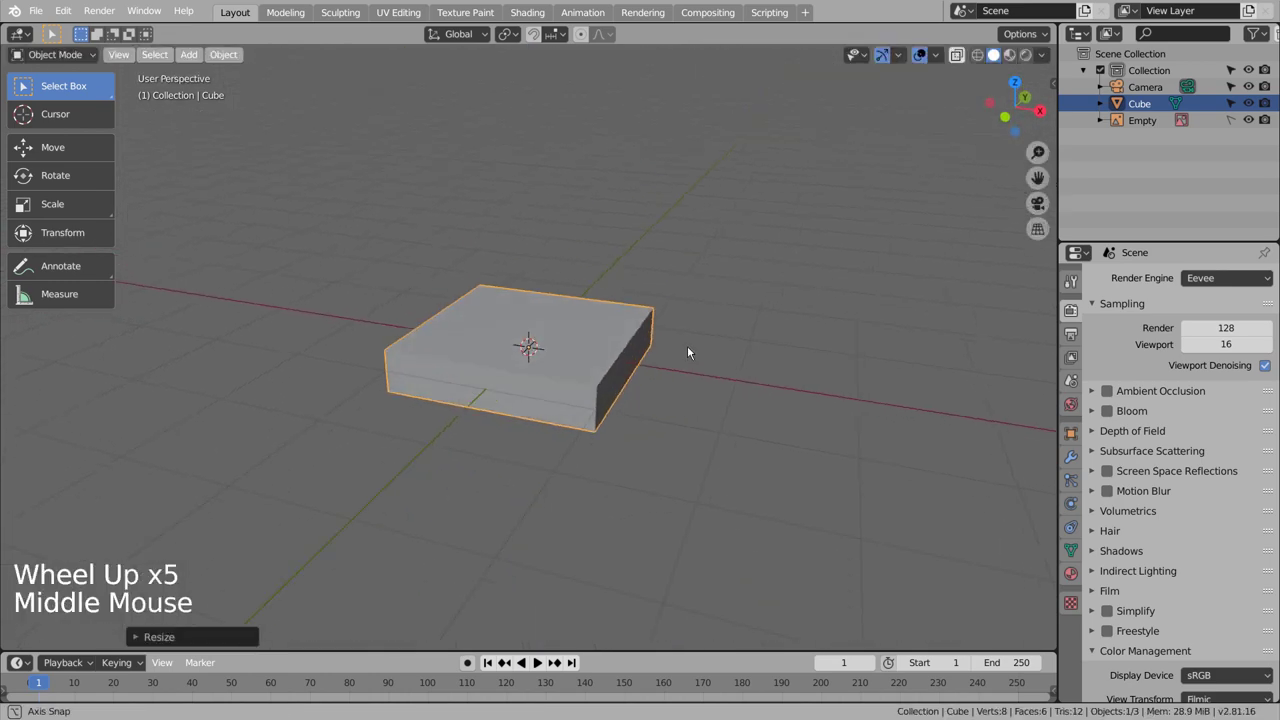
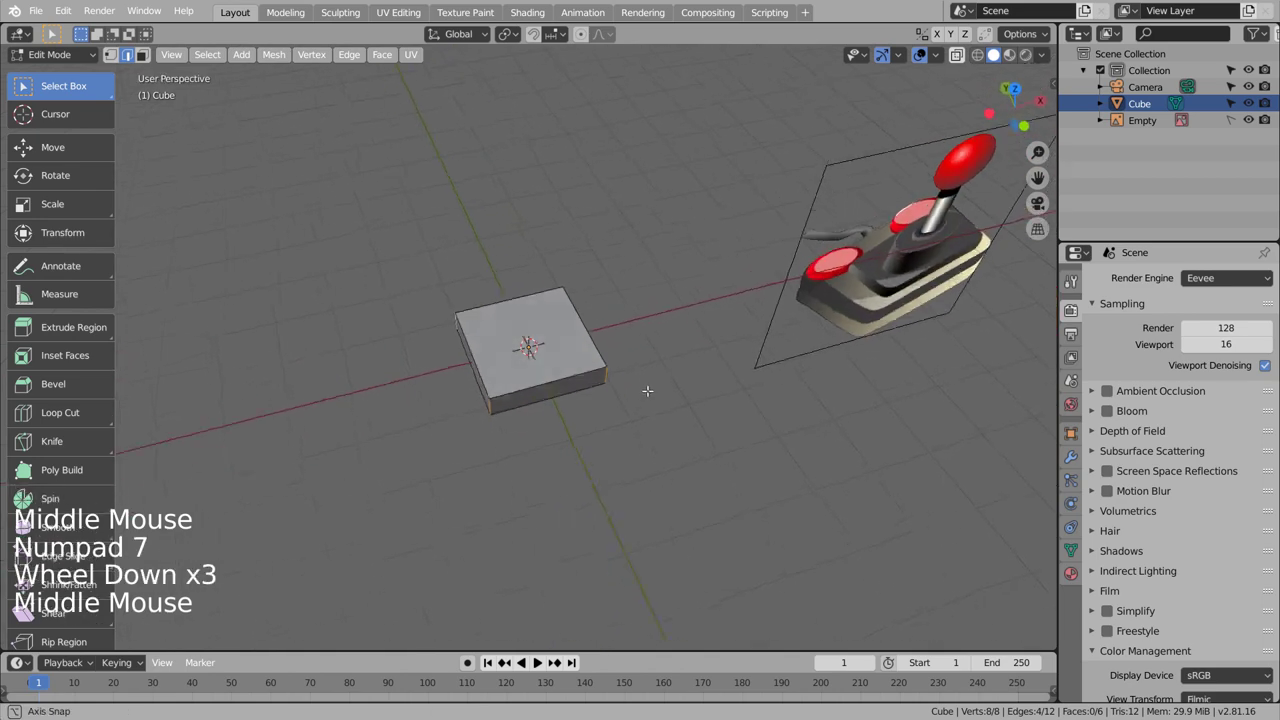
# Bevel the slab's four vertical corner edges with extra segments and shade it smooth.
pyautogui.press('ctrl+b')
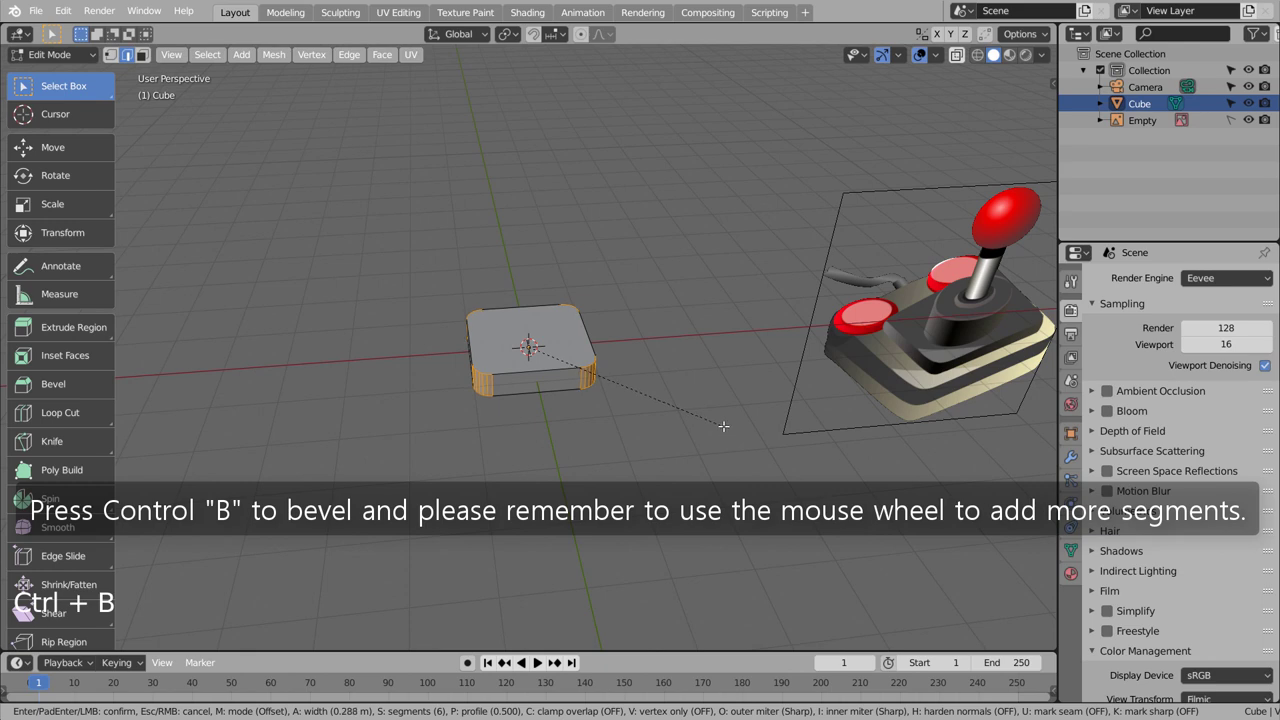
pyautogui.press('Tab')
pyautogui.middleClick(661, 434)
pyautogui.click(601, 355)
pyautogui.rightClick(601, 355)
pyautogui.middleClick(743, 460)
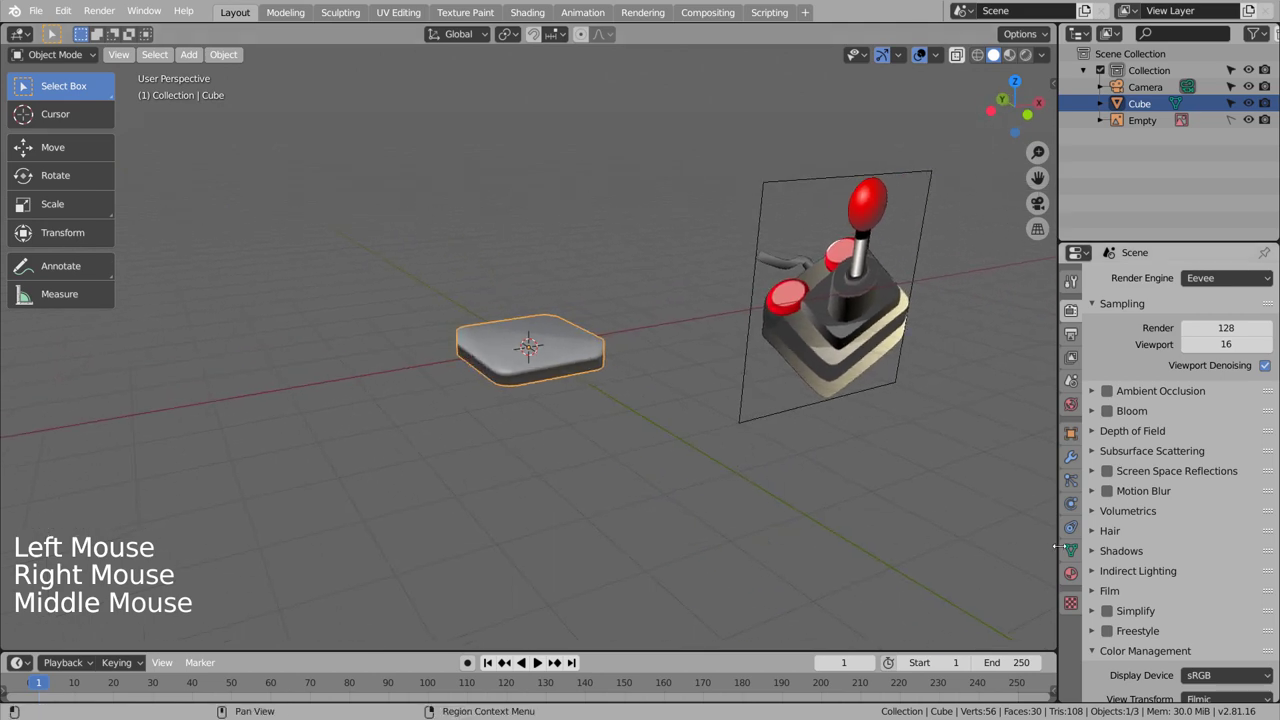
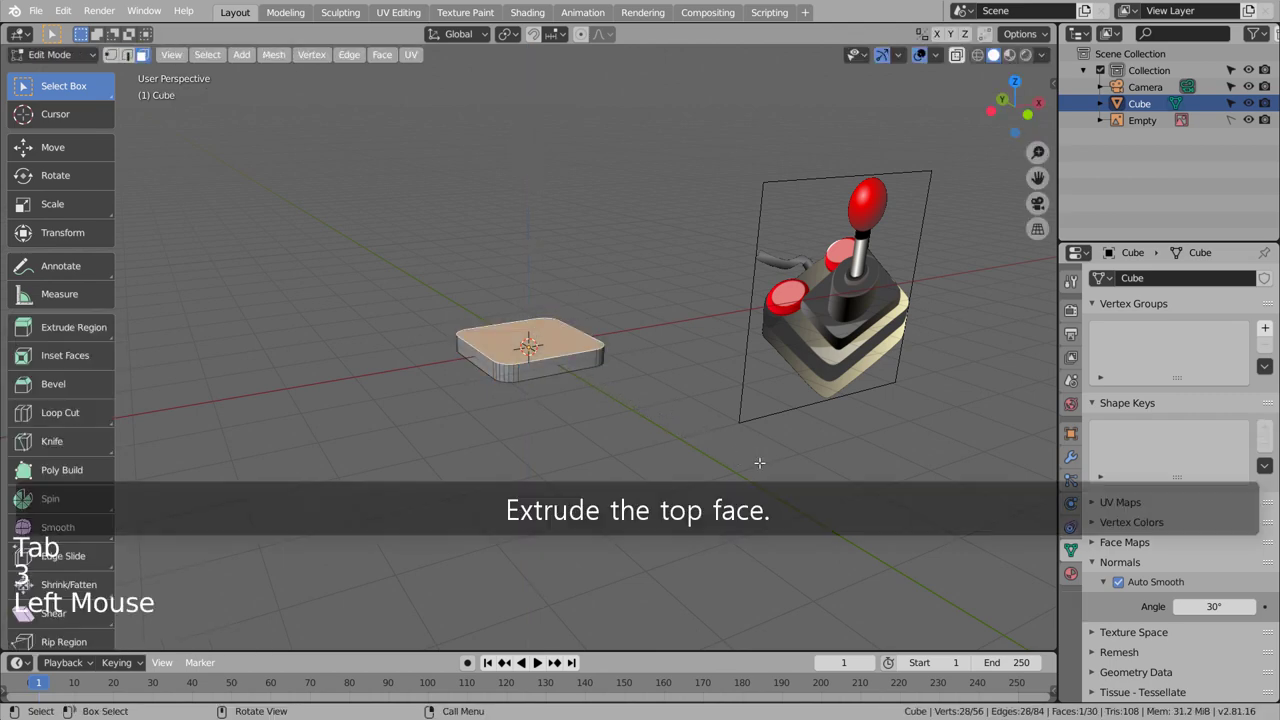
# Extrude the slab's top face upward to raise its height.
pyautogui.press('e')
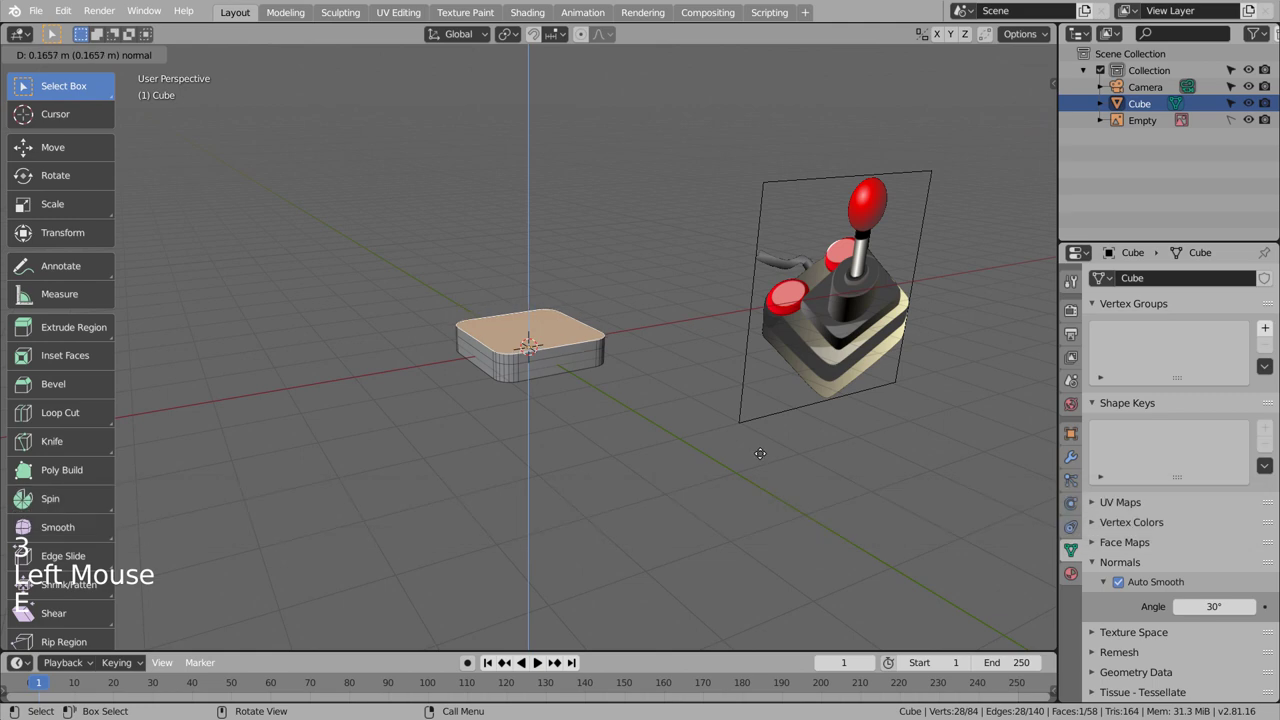
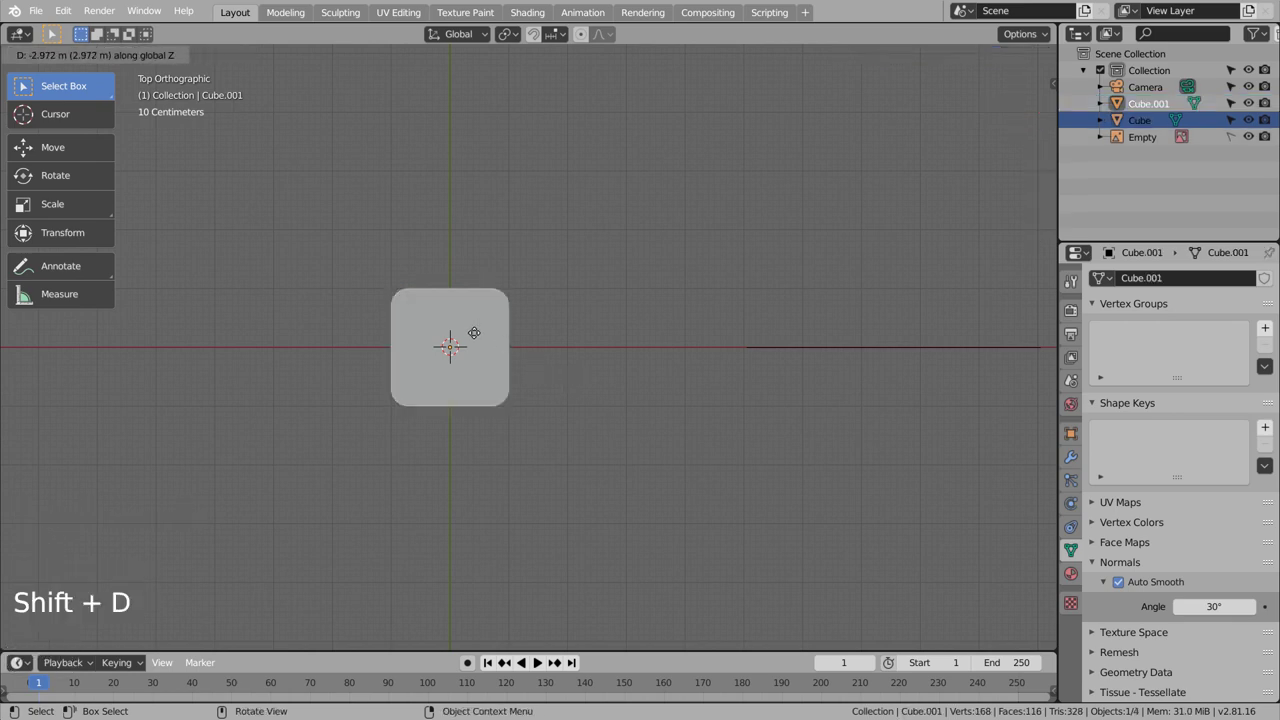
# Duplicate the base, shrink the copy and stretch it wider along X in top view.
pyautogui.press('ctrl+z')
pyautogui.middleClick(641, 358)
pyautogui.press('shift+d')
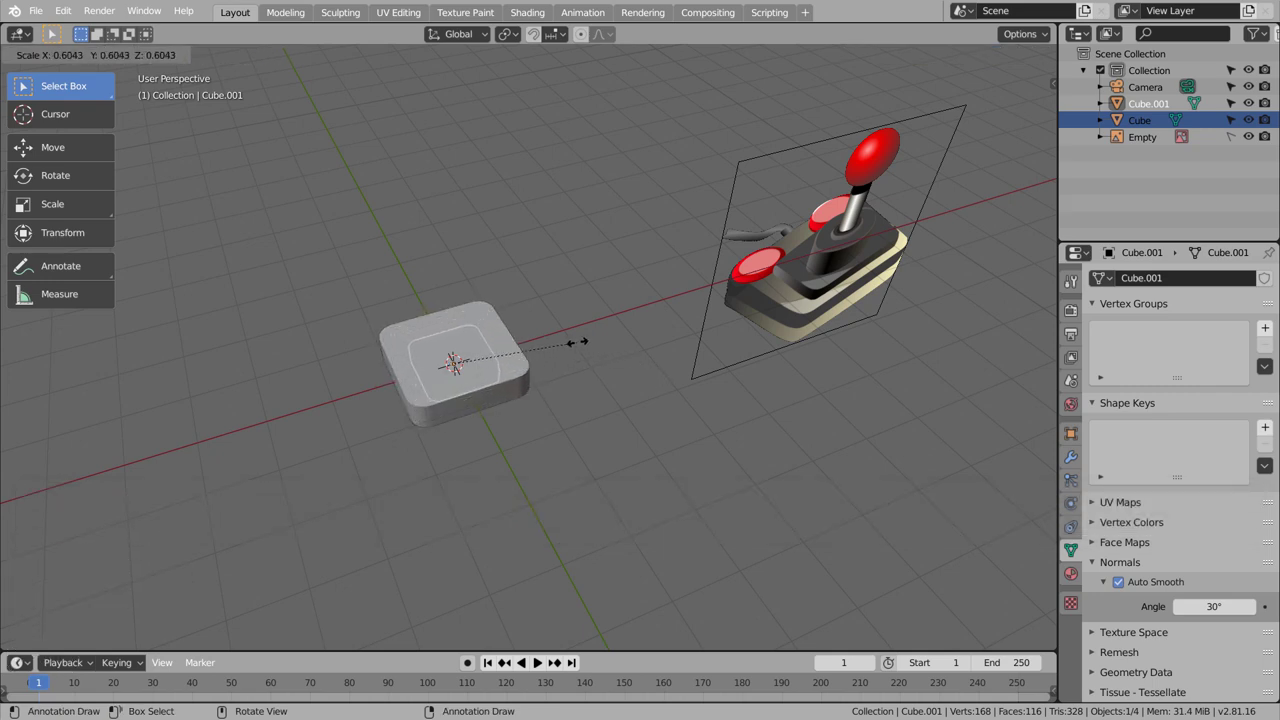
pyautogui.press('KP_7')
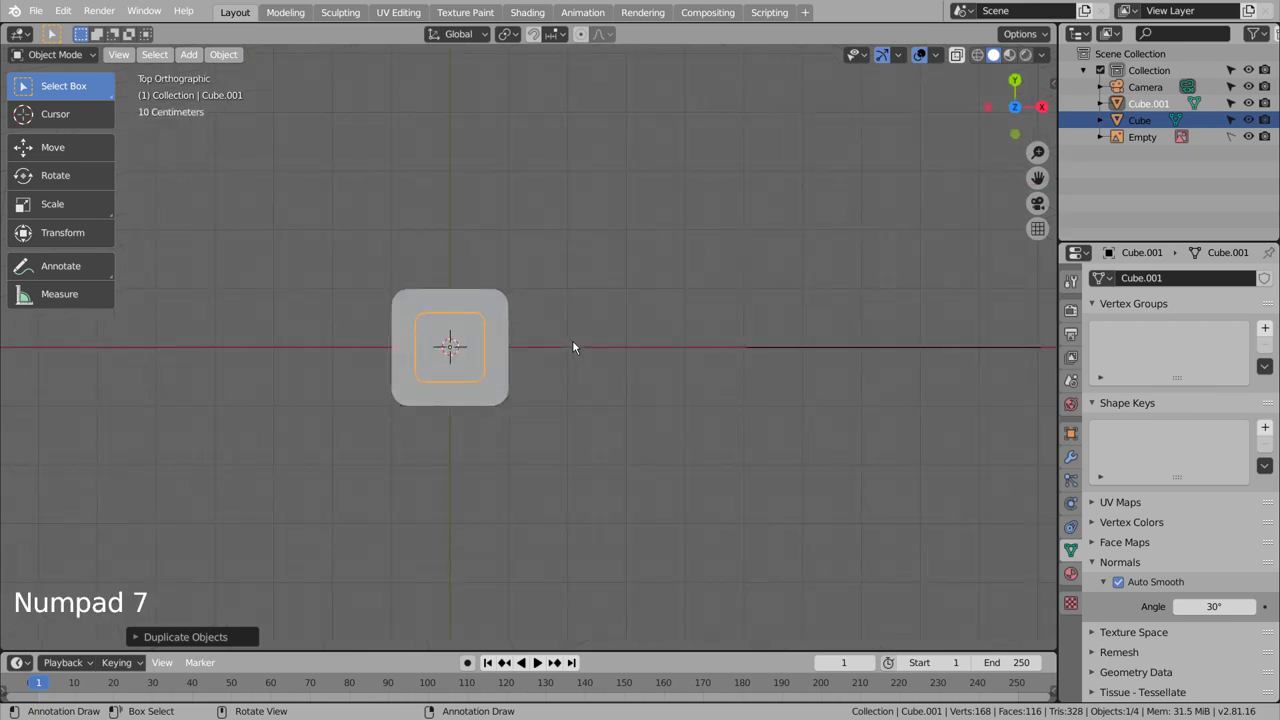
pyautogui.press('s')
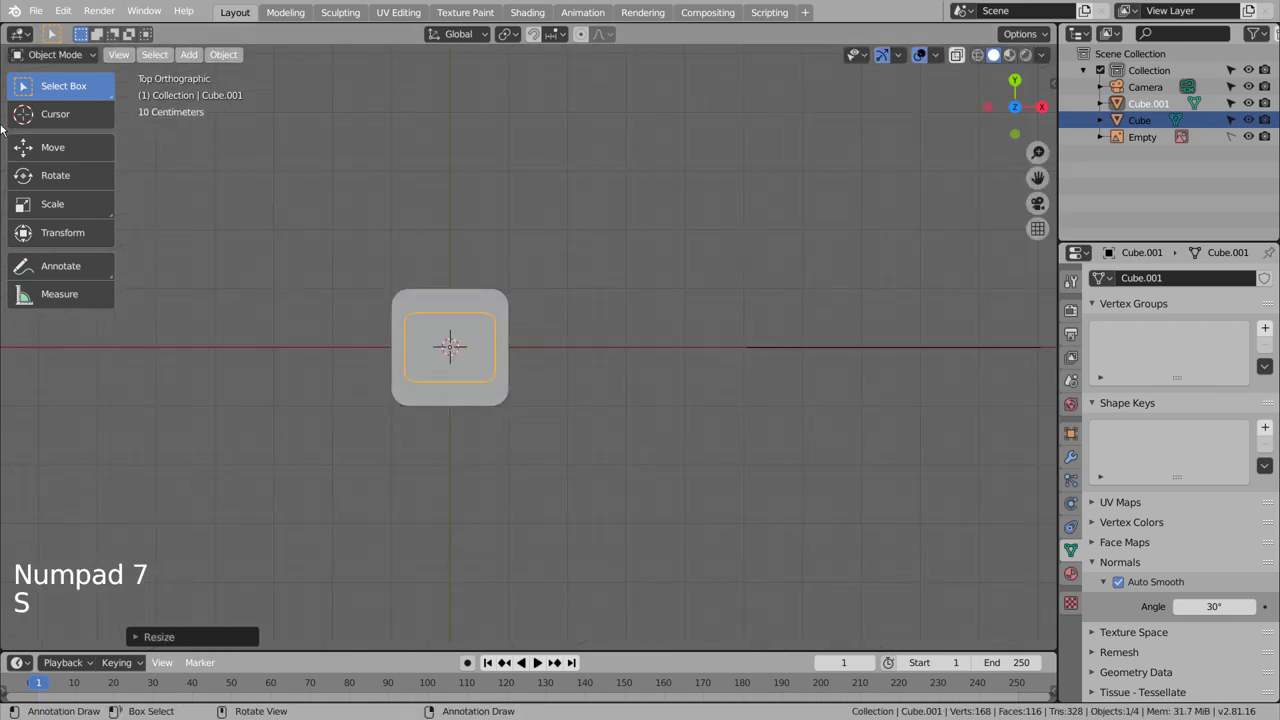
pyautogui.click(52, 159)
# Move the panel along Y toward one edge and raise it onto the base top.
pyautogui.click(447, 285)
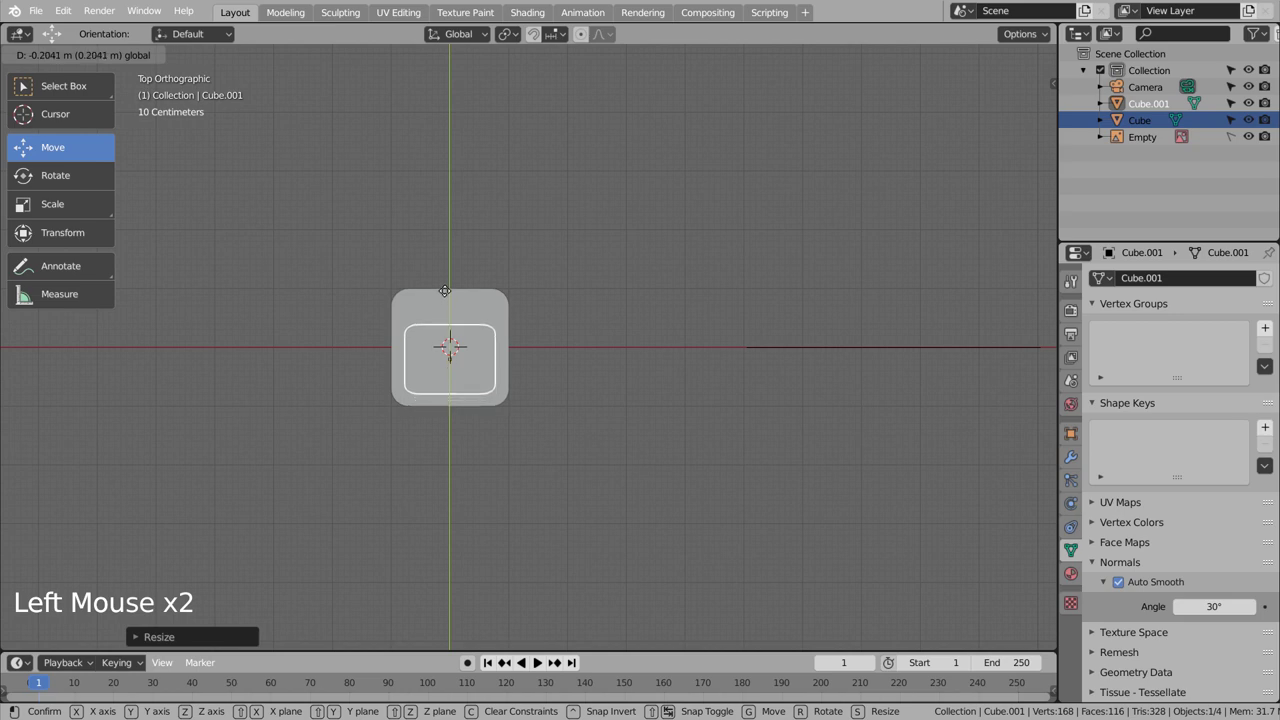
pyautogui.middleClick(679, 488)
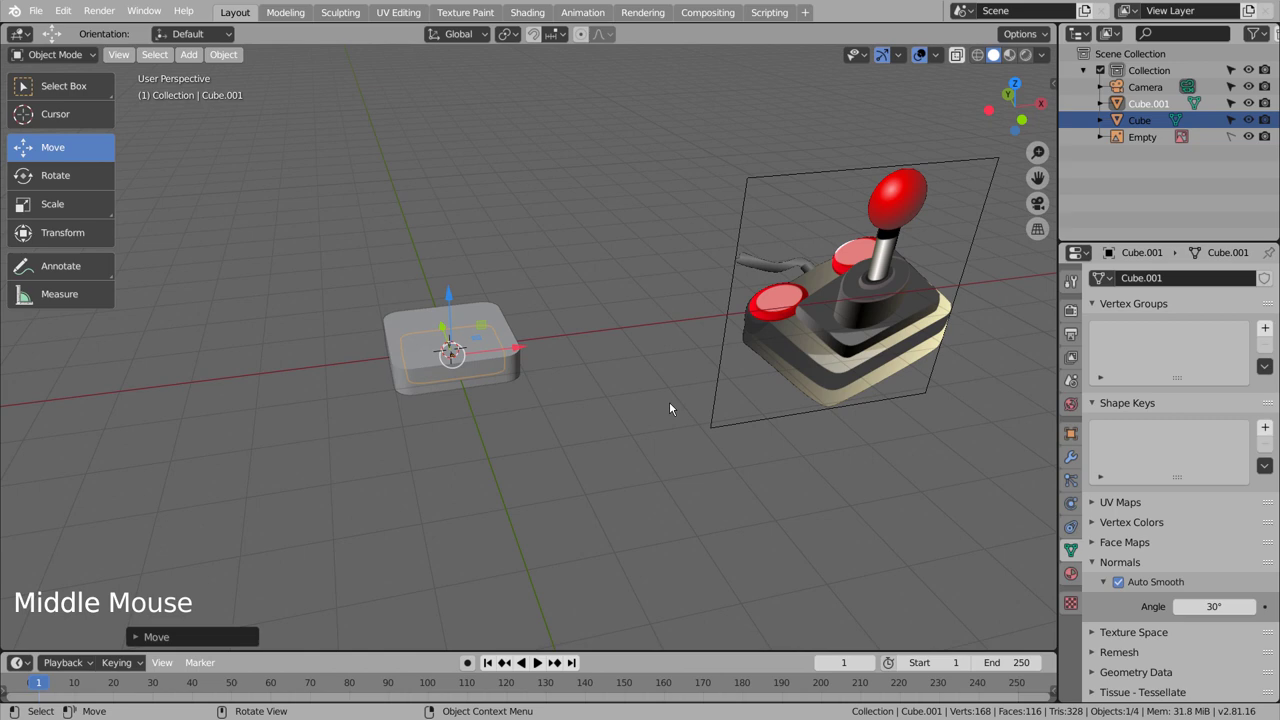
pyautogui.click(452, 290)
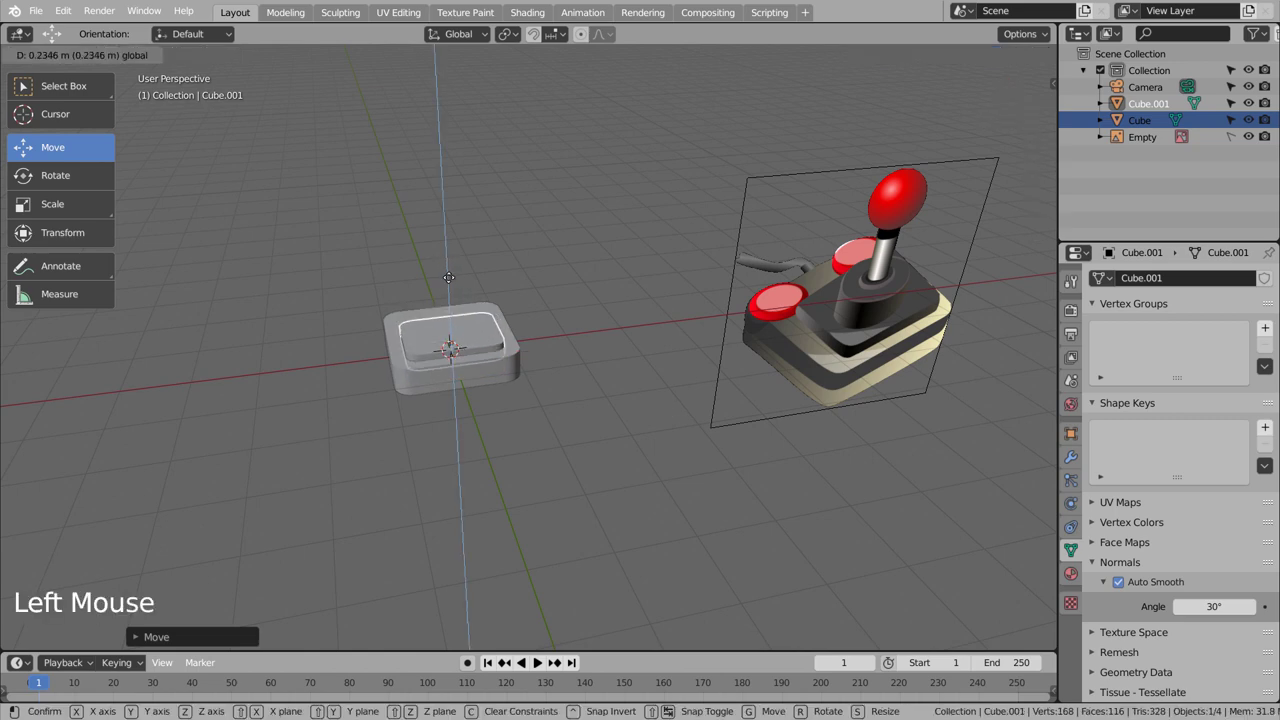
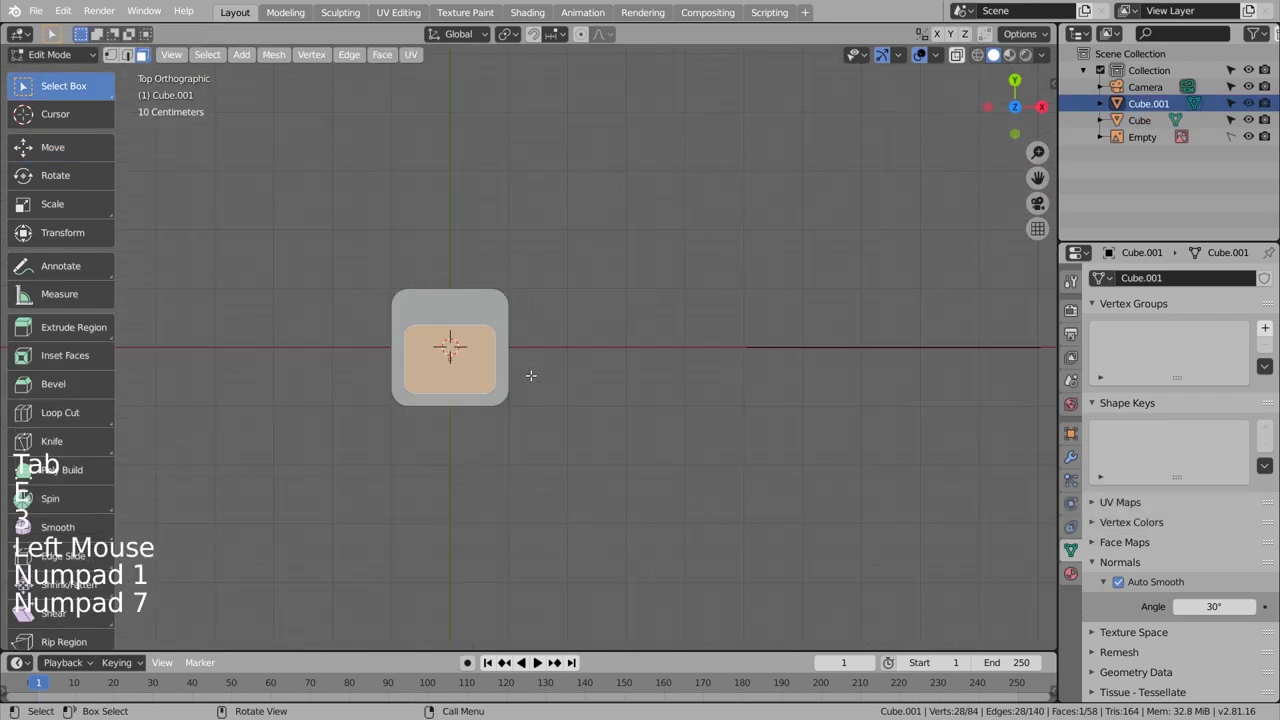
# Scale the panel's top face inward and push it down to form a shallow recess.
pyautogui.press('s')
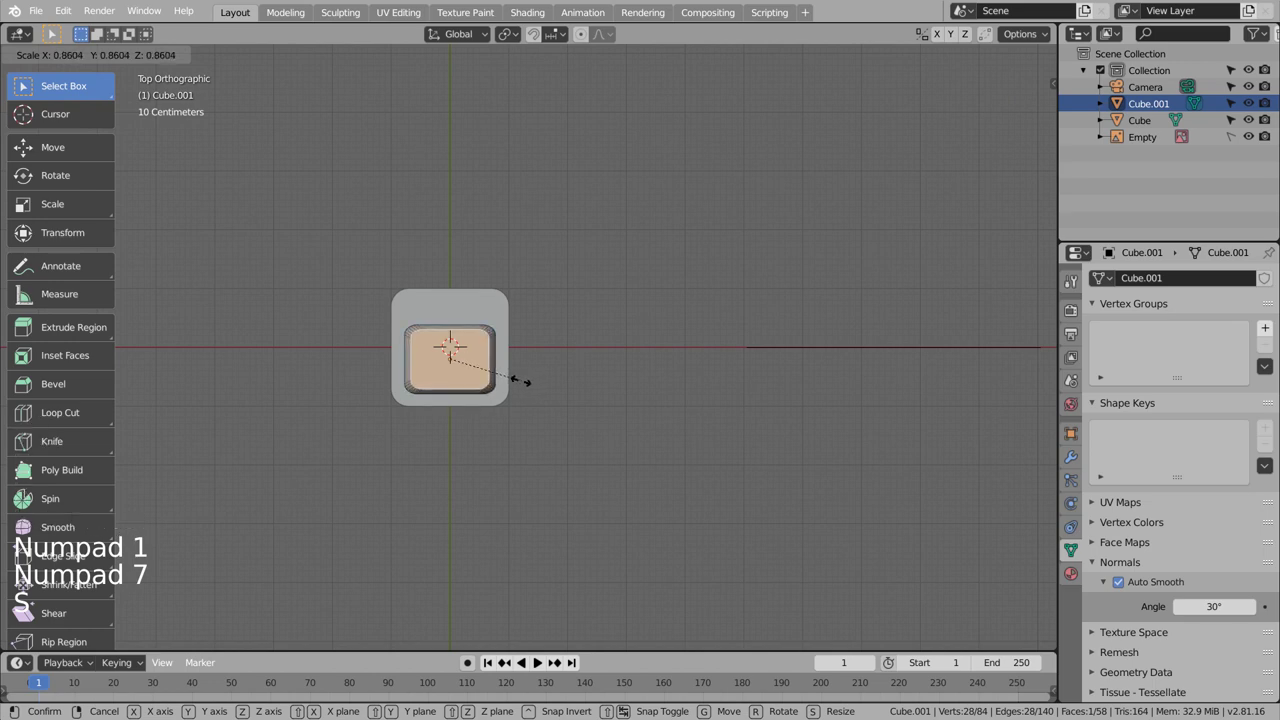
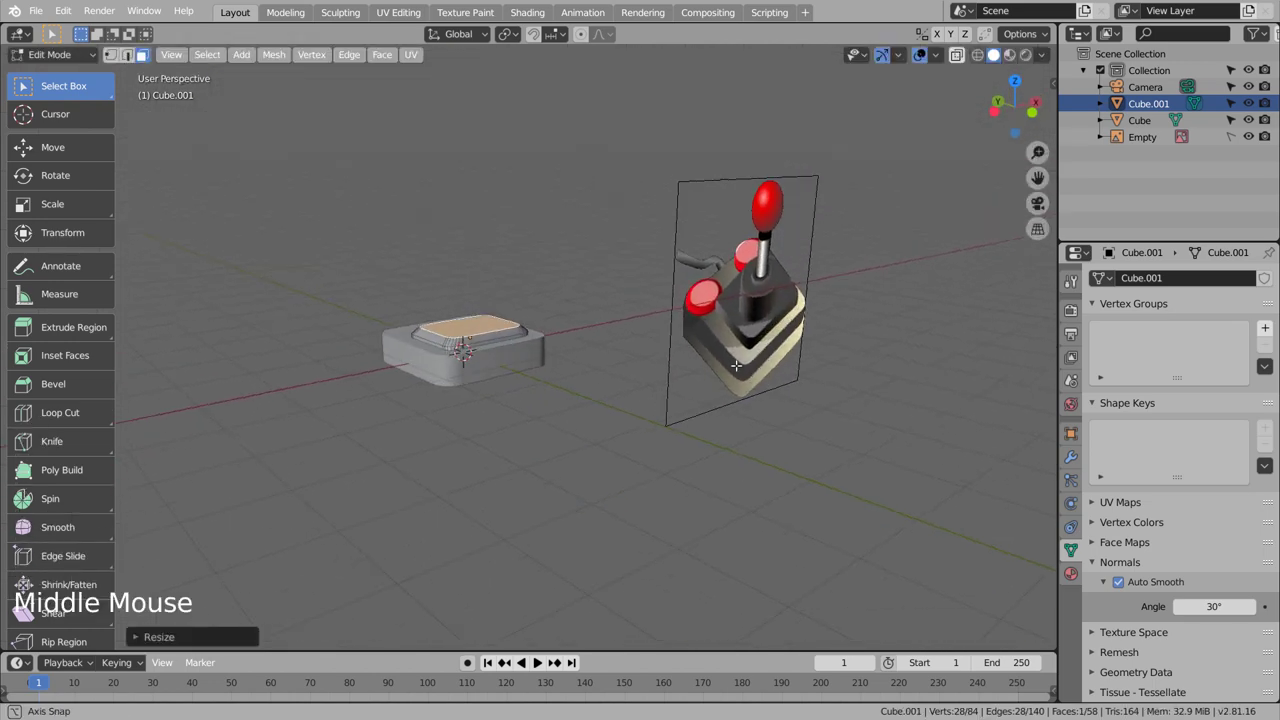
pyautogui.press('Tab')
pyautogui.click(653, 483)
pyautogui.middleClick(654, 495)
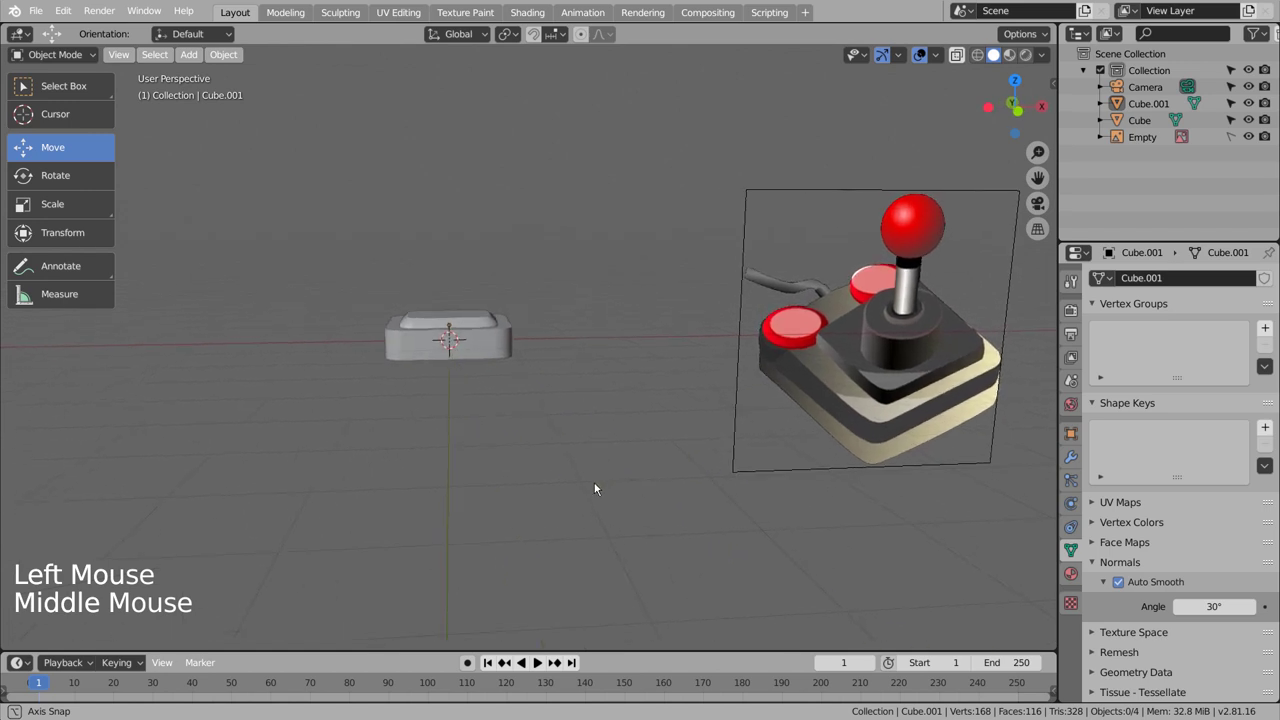
pyautogui.press('KP_1')
pyautogui.click(632, 495)
pyautogui.middleClick(564, 444)
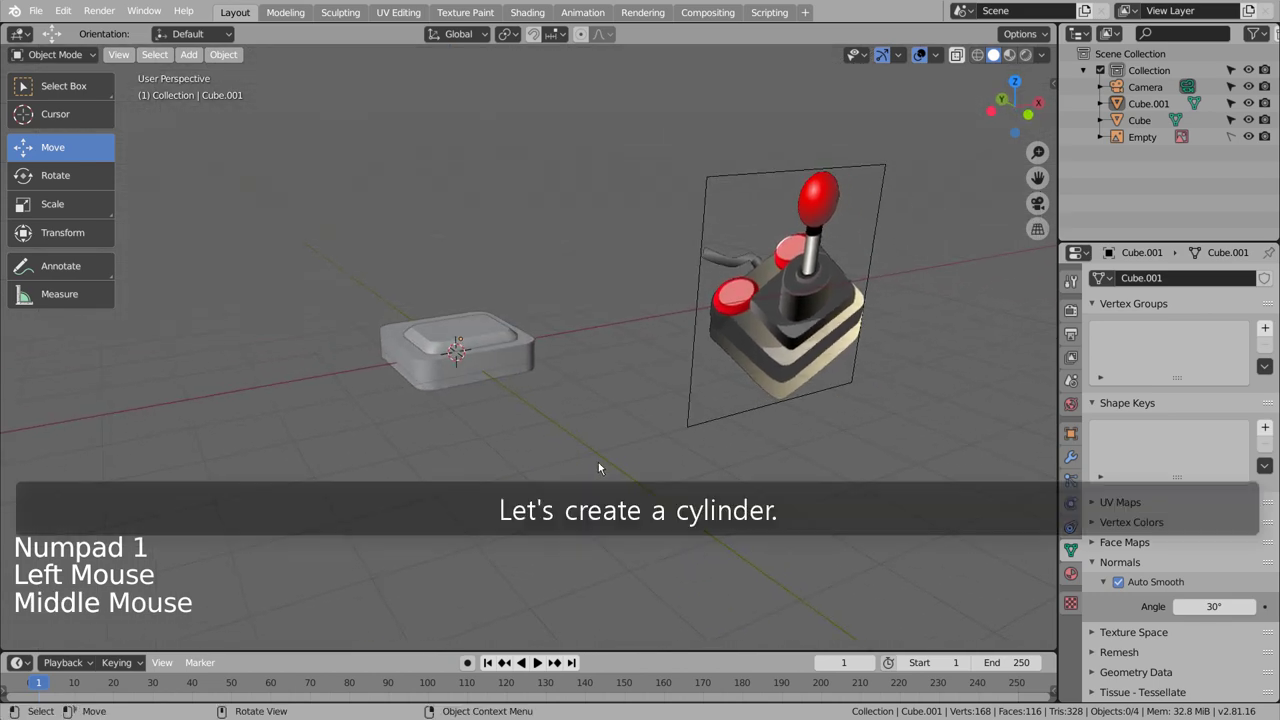
# Add a cylinder, shrink it and position it inside the panel's recess in top view.
pyautogui.press('shift+a')
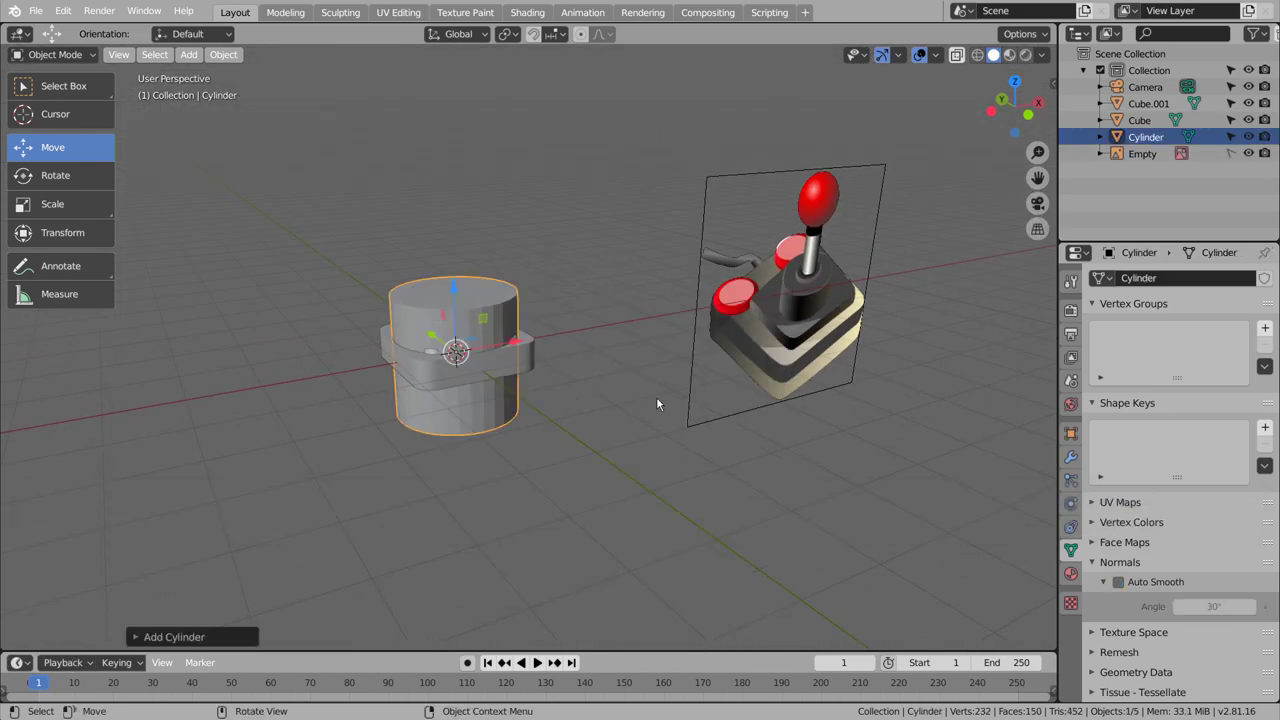
pyautogui.middleClick(657, 412)
pyautogui.press('s')
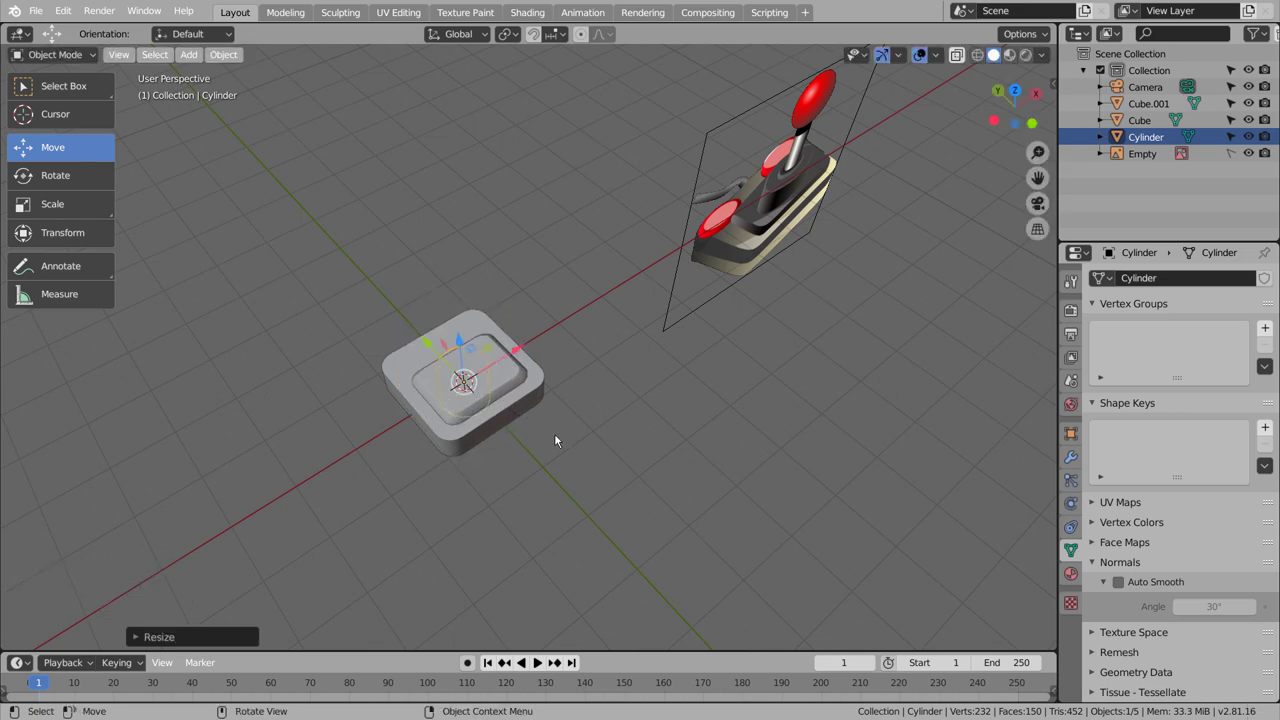
pyautogui.press('KP_7')
pyautogui.click(456, 284)
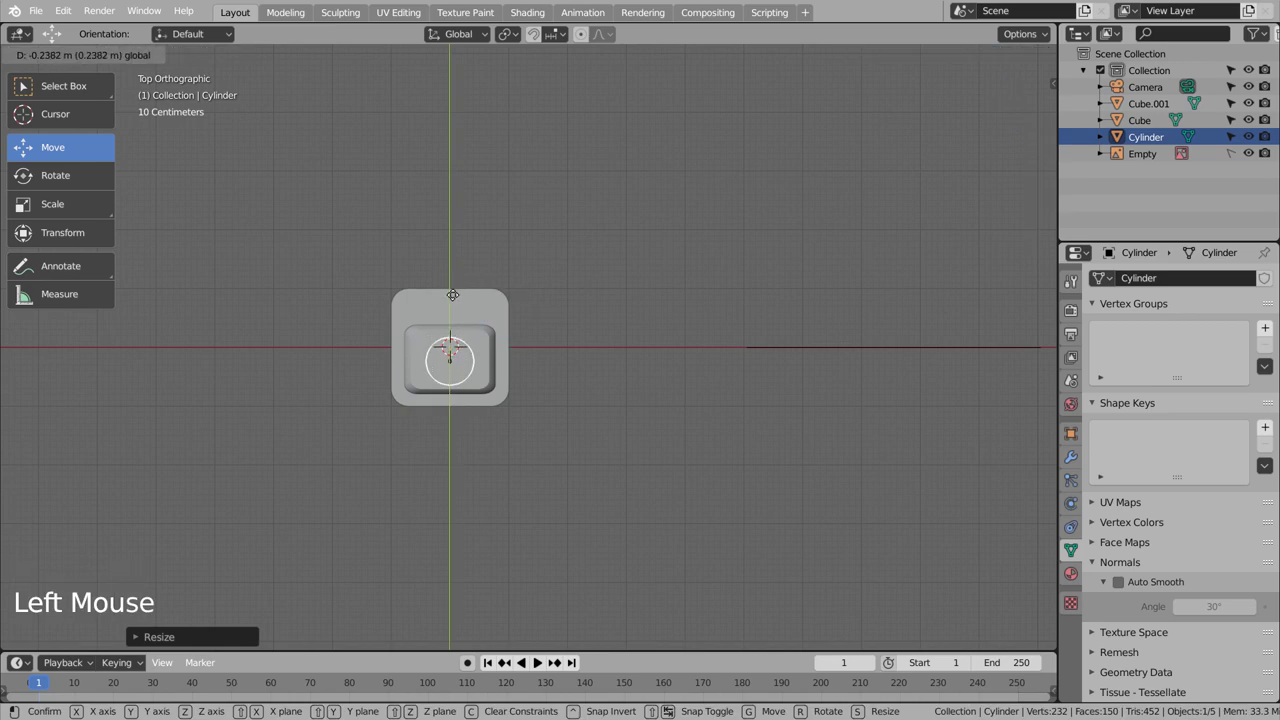
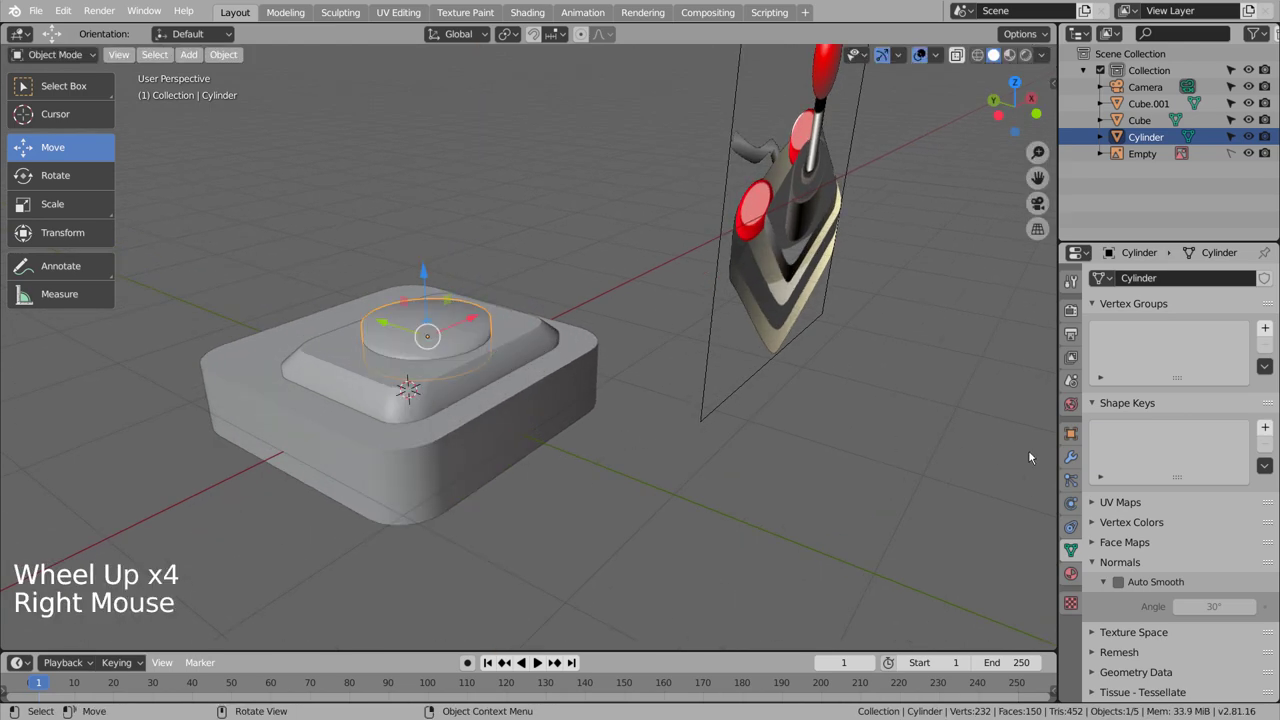
pyautogui.click(1117, 586)
pyautogui.click(805, 534)
# Shade the cylinder smooth, stretch it taller along Z and raise it into a short post.
pyautogui.middleClick(787, 506)
pyautogui.scroll(-3)
pyautogui.middleClick(673, 468)
pyautogui.click(457, 338)
pyautogui.press('s')
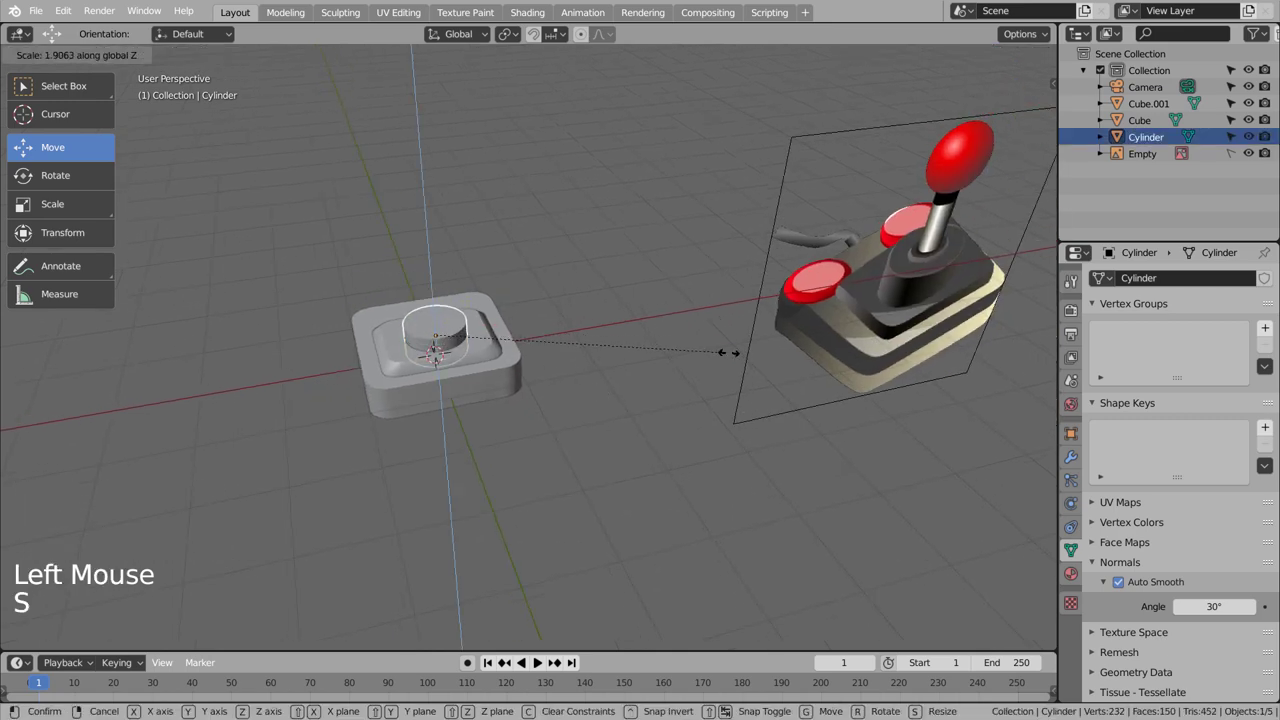
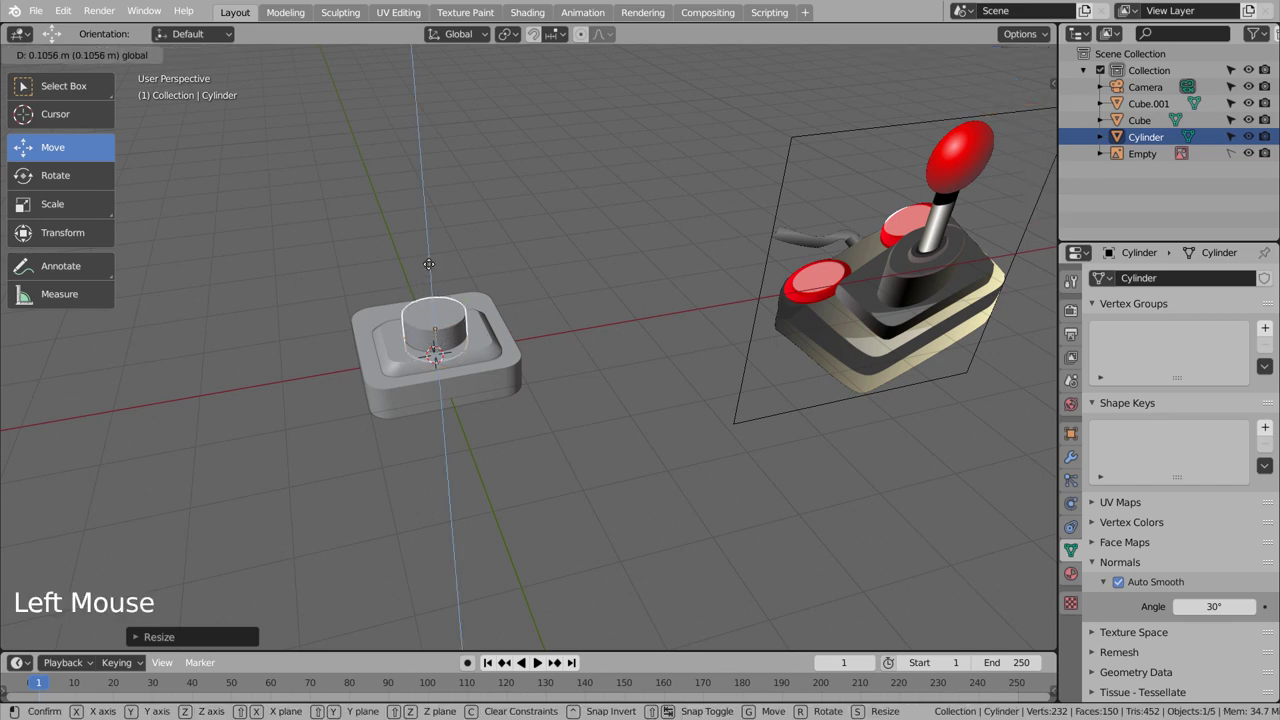
pyautogui.scroll(3)
pyautogui.middleClick(549, 315)
pyautogui.scroll(3)
pyautogui.click(351, 351)
# Duplicate the post cylinder and scale the copy down to a smaller width.
pyautogui.press('KP_1')
pyautogui.press('KP_7')
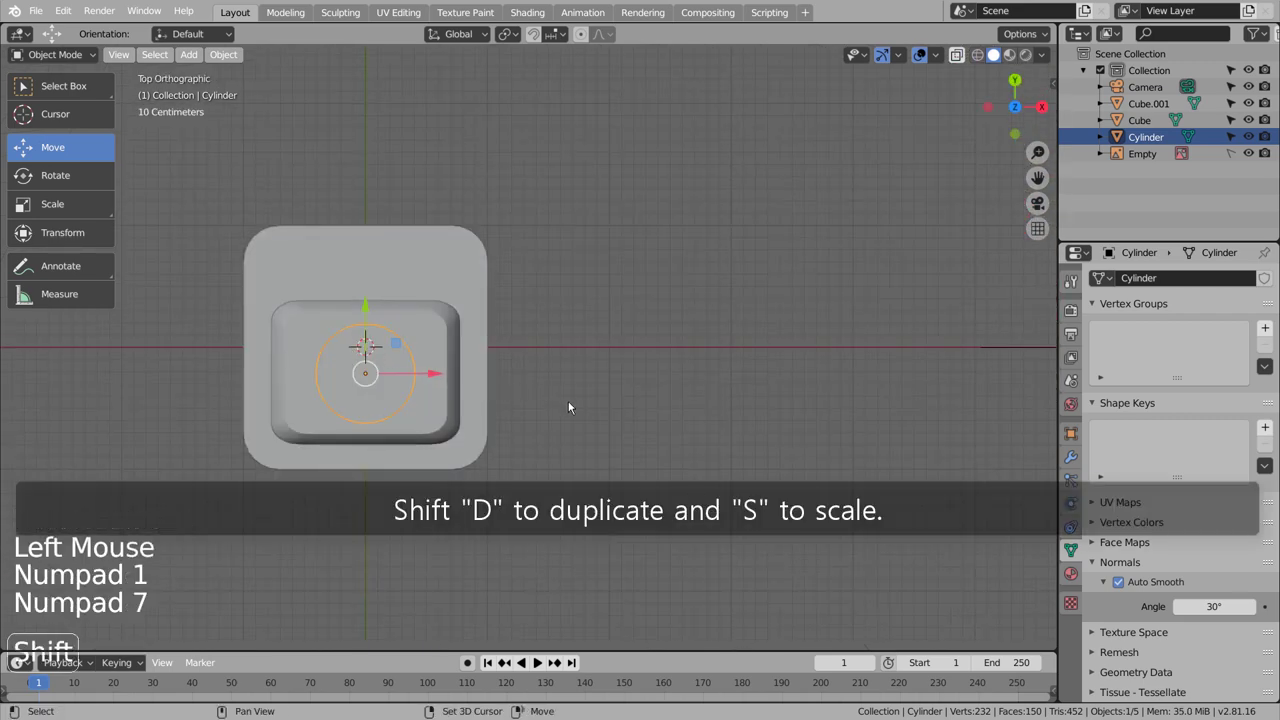
pyautogui.press('shift+d')
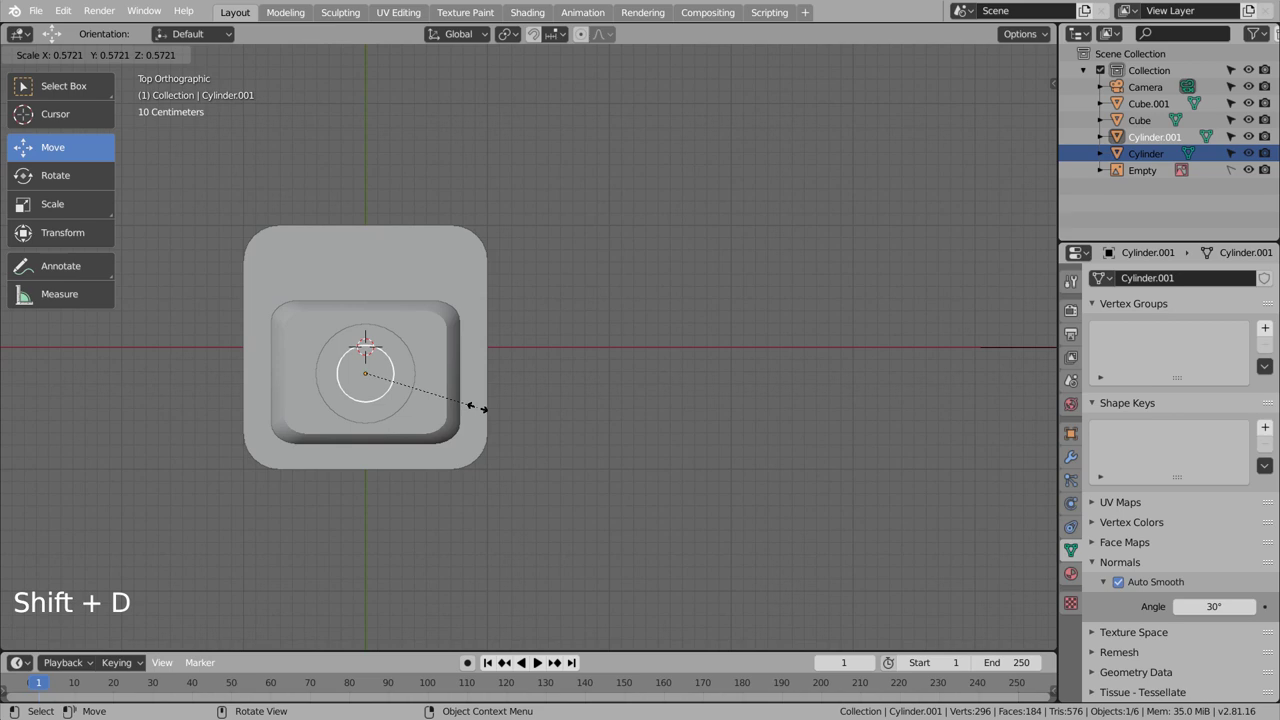
pyautogui.middleClick(571, 412)
pyautogui.scroll(-3)
pyautogui.middleClick(631, 370)
pyautogui.scroll(-3)
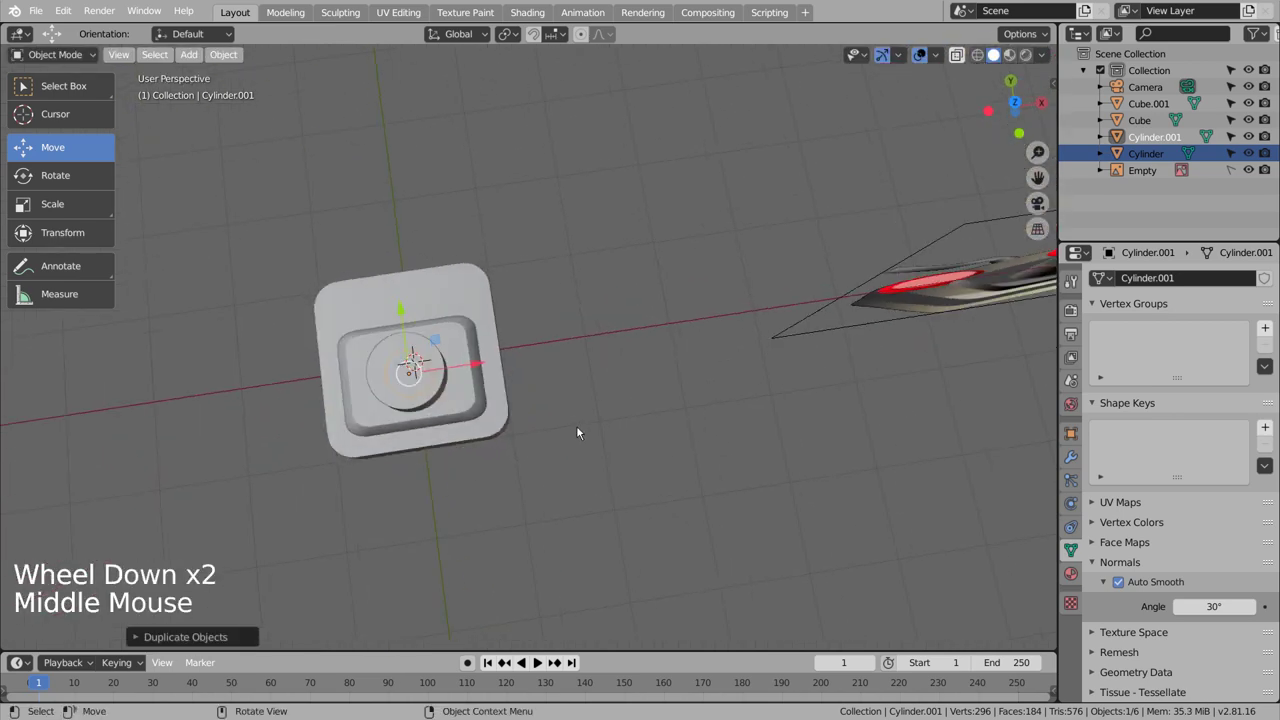
pyautogui.press('KP_7')
pyautogui.press('s')
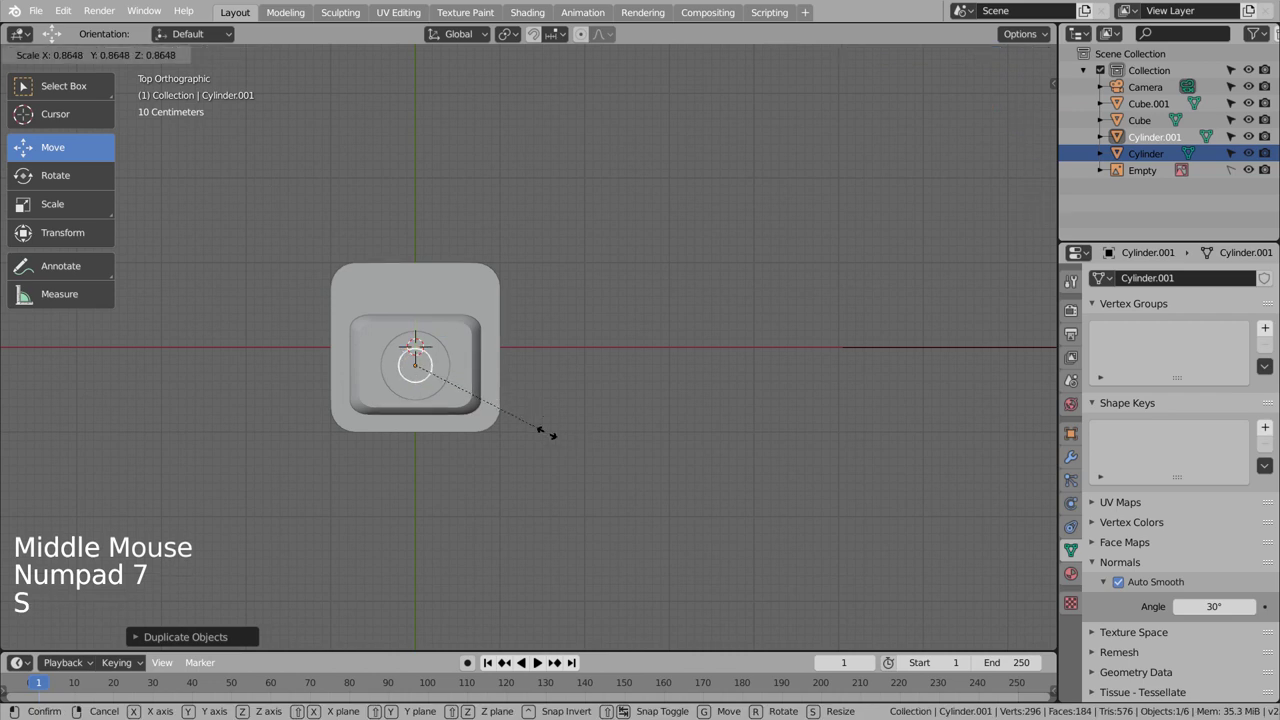
pyautogui.middleClick(626, 400)
pyautogui.click(449, 302)
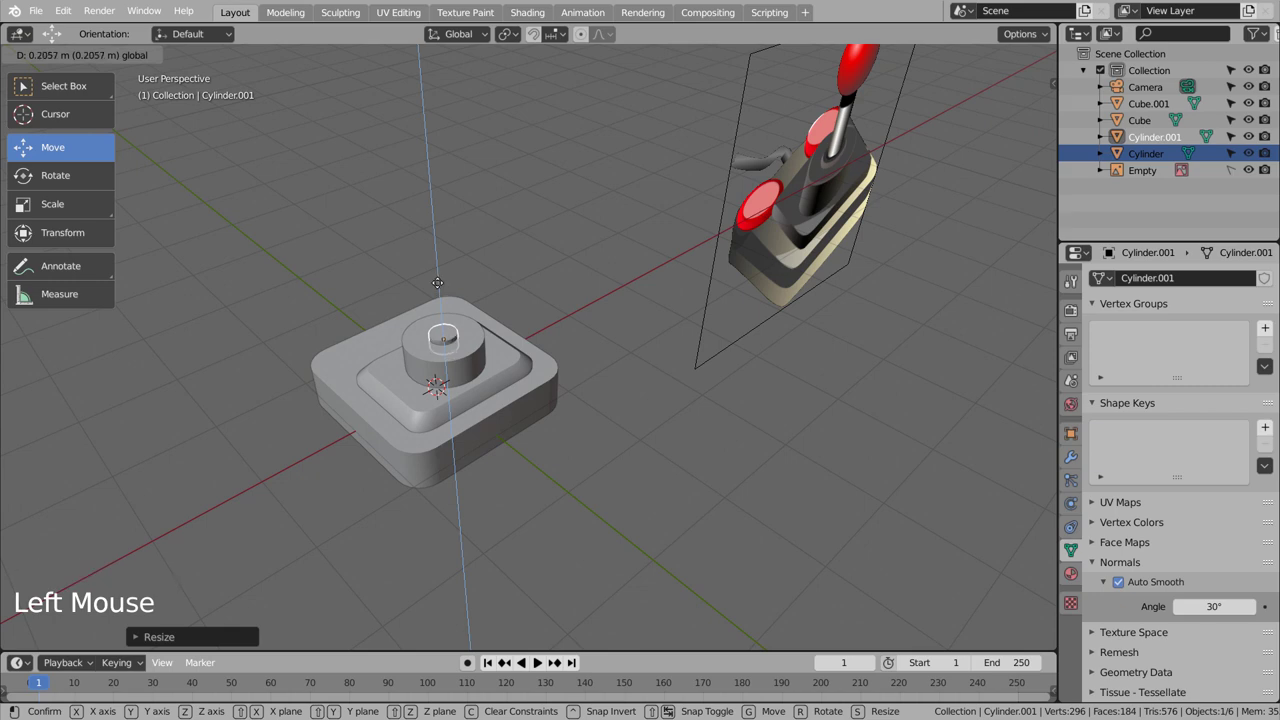
# Flatten the copy along Z into a thin disc and lower it onto the post's top.
pyautogui.scroll(3)
pyautogui.middleClick(471, 330)
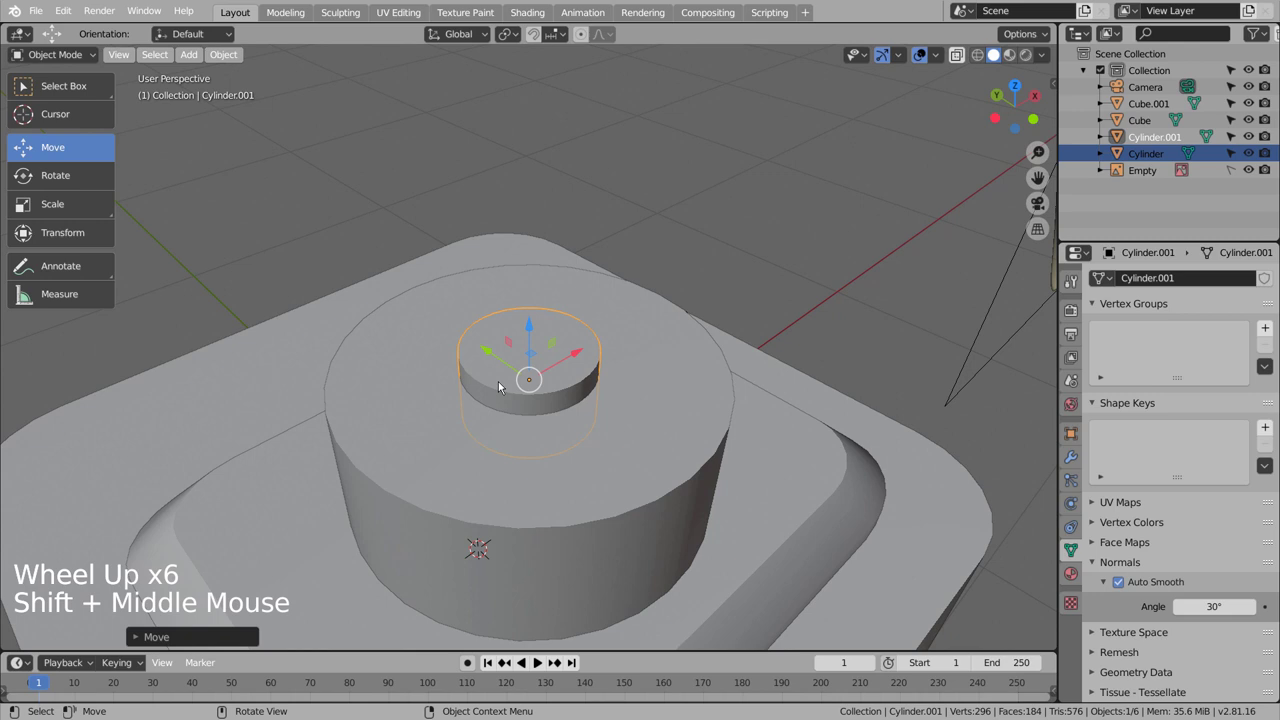
pyautogui.press('Tab')
pyautogui.press('Tab')
pyautogui.press('s')
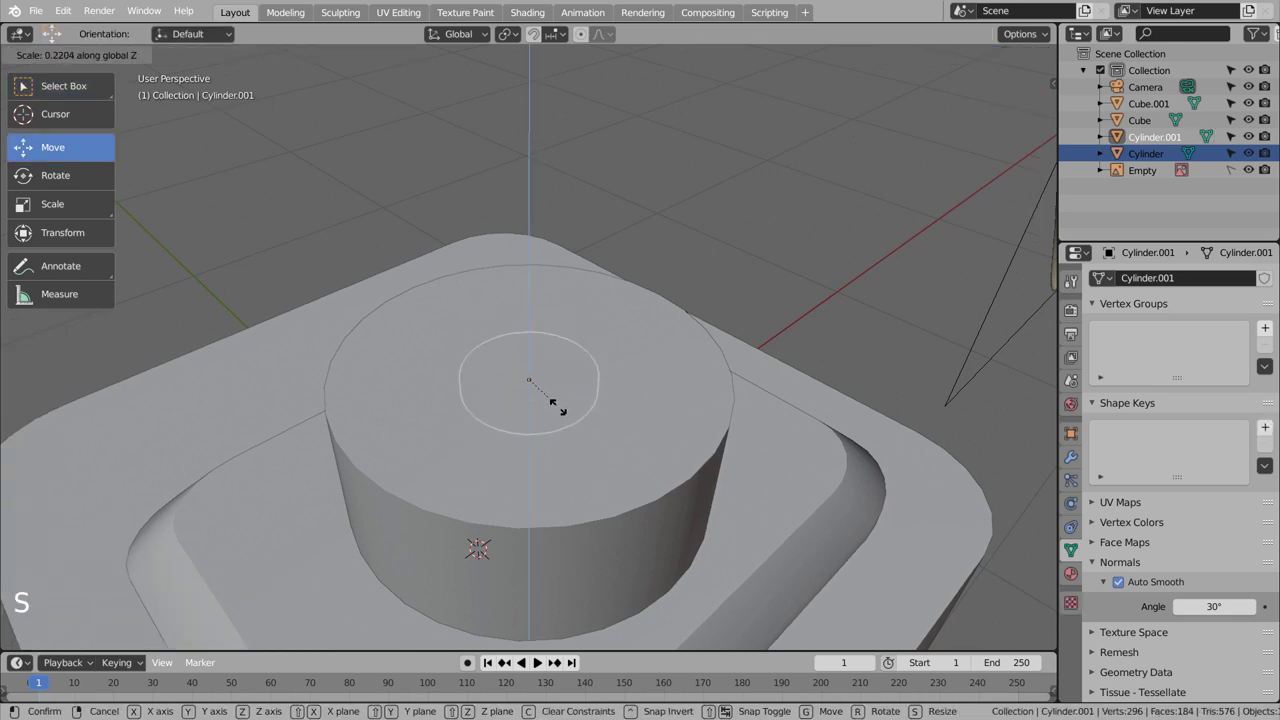
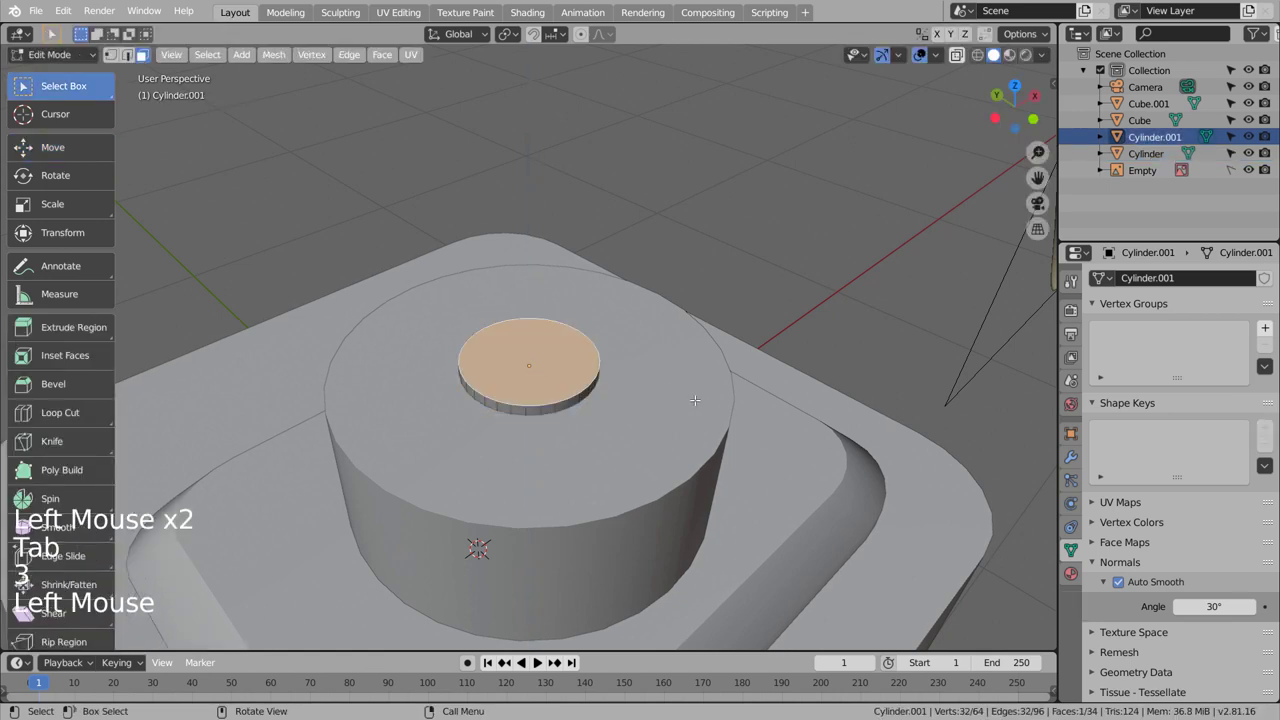
# Extrude the disc's top face slightly and scale it in to leave a tapered rim.
pyautogui.press('e')
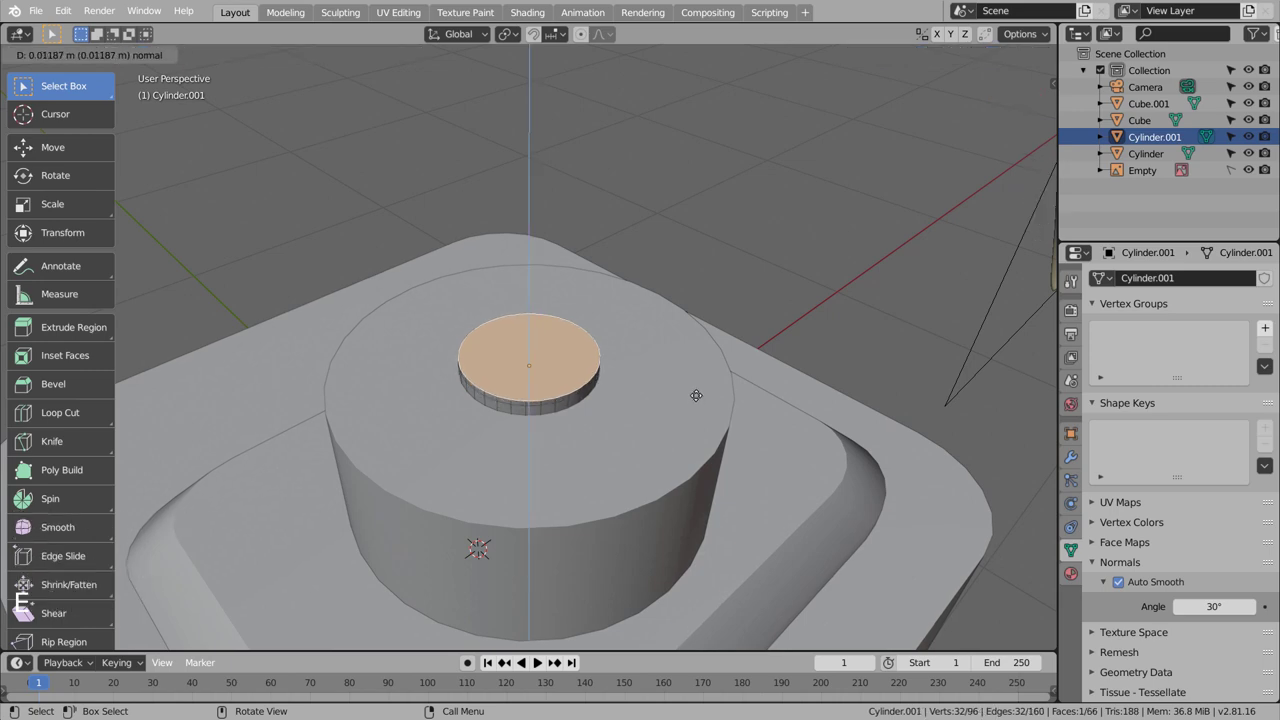
pyautogui.press('s')
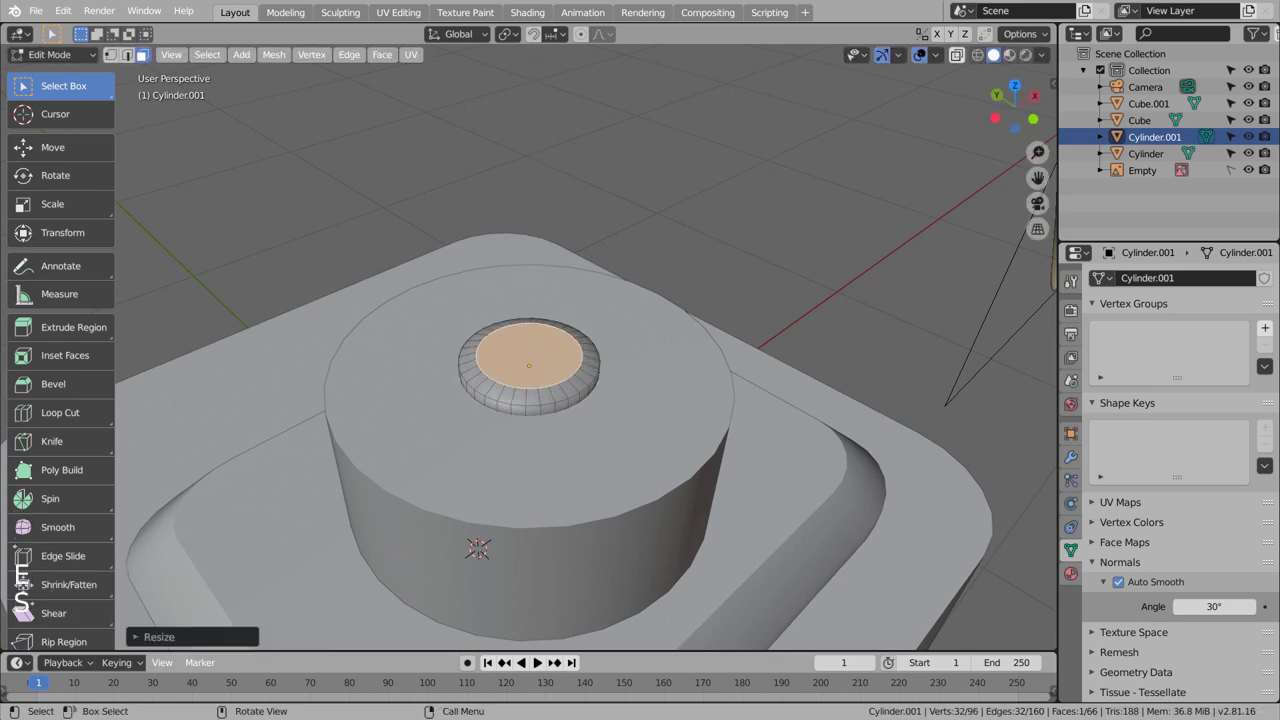
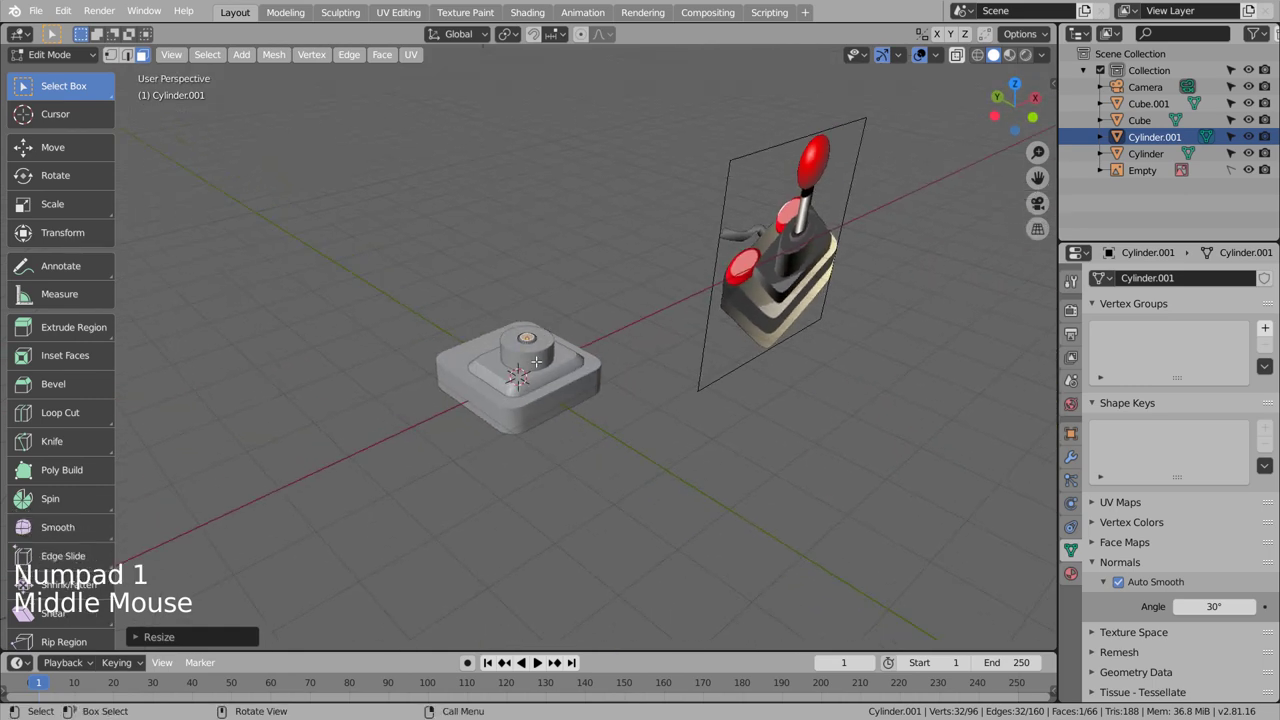
pyautogui.press('Tab')
pyautogui.click(617, 327)
pyautogui.click(545, 345)
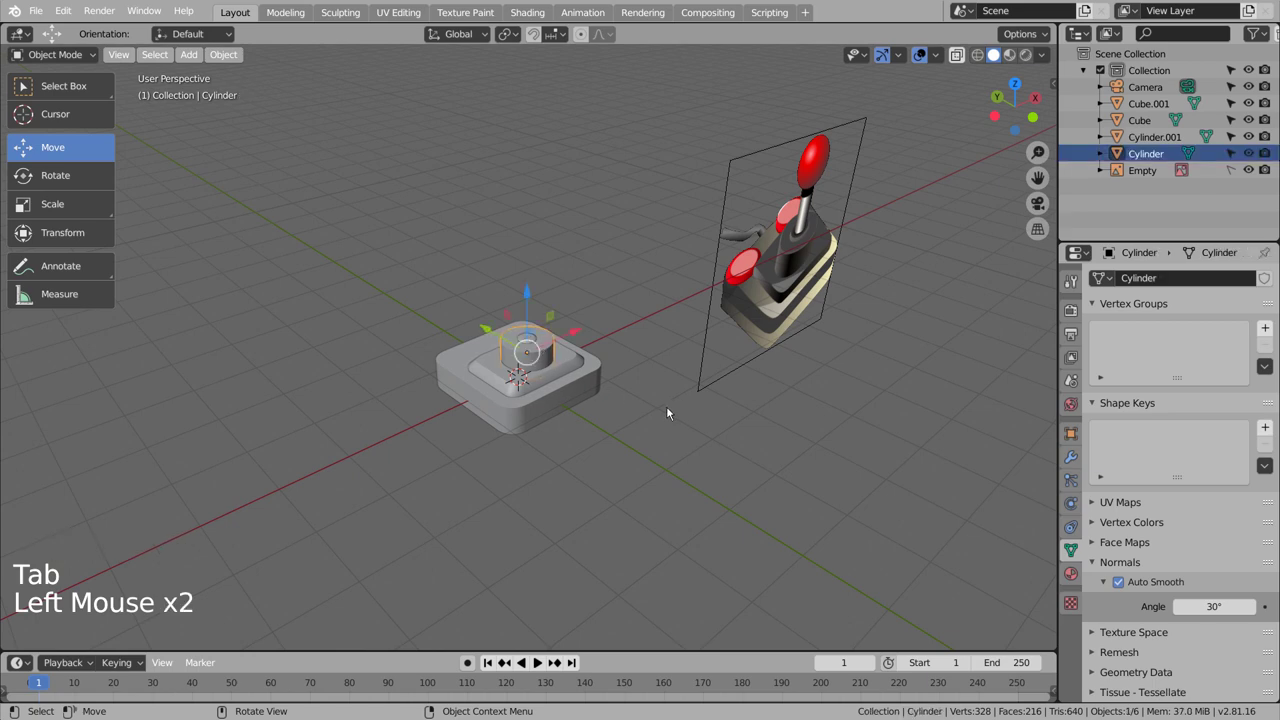
# Duplicate the main cylinder and shrink the copy to a narrow width.
pyautogui.press('shift+d')
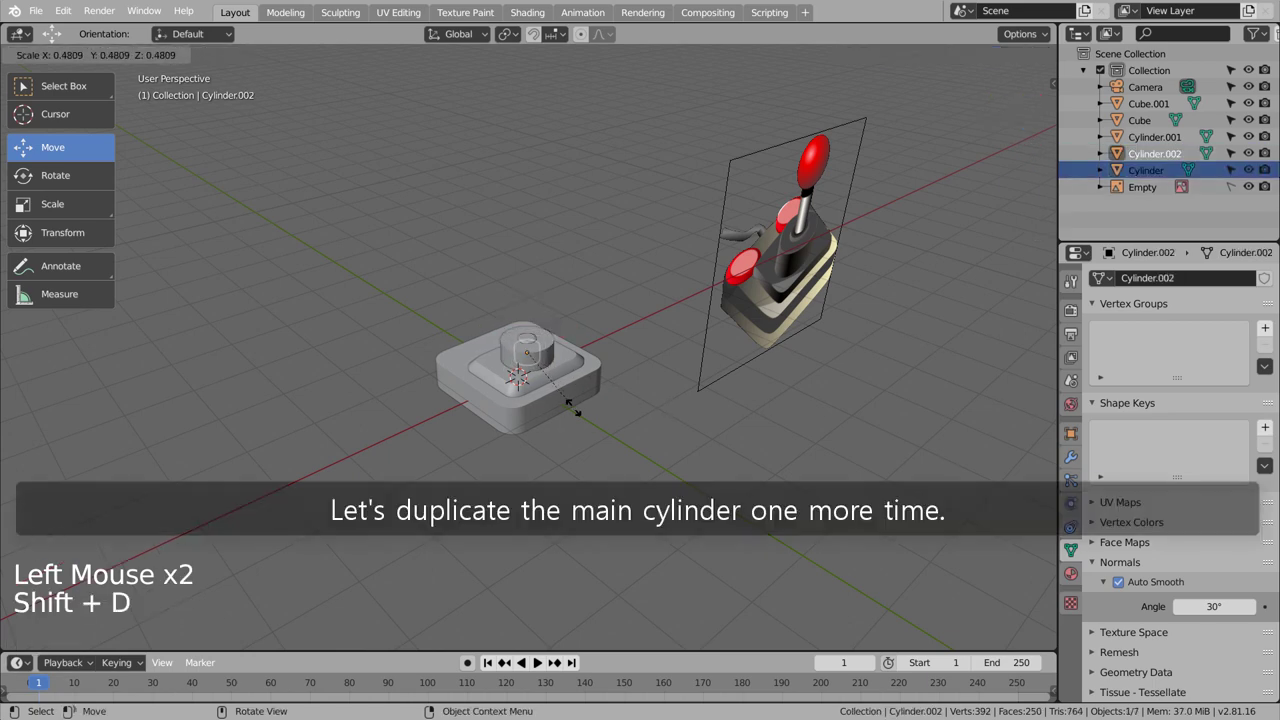
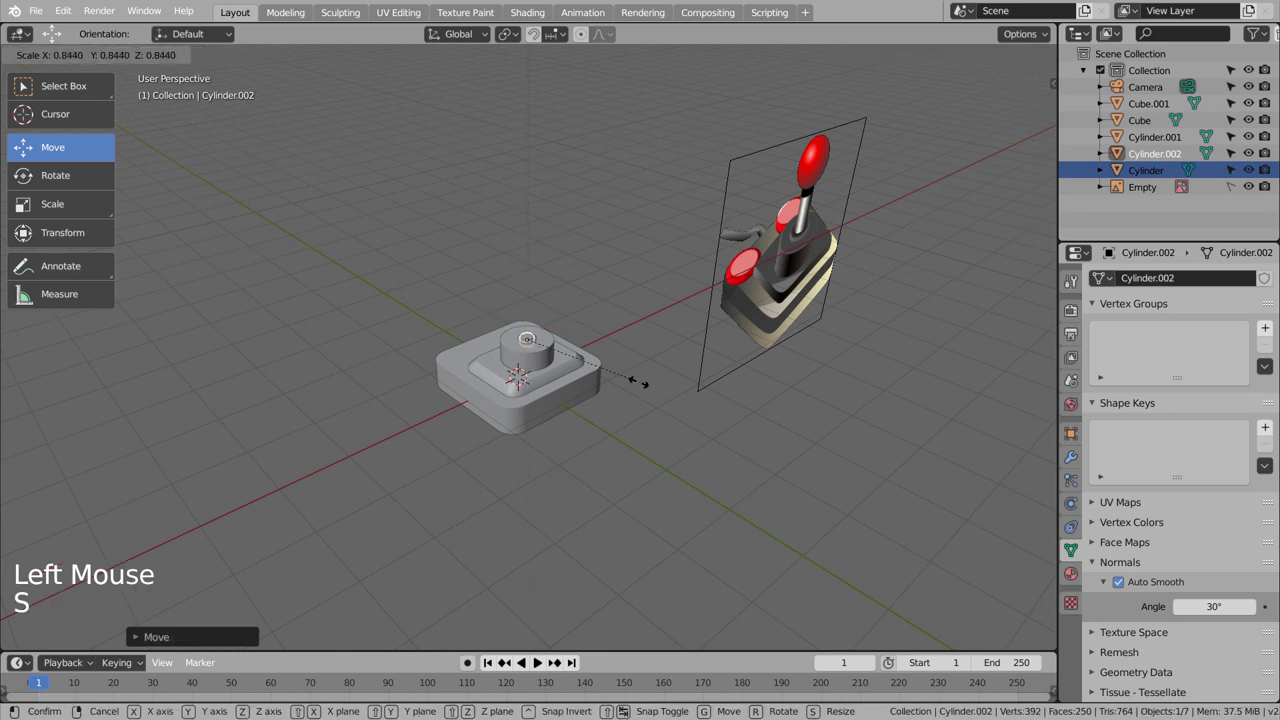
pyautogui.scroll(3)
pyautogui.click(532, 254)
pyautogui.scroll(-3)
pyautogui.middleClick(741, 394)
pyautogui.scroll(3)
pyautogui.middleClick(420, 370)
# Stretch the copy along Z into a tall shaft and raise it above the disc.
pyautogui.press('s')
pyautogui.scroll(-3)
pyautogui.middleClick(806, 415)
pyautogui.scroll(-3)
pyautogui.press('s')
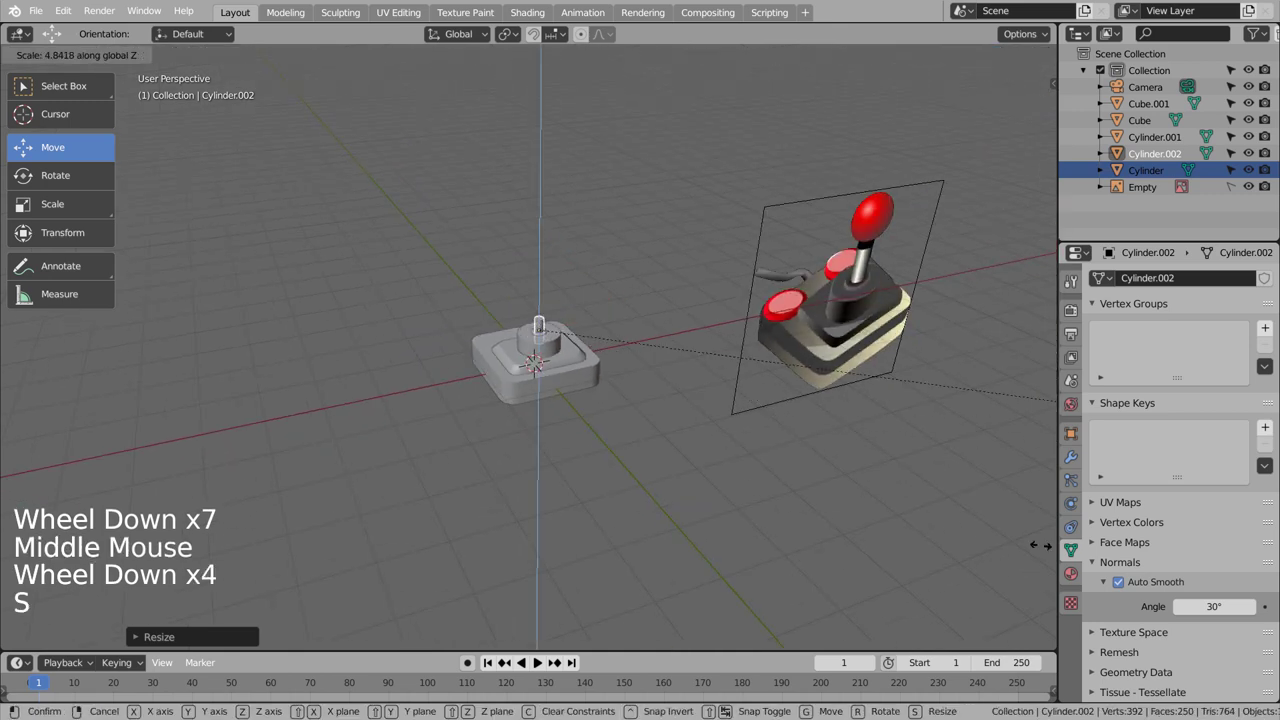
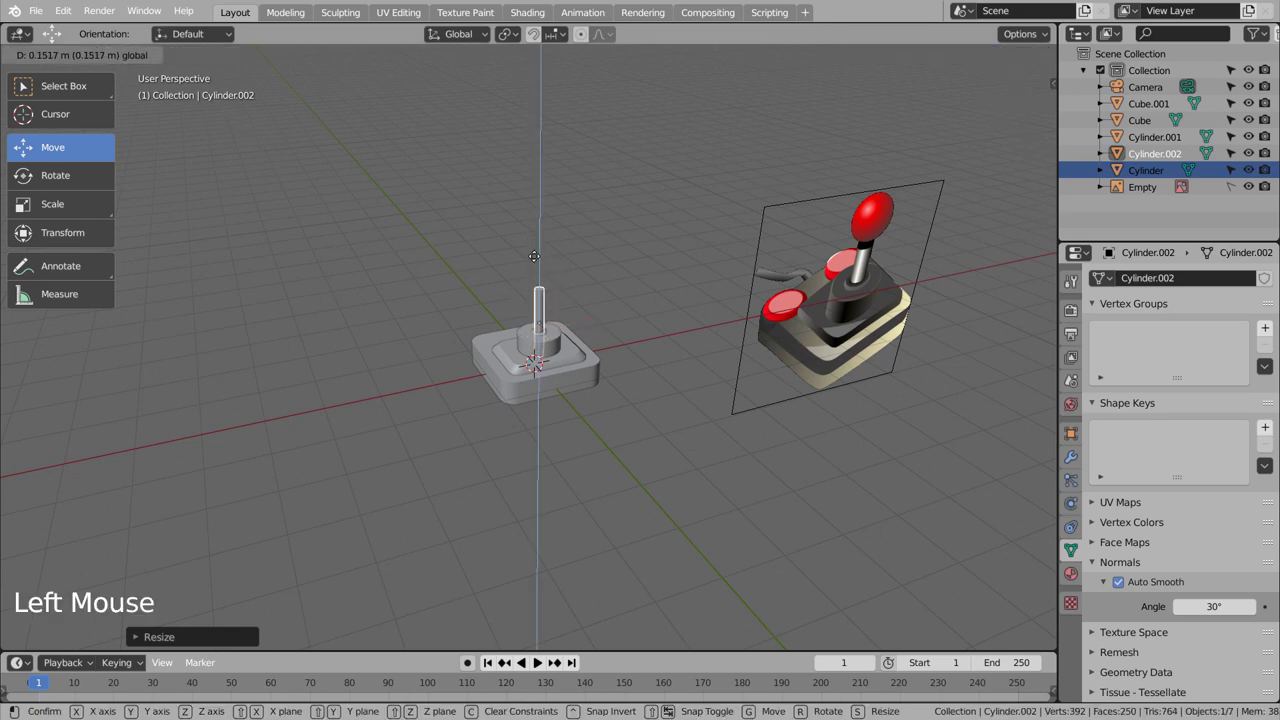
pyautogui.click(629, 302)
pyautogui.middleClick(649, 421)
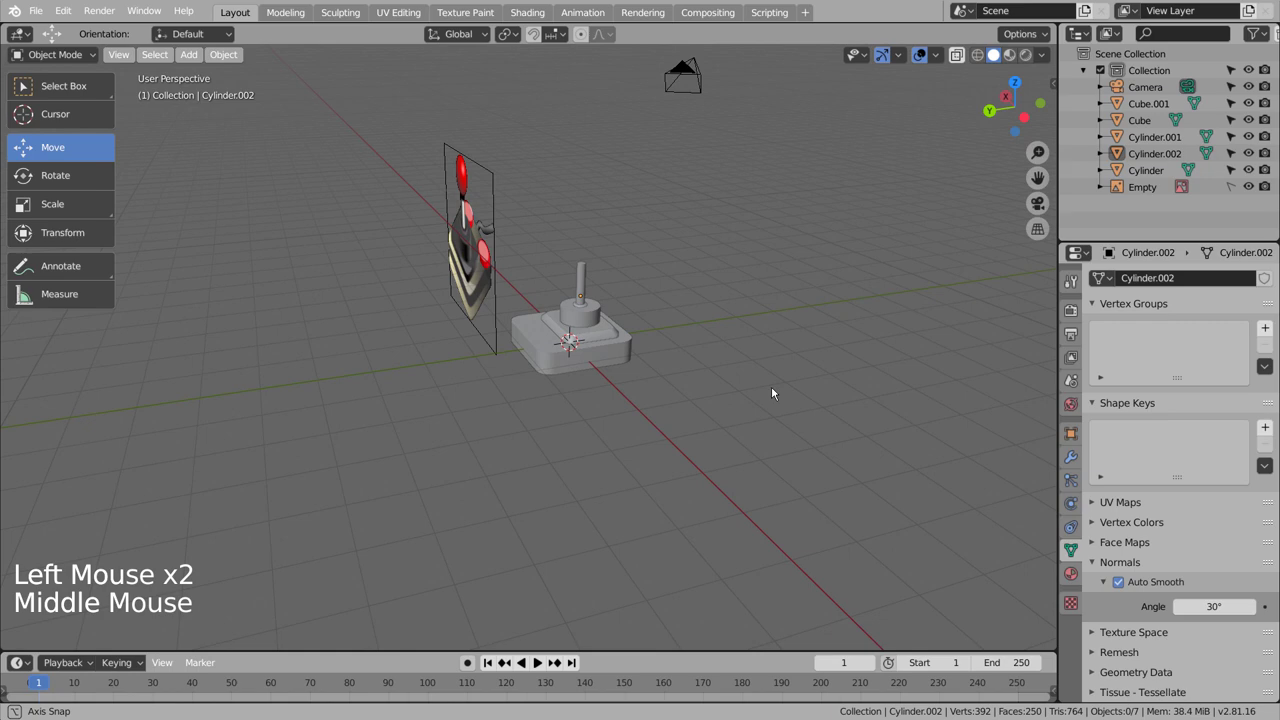
pyautogui.click(620, 394)
# Add a UV sphere and shrink it to fit the shaft's top.
pyautogui.press('shift+a')
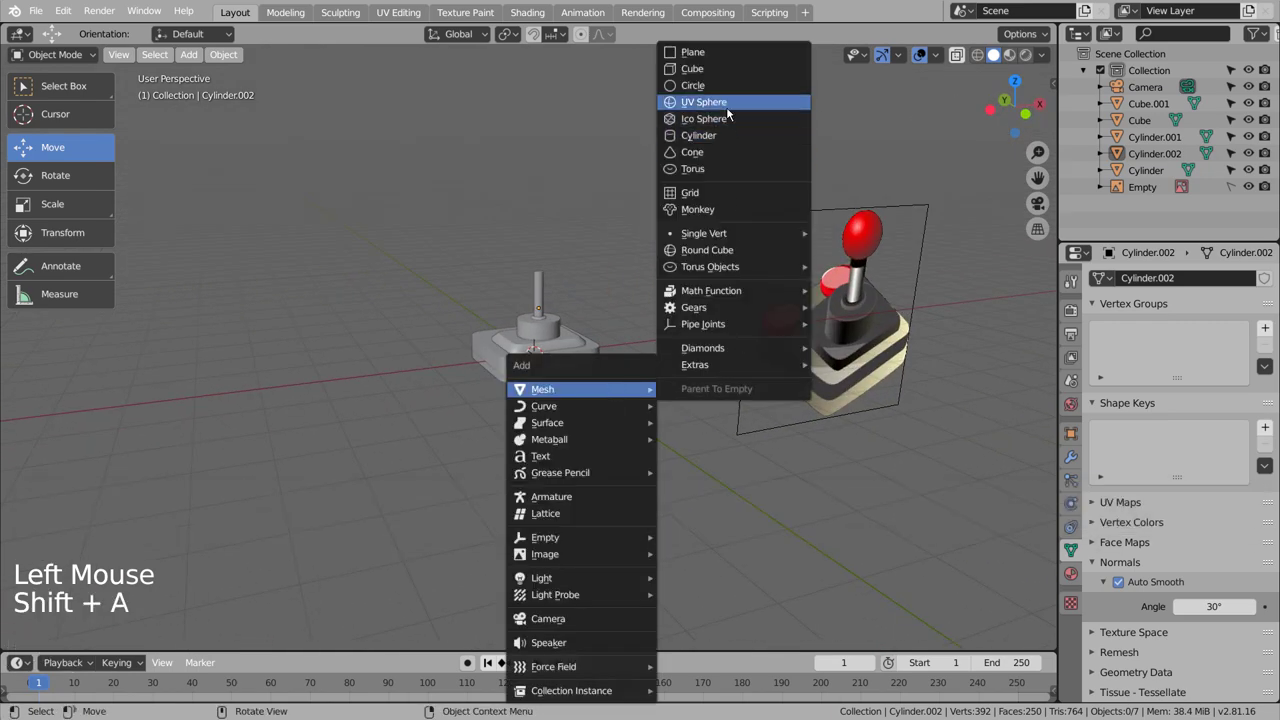
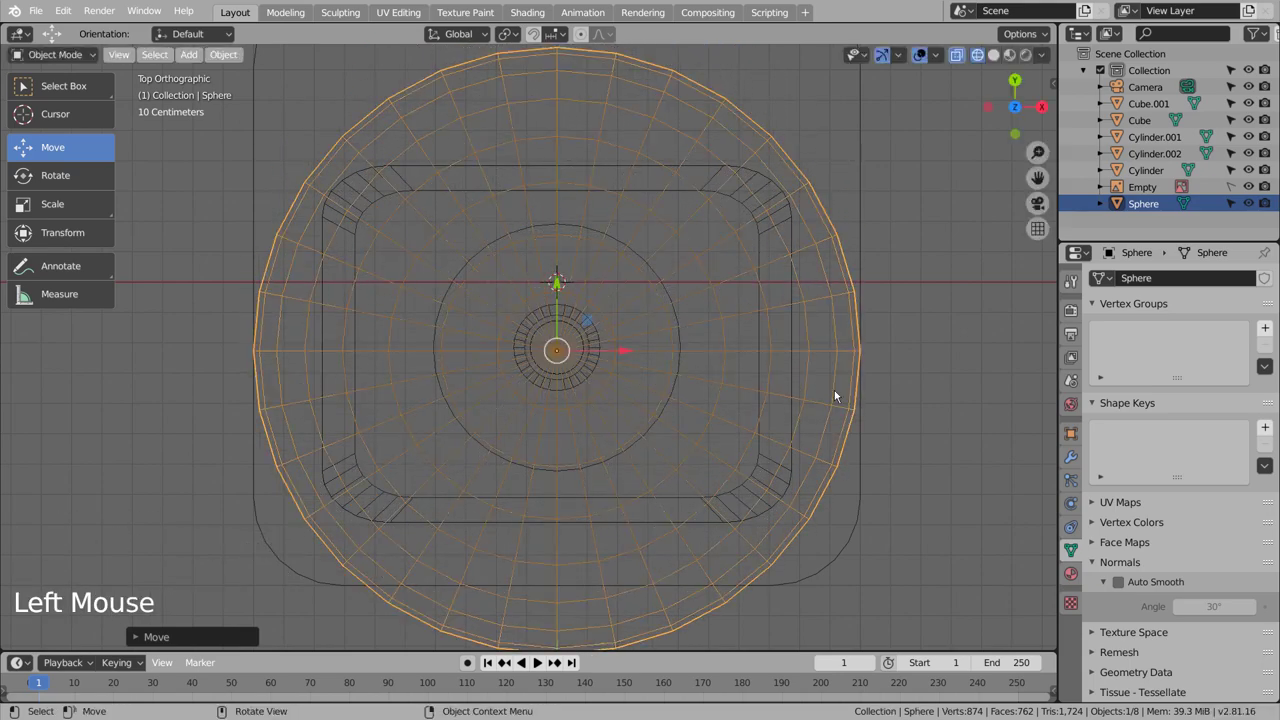
pyautogui.press('s')
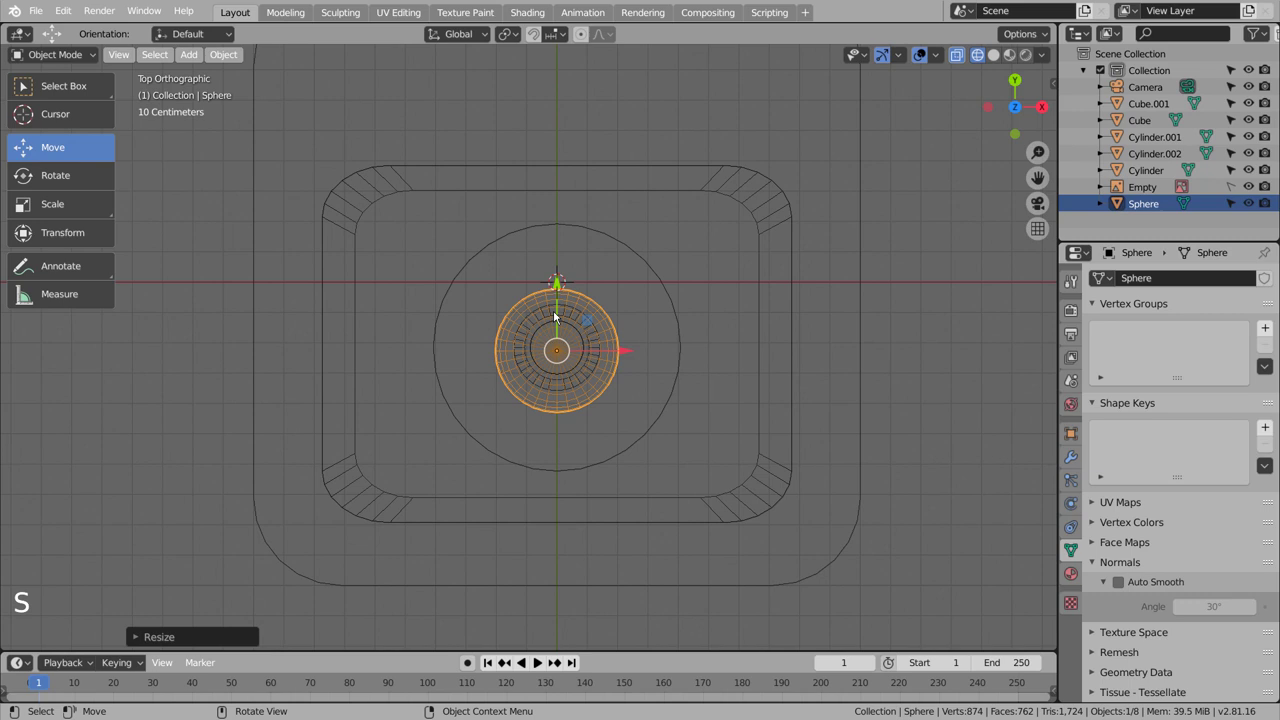
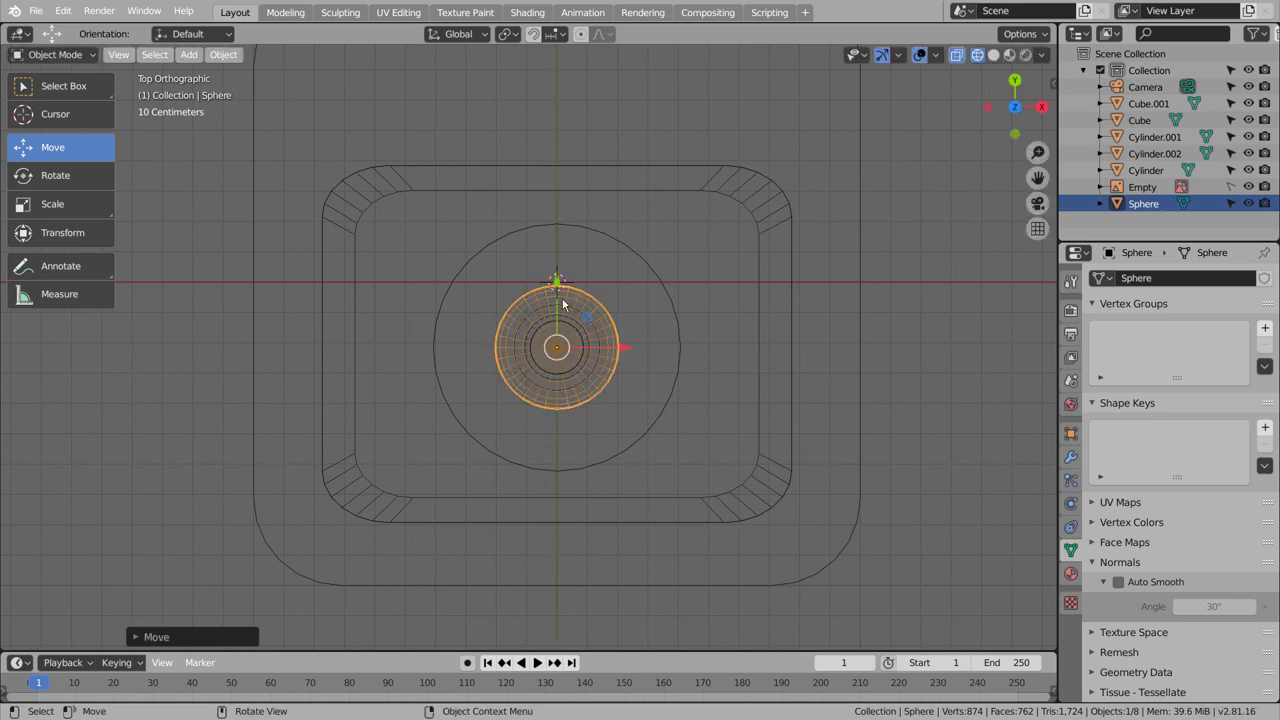
pyautogui.middleClick(628, 421)
pyautogui.scroll(-3)
pyautogui.middleClick(766, 360)
pyautogui.click(481, 277)
# Move the sphere up onto the shaft top, adjusting its height and size until it sits as the knob.
pyautogui.press('s')
pyautogui.middleClick(769, 407)
pyautogui.scroll(-3)
pyautogui.middleClick(751, 416)
pyautogui.scroll(-3)
pyautogui.press('shift+z')
pyautogui.middleClick(585, 403)
pyautogui.press('s')
pyautogui.scroll(3)
pyautogui.middleClick(574, 320)
pyautogui.middleClick(658, 397)
pyautogui.rightClick(513, 342)
pyautogui.click(655, 457)
# Orbit the model to compare the finished stick with the reference image.
pyautogui.middleClick(715, 550)
pyautogui.scroll(-3)
pyautogui.scroll(-3)
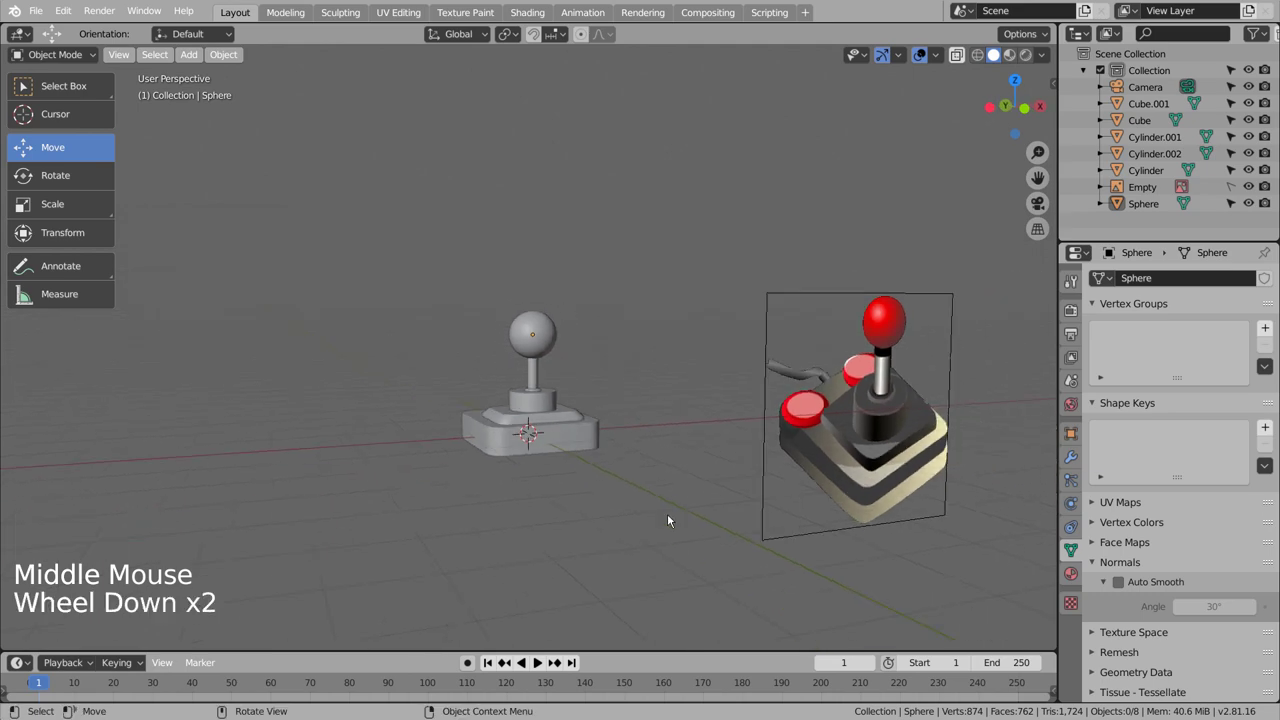
pyautogui.middleClick(623, 493)
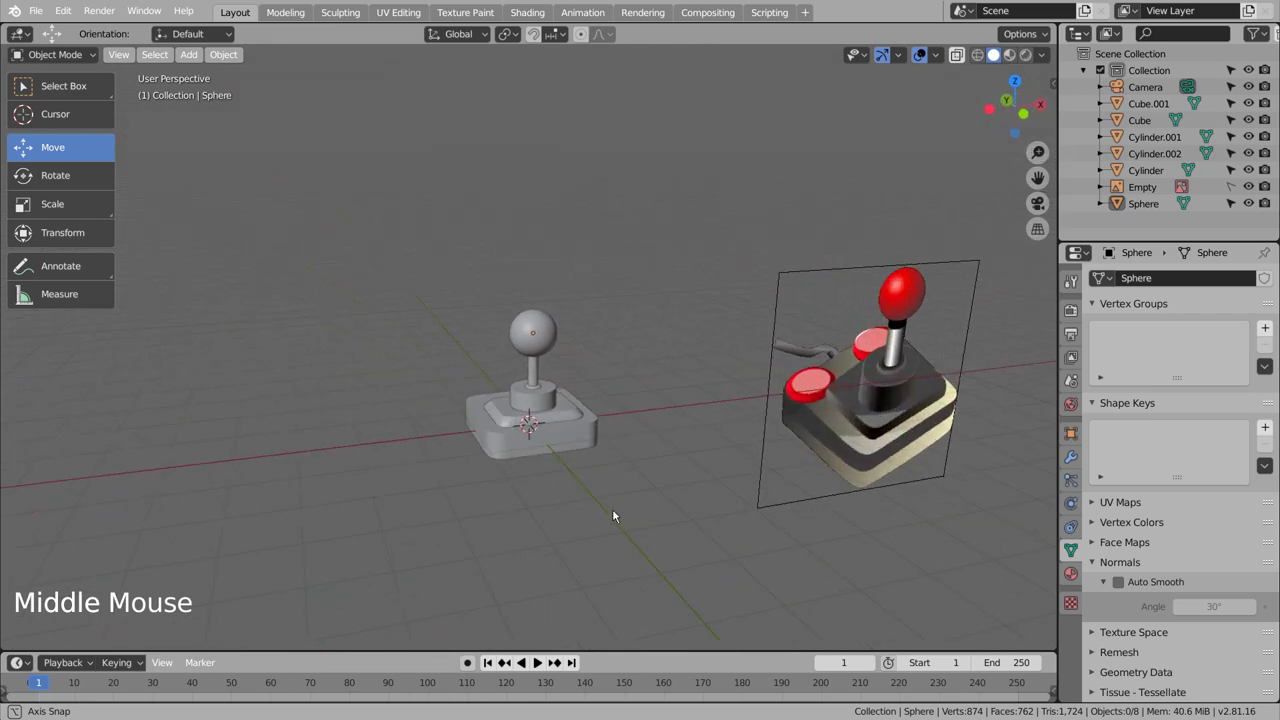
pyautogui.click(609, 513)
# Add Cylinder.003, shrink it and position it on a corner of the joystick base in top view.
pyautogui.middleClick(595, 497)
pyautogui.press('shift+a')
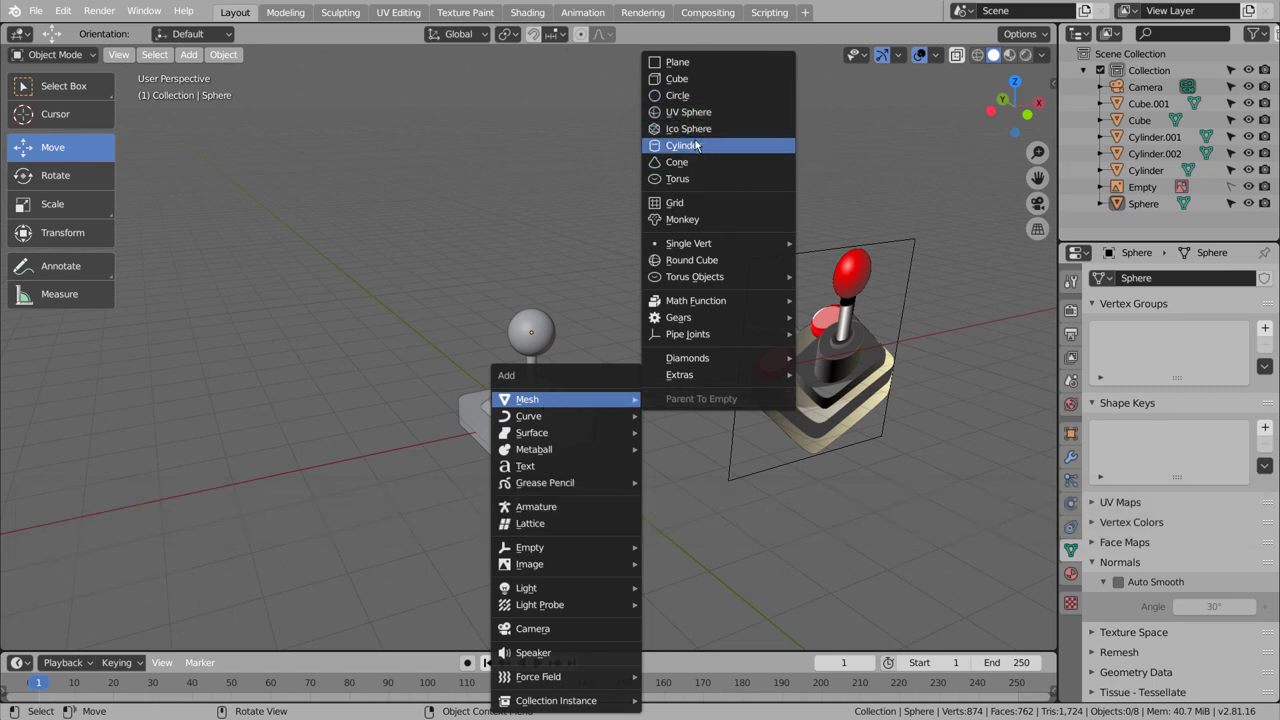
pyautogui.press('KP_7')
pyautogui.press('s')
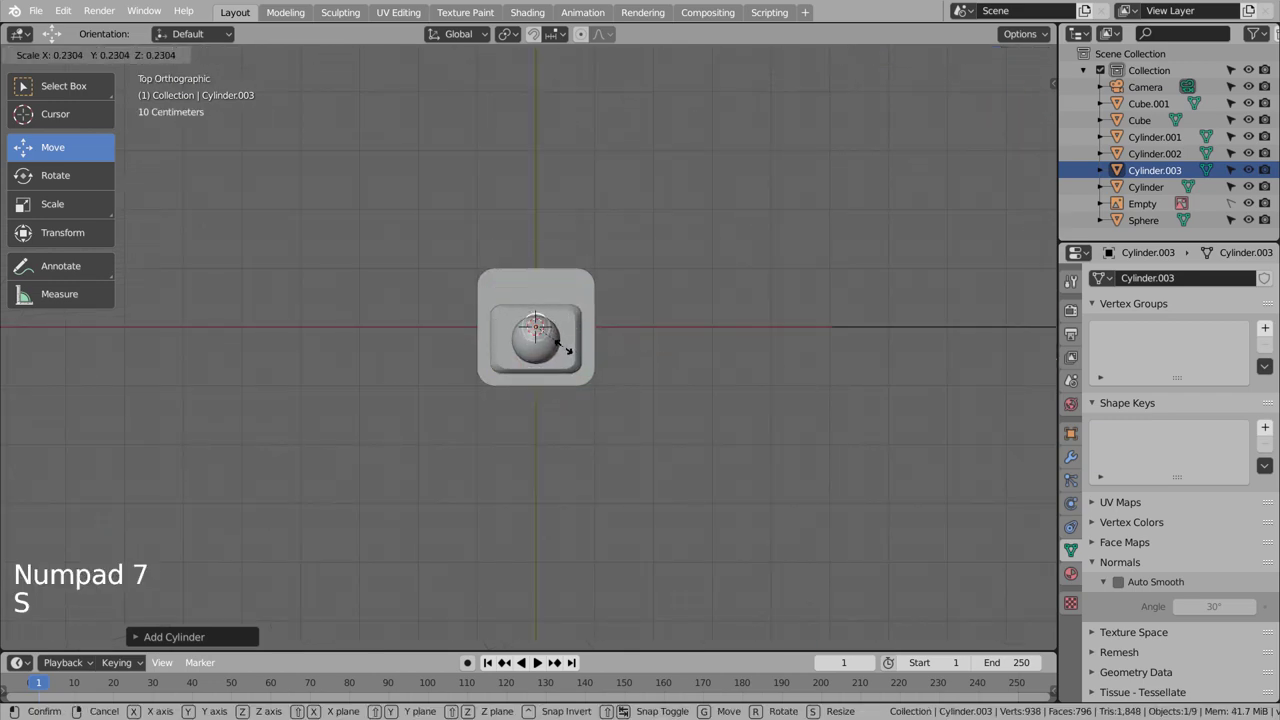
pyautogui.press('g')
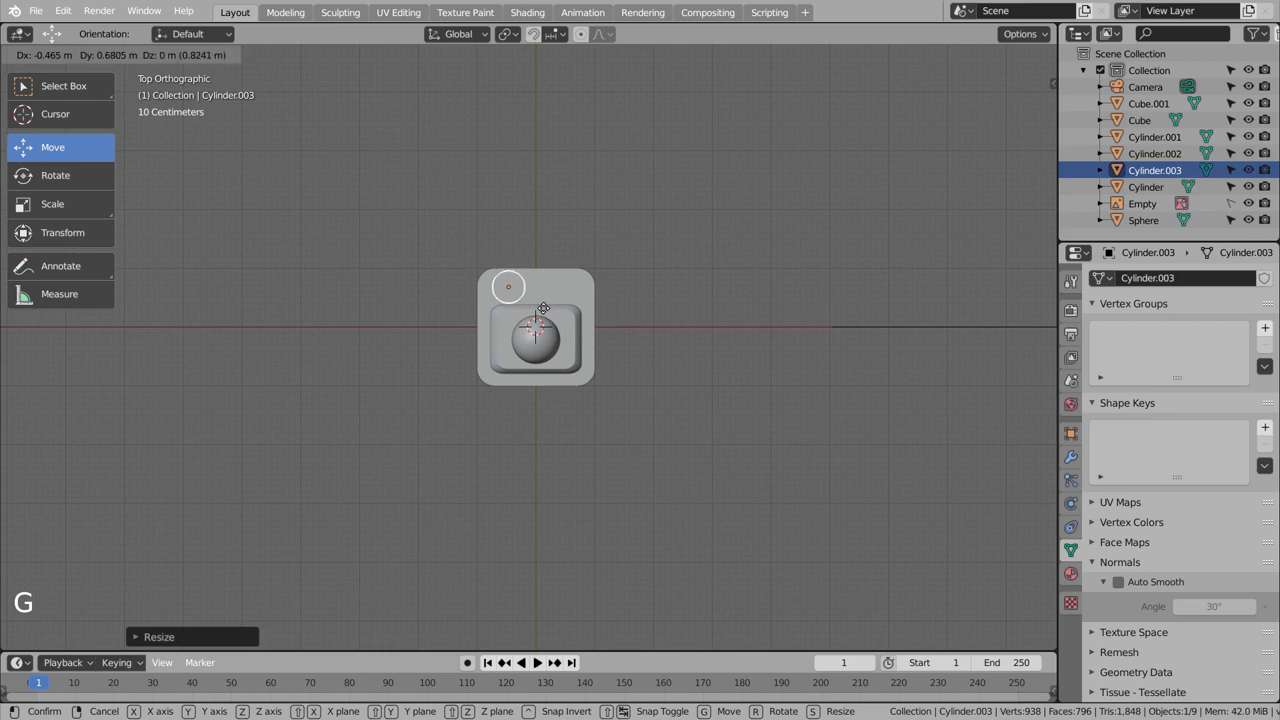
pyautogui.scroll(-3)
pyautogui.middleClick(780, 437)
pyautogui.press('KP_1')
pyautogui.press('KP_7')
pyautogui.scroll(3)
pyautogui.middleClick(623, 287)
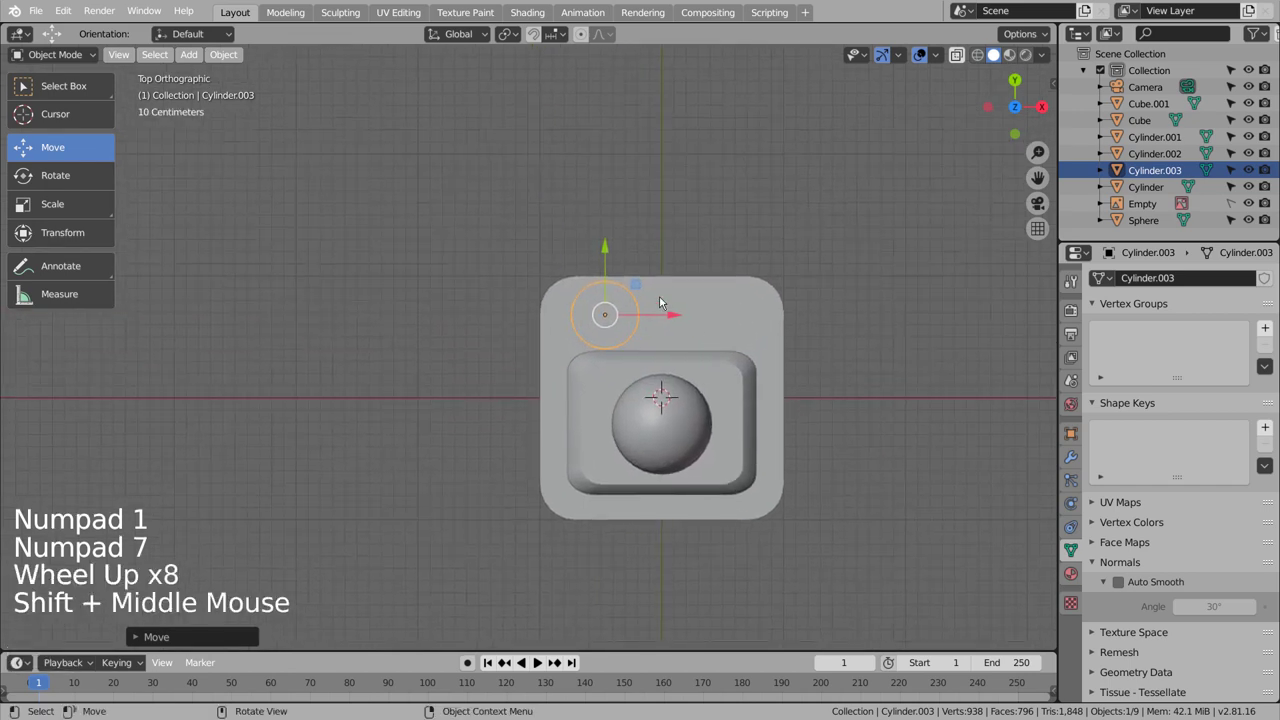
pyautogui.click(673, 319)
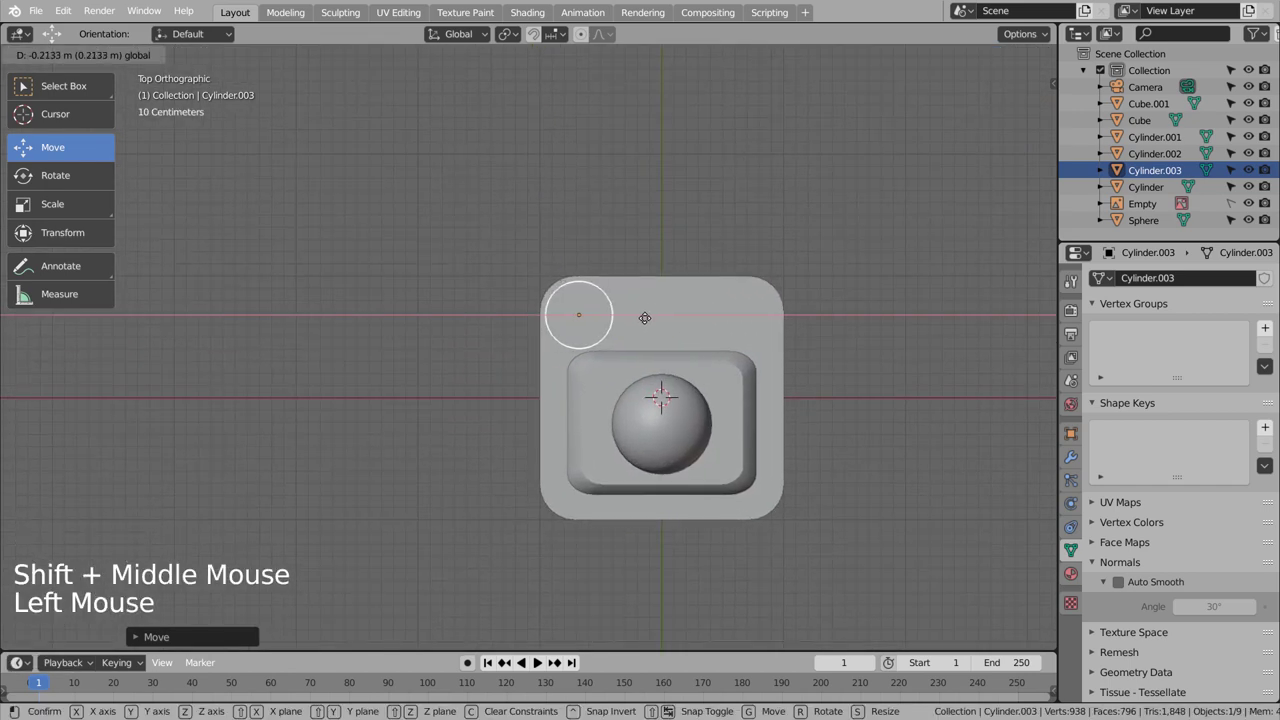
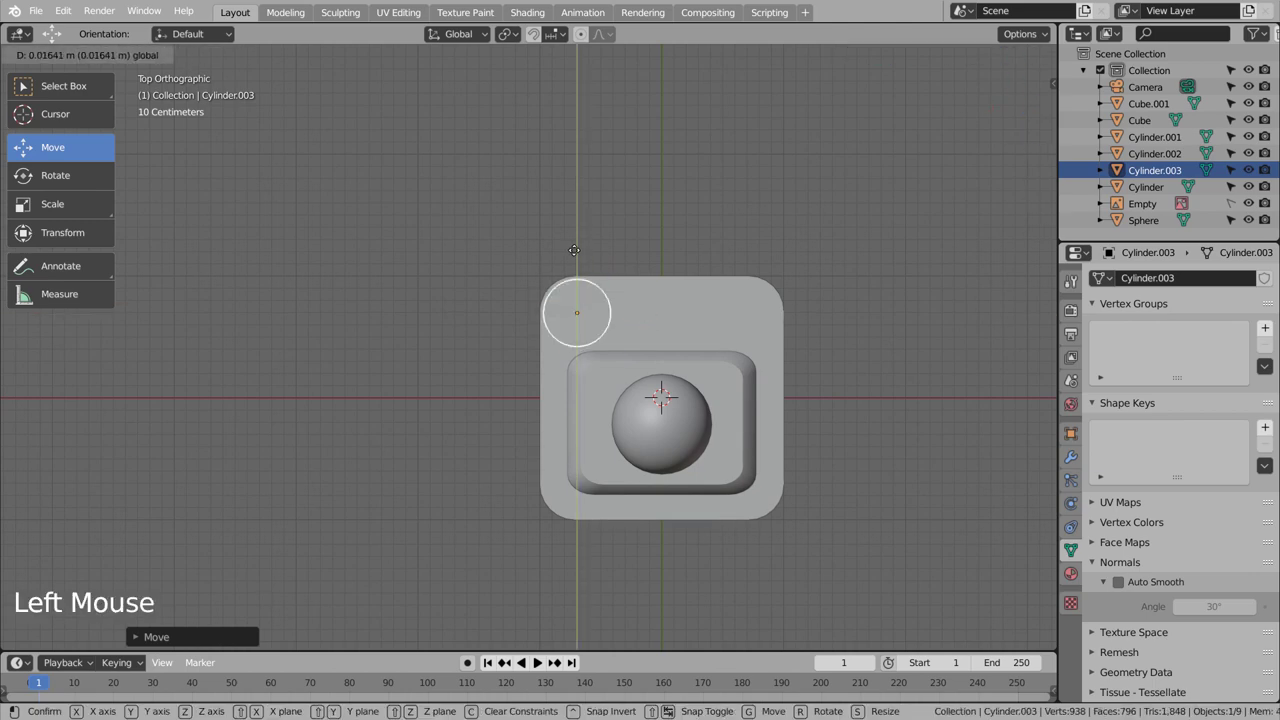
pyautogui.click(633, 313)
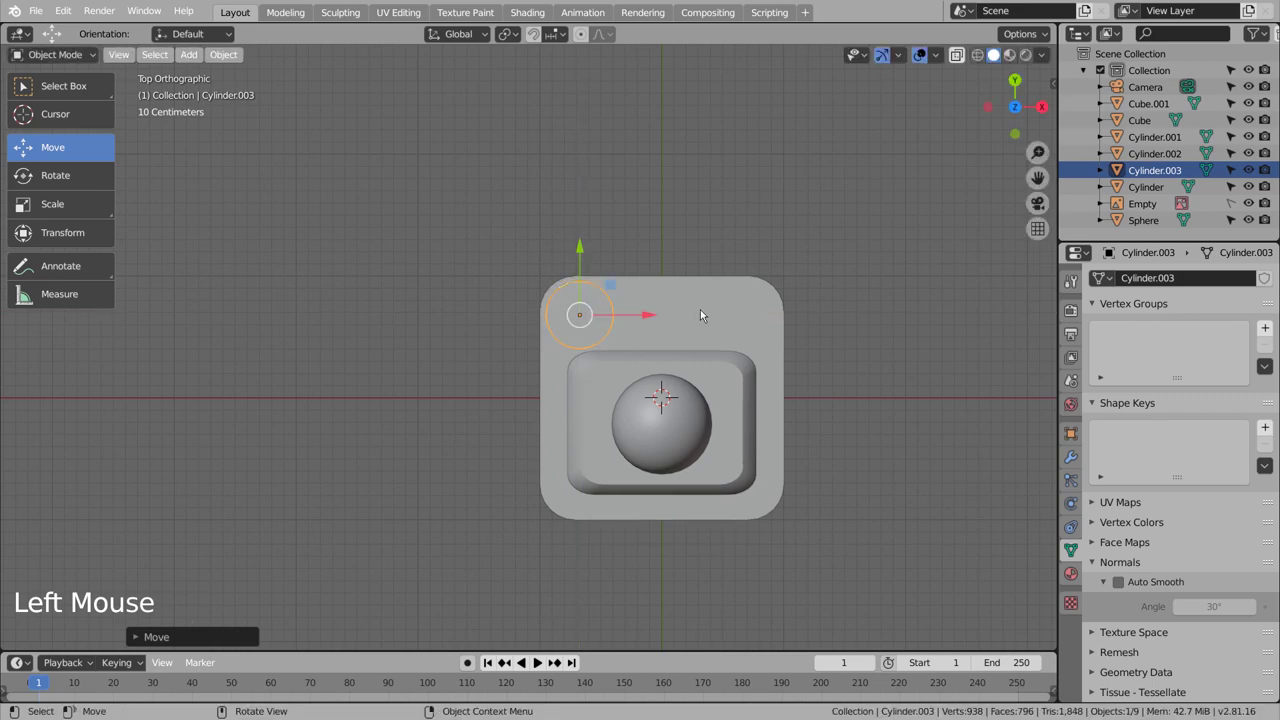
# Flatten the disc along Z and lower it onto the base top.
pyautogui.middleClick(694, 379)
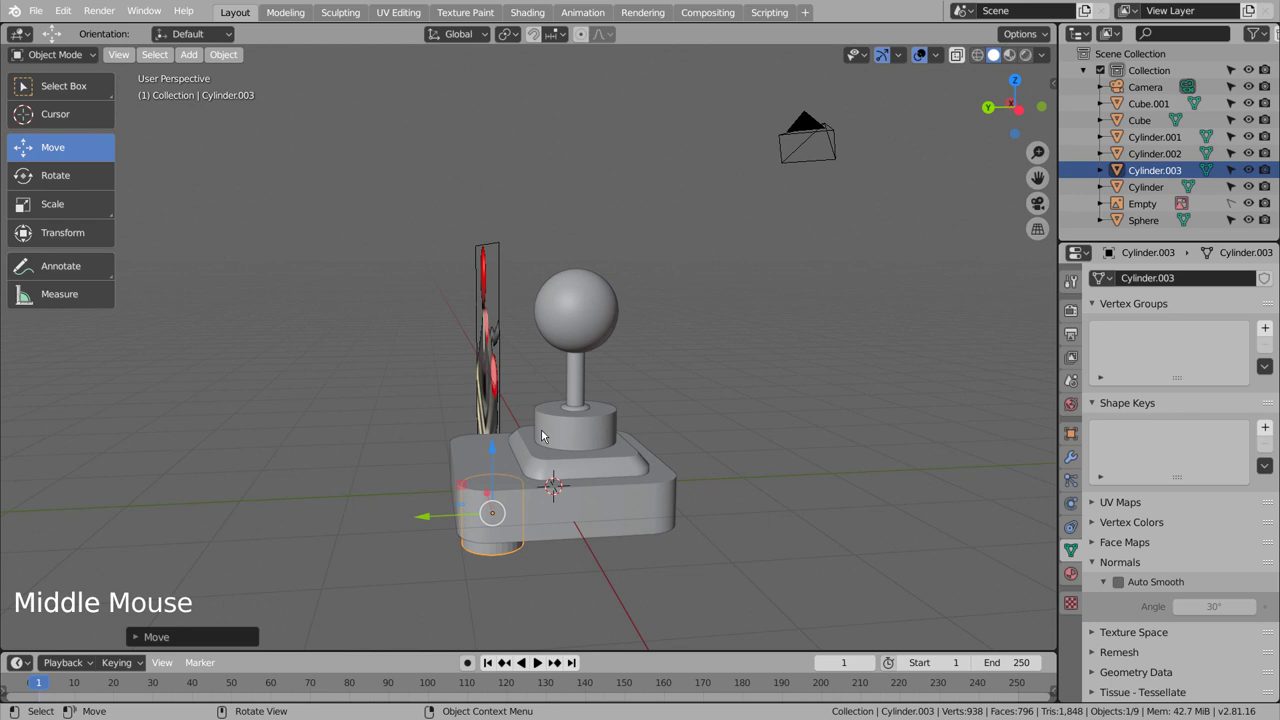
pyautogui.click(495, 449)
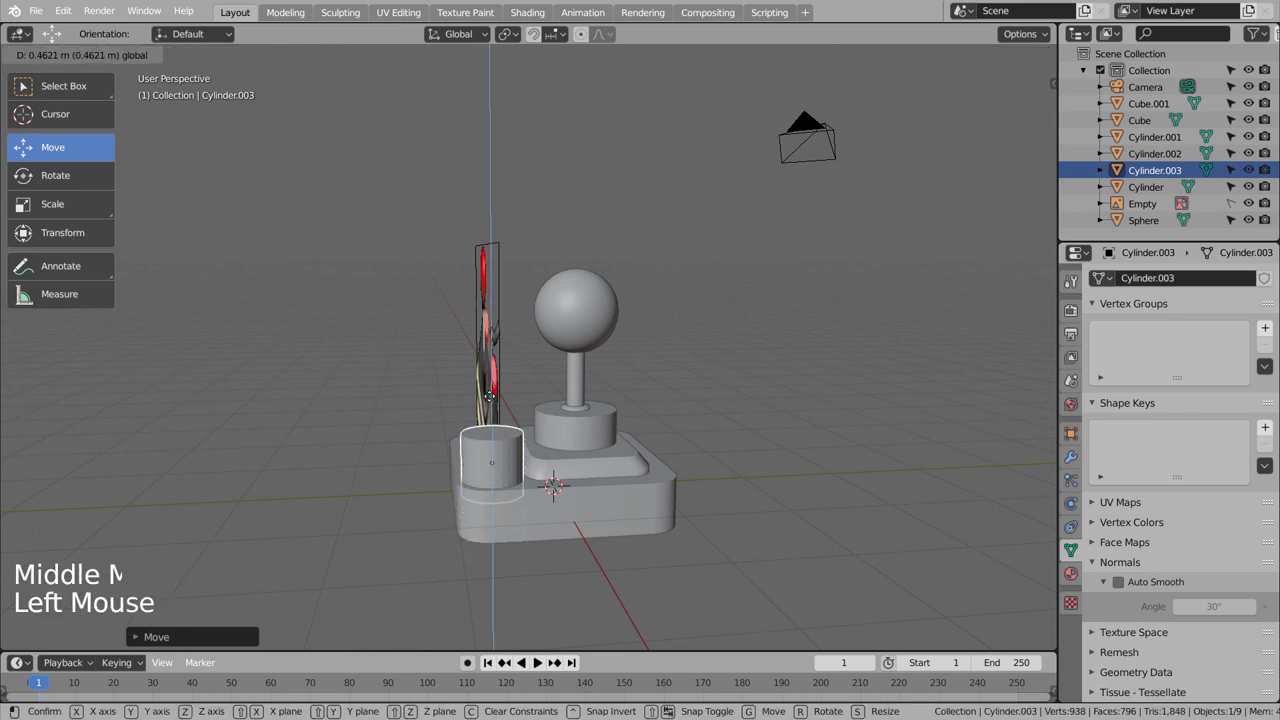
pyautogui.press('s')
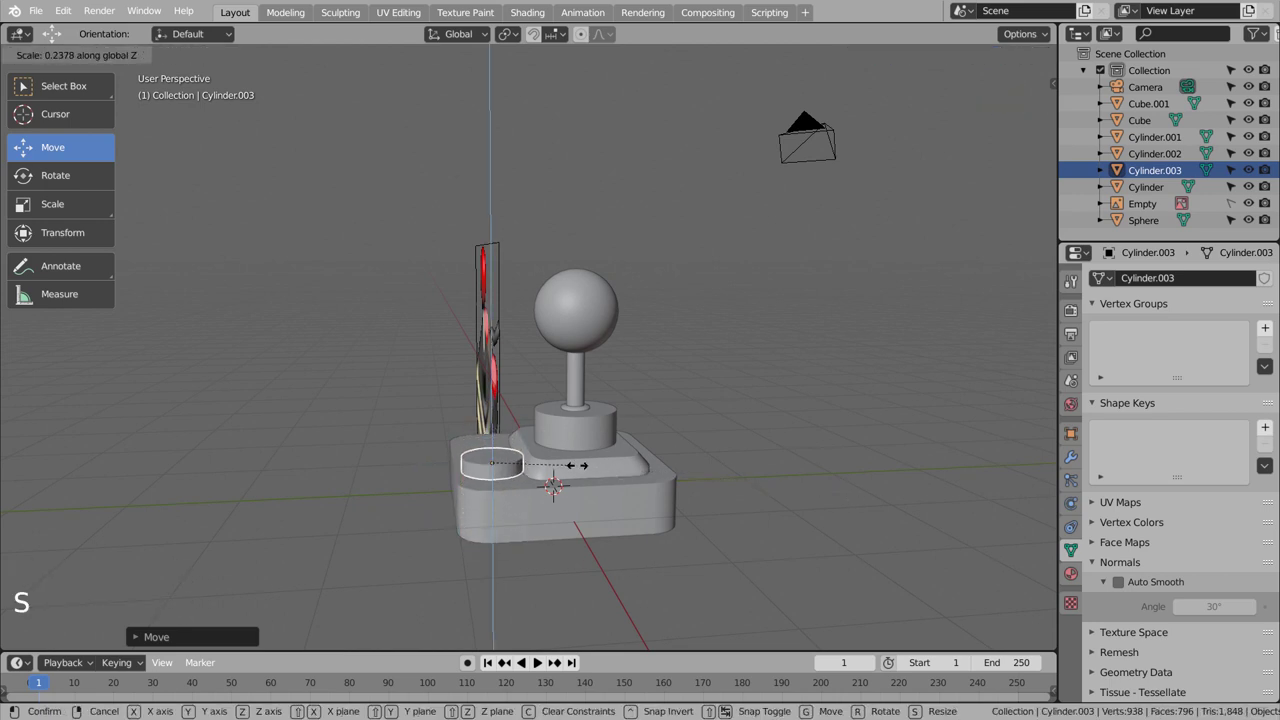
pyautogui.click(494, 402)
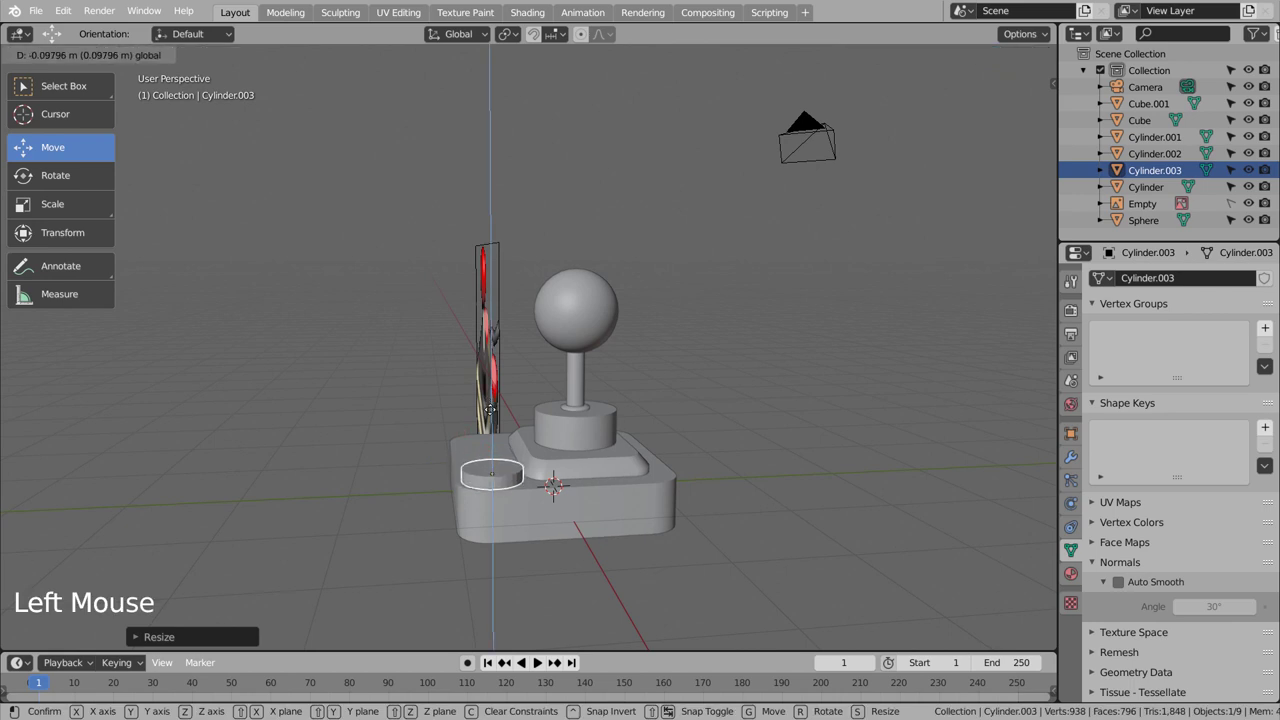
pyautogui.click(791, 461)
pyautogui.middleClick(794, 497)
# Give the disc Shade Smooth with Auto Smooth enabled.
pyautogui.click(563, 488)
pyautogui.rightClick(563, 488)
pyautogui.click(1125, 588)
pyautogui.click(825, 397)
pyautogui.scroll(-3)
pyautogui.middleClick(809, 441)
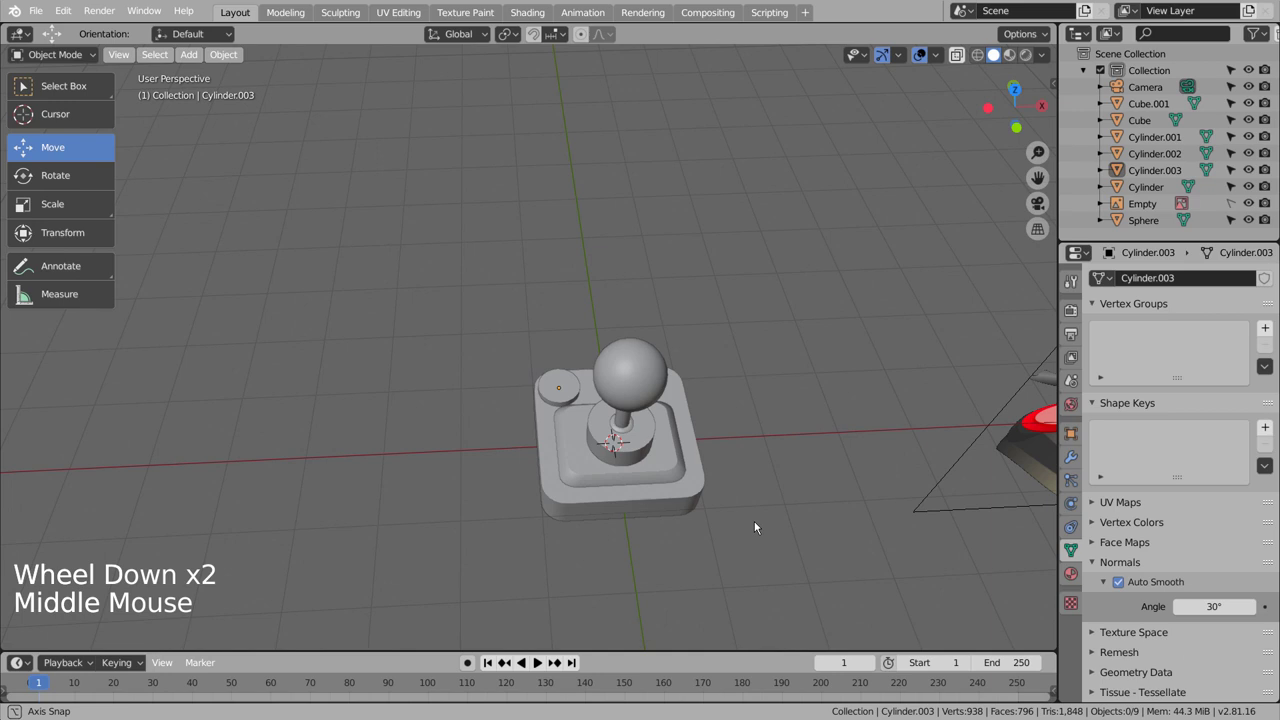
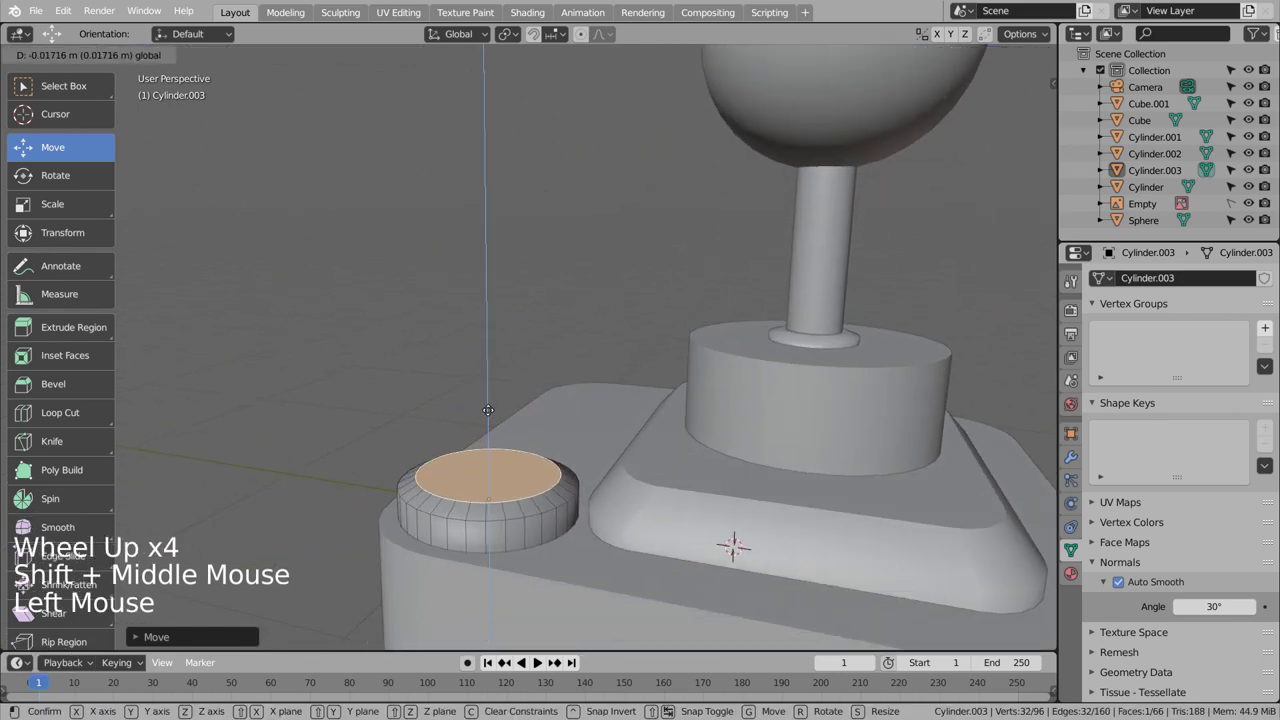
# Leave Edit Mode and sink the rimmed disc down into the base with the Z gizmo.
pyautogui.press('Tab')
pyautogui.click(523, 490)
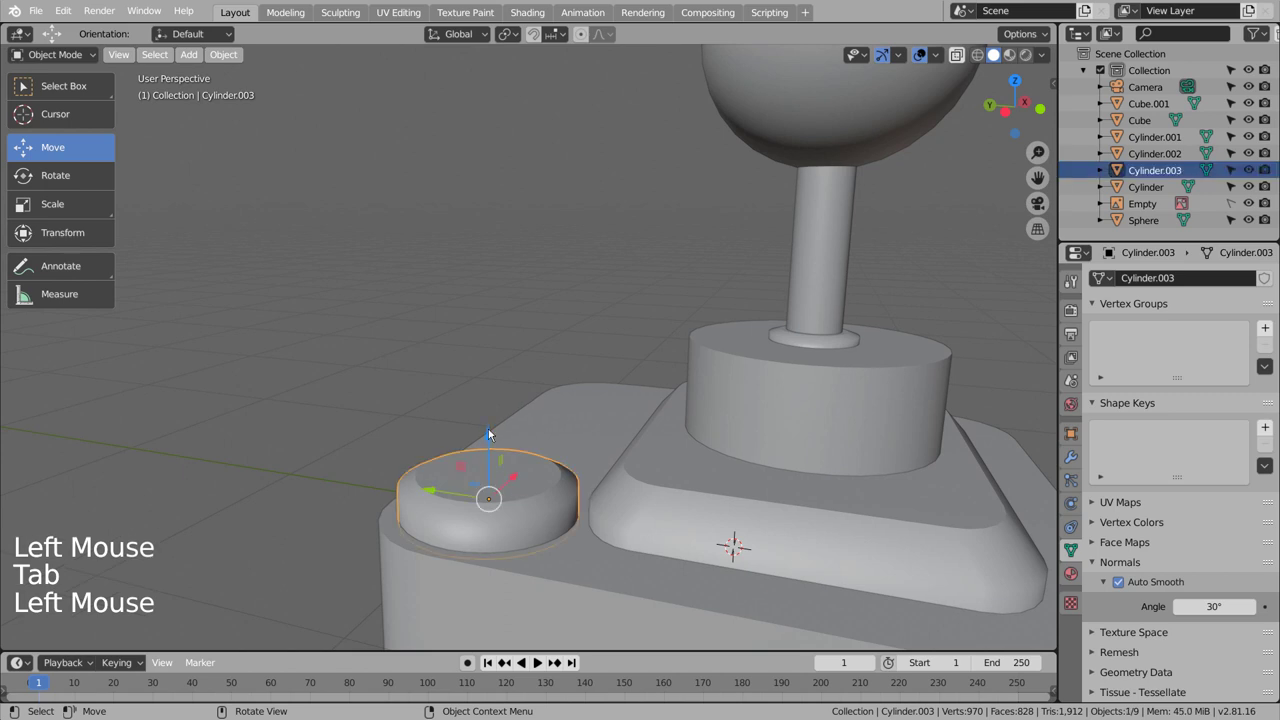
pyautogui.click(485, 434)
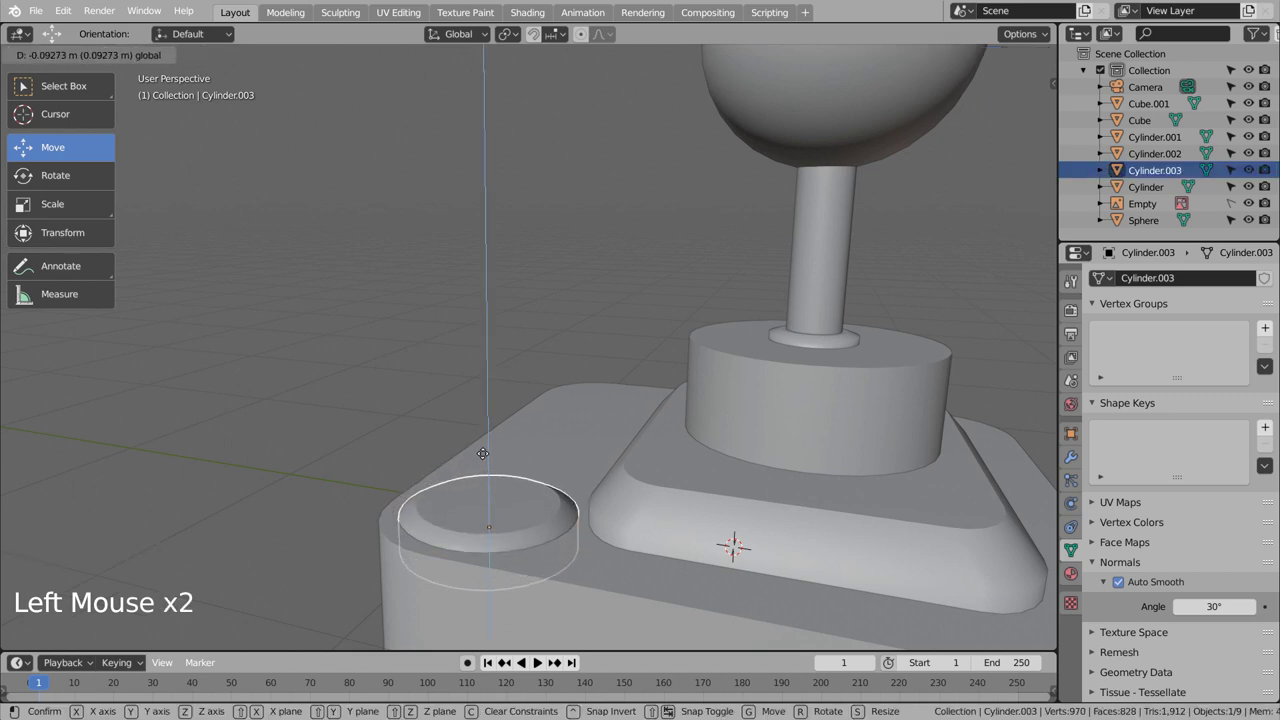
pyautogui.middleClick(646, 542)
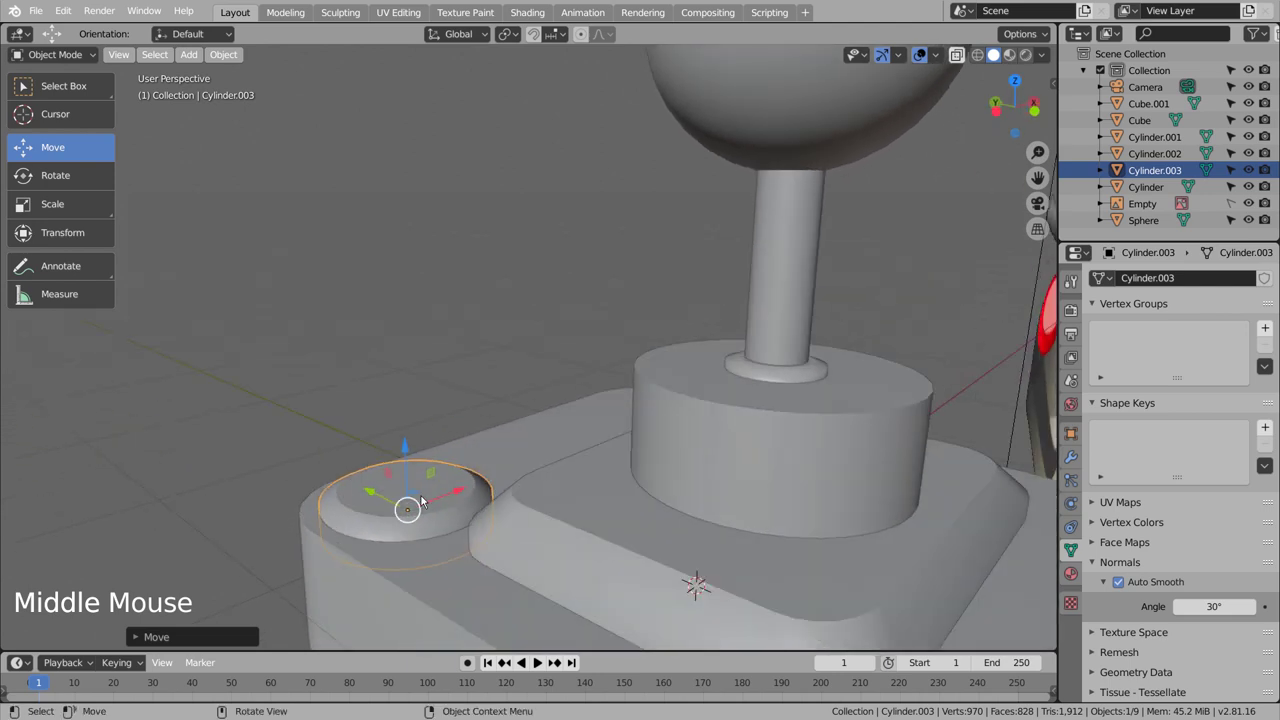
pyautogui.scroll(-3)
pyautogui.scroll(-3)
pyautogui.middleClick(511, 519)
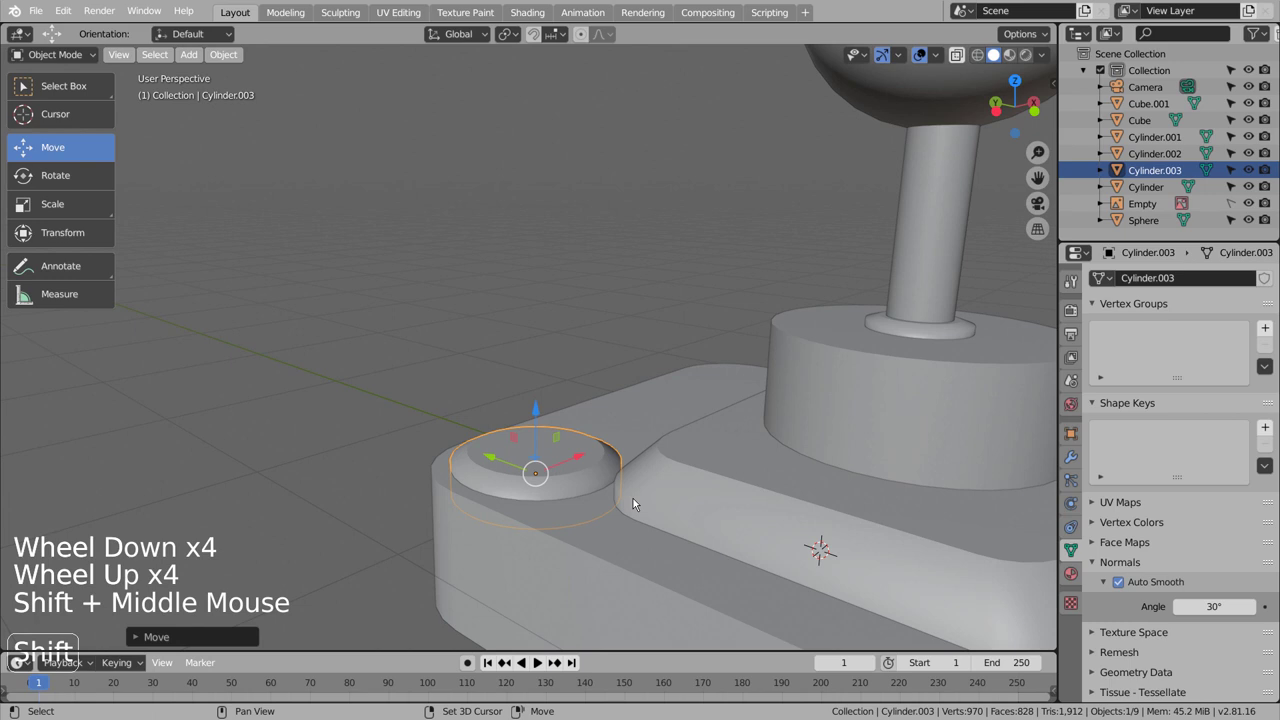
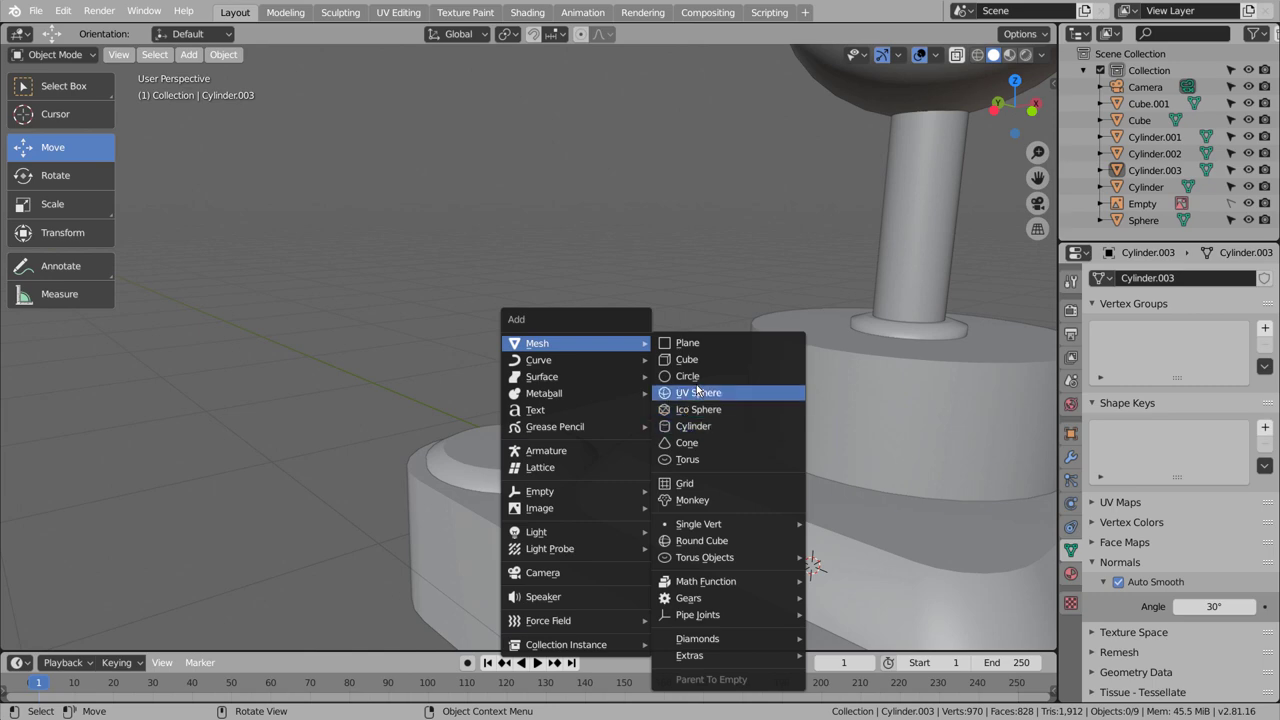
# Add a subdivided cube, move it over the corner disc in see-through top view and shrink it to button size.
pyautogui.scroll(-3)
pyautogui.press('ctrl+3')
pyautogui.press('KP_1')
pyautogui.press('KP_7')
pyautogui.press('g')
pyautogui.press('shift+z')
pyautogui.scroll(3)
pyautogui.press('g')
pyautogui.scroll(3)
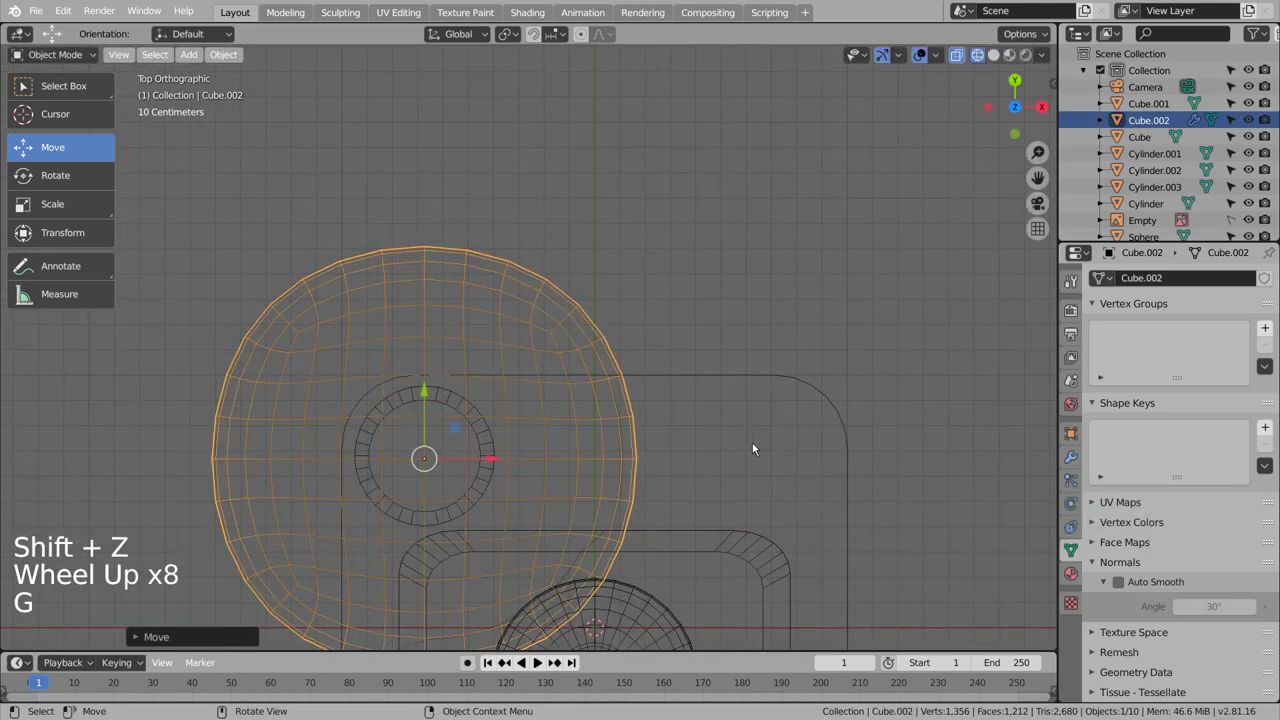
pyautogui.press('s')
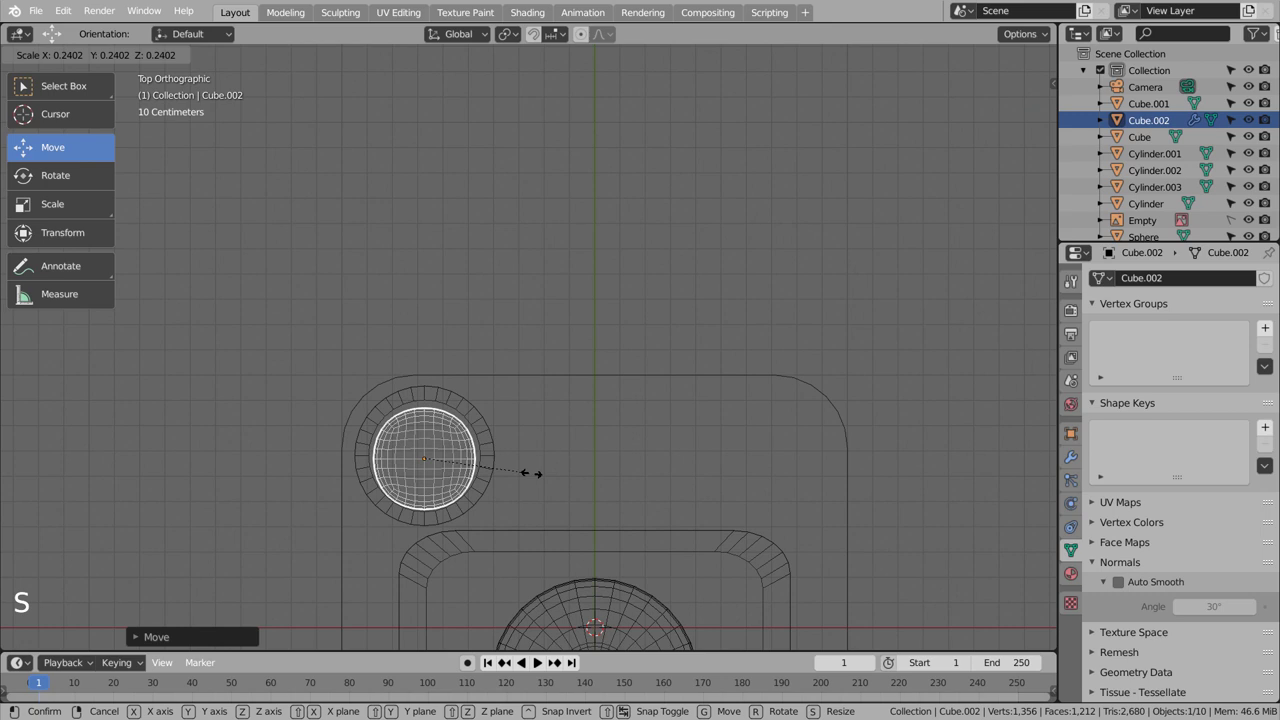
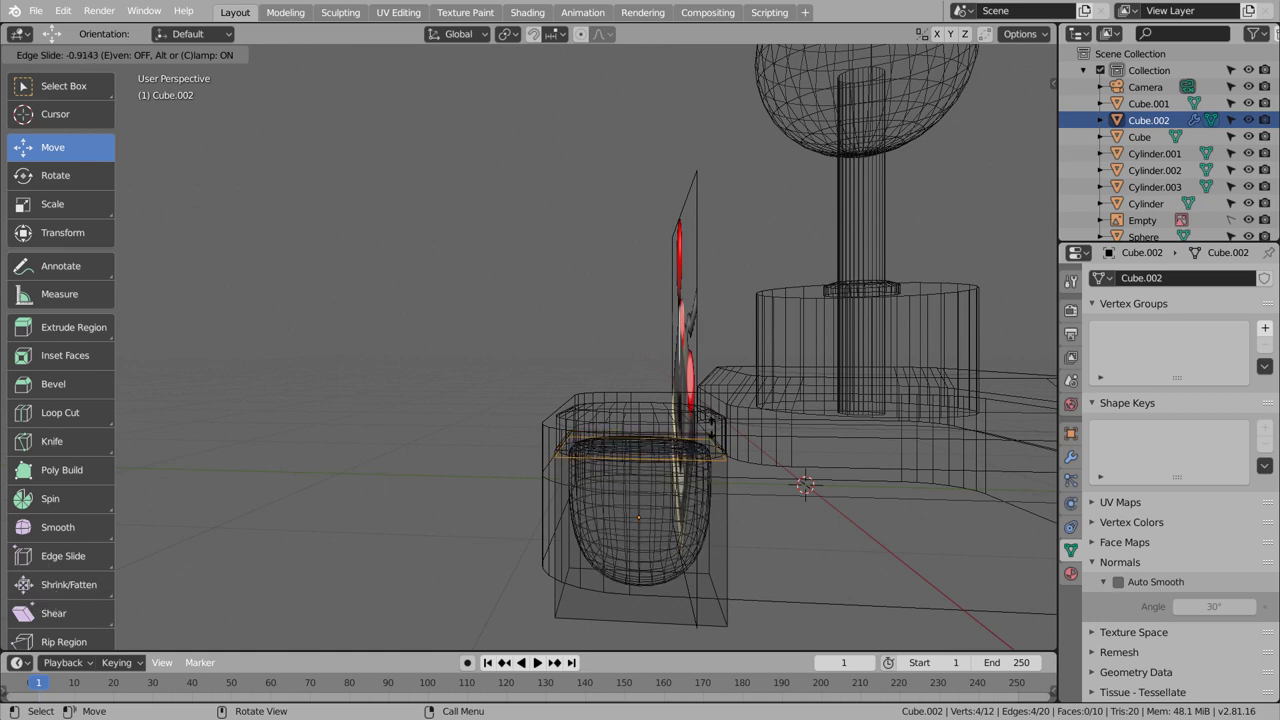
# Flatten the button cap along Z so it rests on the disc, then return to solid shading.
pyautogui.press('Tab')
pyautogui.press('s')
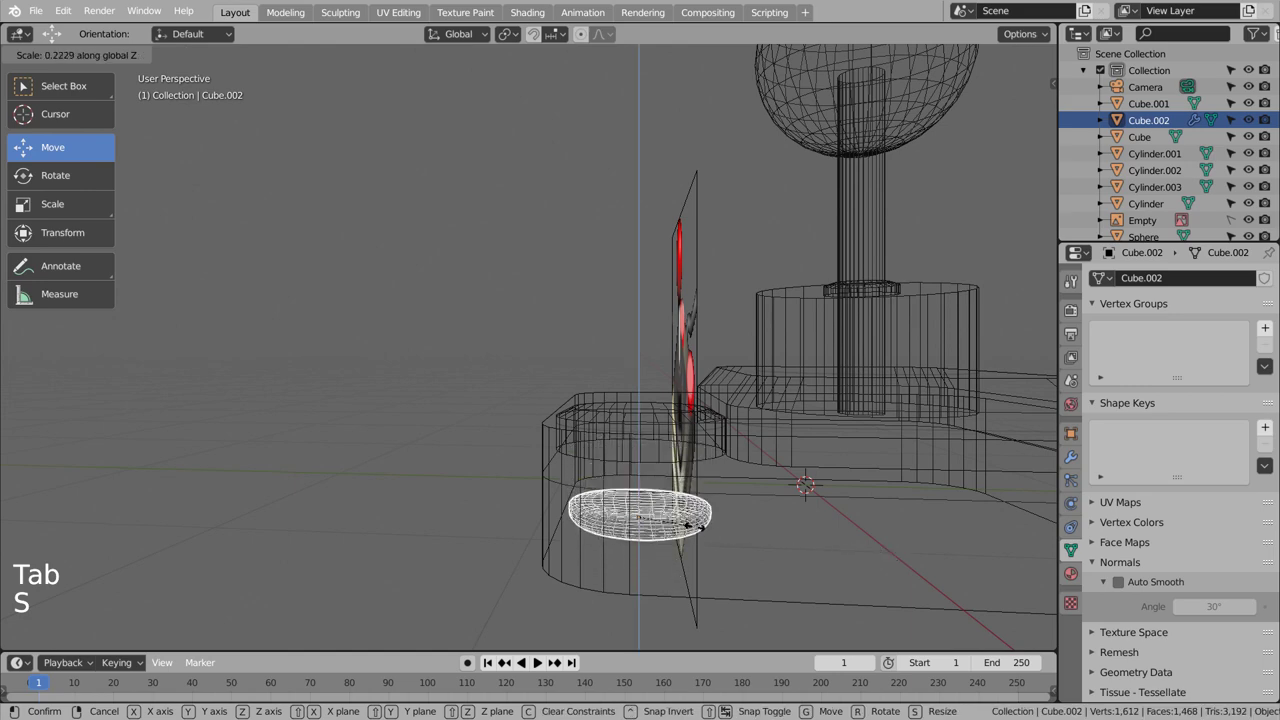
pyautogui.middleClick(788, 512)
pyautogui.click(648, 441)
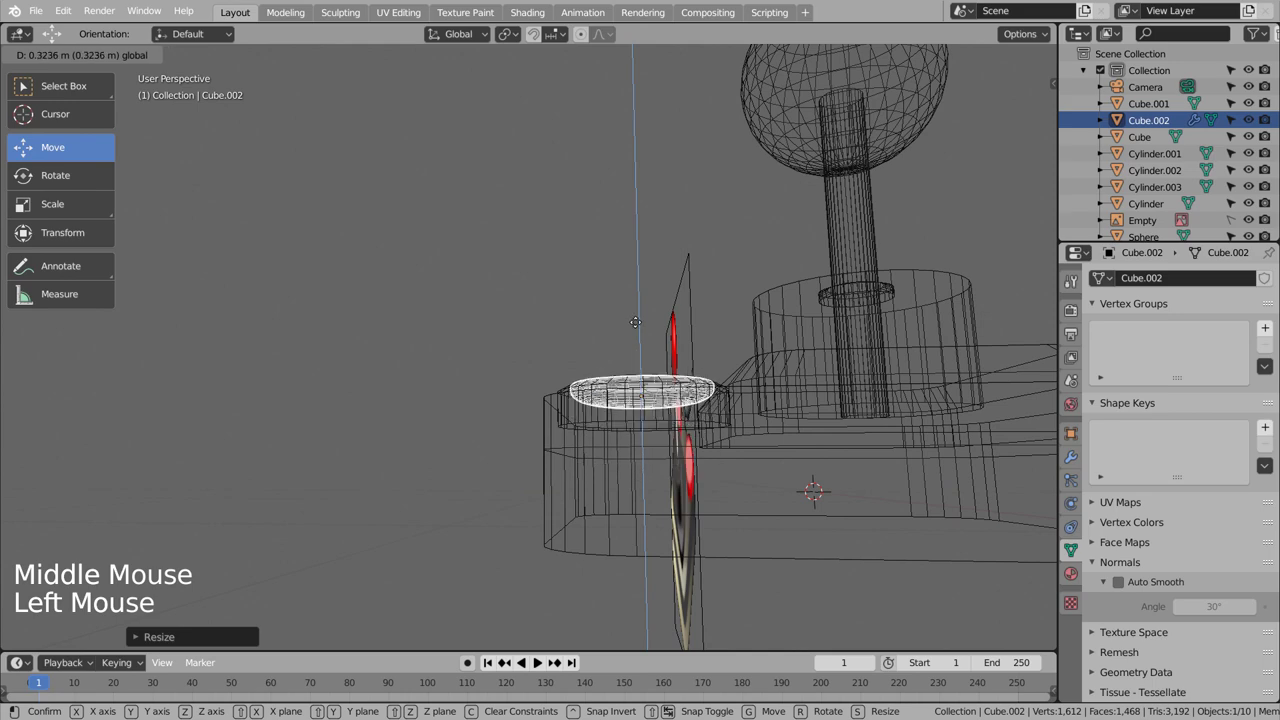
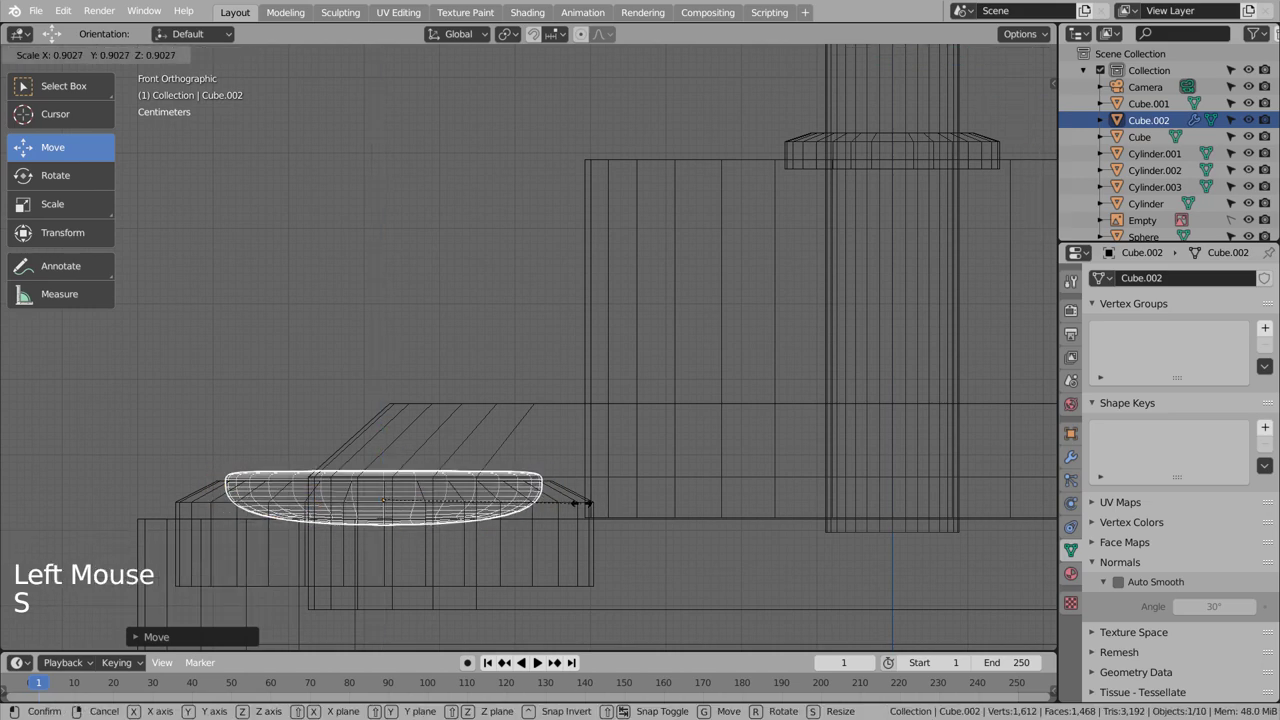
pyautogui.middleClick(639, 513)
pyautogui.press('shift+z')
pyautogui.scroll(-3)
pyautogui.scroll(3)
pyautogui.rightClick(409, 443)
pyautogui.press('ctrl+3')
pyautogui.click(409, 445)
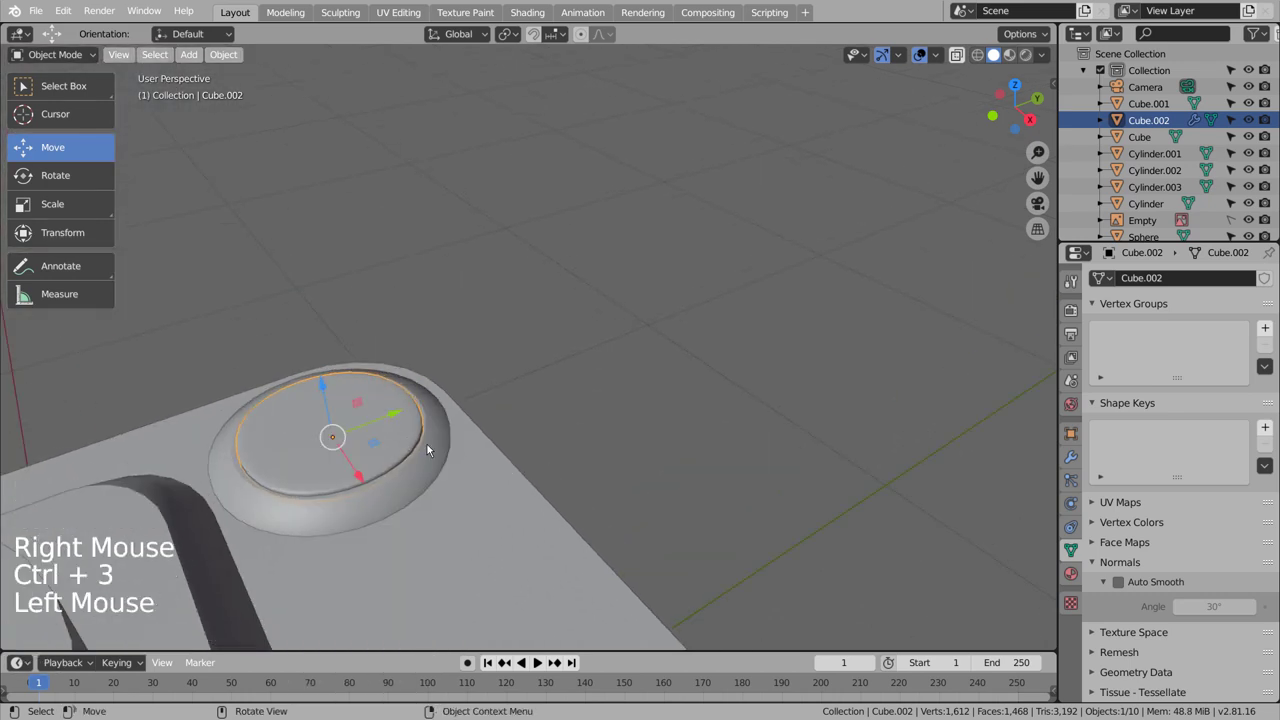
# Add Subdivision Surface and a Cast modifier set to Sphere with factor 0.5 to Cube.002.
pyautogui.doubleClick(1063, 467)
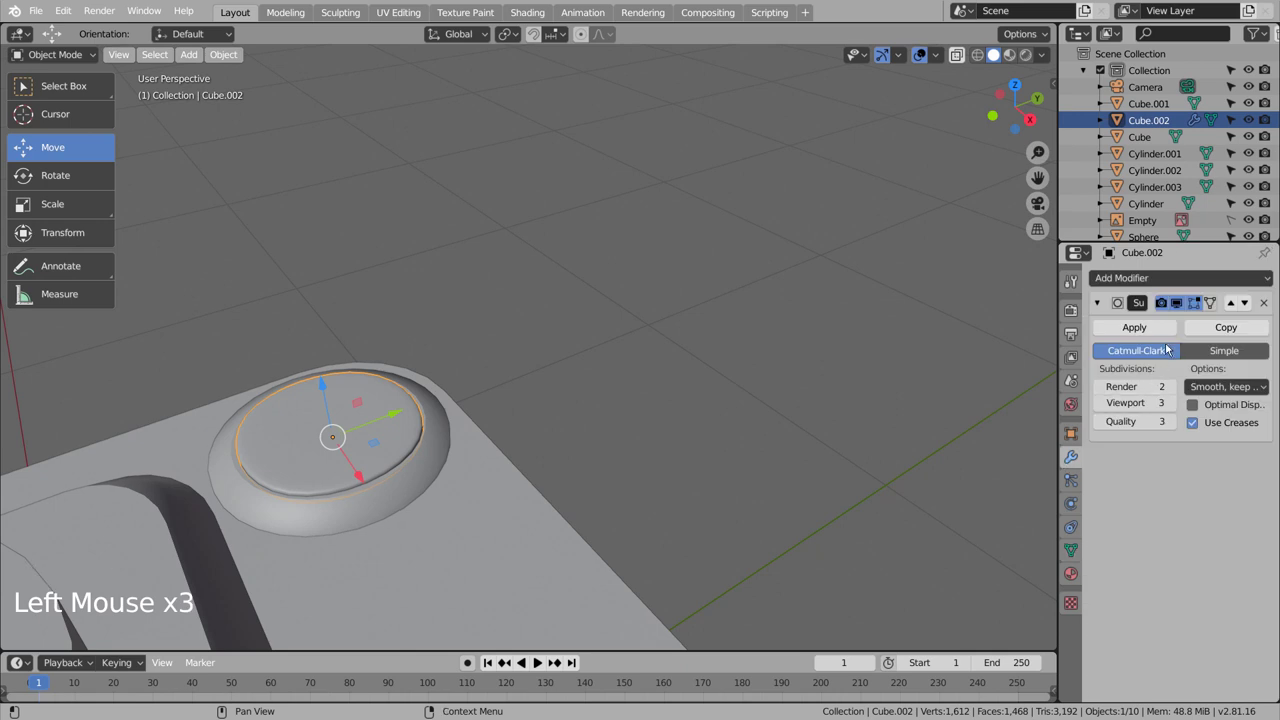
pyautogui.middleClick(437, 438)
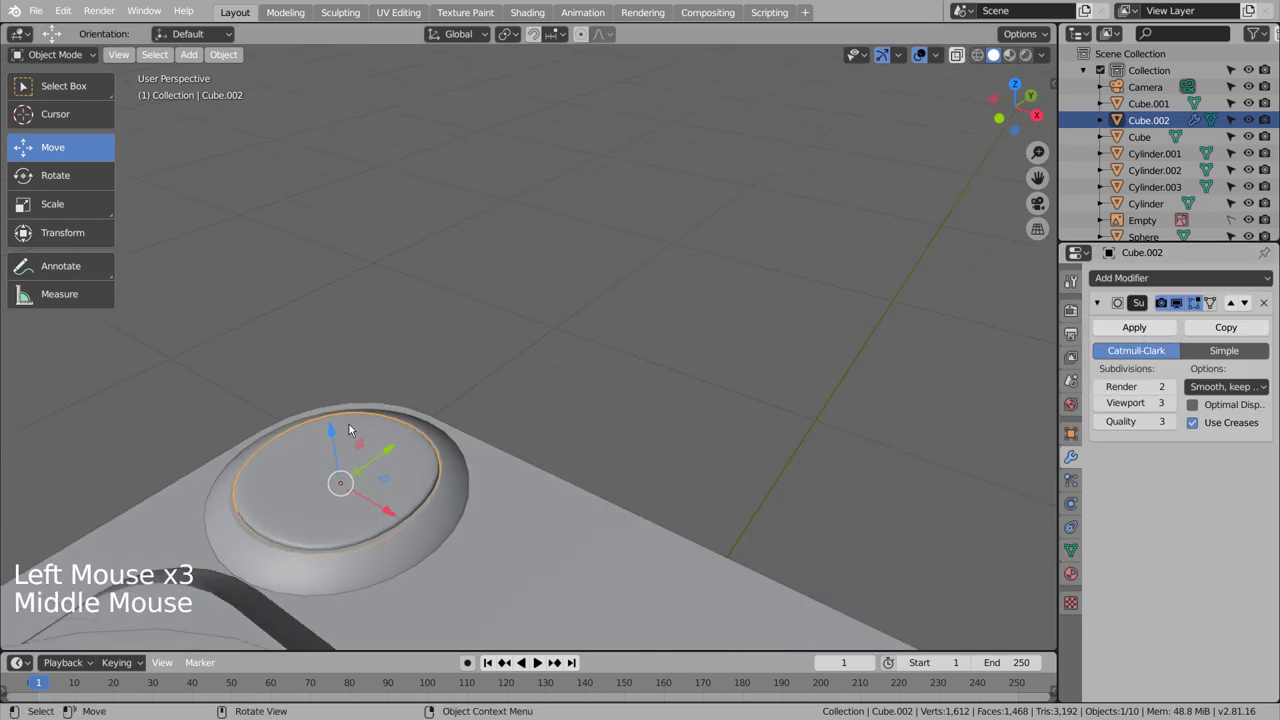
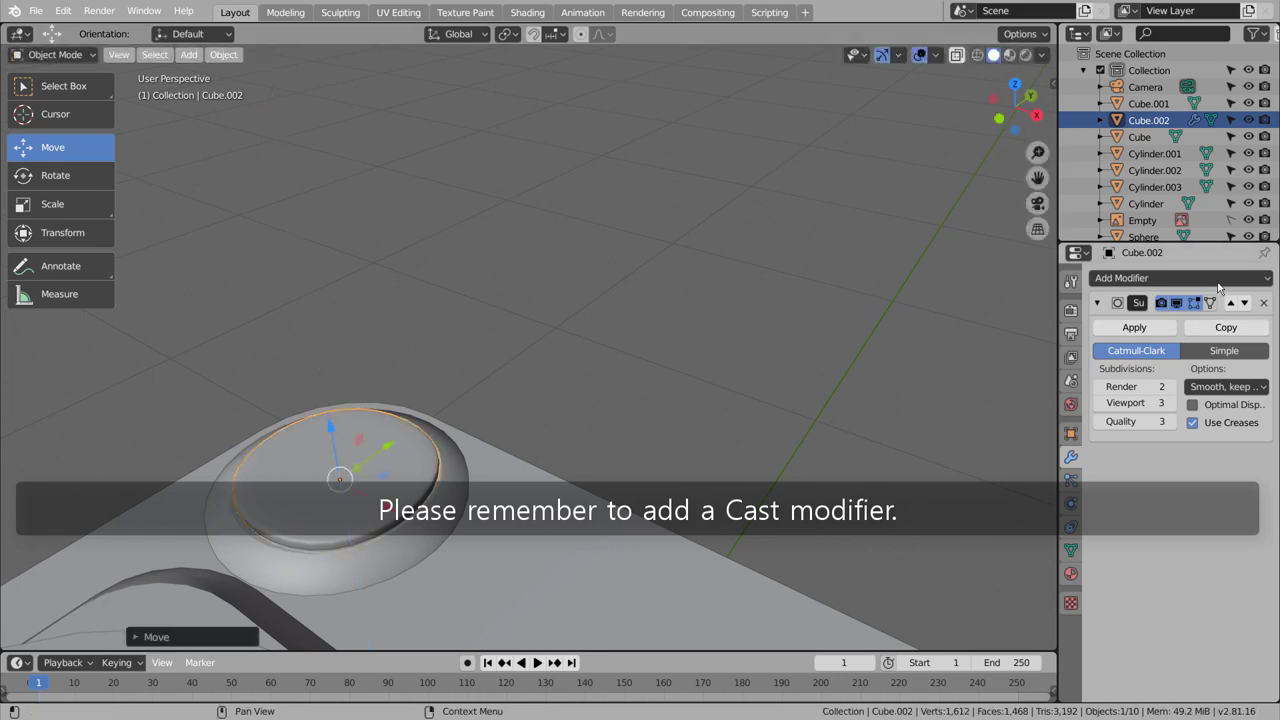
pyautogui.click(1223, 276)
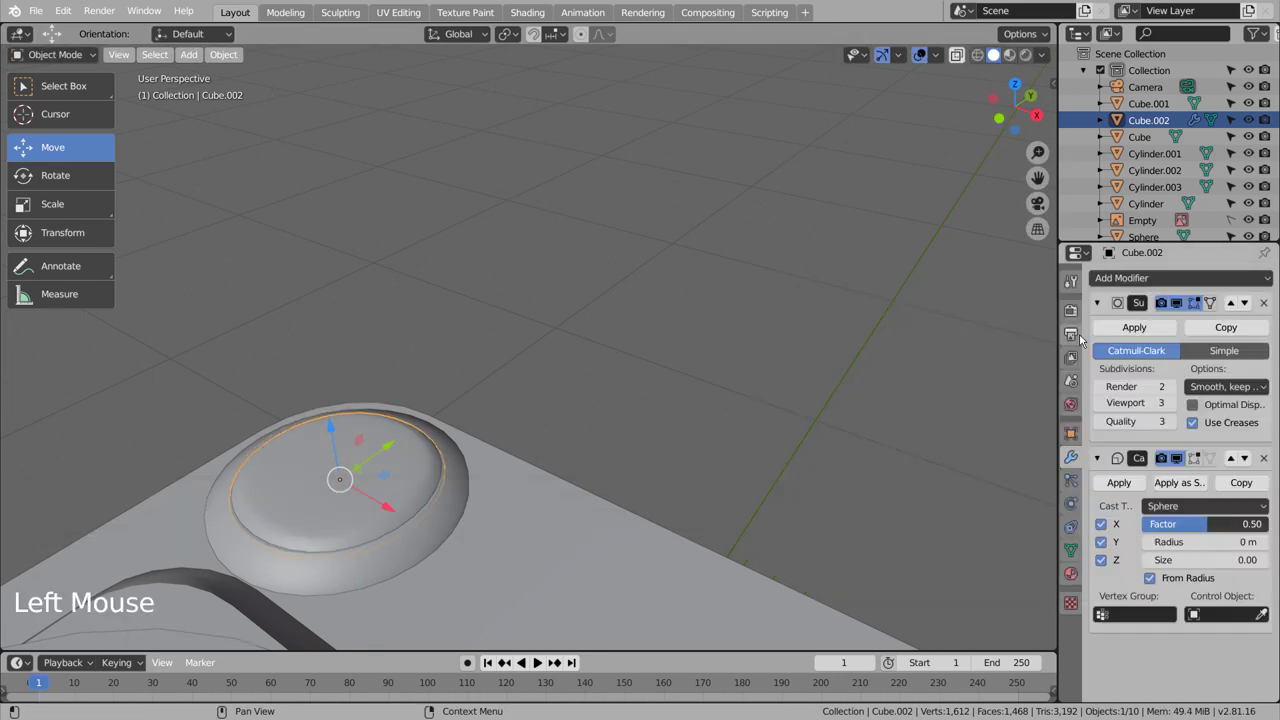
pyautogui.click(716, 422)
pyautogui.middleClick(501, 477)
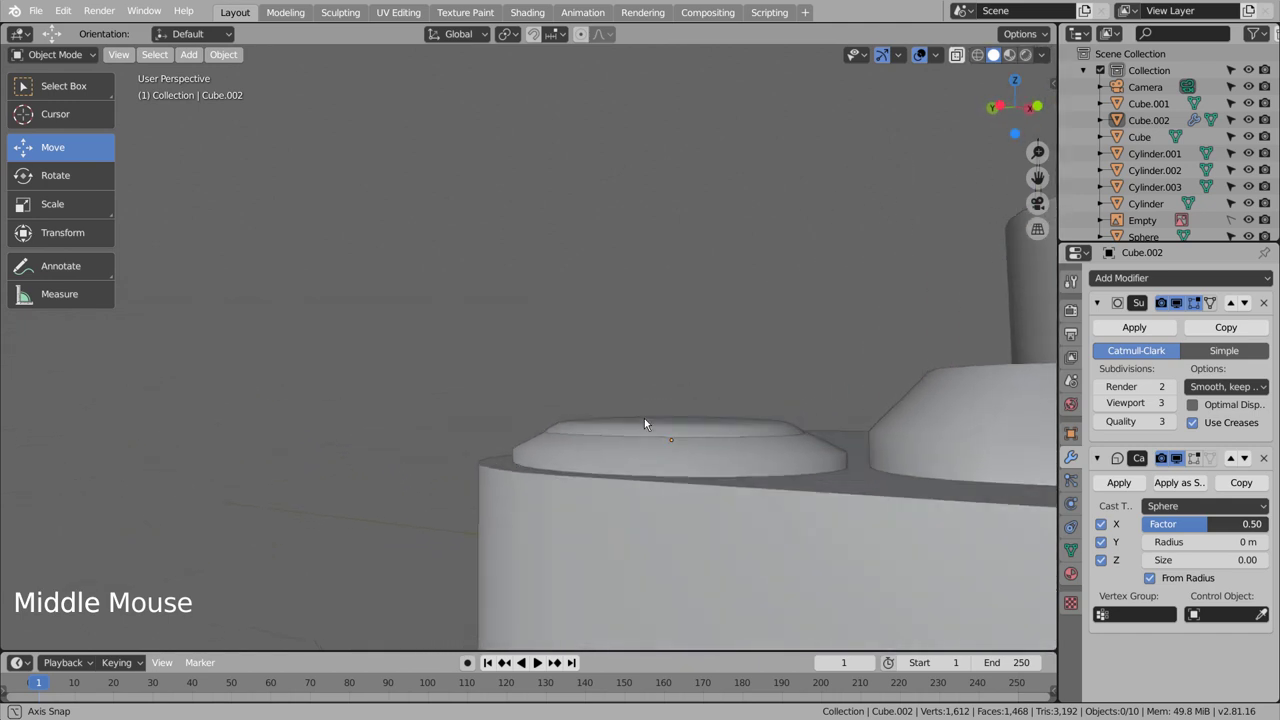
# Resize the button cap to fit the disc, inspect it from all sides, and select the base Cube.
pyautogui.click(590, 484)
pyautogui.press('s')
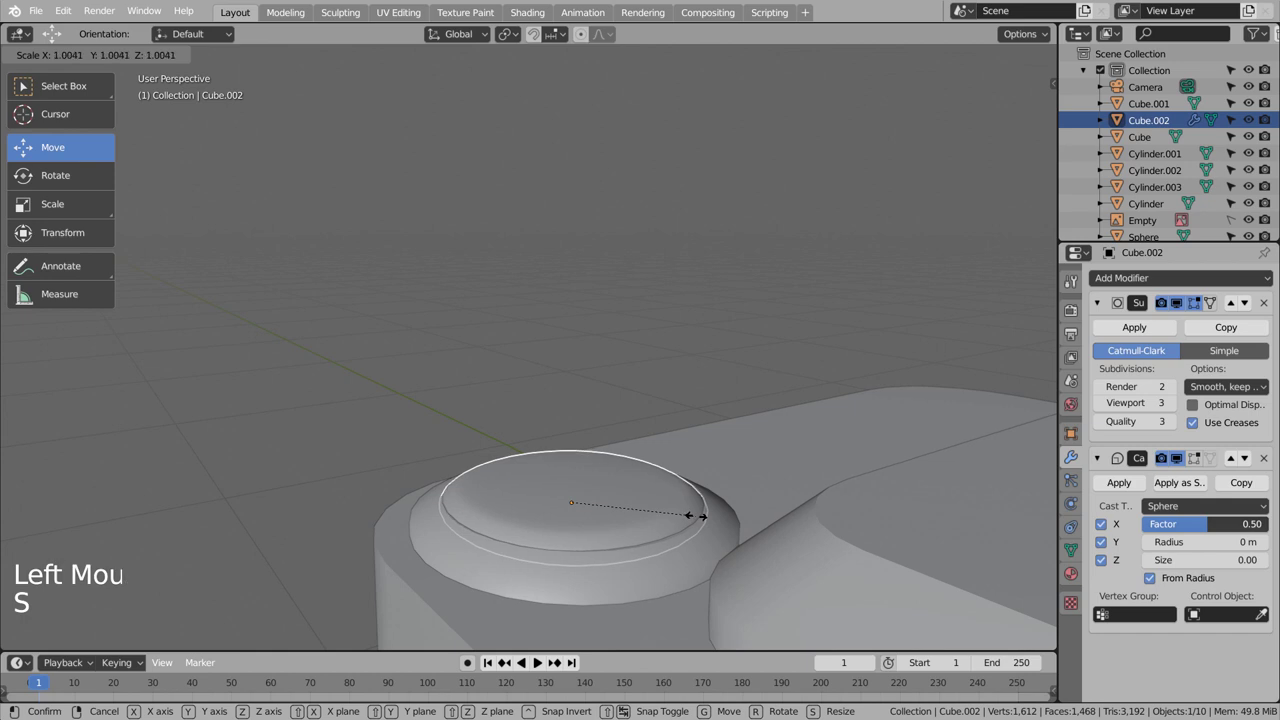
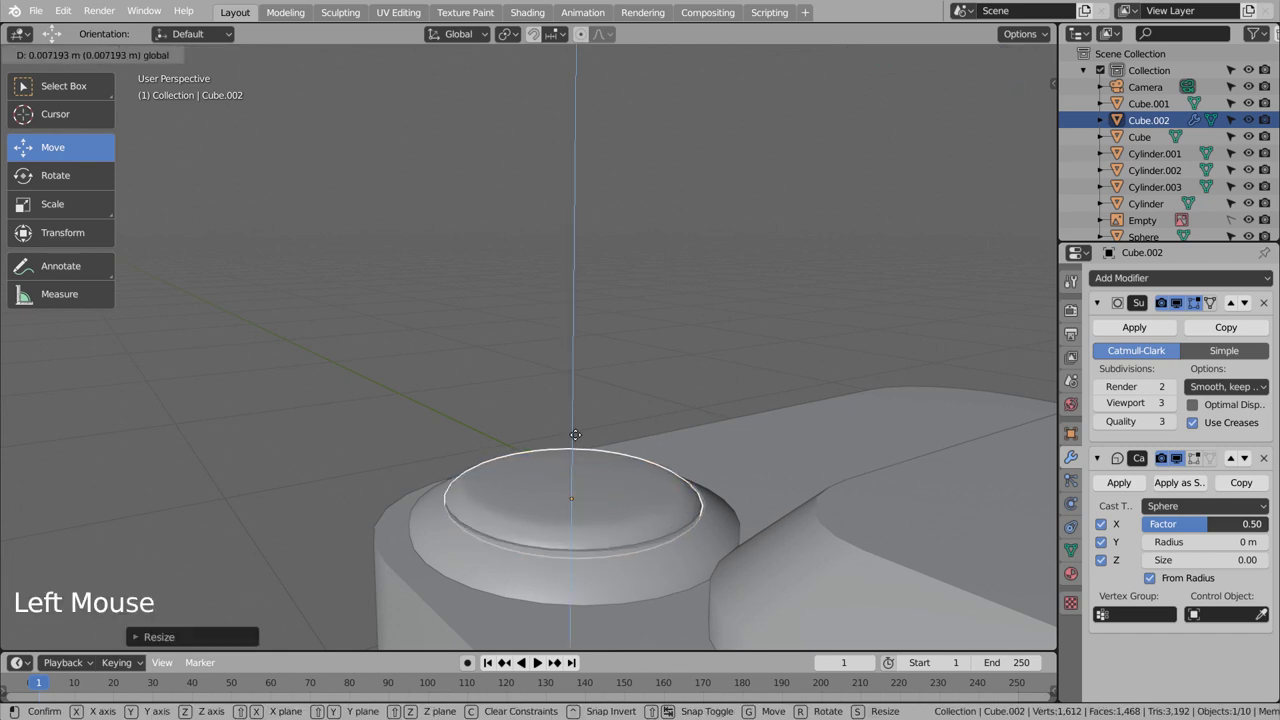
pyautogui.click(686, 361)
pyautogui.scroll(-3)
pyautogui.middleClick(711, 389)
pyautogui.scroll(-3)
pyautogui.click(849, 433)
pyautogui.middleClick(844, 400)
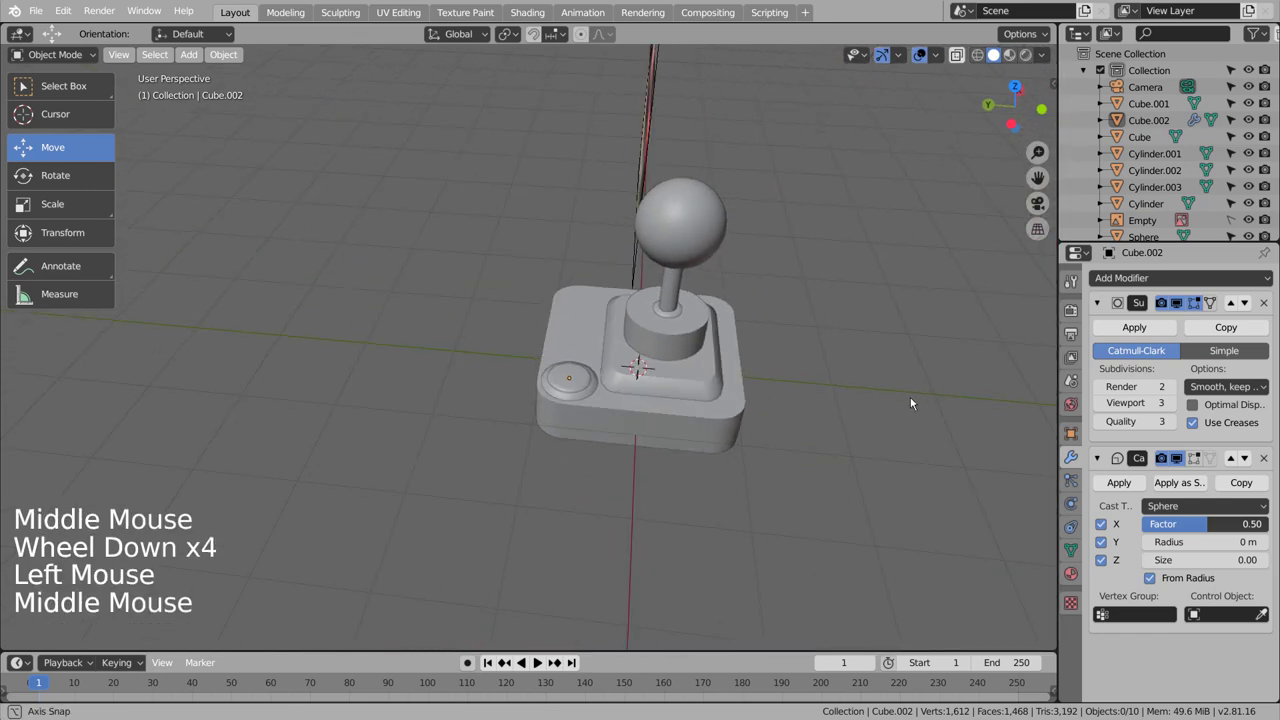
pyautogui.scroll(-3)
pyautogui.middleClick(837, 421)
pyautogui.scroll(3)
pyautogui.middleClick(551, 426)
pyautogui.middleClick(553, 440)
pyautogui.middleClick(690, 425)
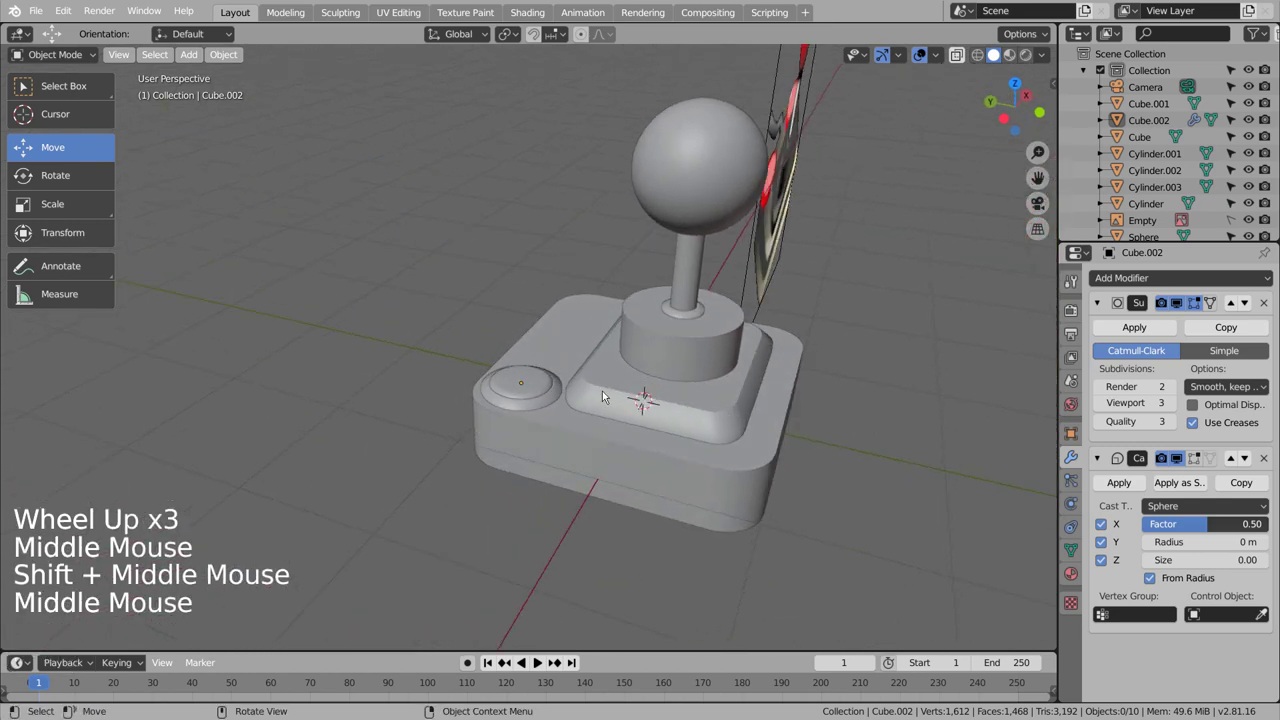
pyautogui.click(541, 387)
pyautogui.middleClick(809, 489)
pyautogui.scroll(-3)
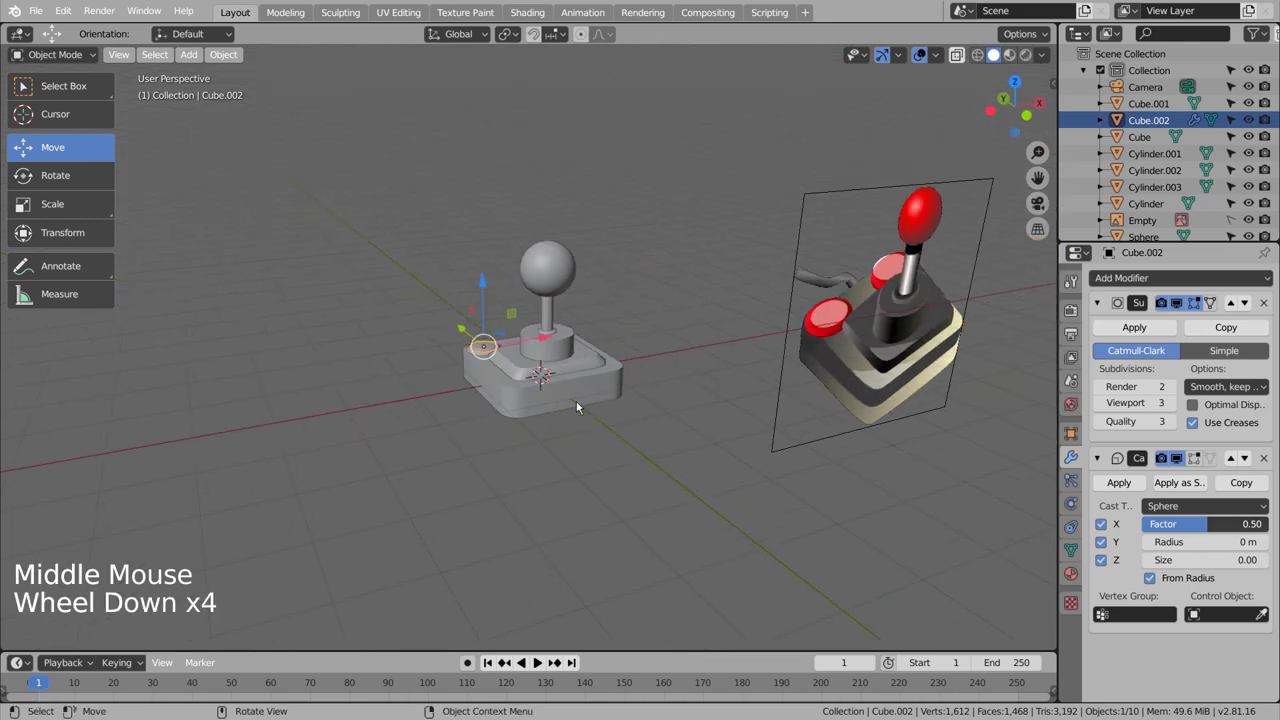
pyautogui.click(579, 403)
pyautogui.click(1200, 291)
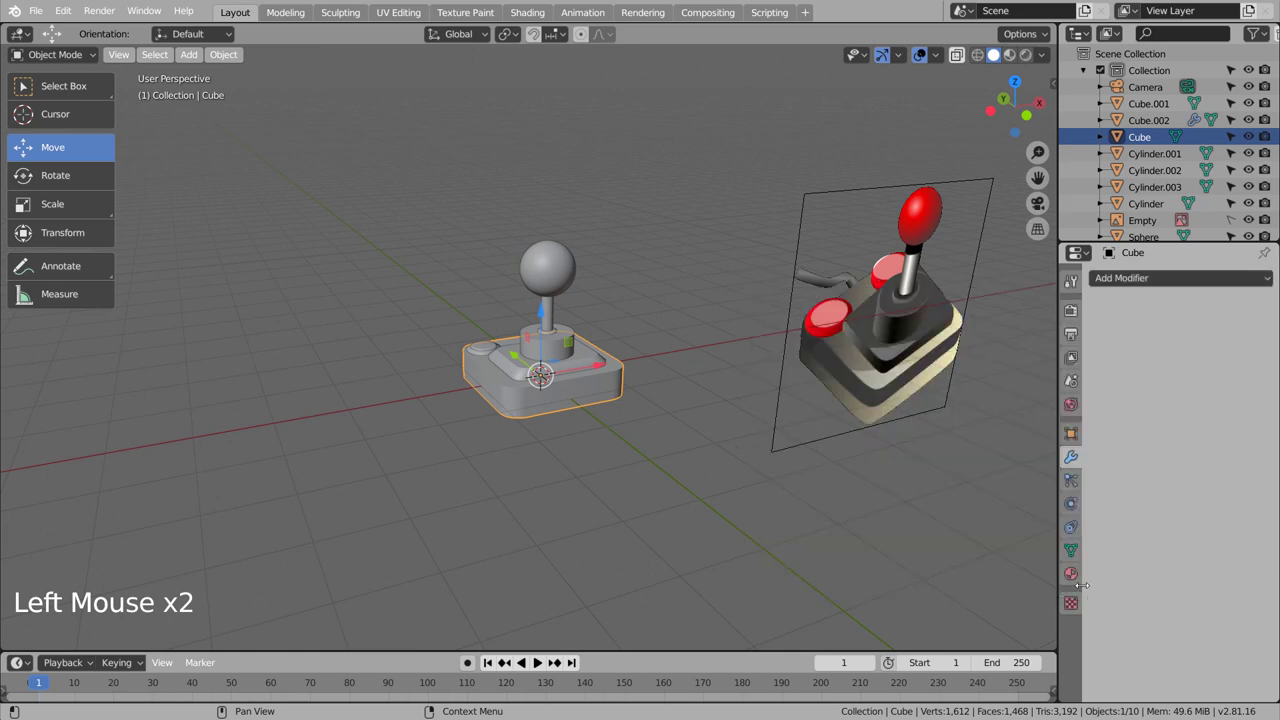
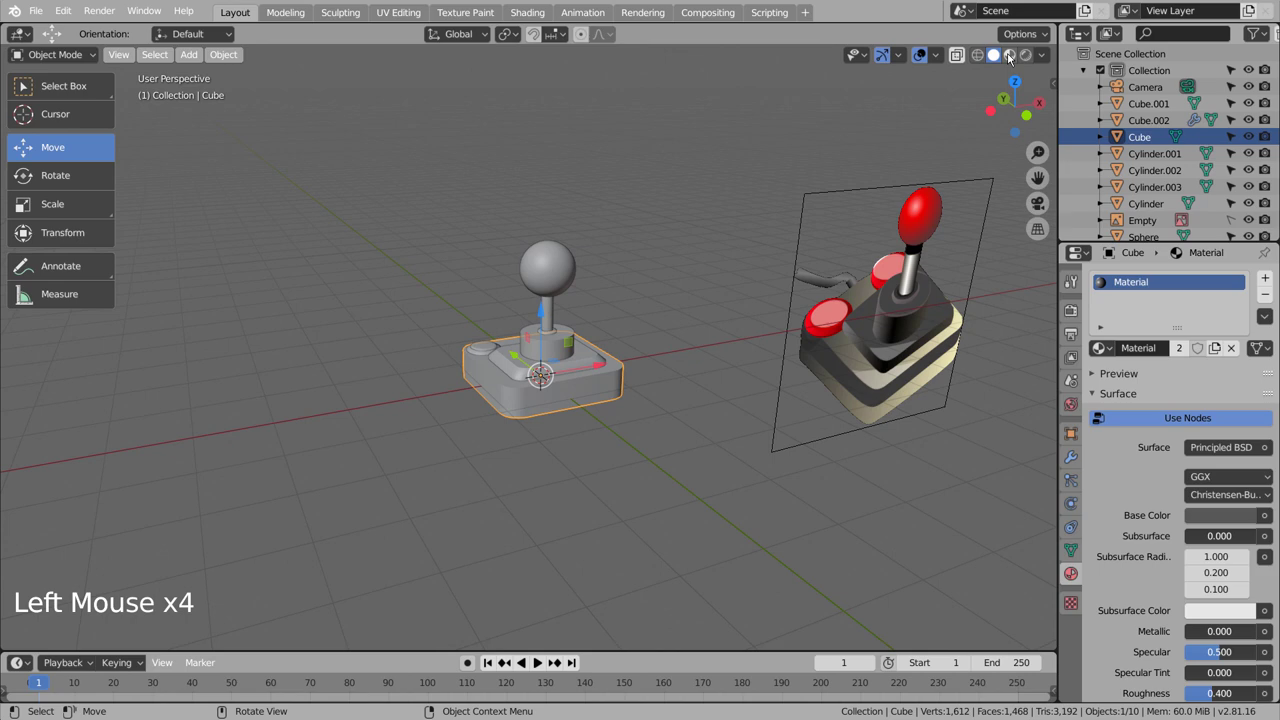
# In Material Preview, edit the base mesh and select its bottom faces for a second material.
pyautogui.click(987, 75)
pyautogui.click(677, 386)
pyautogui.press('Tab')
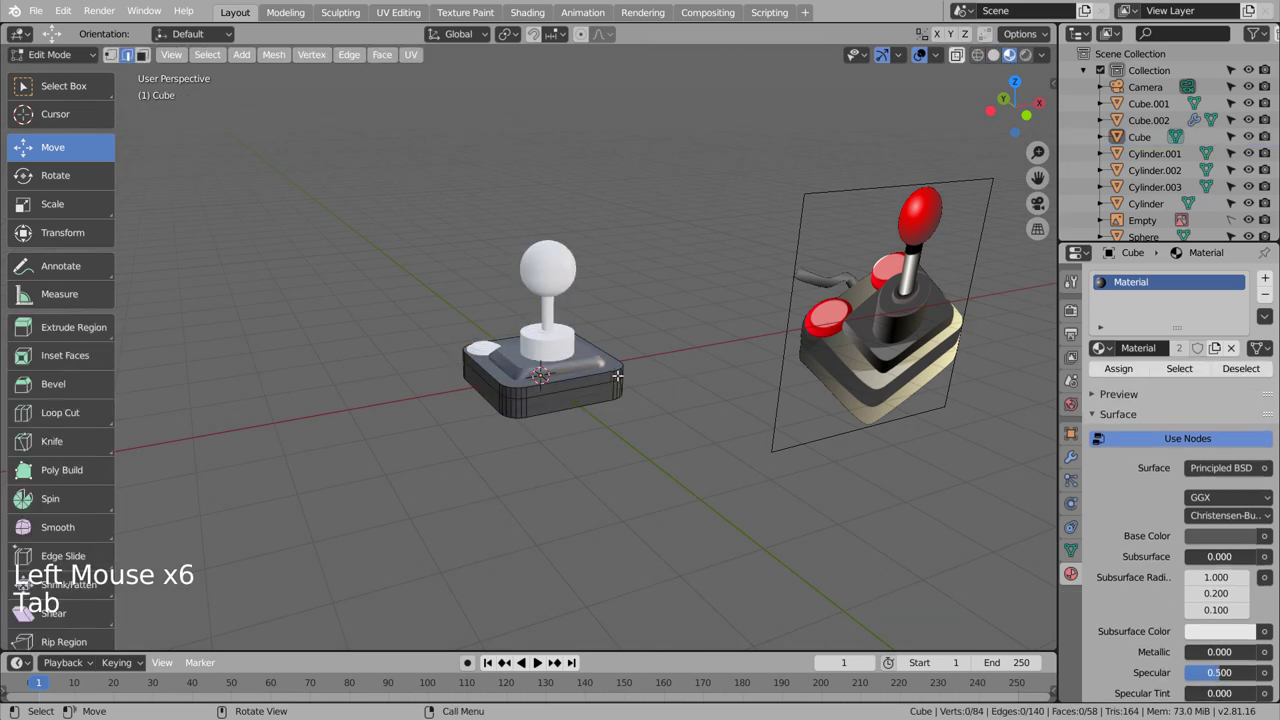
pyautogui.scroll(3)
pyautogui.press('2')
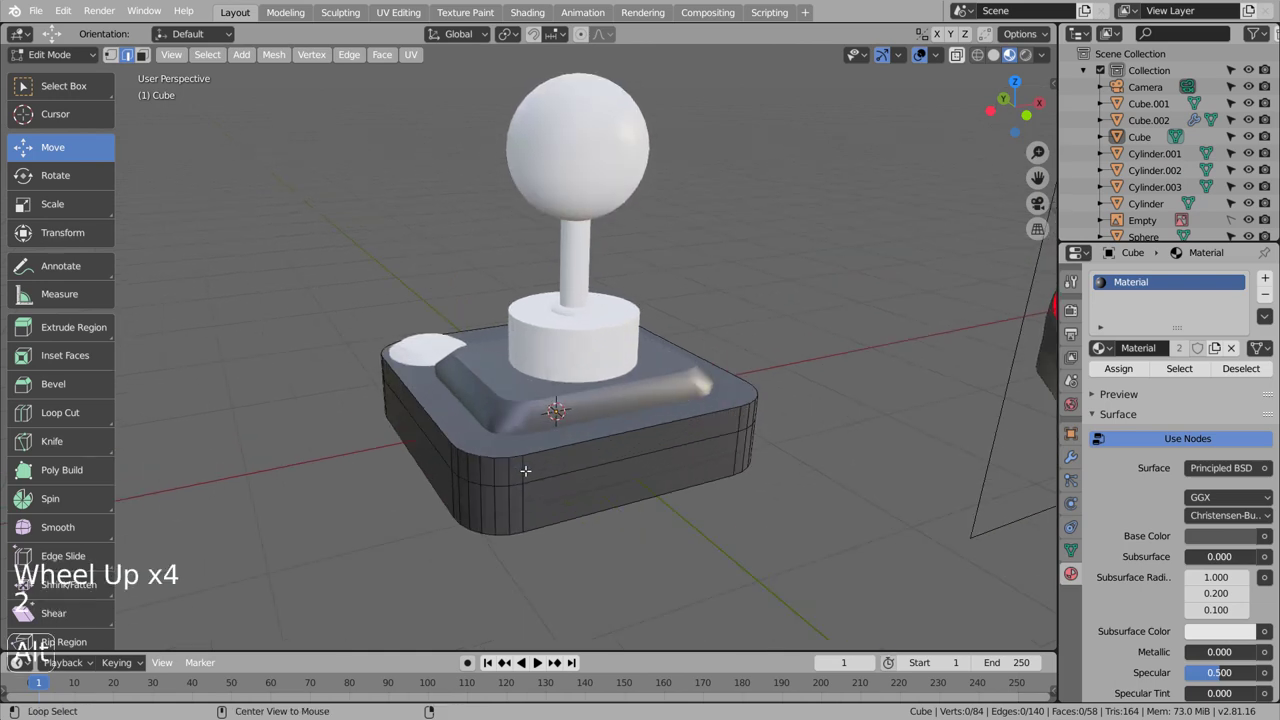
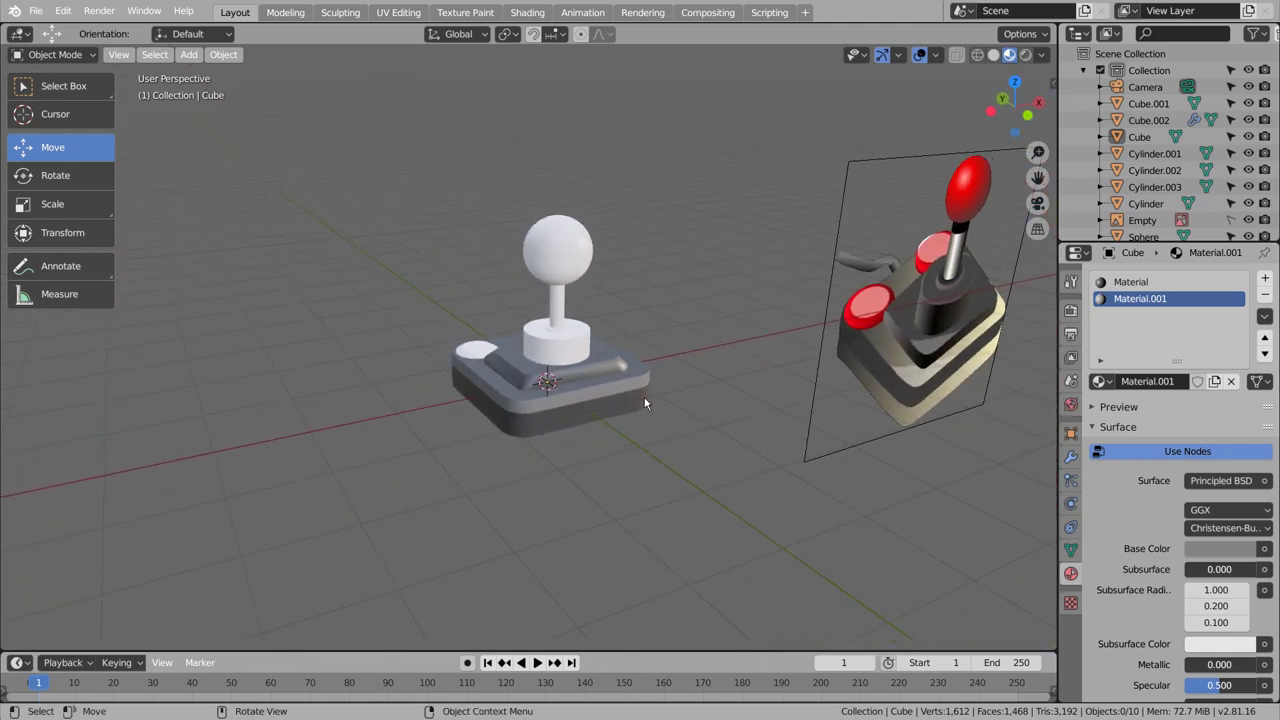
# Assign dark Material.001 to the lower band and darken the stick collar's Base Color.
pyautogui.click(633, 402)
pyautogui.scroll(3)
pyautogui.scroll(-3)
pyautogui.scroll(-3)
pyautogui.middleClick(727, 463)
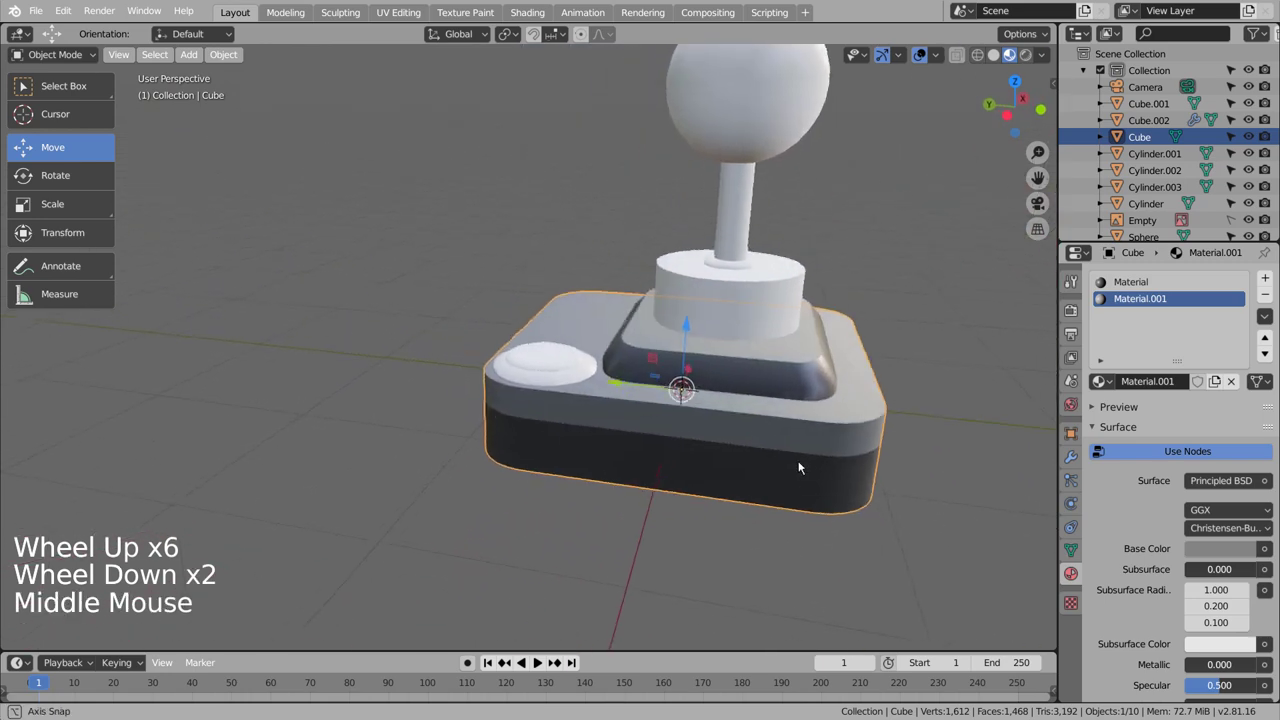
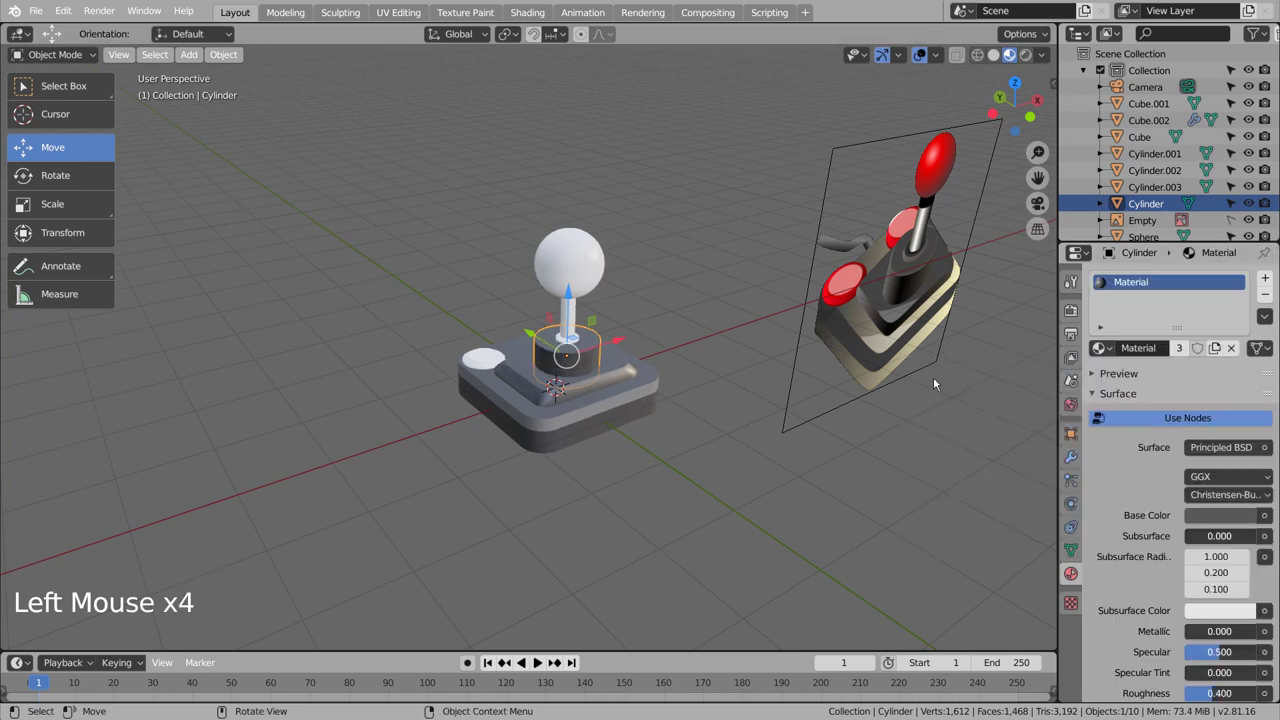
# Link the ring under the stick to the existing grey material and set the shaft Metallic to 0.89.
pyautogui.click(760, 449)
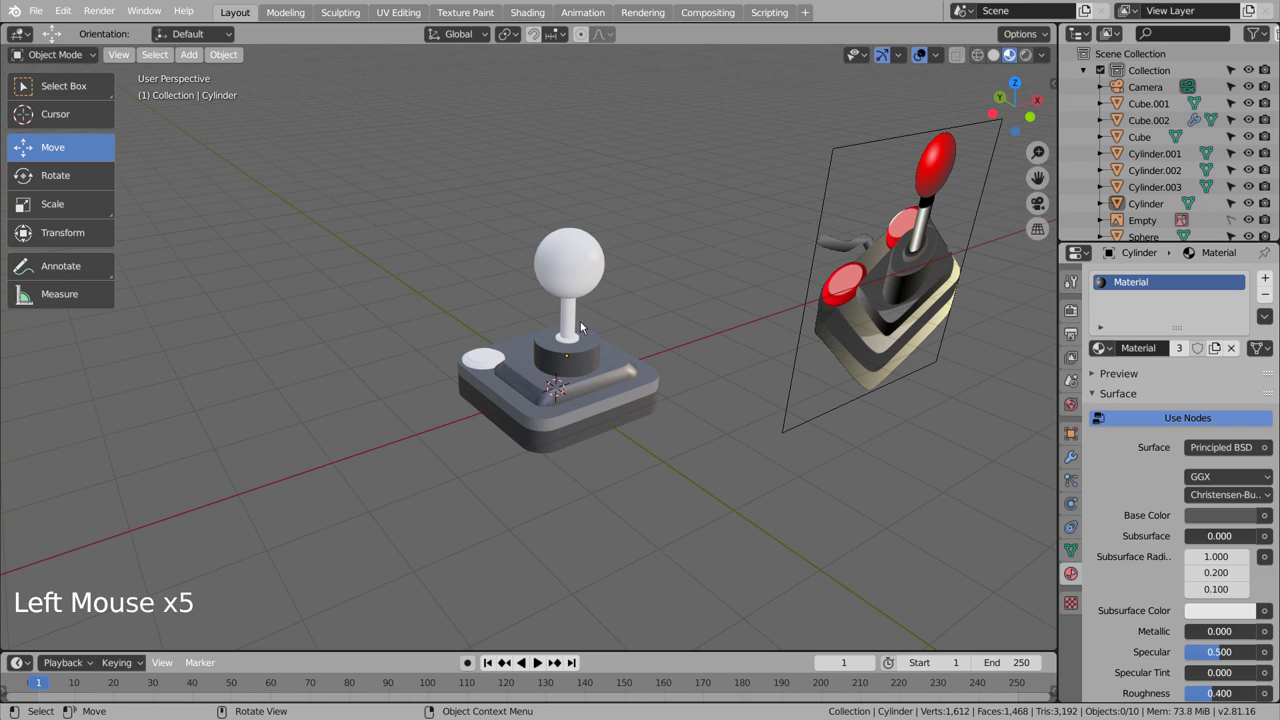
pyautogui.click(582, 346)
pyautogui.scroll(3)
pyautogui.click(890, 265)
pyautogui.scroll(3)
pyautogui.click(747, 307)
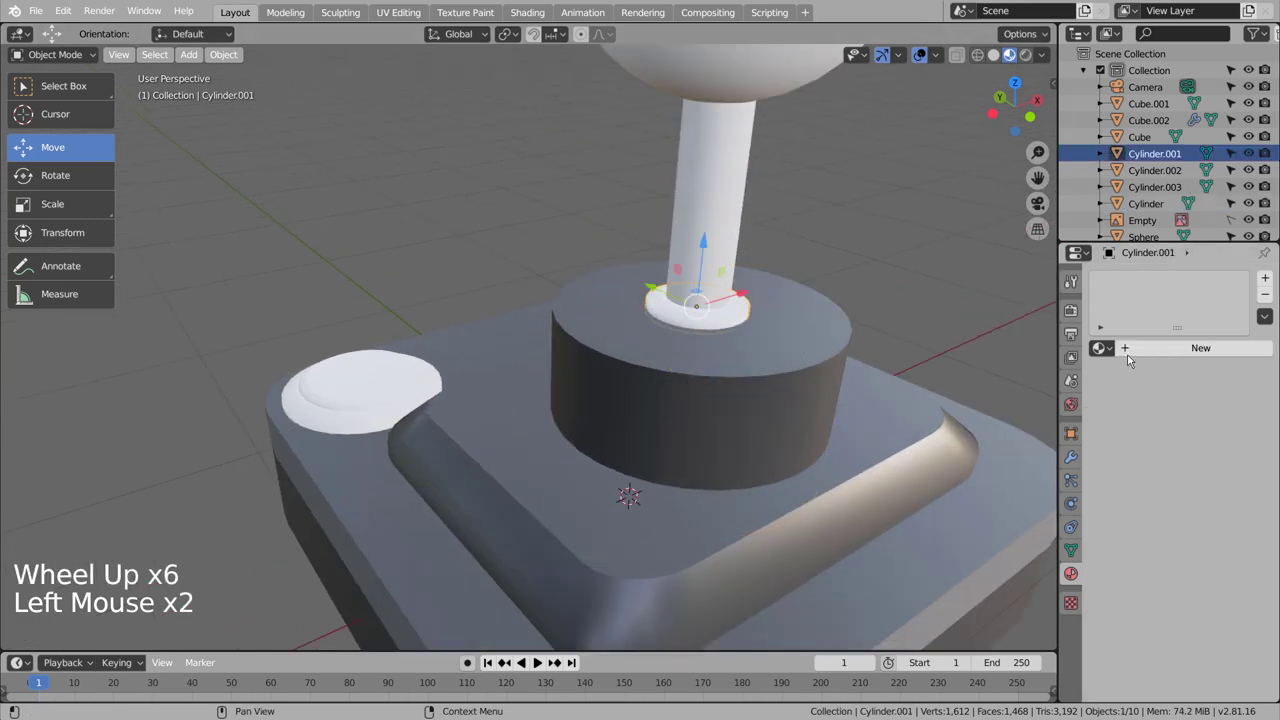
pyautogui.click(1109, 344)
pyautogui.click(957, 318)
pyautogui.scroll(-3)
pyautogui.middleClick(812, 462)
pyautogui.scroll(-3)
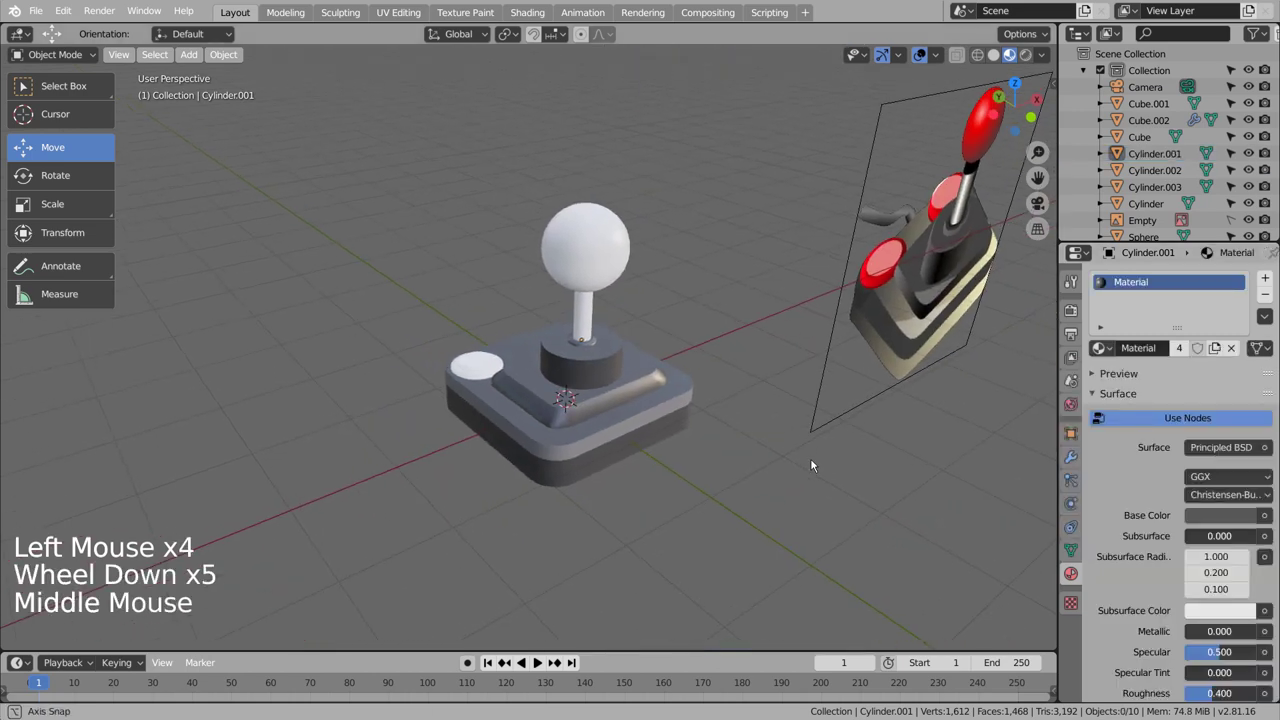
pyautogui.middleClick(717, 451)
pyautogui.scroll(3)
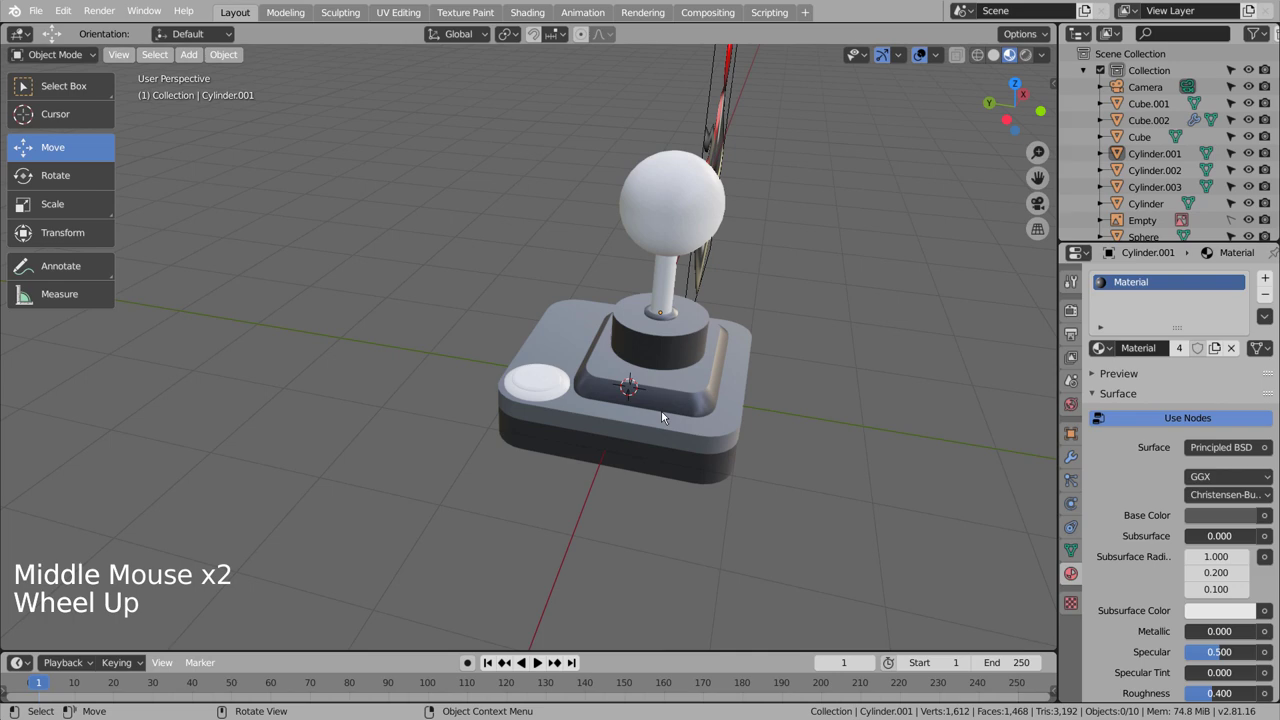
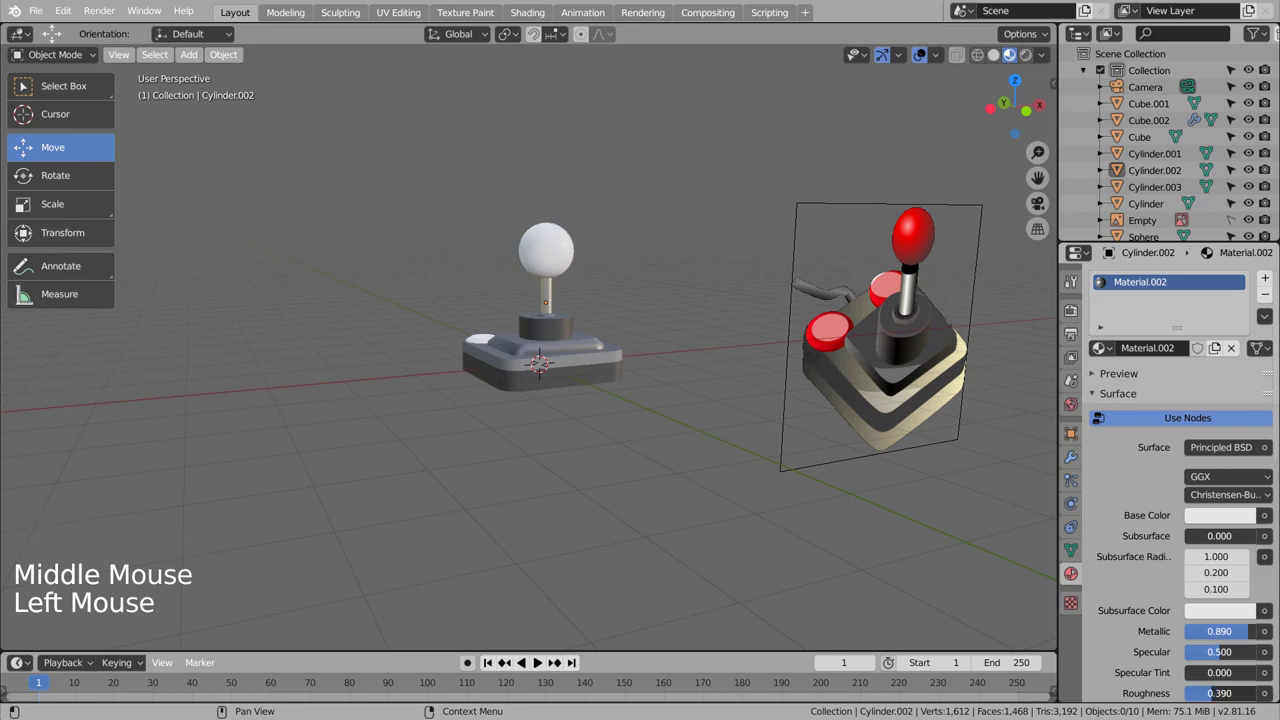
# Give the Sphere a new bright red material with lowered Roughness, reused on the side button.
pyautogui.click(709, 446)
pyautogui.middleClick(621, 418)
pyautogui.click(583, 283)
pyautogui.click(1227, 349)
pyautogui.click(1221, 522)
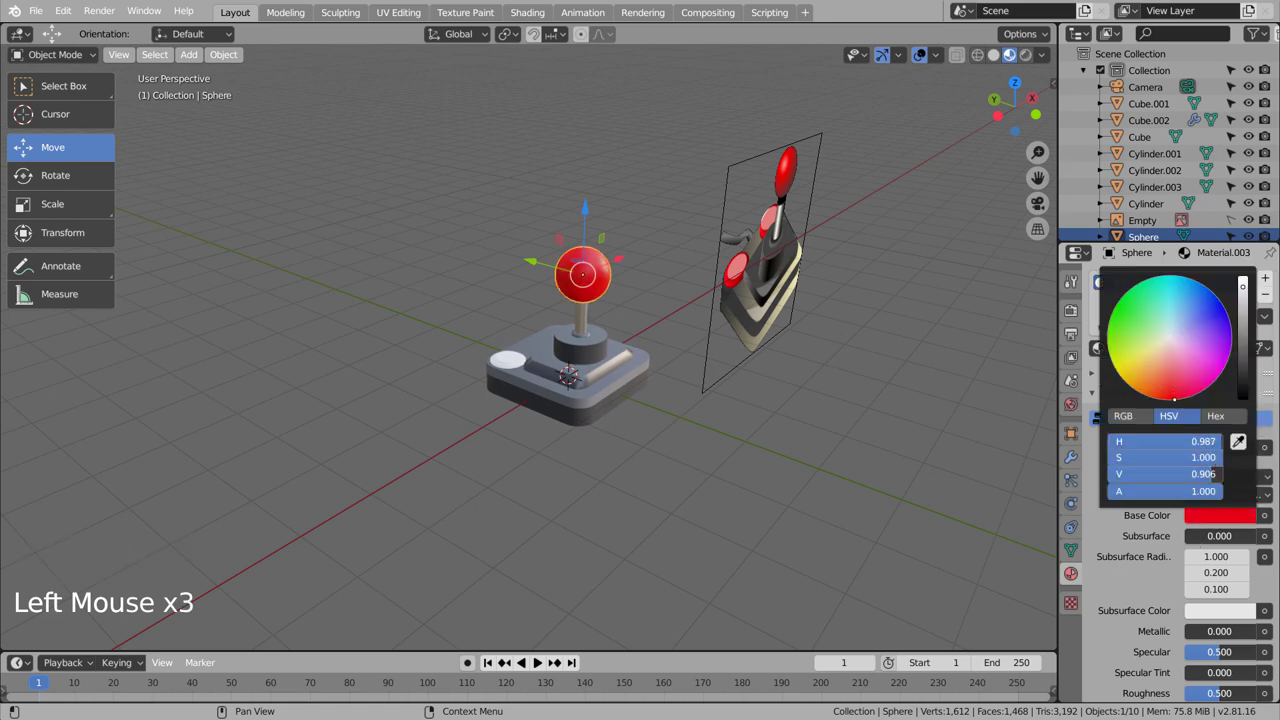
pyautogui.click(735, 407)
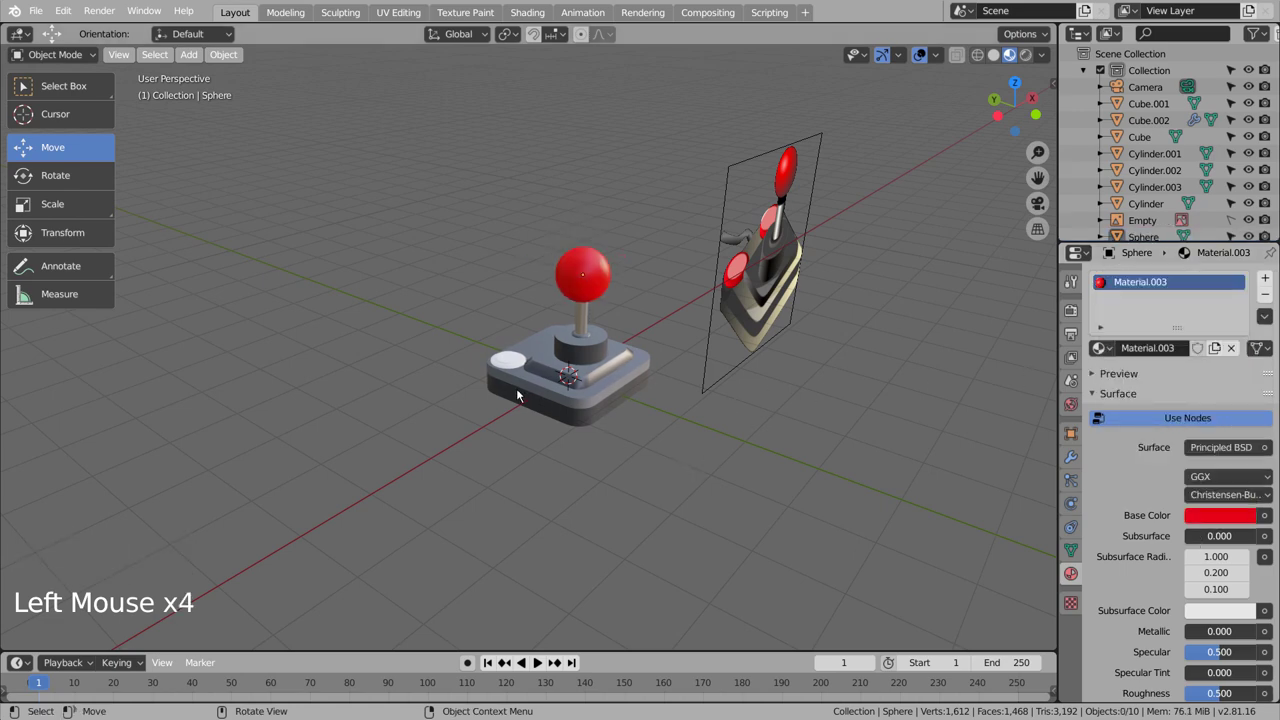
pyautogui.middleClick(813, 410)
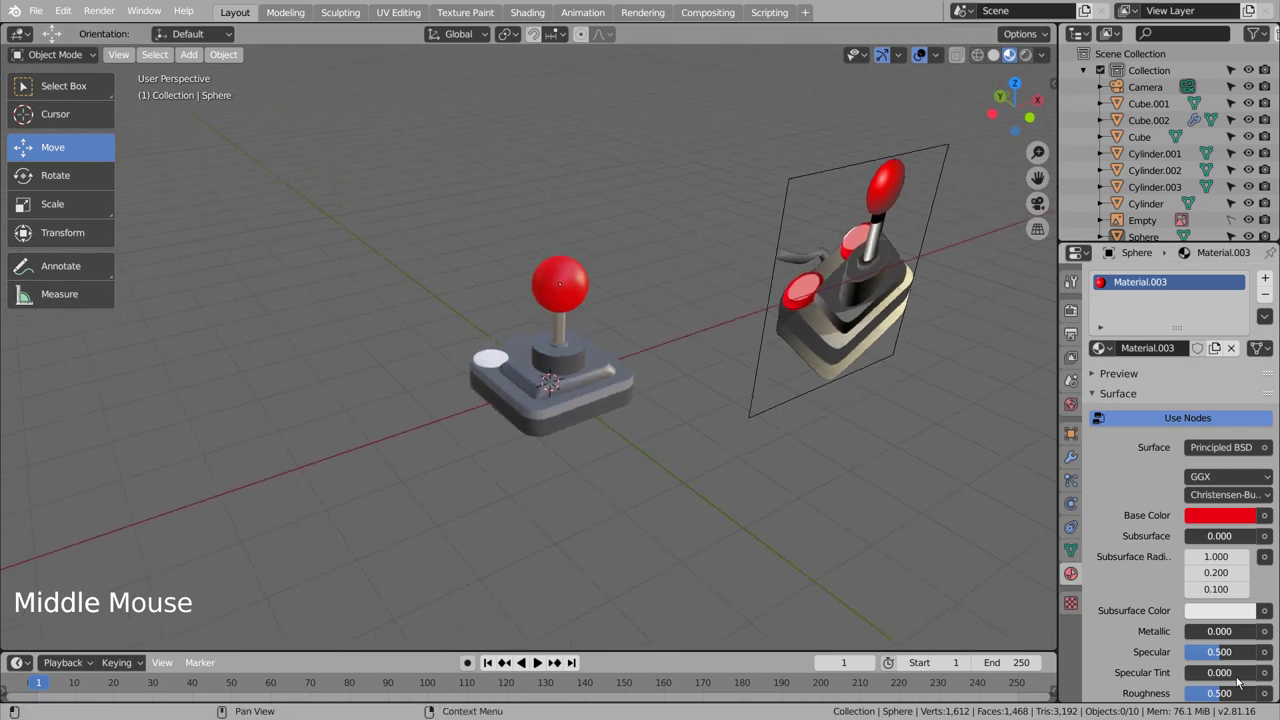
pyautogui.click(1215, 696)
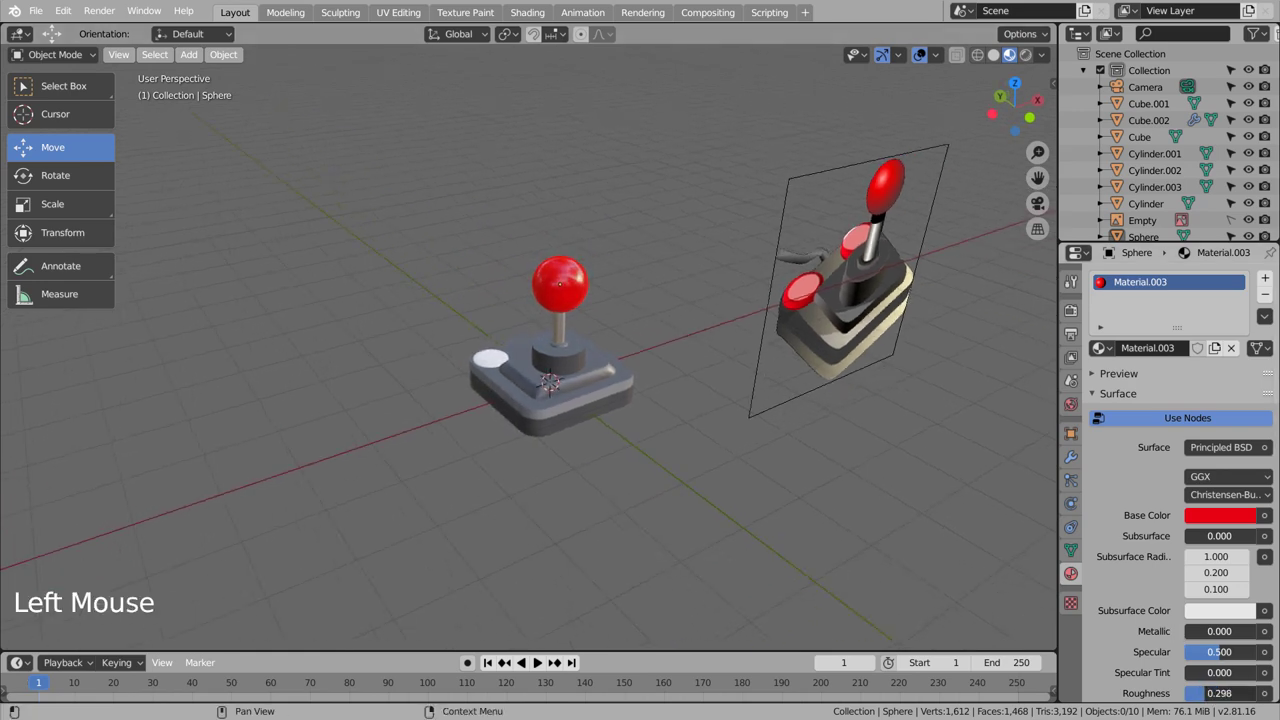
pyautogui.click(731, 512)
pyautogui.middleClick(725, 505)
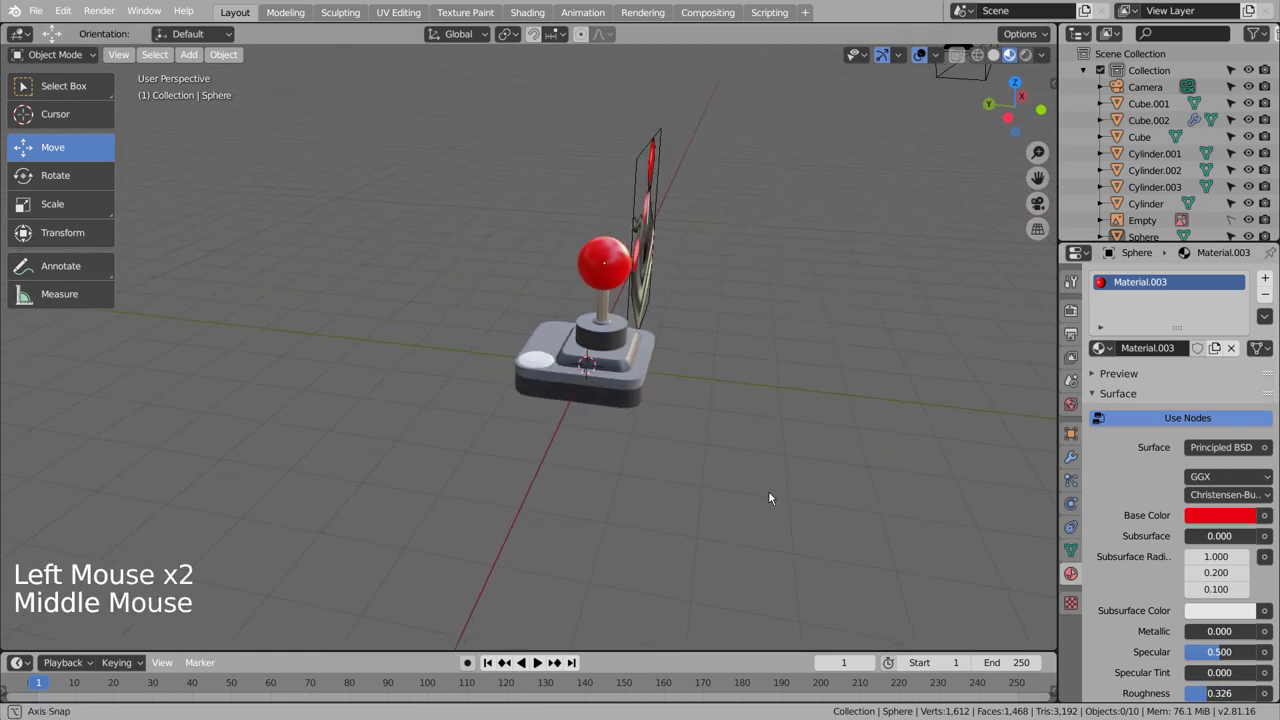
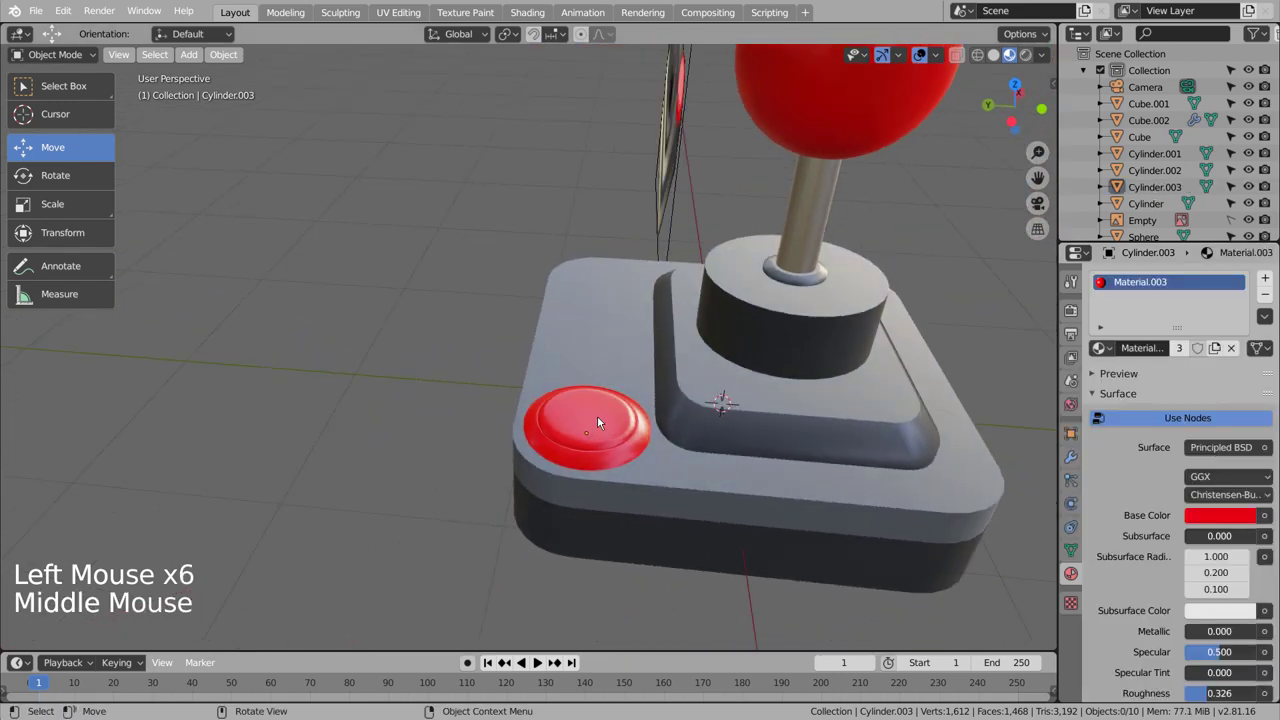
# Select Cube.002 with the red button and remove the extra object.
pyautogui.click(603, 420)
pyautogui.click(626, 455)
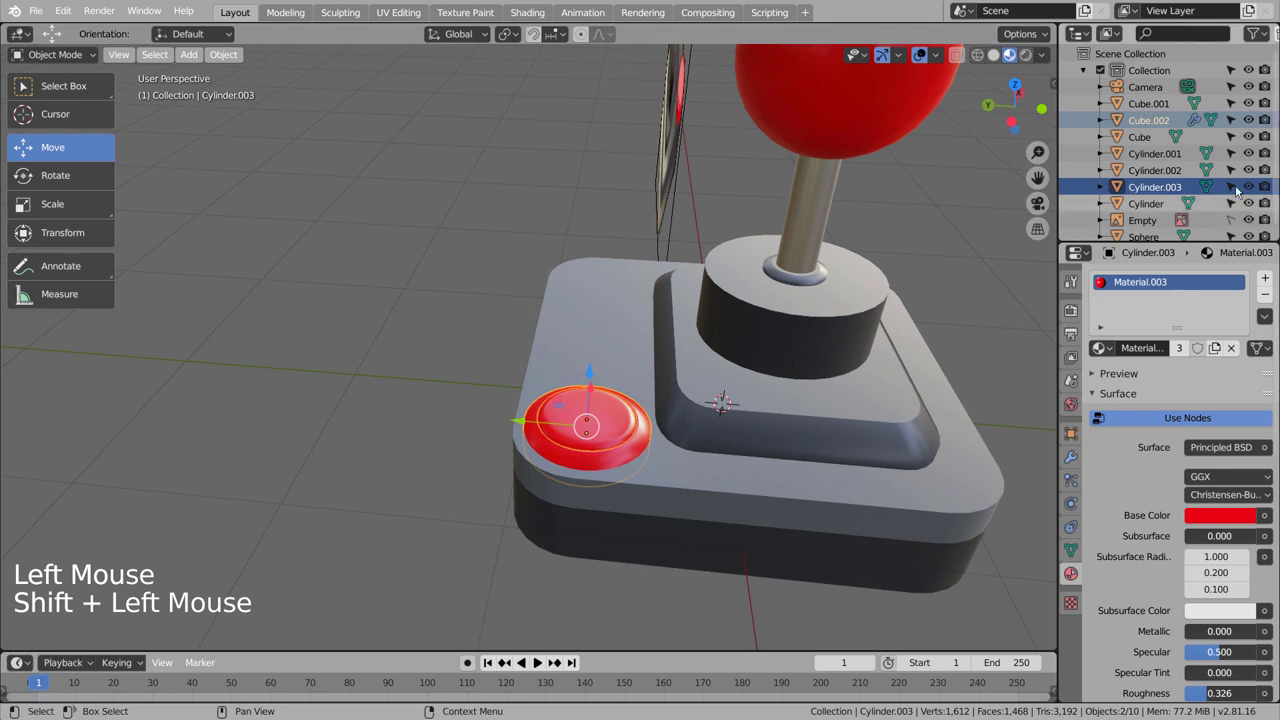
pyautogui.click(1183, 121)
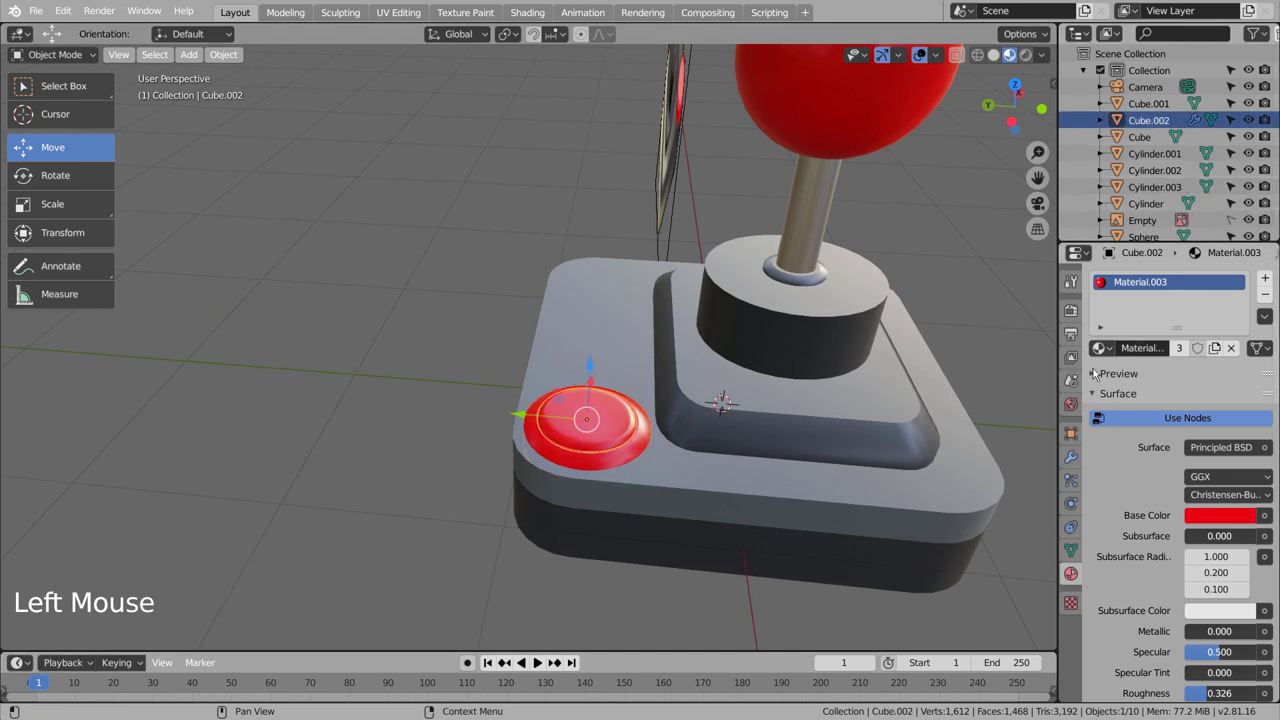
pyautogui.click(1147, 334)
pyautogui.click(1147, 334)
pyautogui.scroll(-3)
pyautogui.scroll(-3)
pyautogui.click(642, 443)
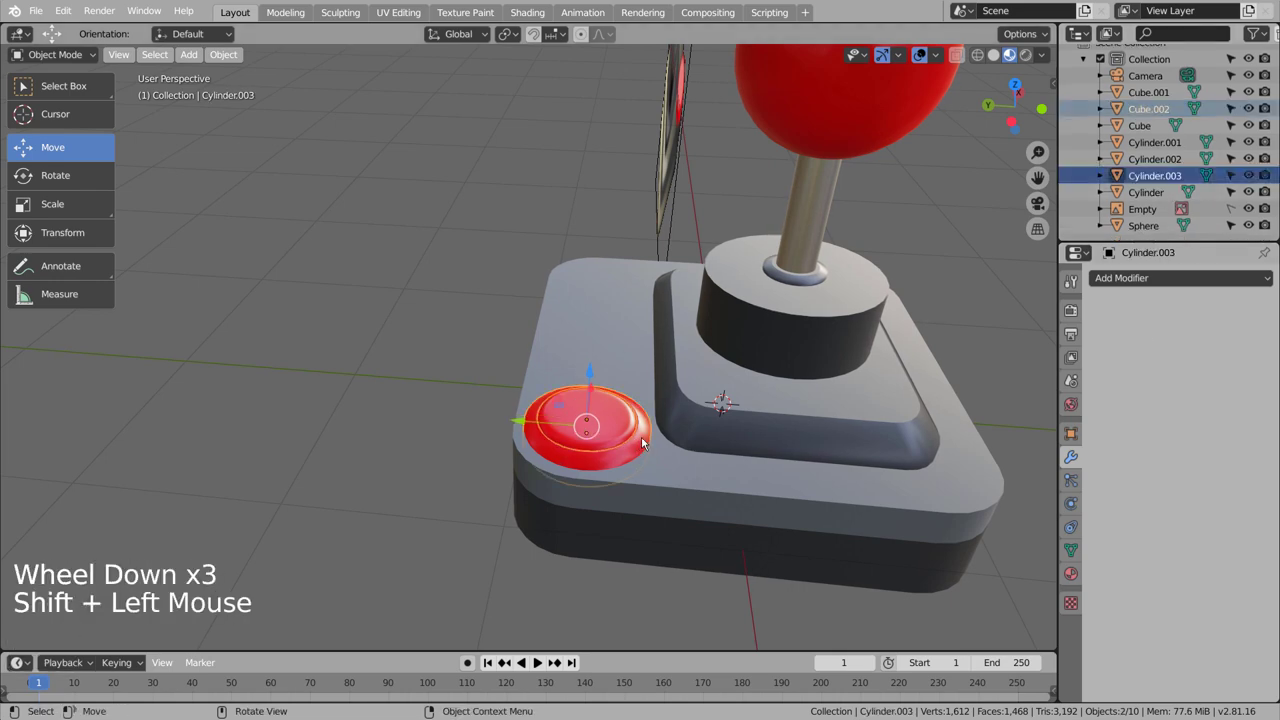
pyautogui.middleClick(753, 437)
pyautogui.press('ctrl+j')
pyautogui.middleClick(571, 467)
pyautogui.scroll(3)
# Add a Mirror modifier on Cylinder.003, X axis, with Mirror Object Cube, giving a matching opposite button.
pyautogui.press('KP_1')
pyautogui.press('KP_7')
pyautogui.click(1223, 280)
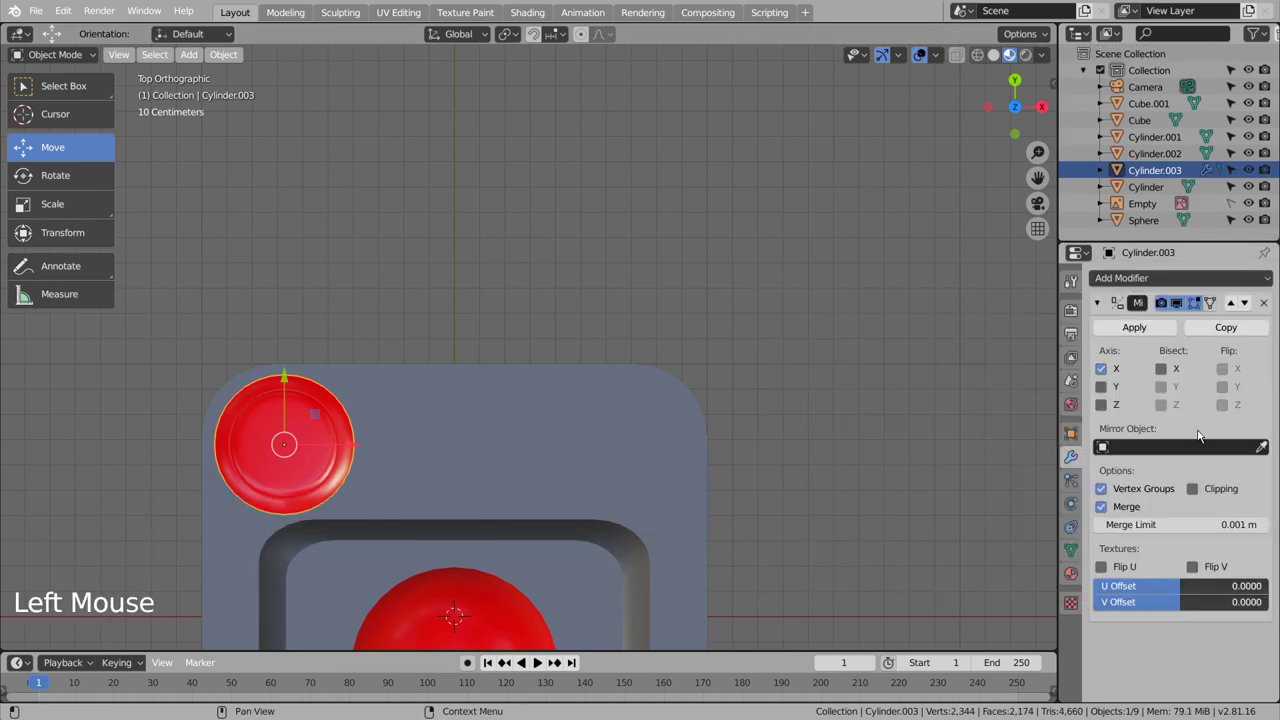
pyautogui.click(1263, 444)
pyautogui.click(873, 466)
pyautogui.middleClick(850, 494)
pyautogui.scroll(-3)
pyautogui.click(869, 424)
pyautogui.middleClick(839, 449)
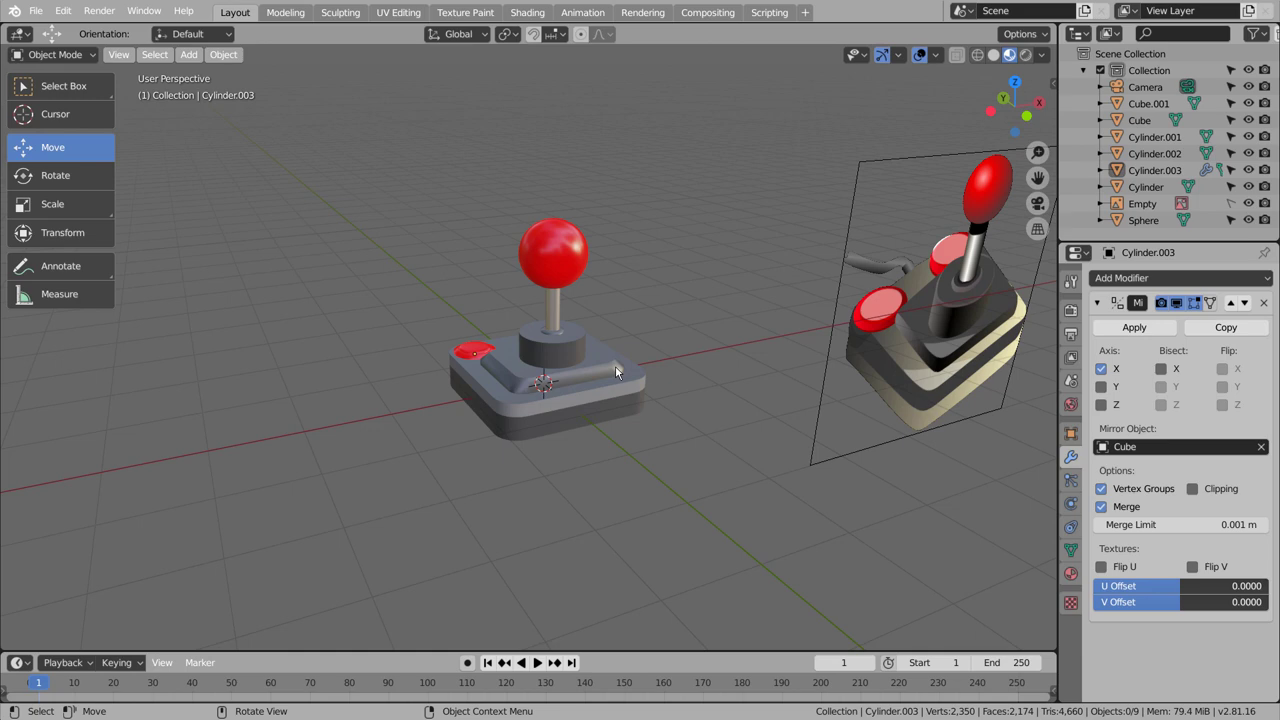
# Orbit and zoom around the joystick model to inspect it from several angles.
pyautogui.click(590, 353)
pyautogui.scroll(3)
pyautogui.click(637, 248)
pyautogui.click(683, 249)
pyautogui.scroll(-3)
pyautogui.click(746, 436)
pyautogui.middleClick(742, 448)
pyautogui.scroll(-3)
pyautogui.scroll(-3)
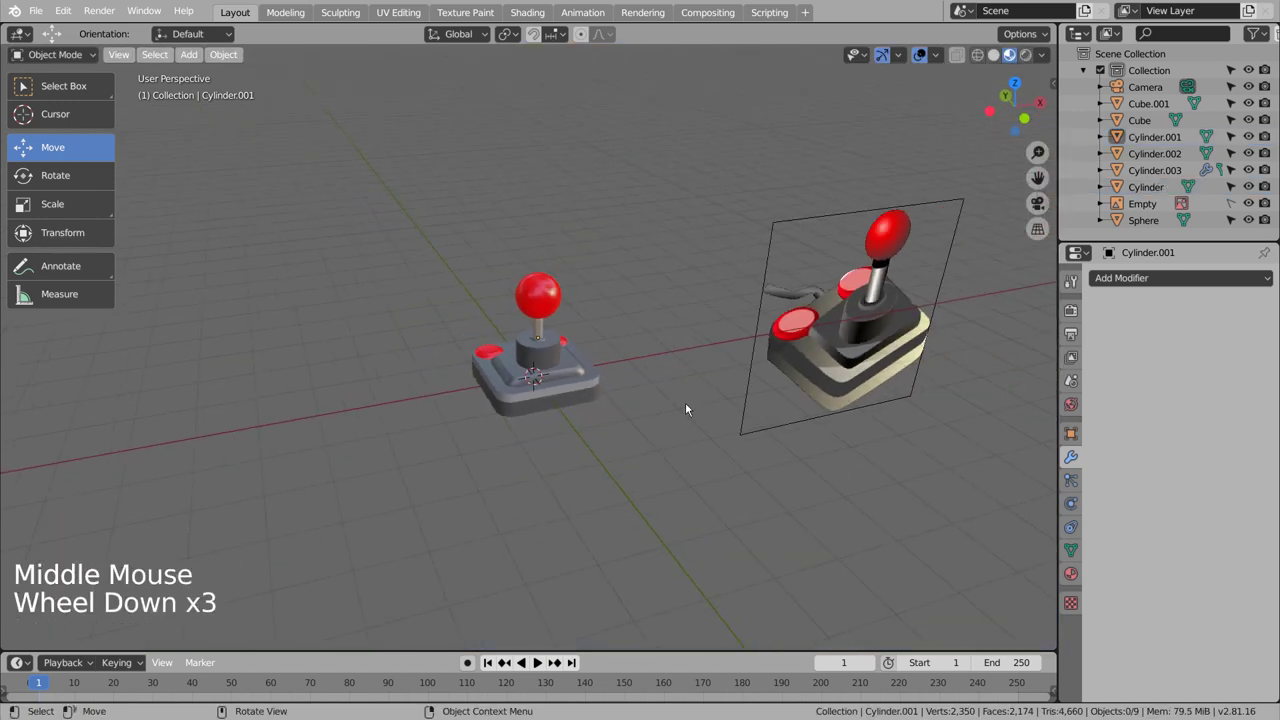
pyautogui.scroll(3)
pyautogui.click(613, 165)
pyautogui.scroll(3)
pyautogui.click(575, 265)
pyautogui.scroll(-3)
pyautogui.click(548, 247)
pyautogui.scroll(-3)
pyautogui.click(696, 346)
pyautogui.middleClick(694, 375)
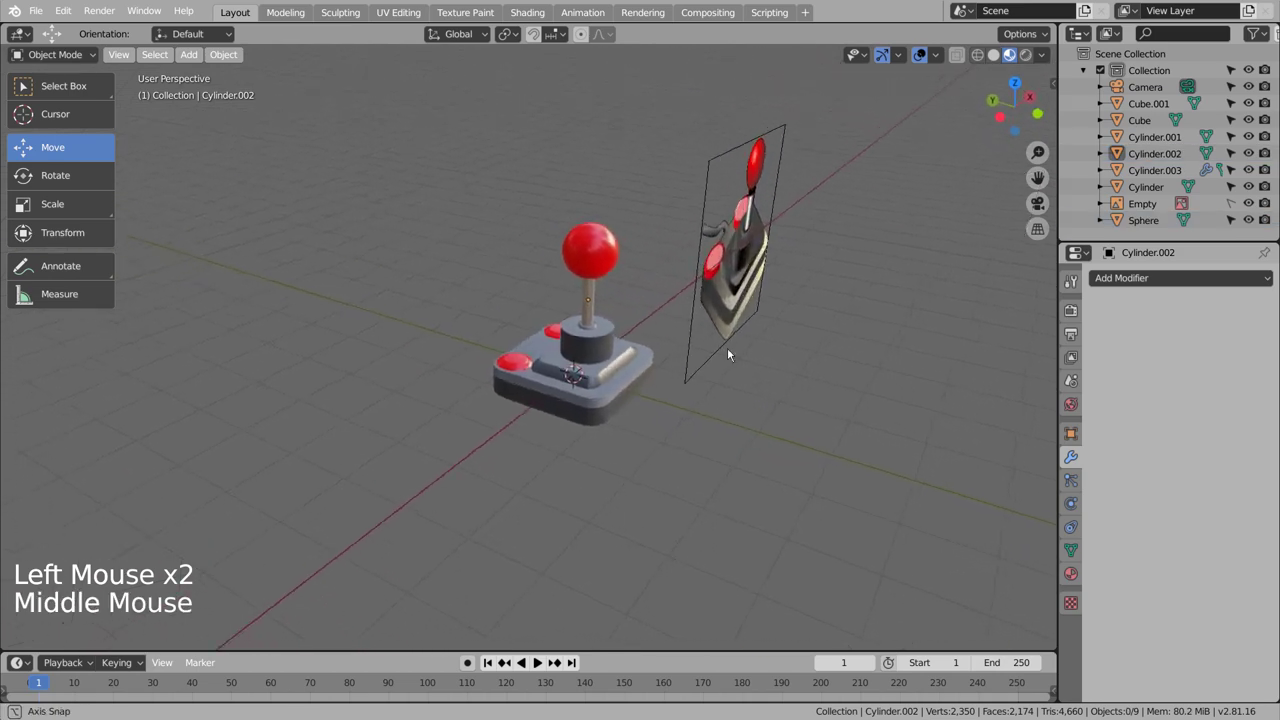
# Select the metal shaft and red ball together and raise them higher on the base.
pyautogui.click(609, 252)
pyautogui.click(595, 297)
pyautogui.click(595, 226)
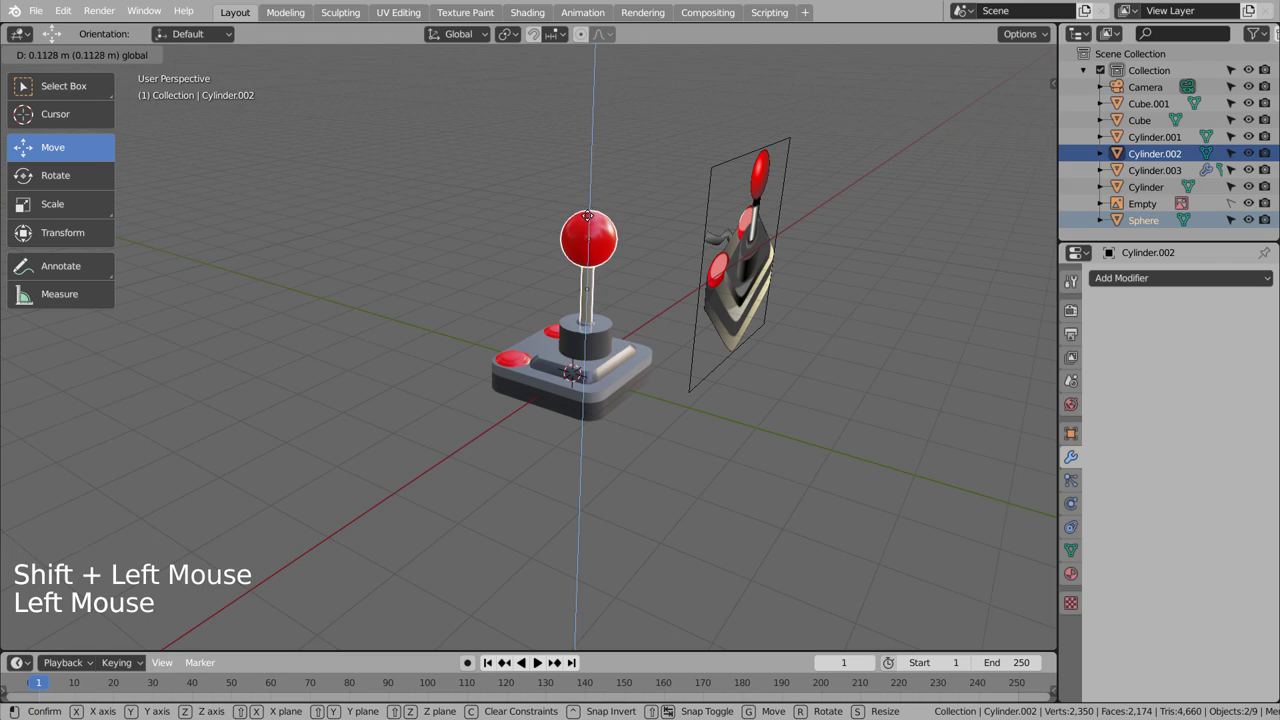
pyautogui.click(803, 408)
pyautogui.middleClick(829, 416)
pyautogui.scroll(-3)
pyautogui.middleClick(767, 421)
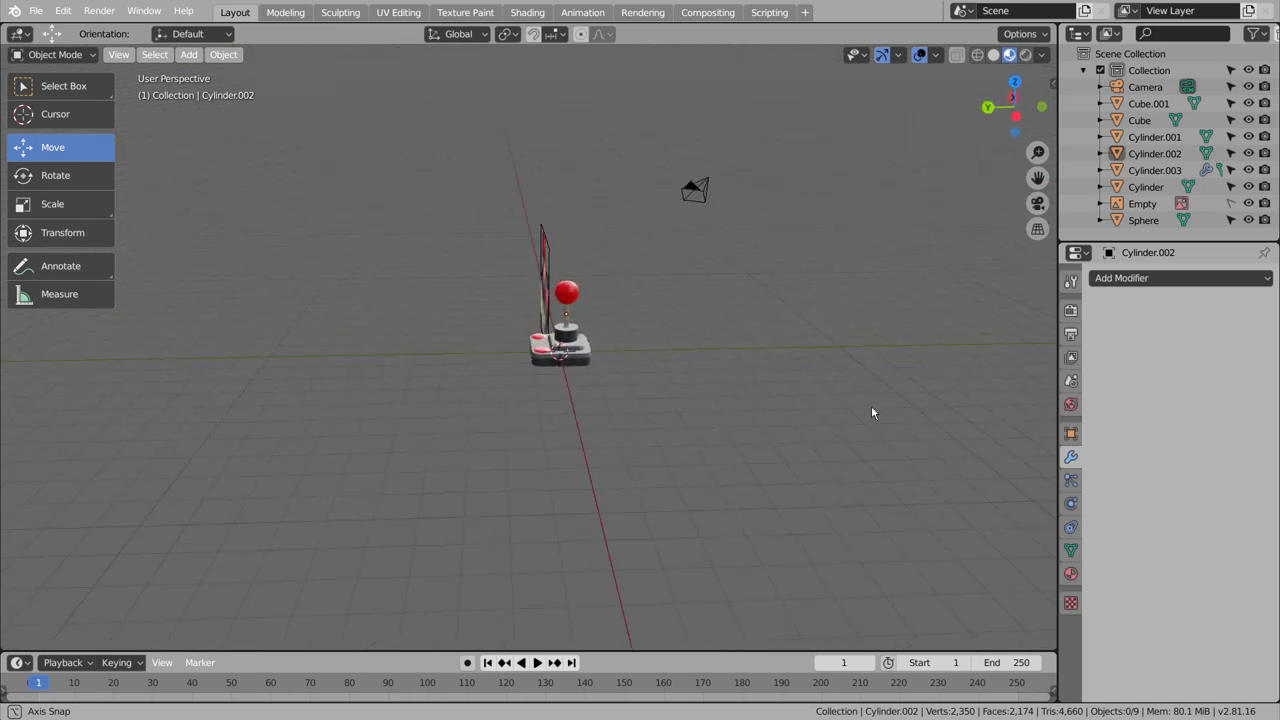
pyautogui.middleClick(591, 452)
pyautogui.scroll(3)
# Select the joystick base Cube, check it in Edit Mode, and show its Material and Material.001 slots.
pyautogui.middleClick(631, 463)
pyautogui.middleClick(661, 438)
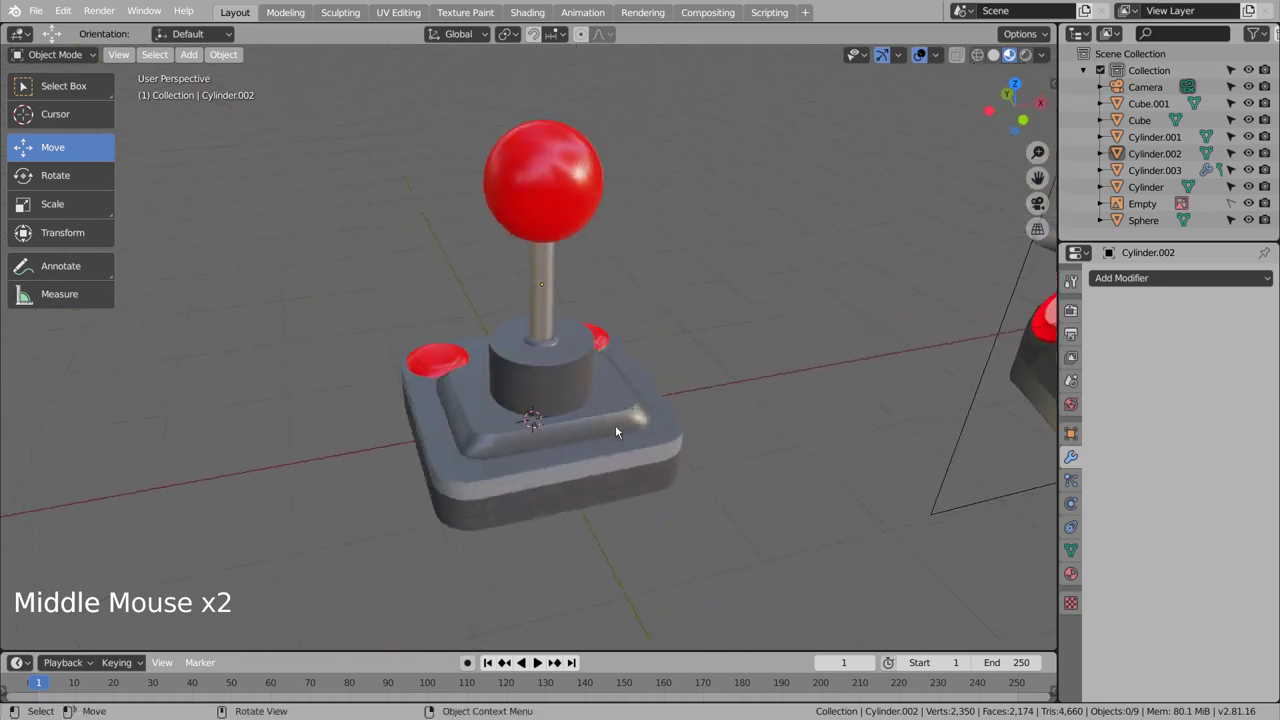
pyautogui.scroll(-3)
pyautogui.middleClick(651, 426)
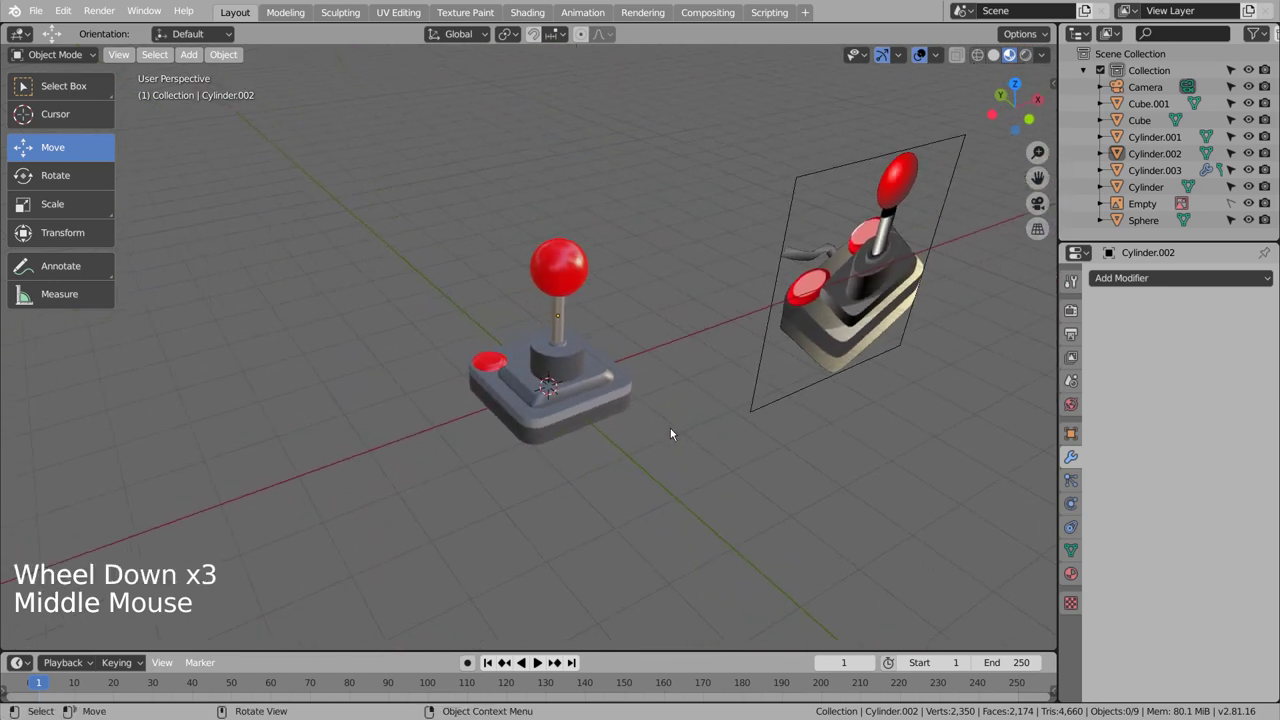
pyautogui.scroll(3)
pyautogui.click(741, 513)
pyautogui.press('Tab')
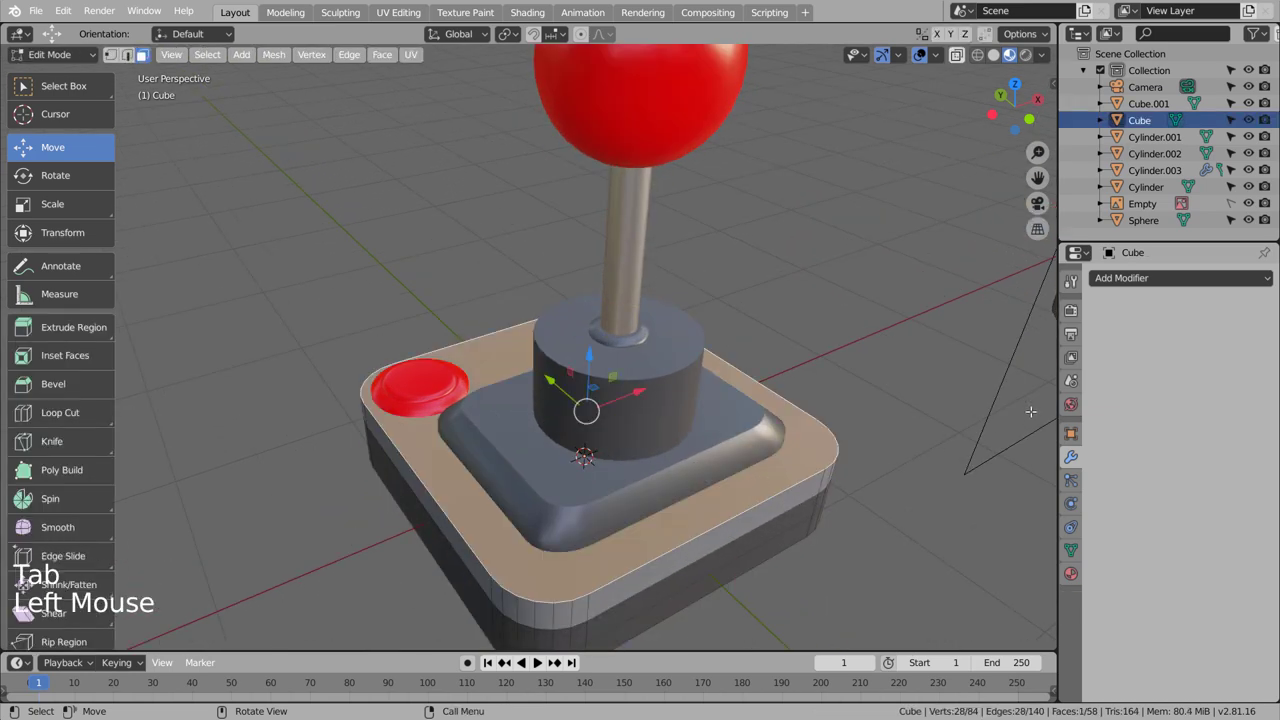
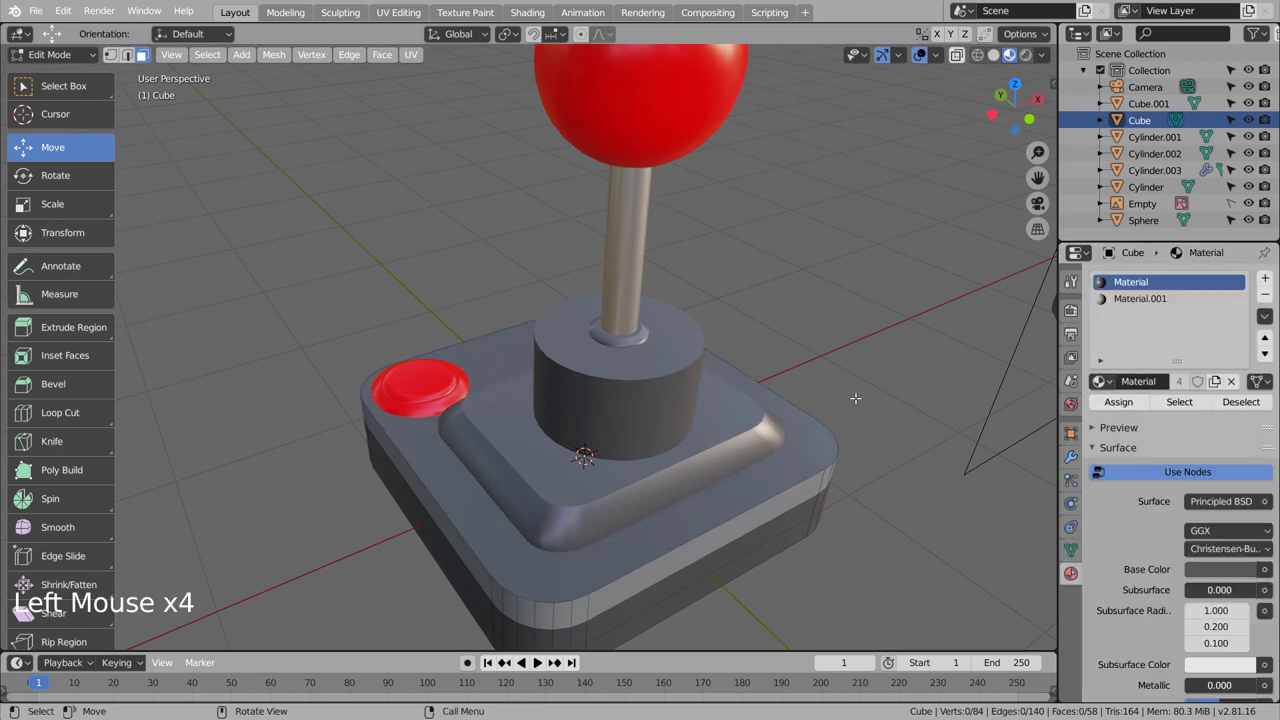
pyautogui.press('Tab')
pyautogui.scroll(-3)
pyautogui.middleClick(794, 446)
pyautogui.scroll(-3)
pyautogui.middleClick(813, 418)
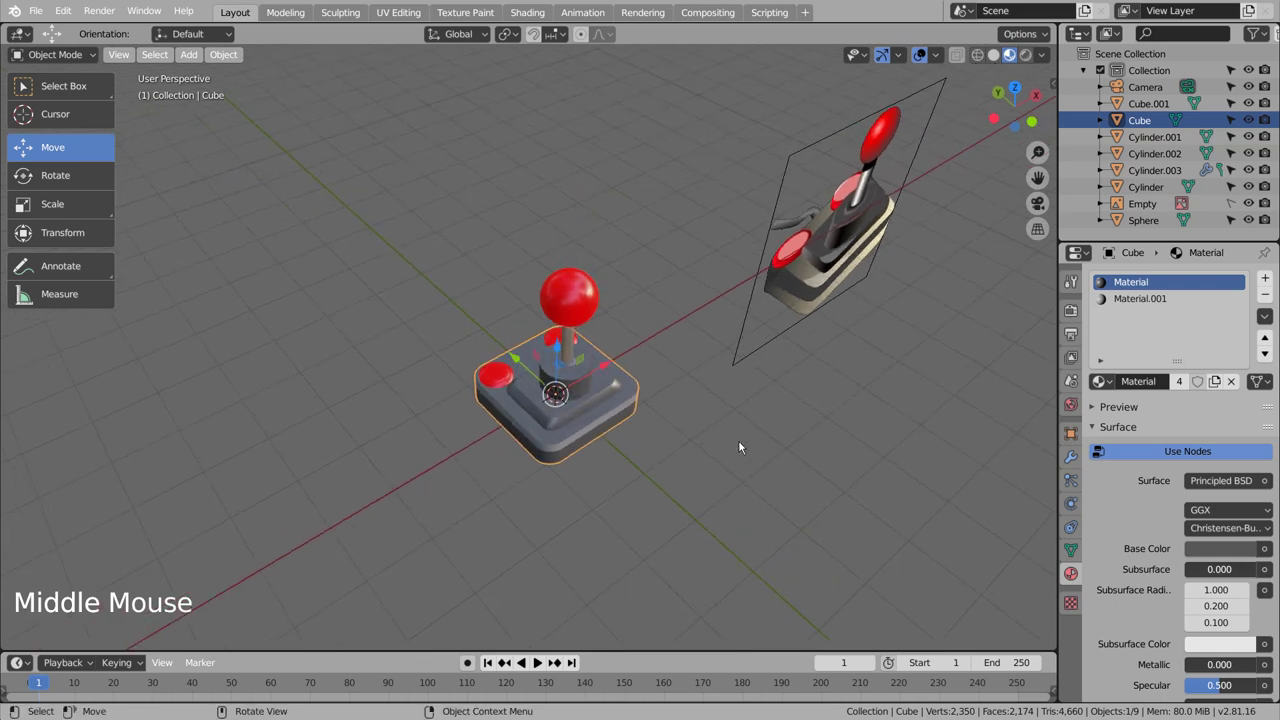
# From top view add a Curve > Point object and enable it as a 3D curve.
pyautogui.press('KP_1')
pyautogui.press('KP_7')
pyautogui.click(745, 447)
pyautogui.press('shift+a')
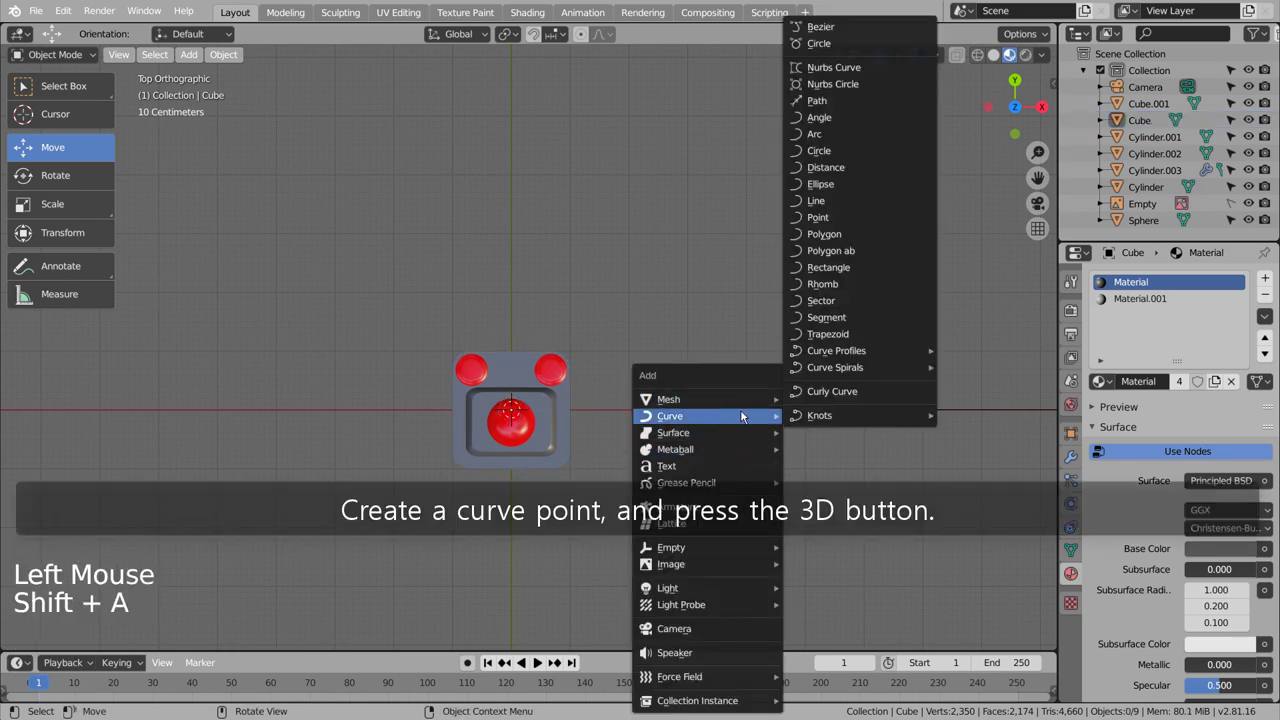
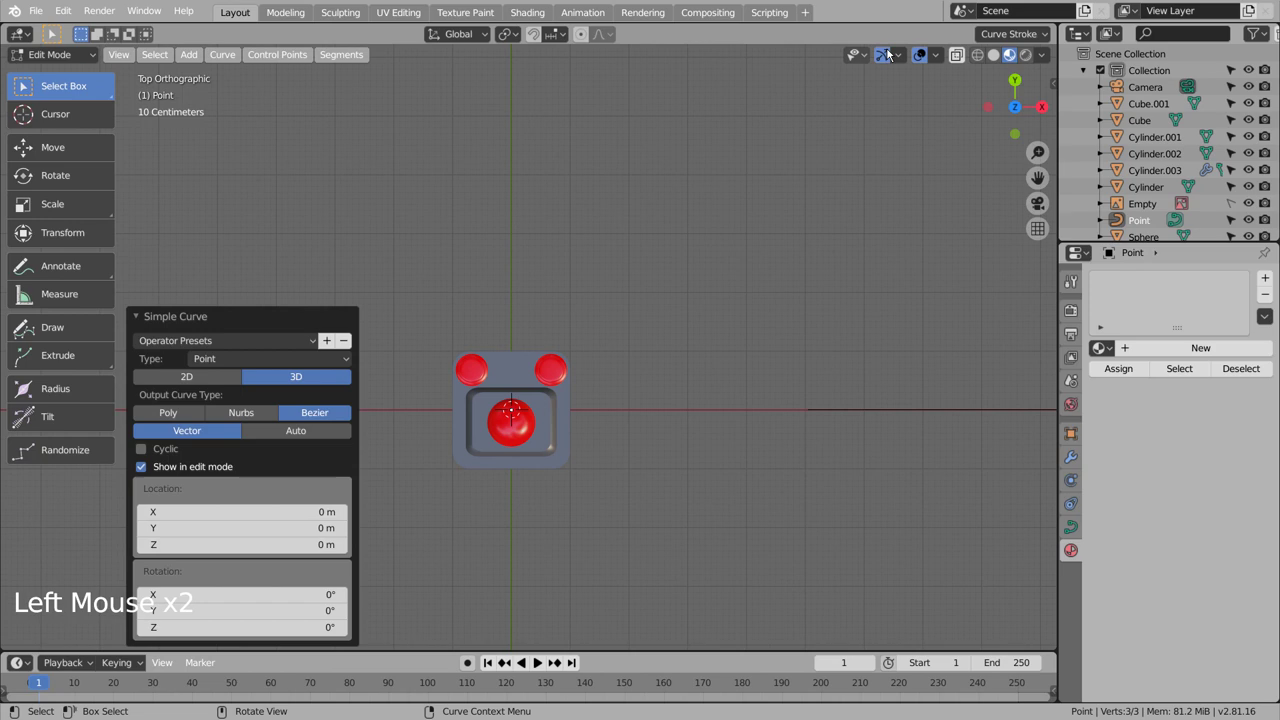
pyautogui.click(939, 46)
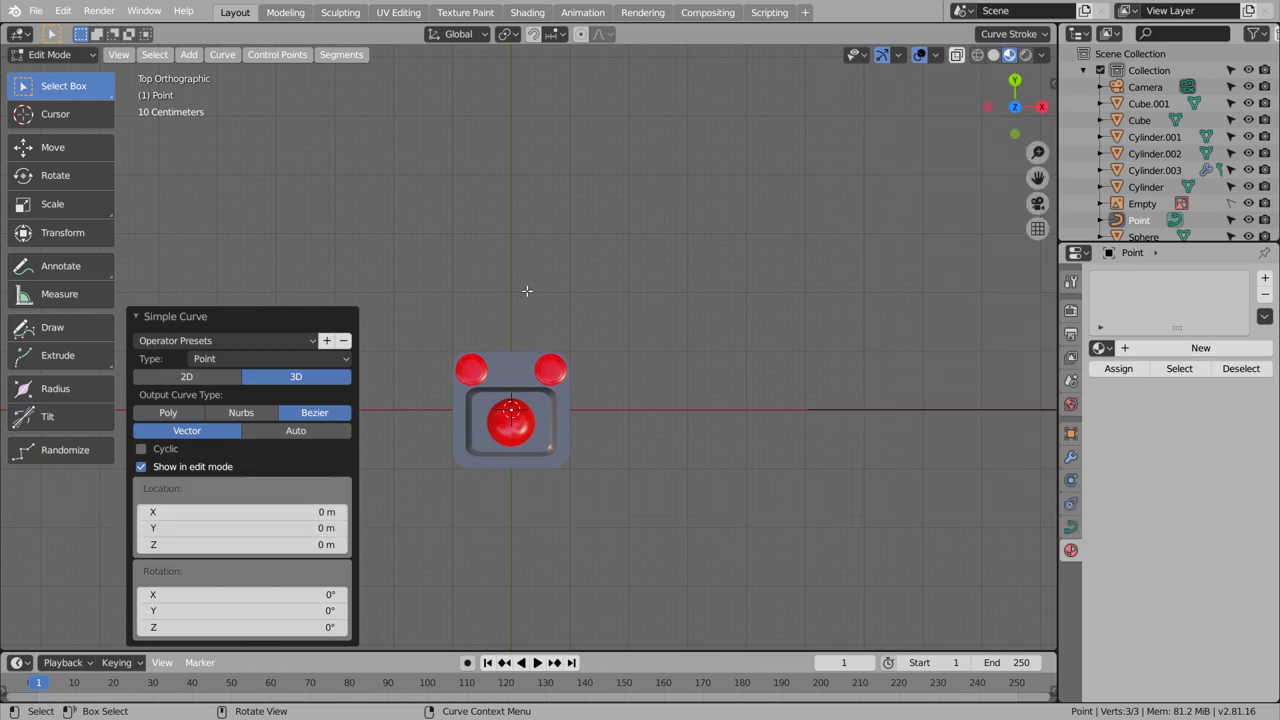
# Extrude the curve's points into a wavy cable path running from the back of the base.
pyautogui.press('Tab')
pyautogui.click(513, 337)
pyautogui.press('Tab')
pyautogui.press('e')
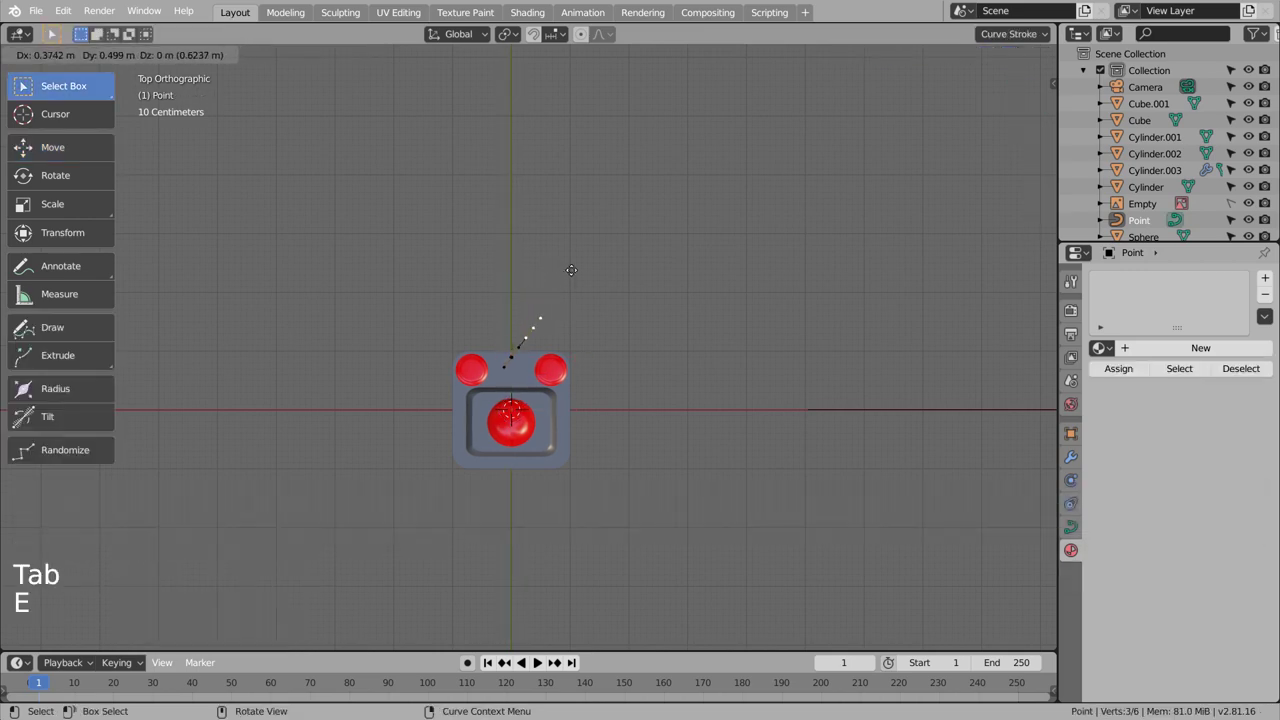
pyautogui.press('e')
pyautogui.press('e')
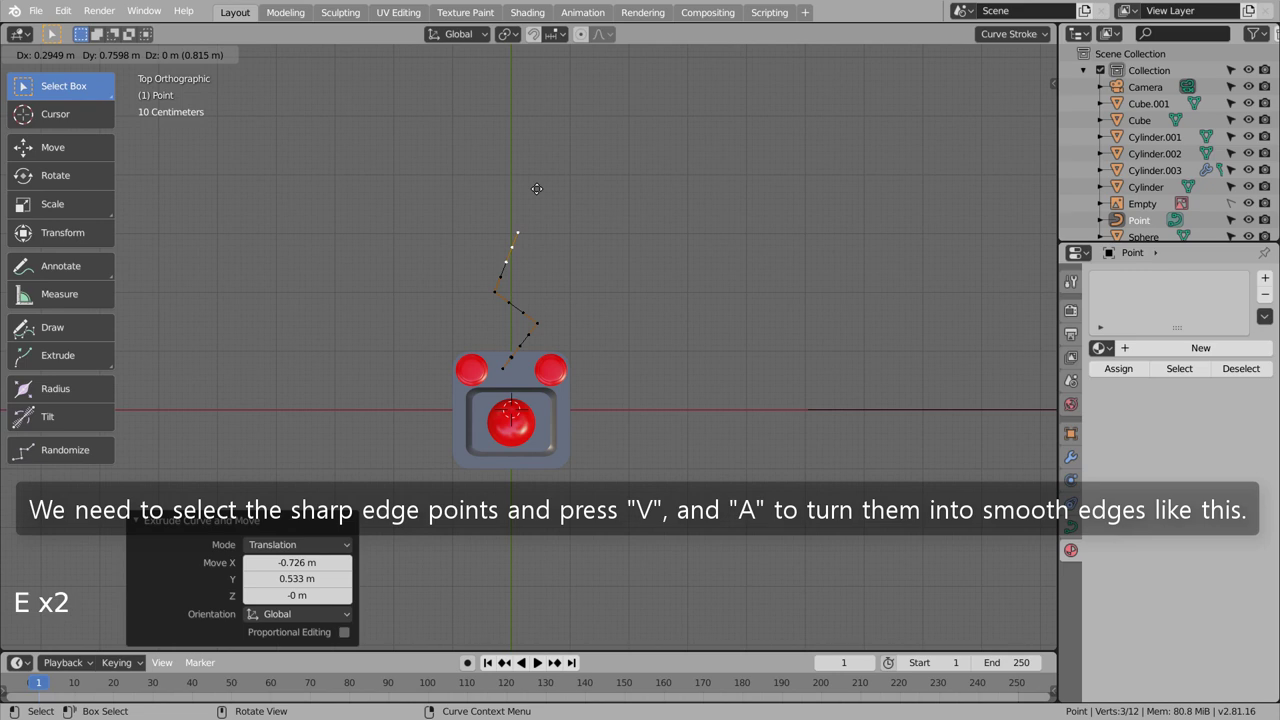
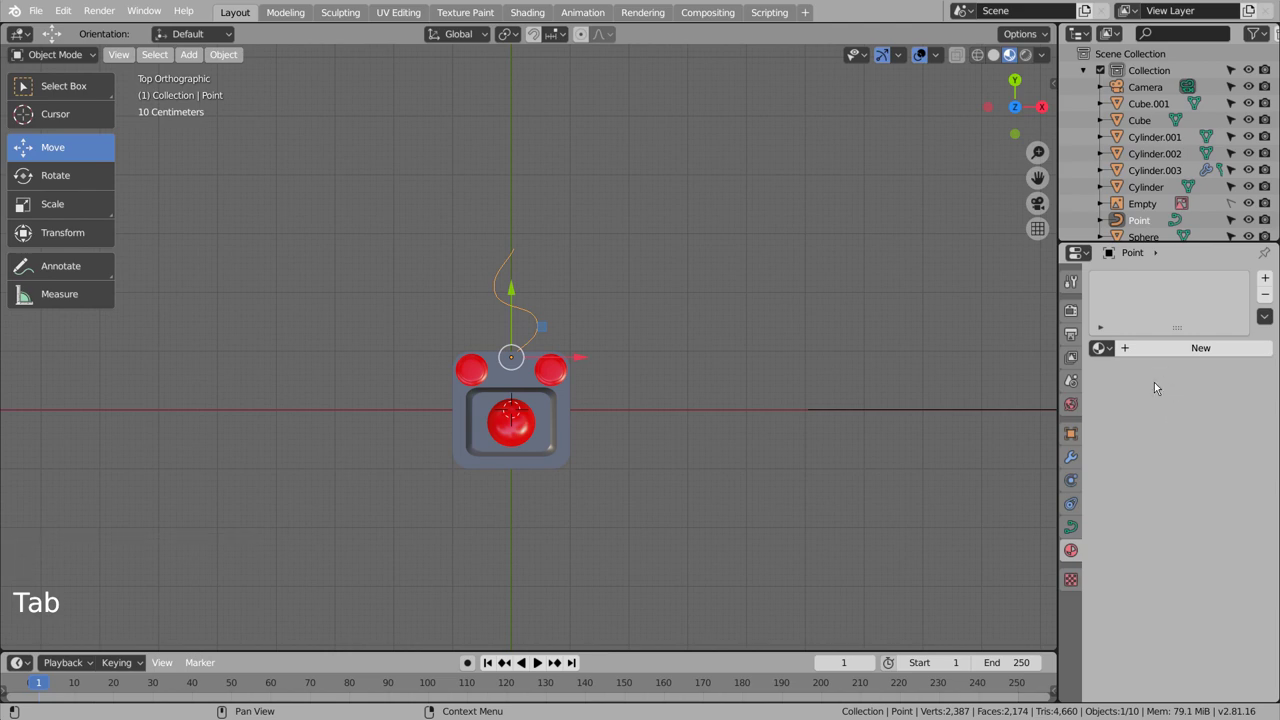
# Set the curve's Geometry Bevel Depth to 0.078 m for a round cable thickness.
pyautogui.click(1074, 523)
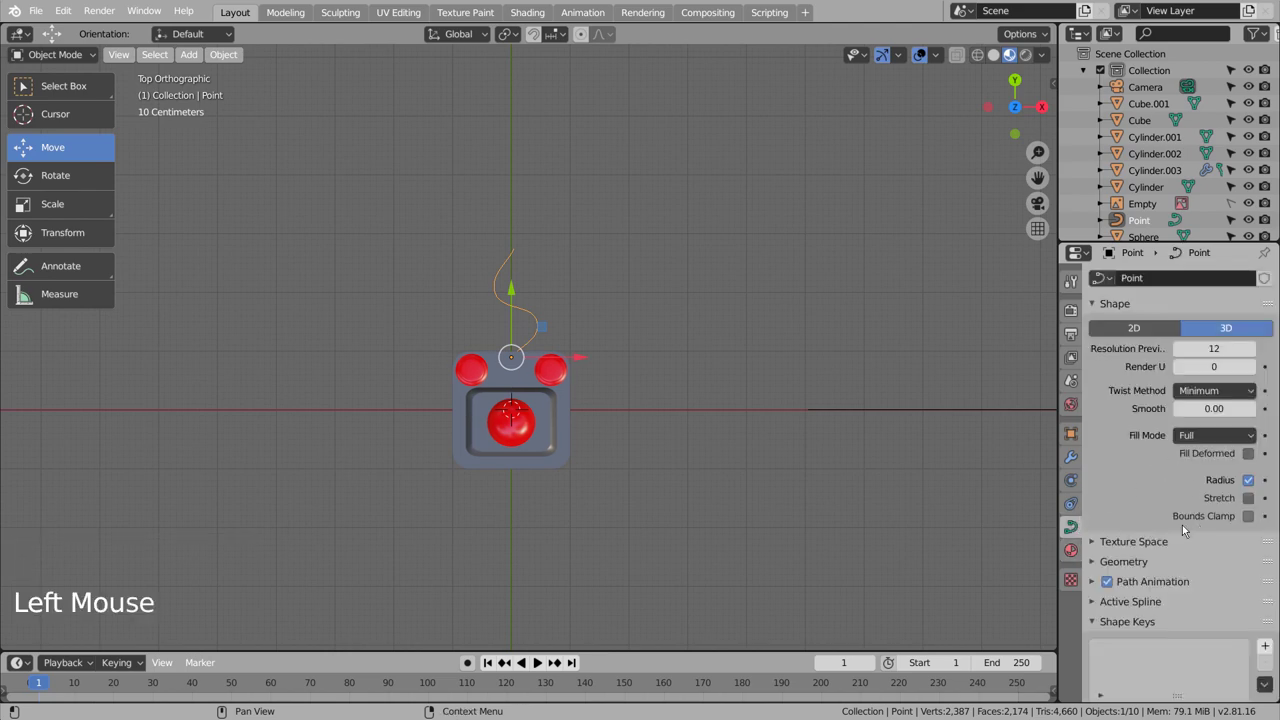
pyautogui.click(1101, 562)
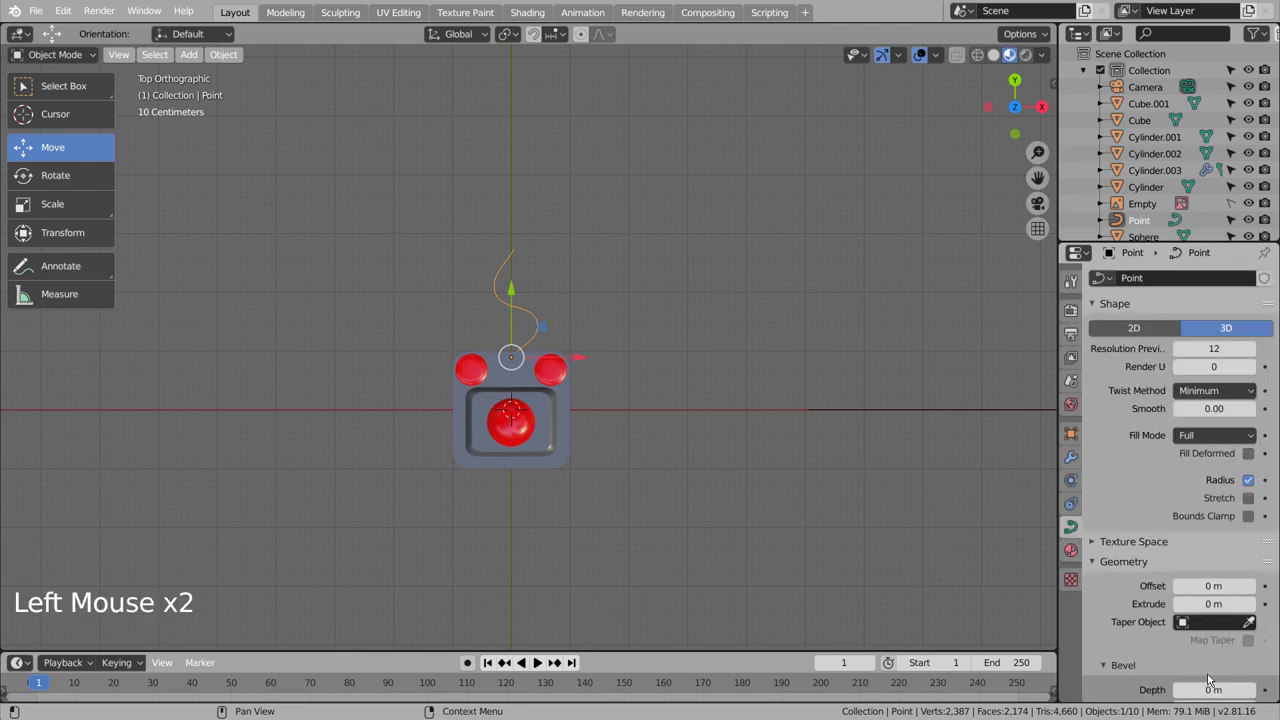
pyautogui.scroll(-3)
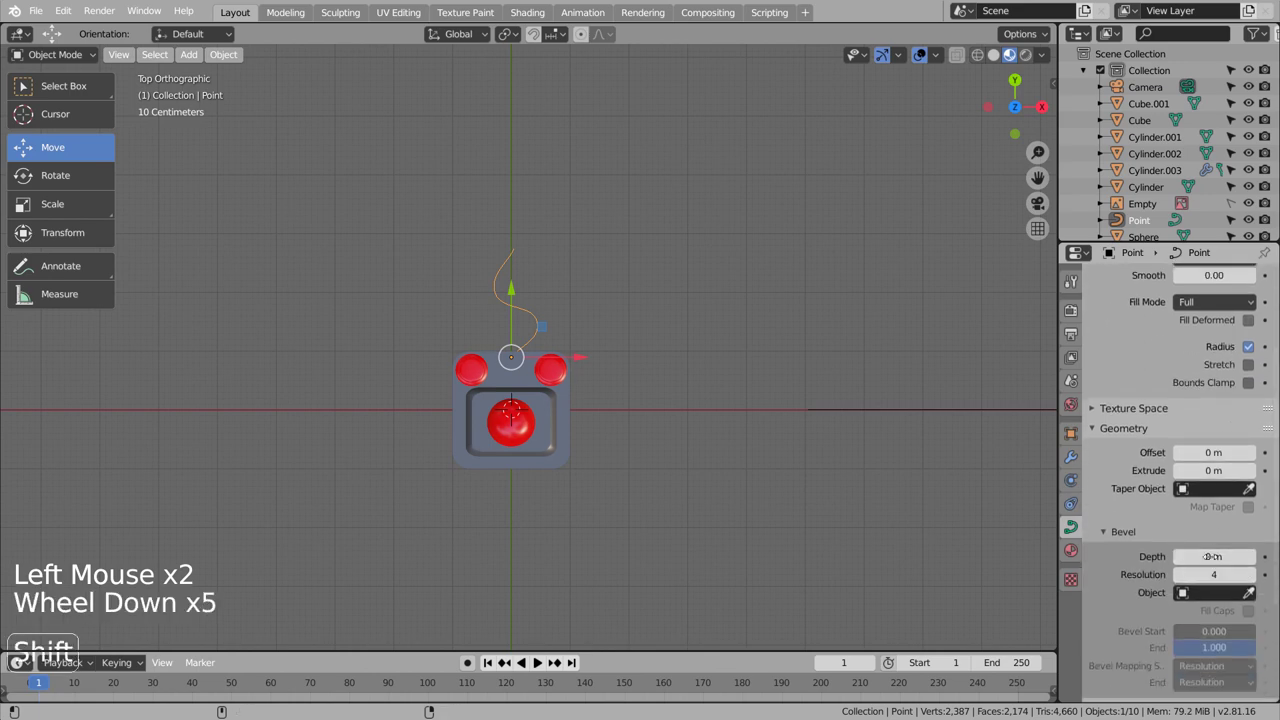
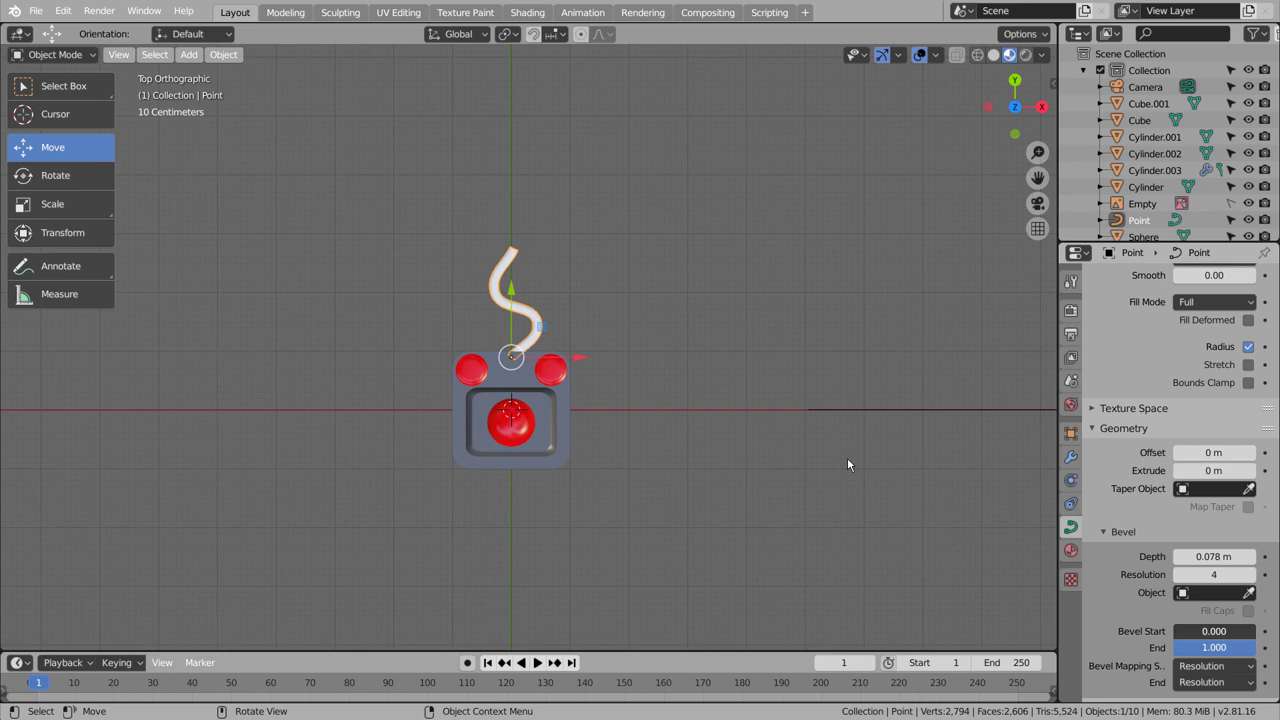
pyautogui.click(671, 427)
pyautogui.middleClick(667, 442)
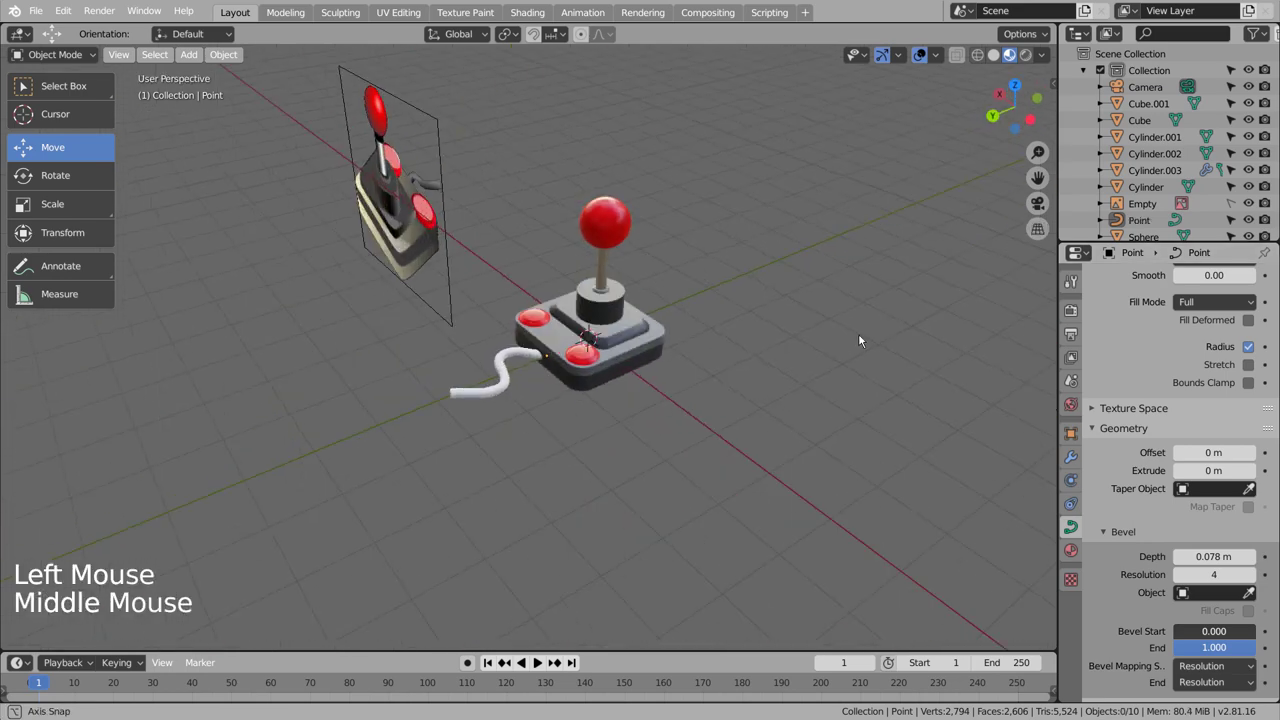
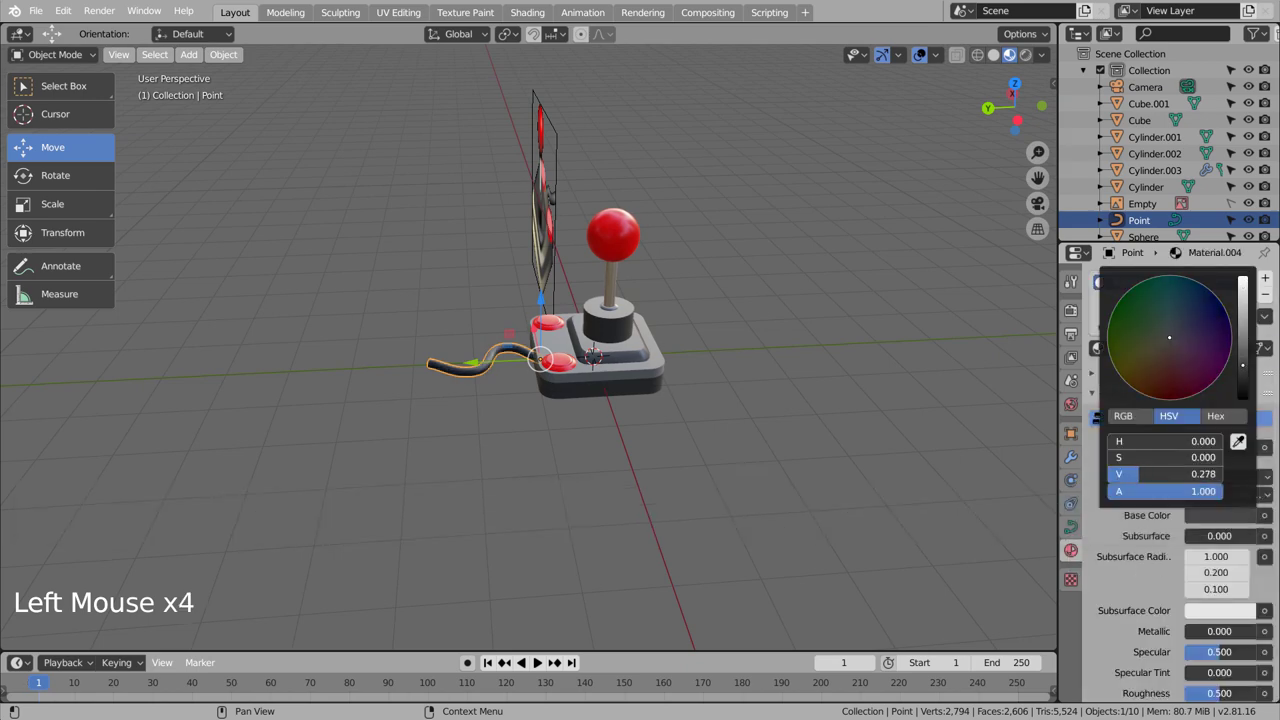
# Give the cable a dark grey base colour material and Shade Smooth, then view it from above.
pyautogui.click(872, 362)
pyautogui.middleClick(829, 425)
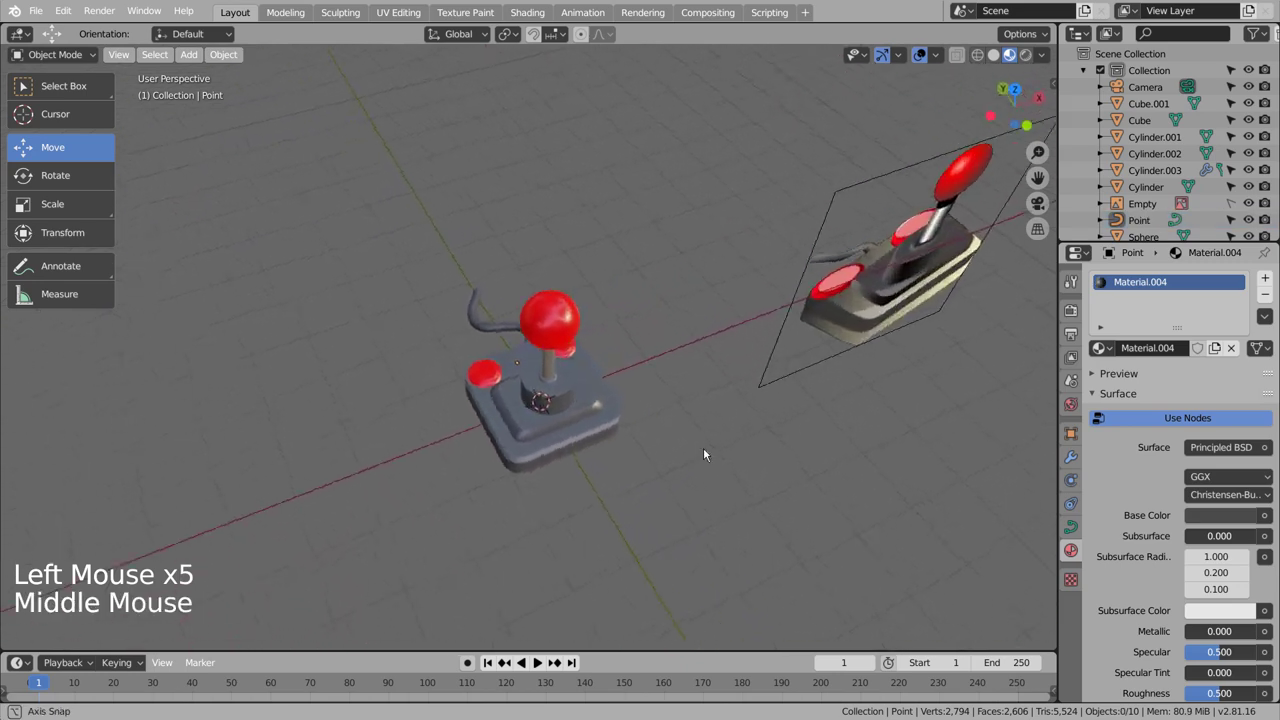
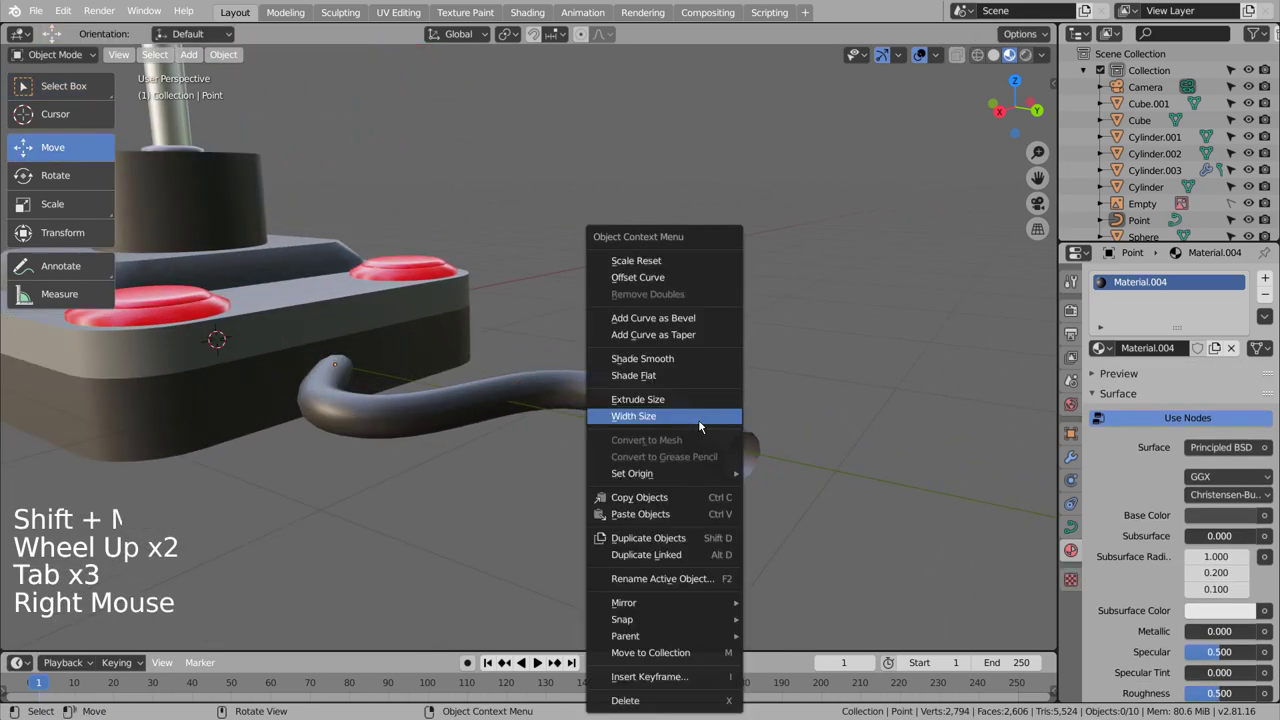
pyautogui.doubleClick(525, 405)
pyautogui.rightClick(535, 404)
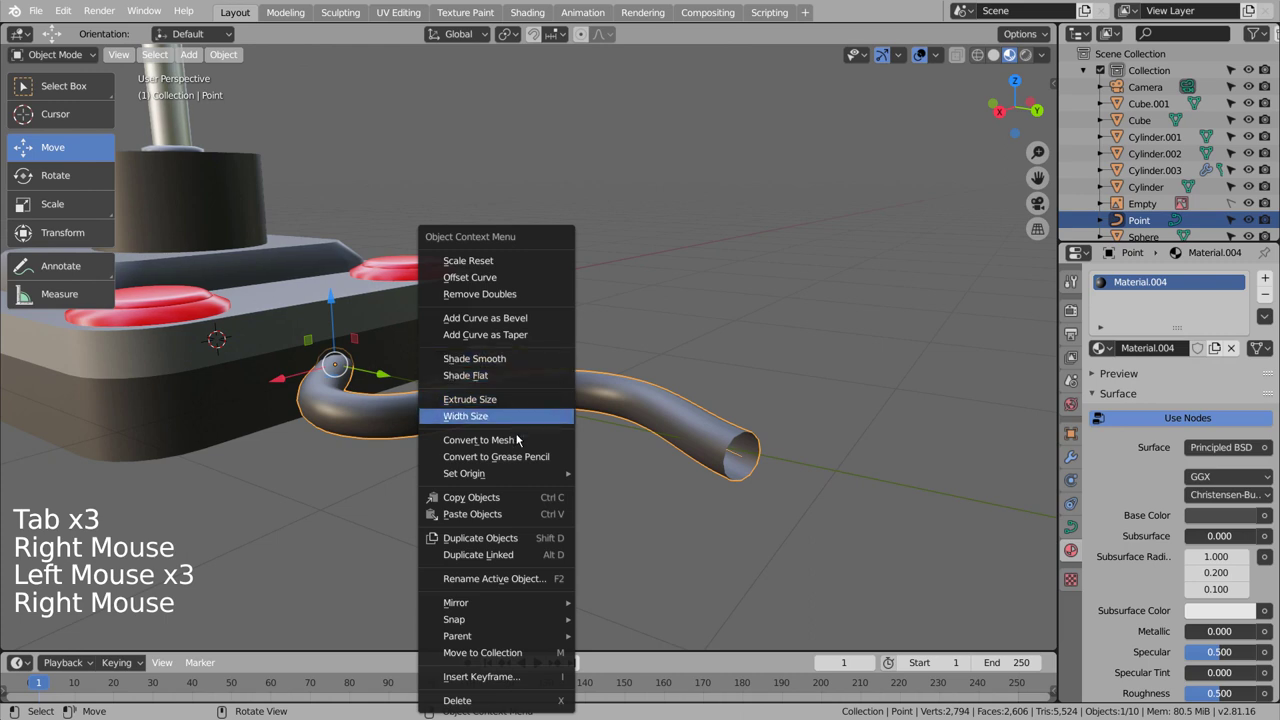
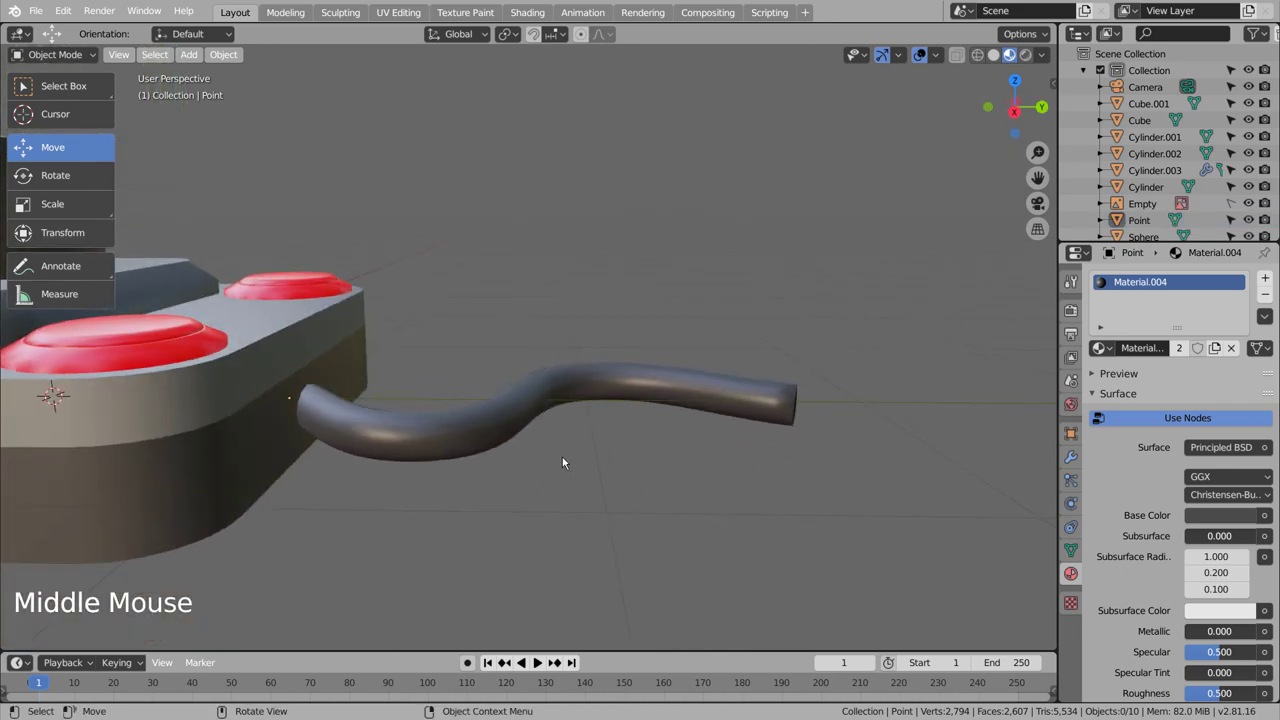
pyautogui.press('KP_1')
pyautogui.press('KP_7')
# Add a cylinder at the cable's base end, undoing the unwanted sphere added first.
pyautogui.press('shift+a')
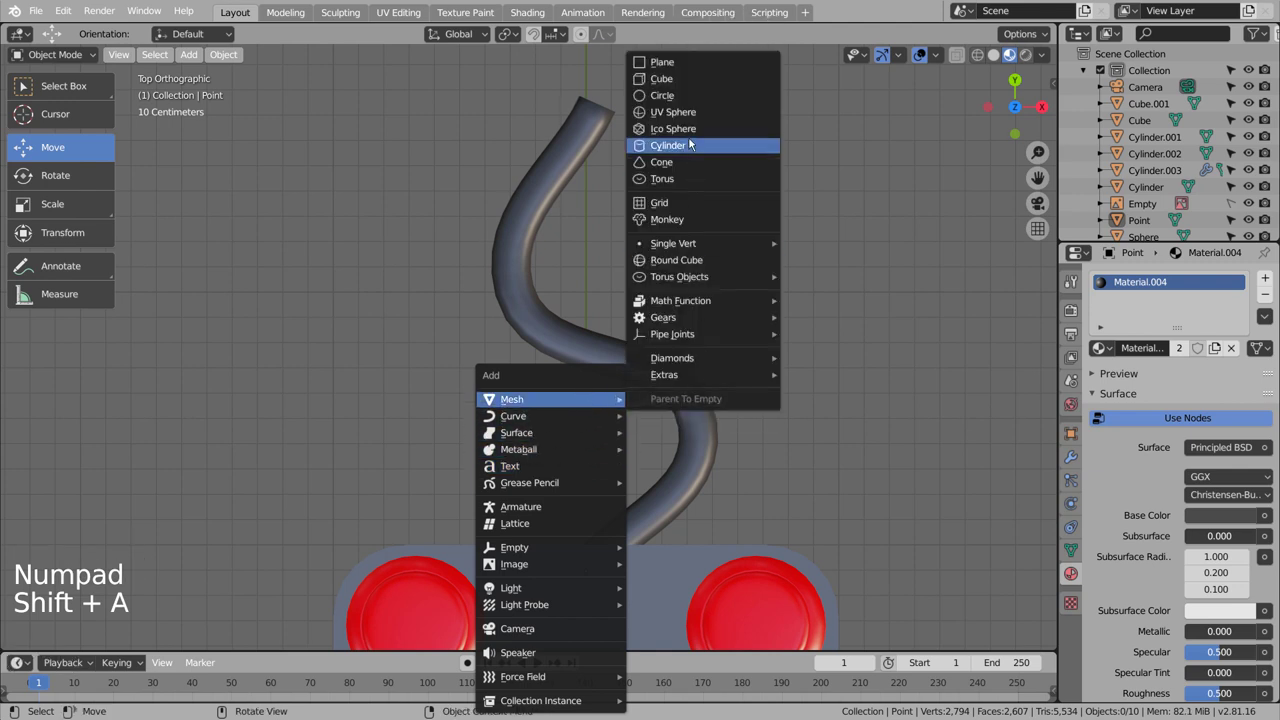
pyautogui.press('ctrl+z')
pyautogui.press('shift+a')
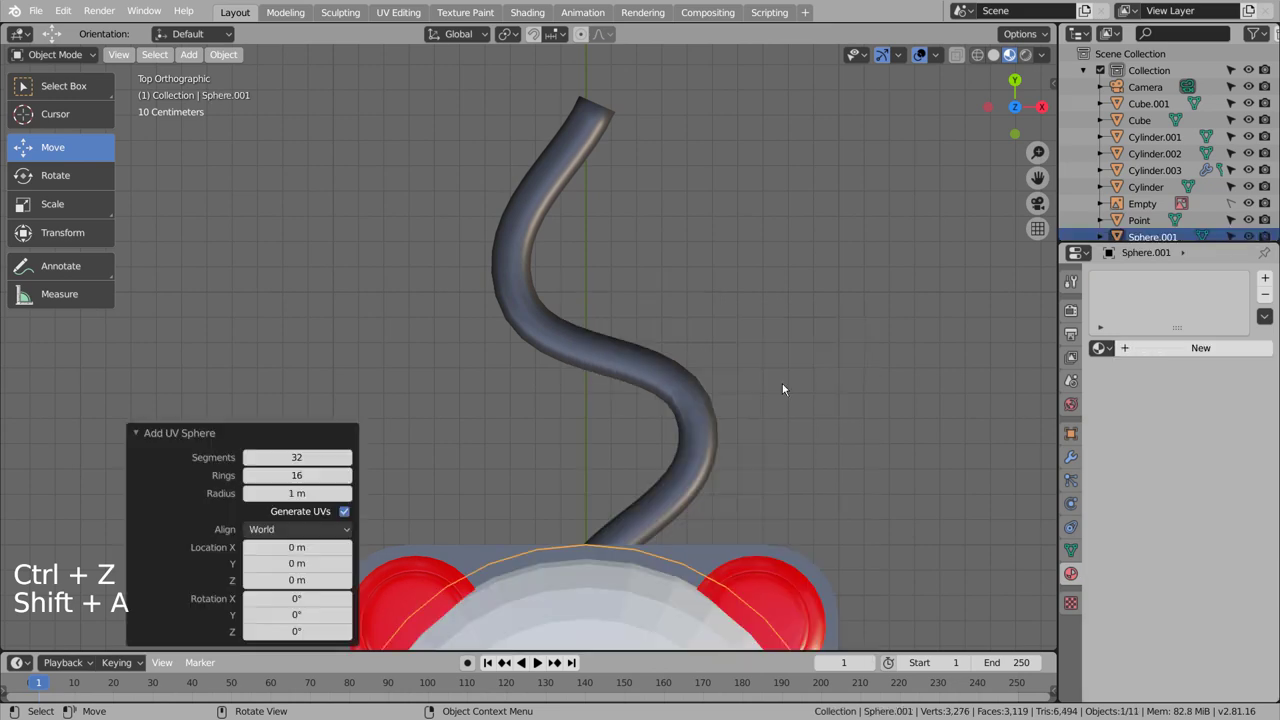
pyautogui.scroll(-3)
pyautogui.scroll(-3)
pyautogui.press('ctrl+z')
pyautogui.press('shift+a')
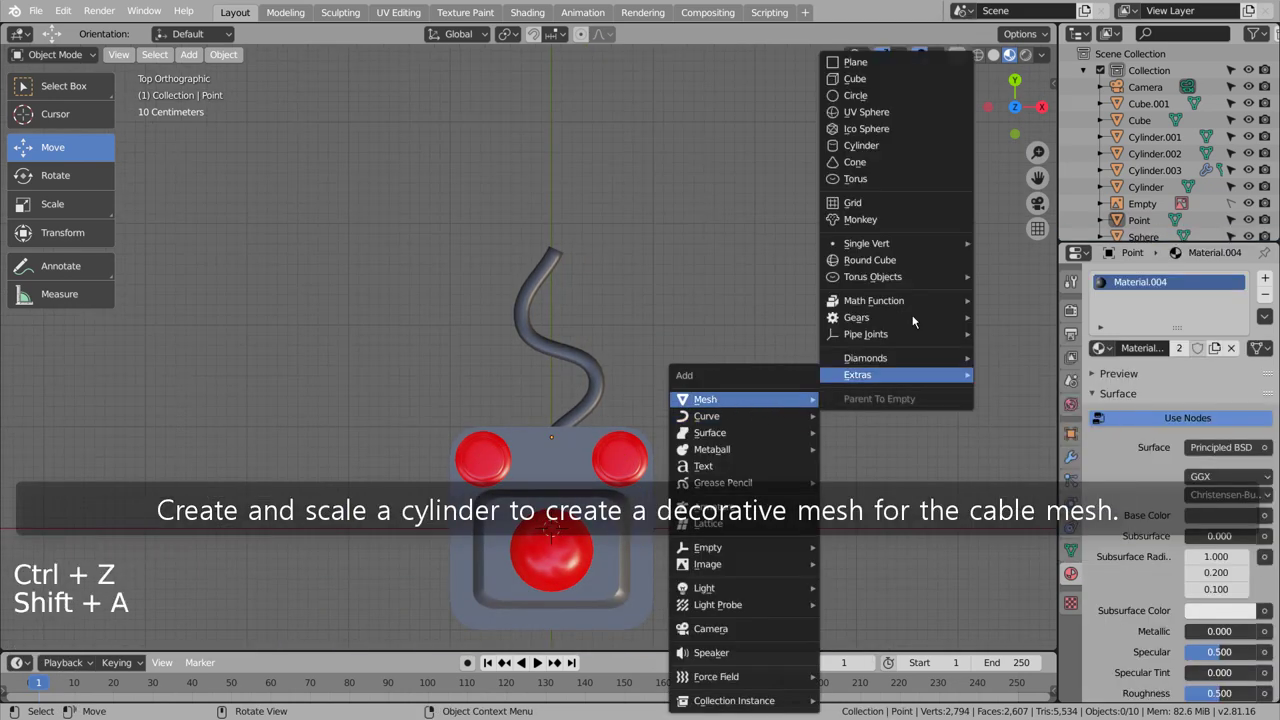
# Scale Cylinder.004 into a small fitting and move the cable curve so it meets it.
pyautogui.press('r')
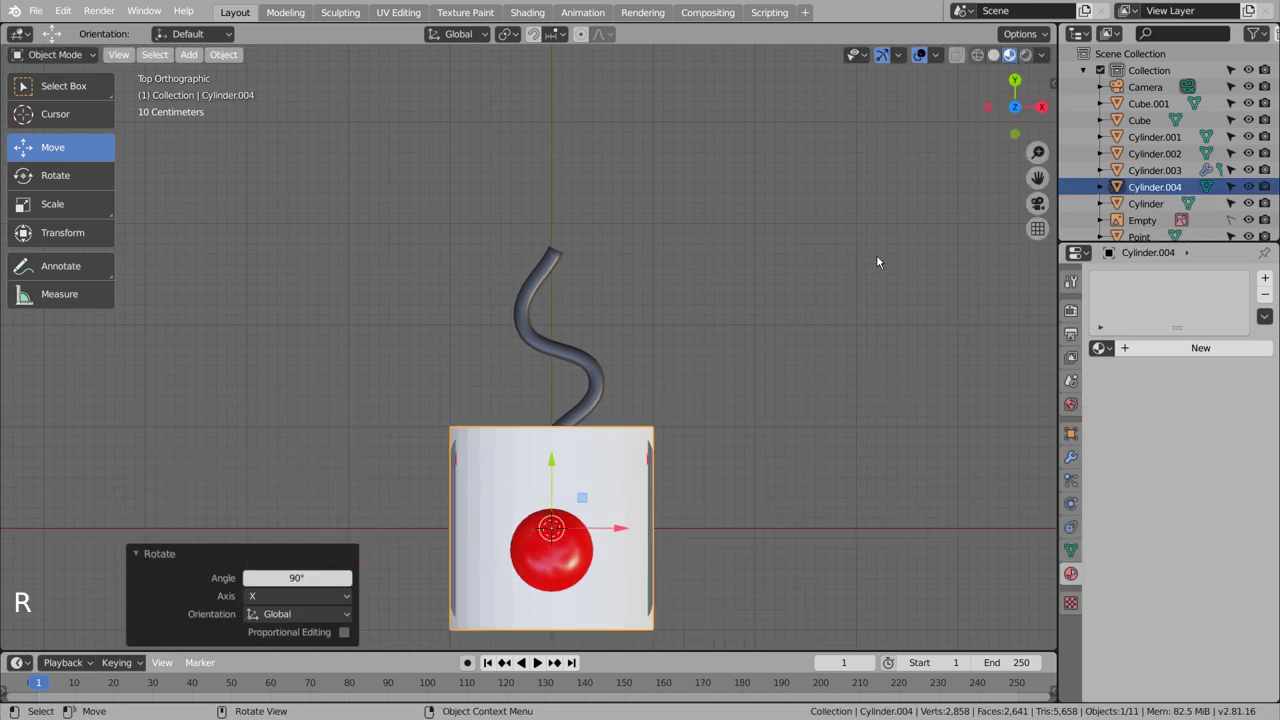
pyautogui.press('s')
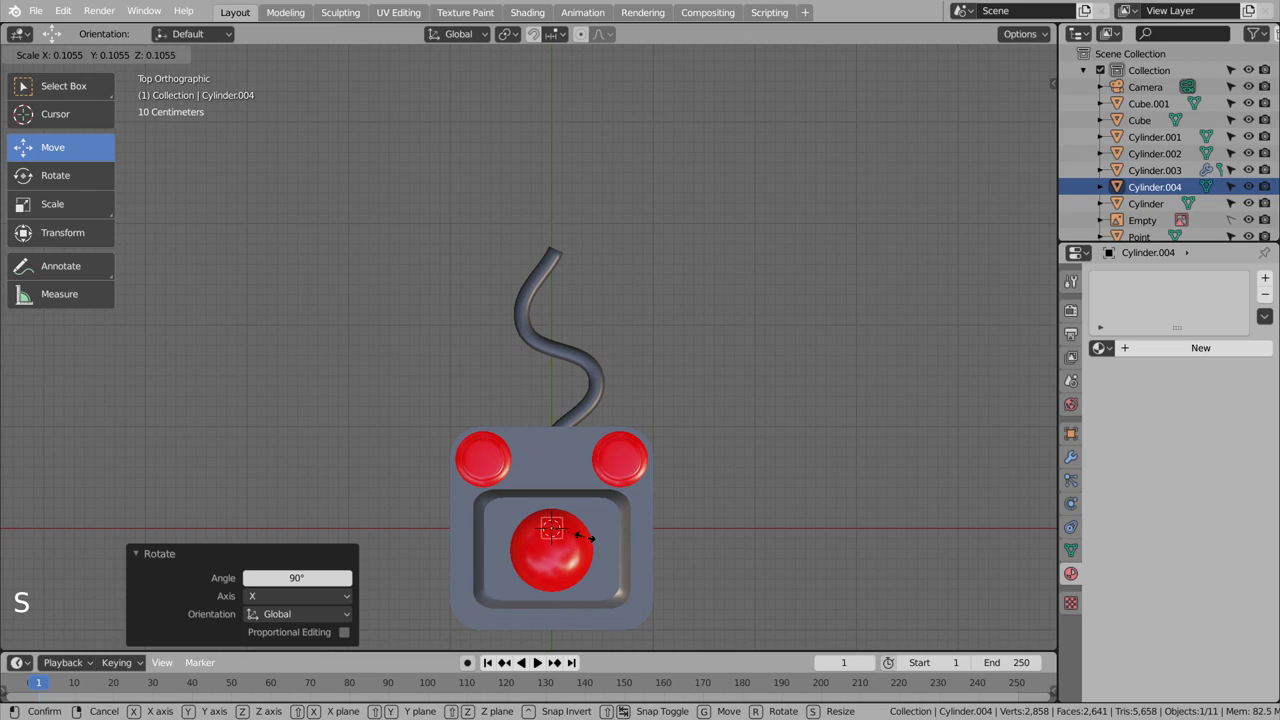
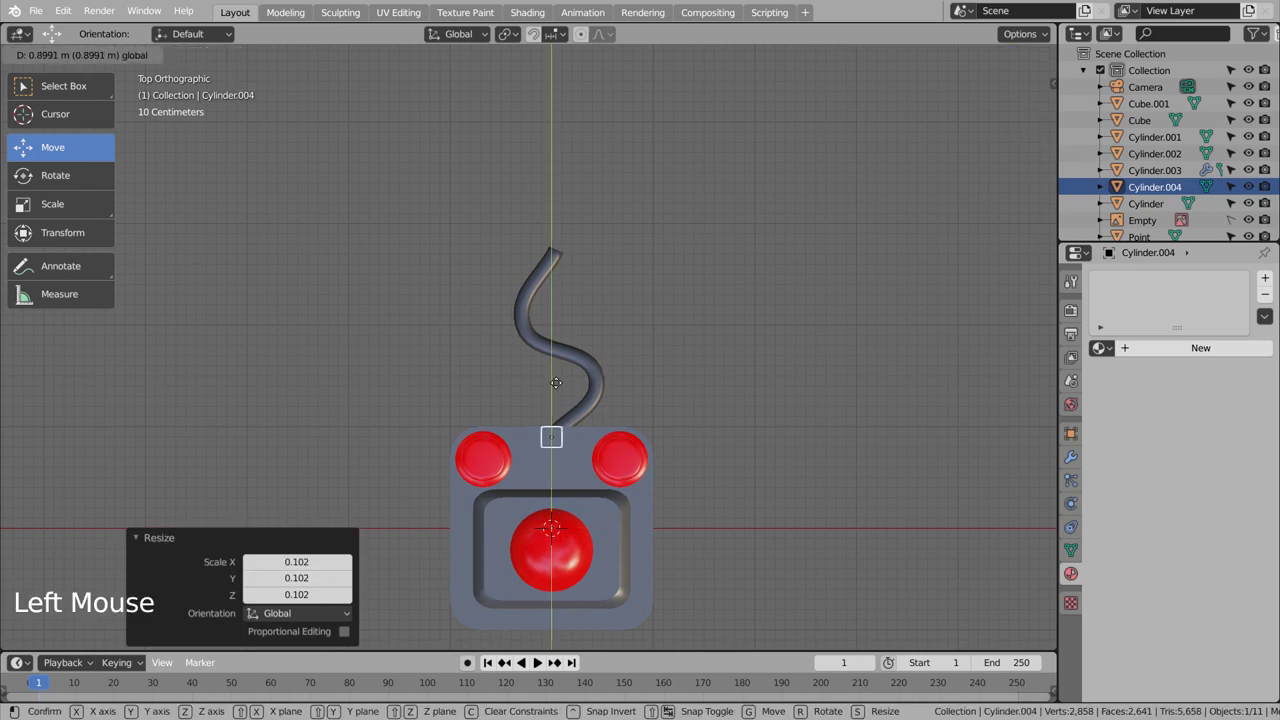
pyautogui.scroll(3)
pyautogui.press('s')
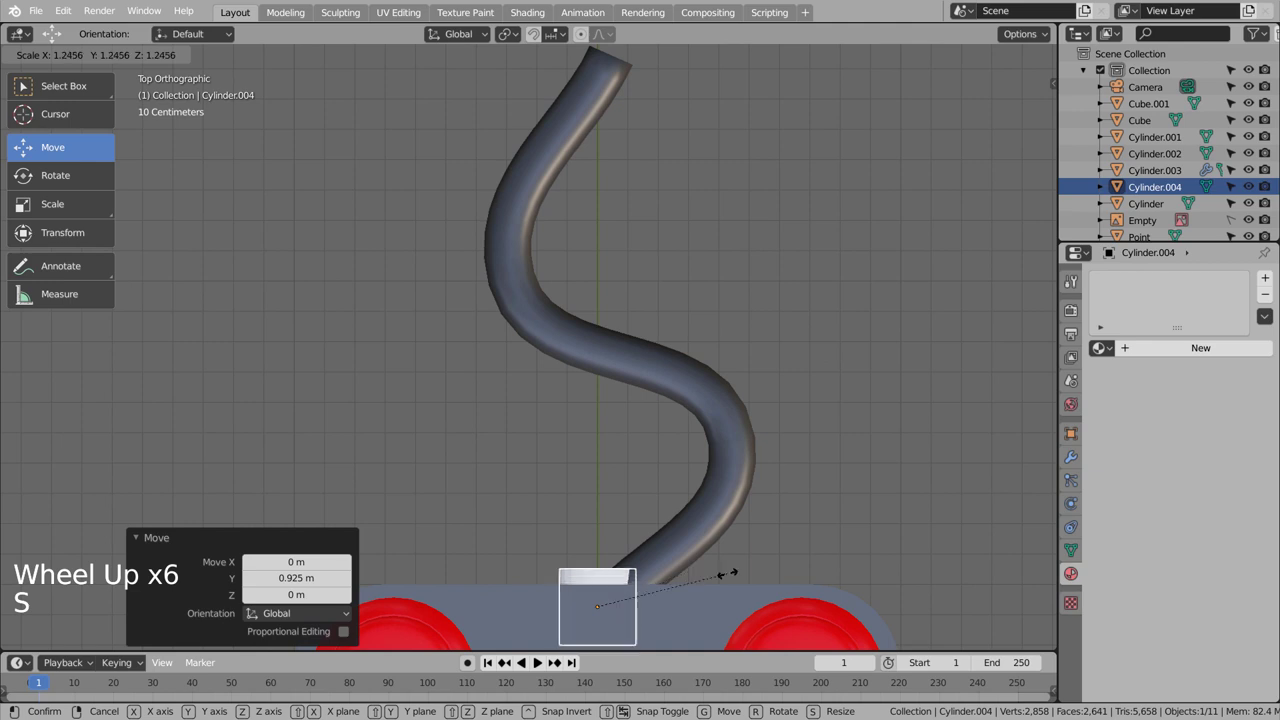
pyautogui.click(597, 540)
pyautogui.click(703, 546)
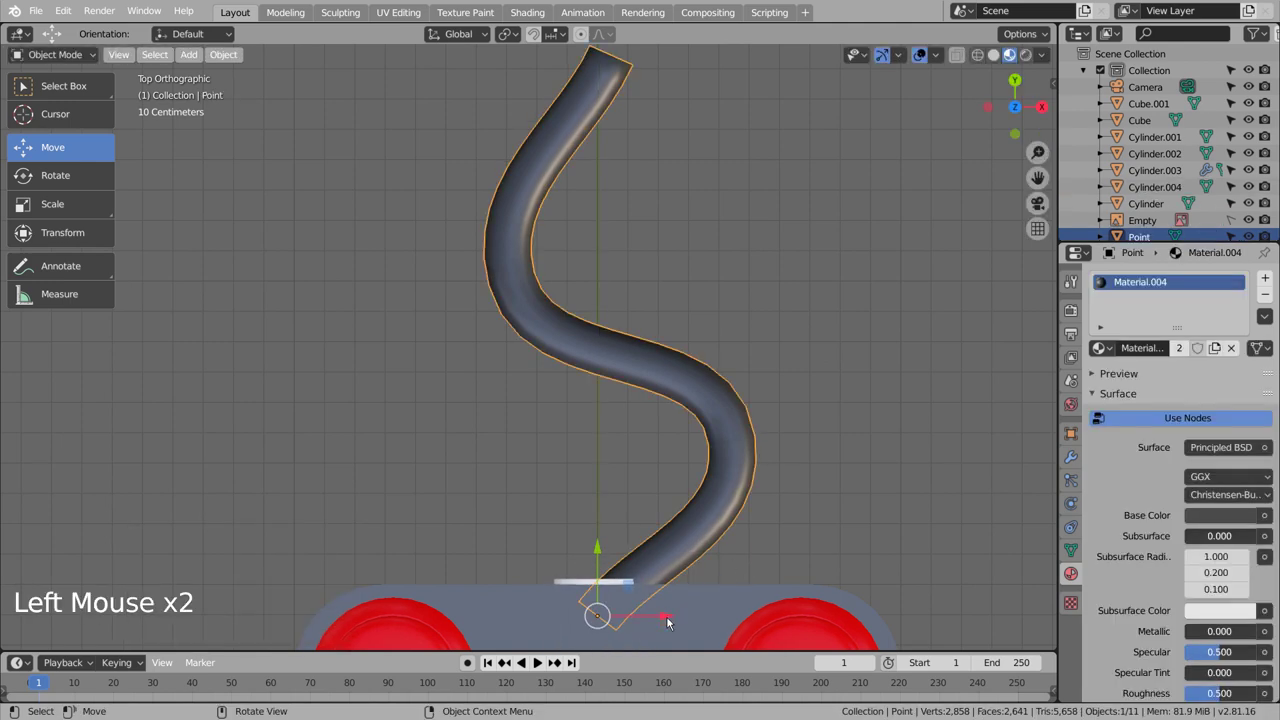
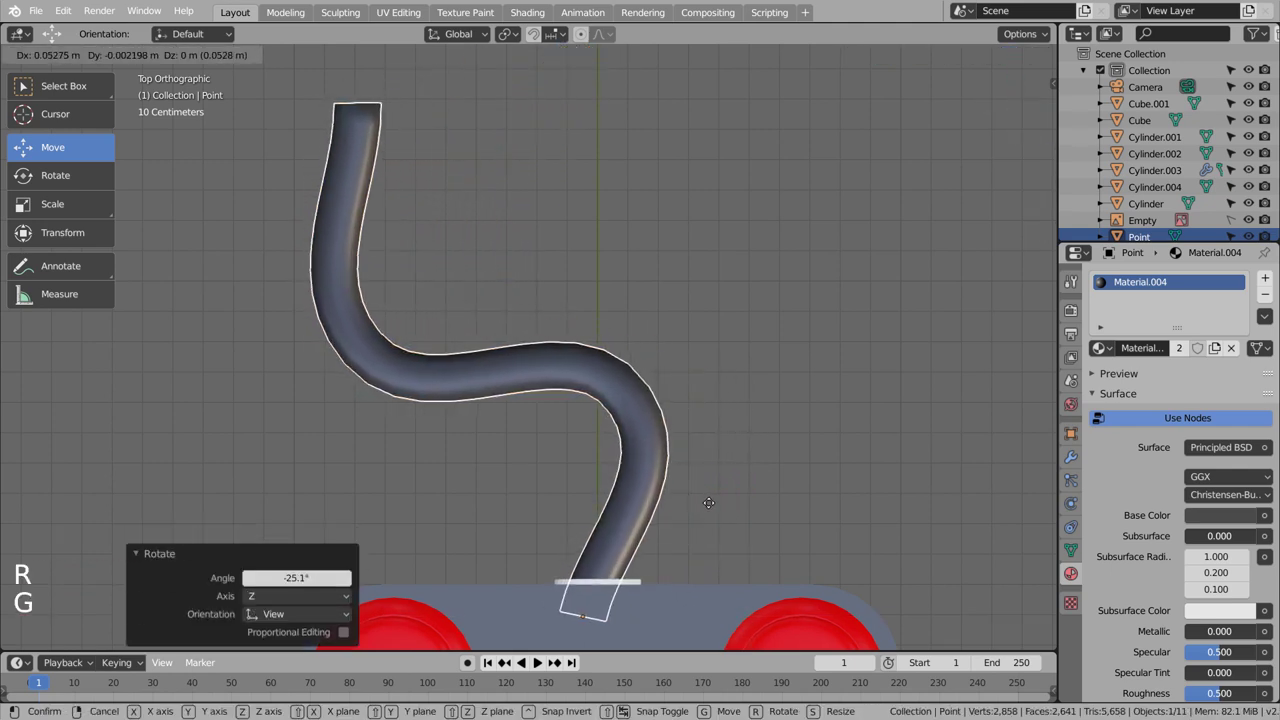
pyautogui.click(718, 516)
# Assign the body's existing grey Material to the end fitting cylinder.
pyautogui.click(640, 587)
pyautogui.click(629, 579)
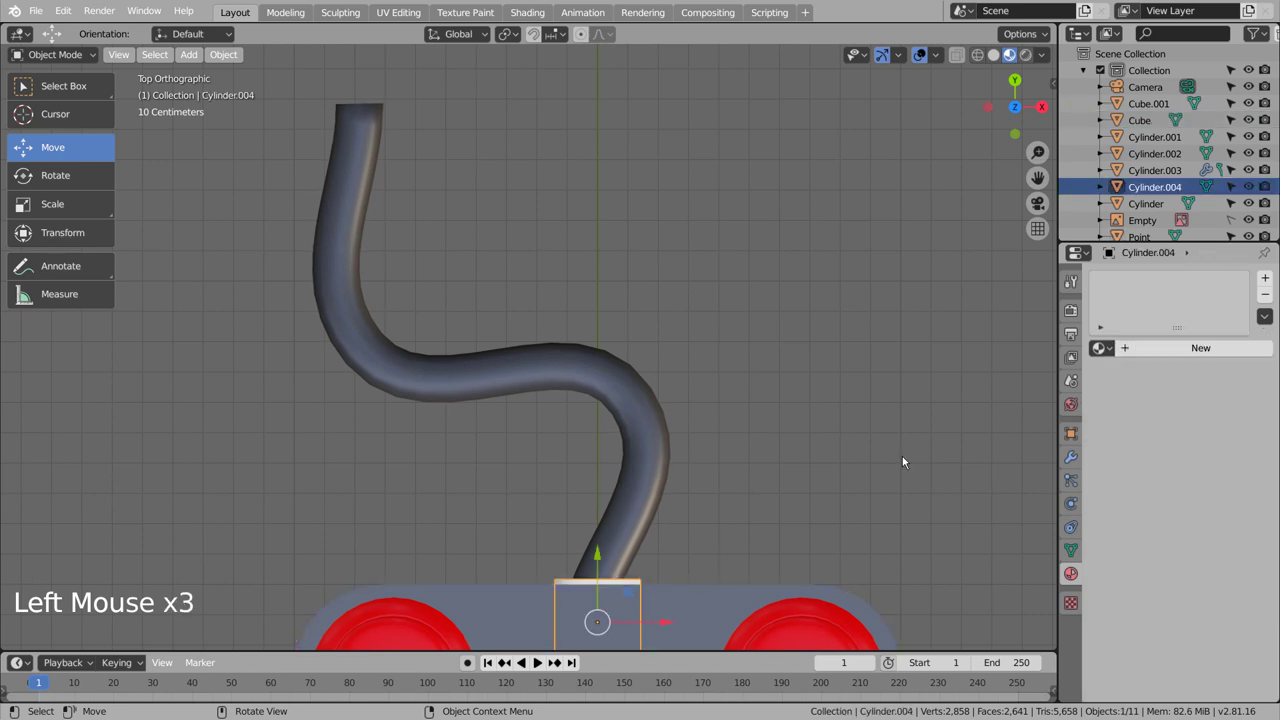
pyautogui.click(1111, 355)
pyautogui.click(1112, 352)
pyautogui.click(880, 400)
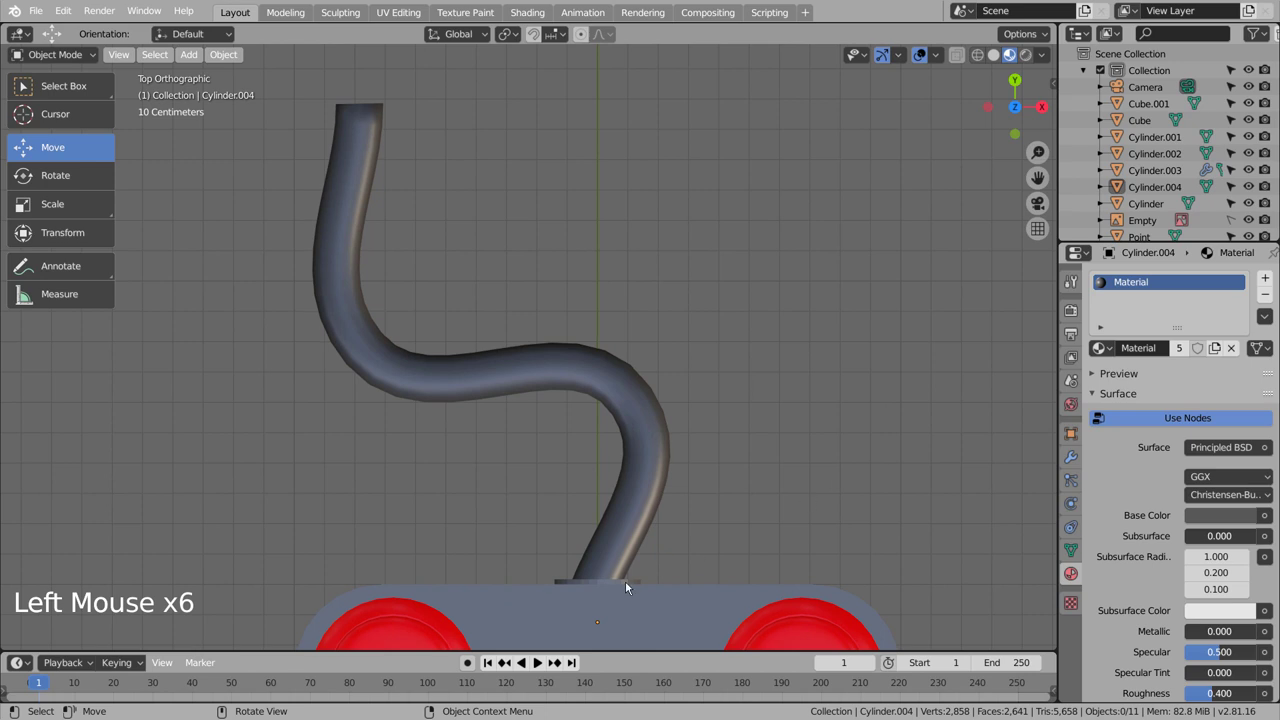
pyautogui.click(631, 585)
pyautogui.click(629, 584)
pyautogui.rightClick(629, 584)
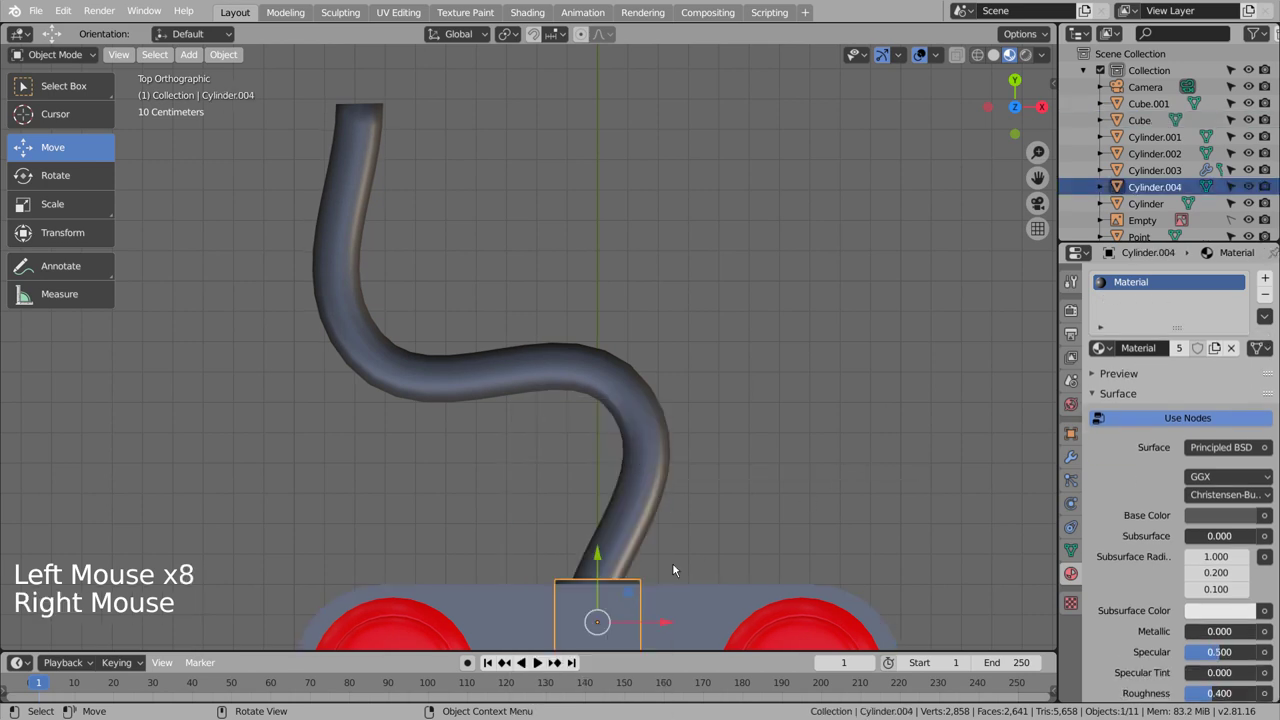
# Duplicate the end fitting as Cylinder.005 and scale it slightly smaller.
pyautogui.press('shift+d')
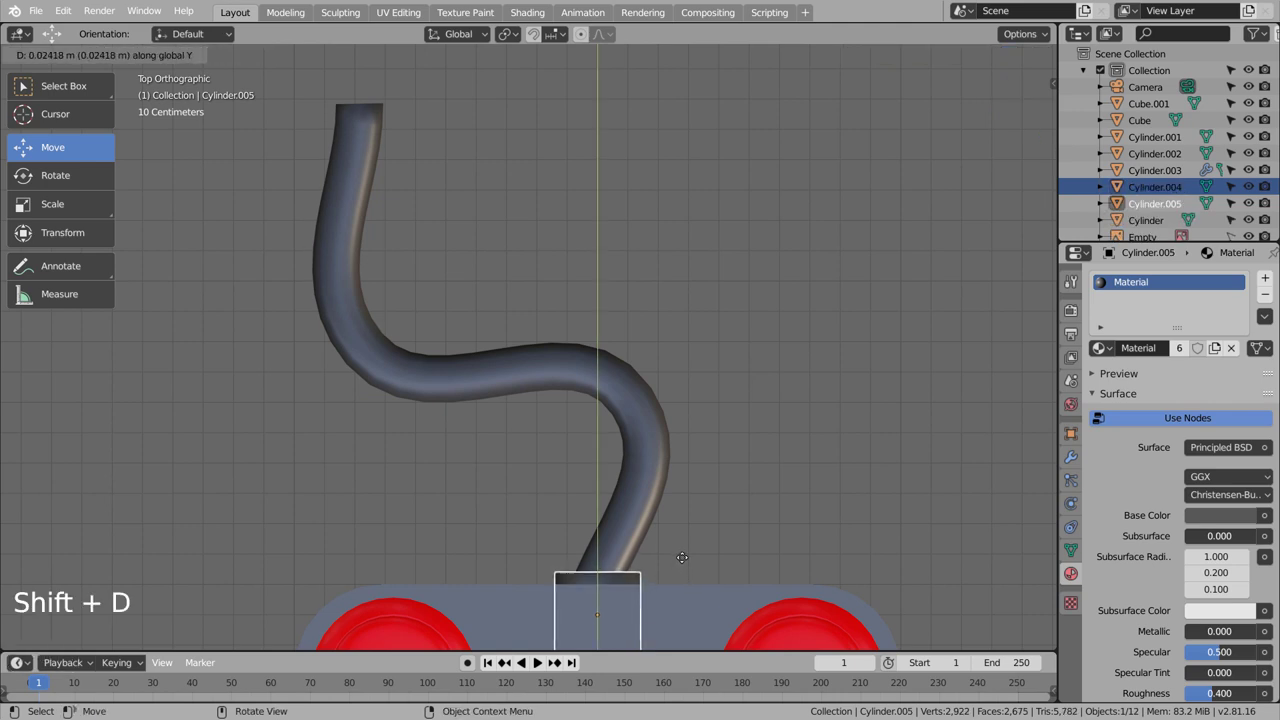
pyautogui.press('s')
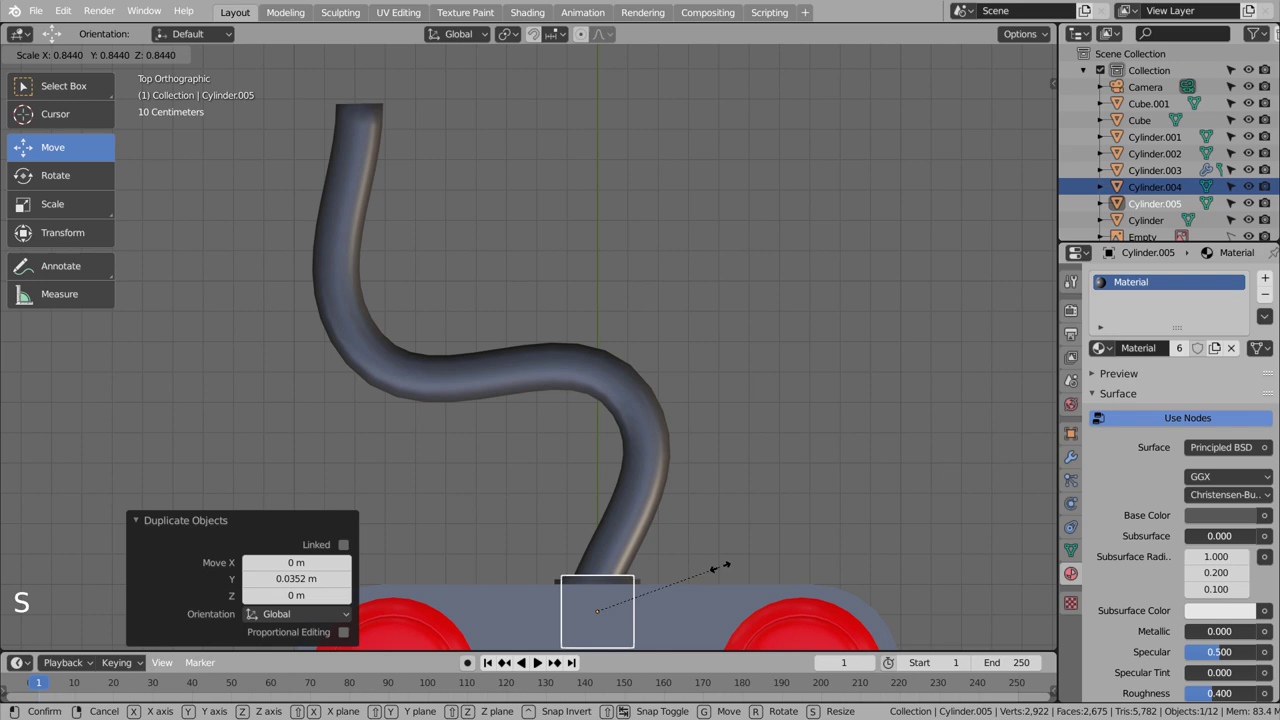
pyautogui.click(729, 550)
pyautogui.middleClick(708, 512)
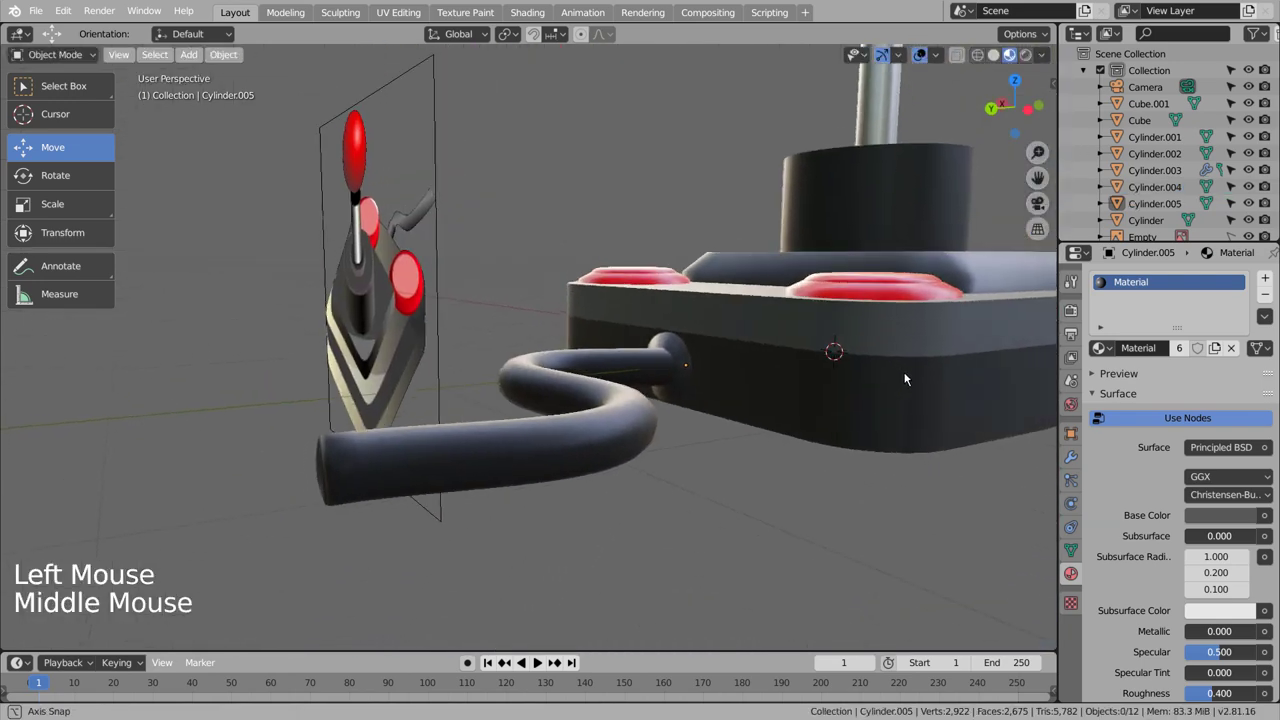
pyautogui.scroll(-3)
pyautogui.click(784, 493)
pyautogui.middleClick(795, 500)
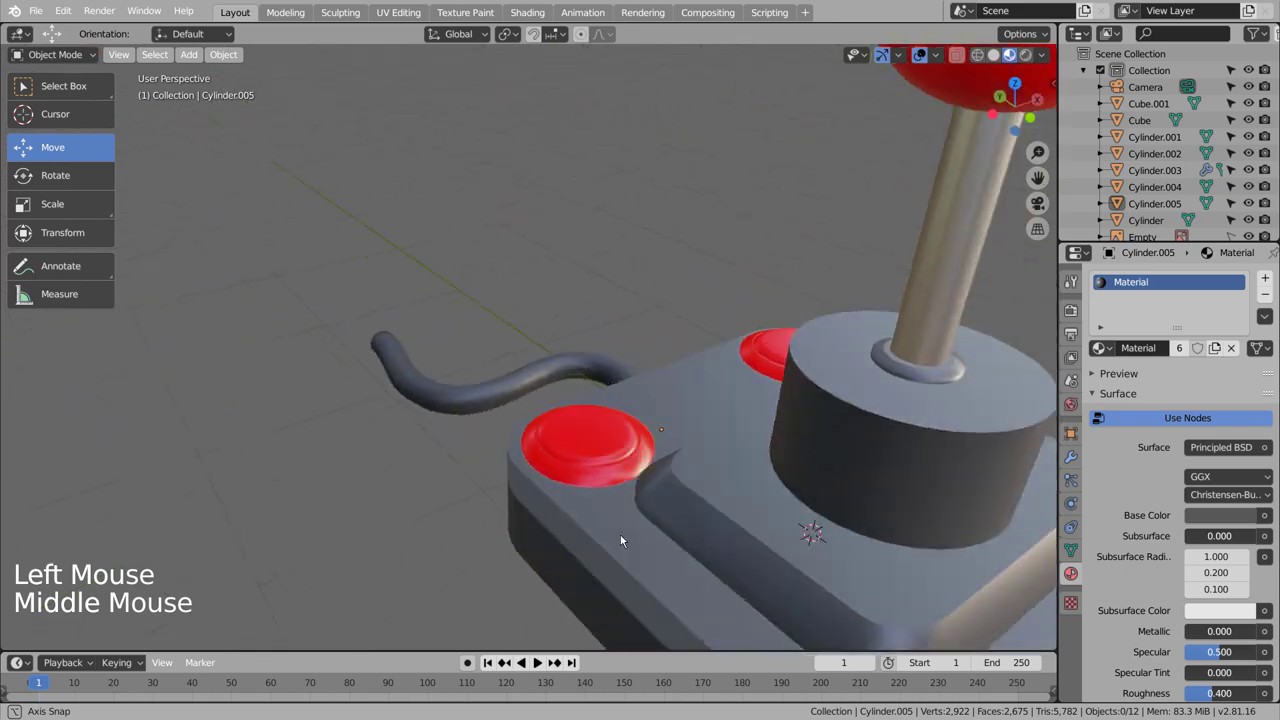
pyautogui.scroll(-3)
pyautogui.middleClick(645, 523)
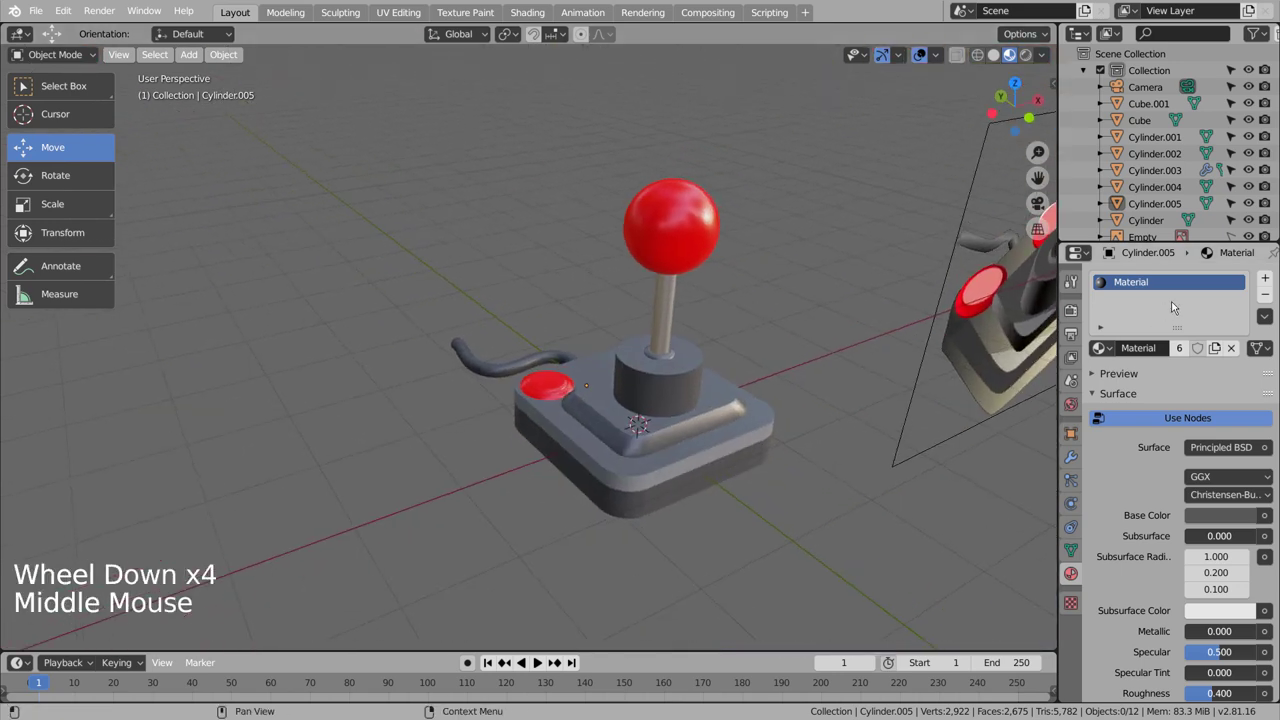
# Hide the Empty reference image in the outliner and save the blend file.
pyautogui.click(1253, 242)
pyautogui.scroll(-3)
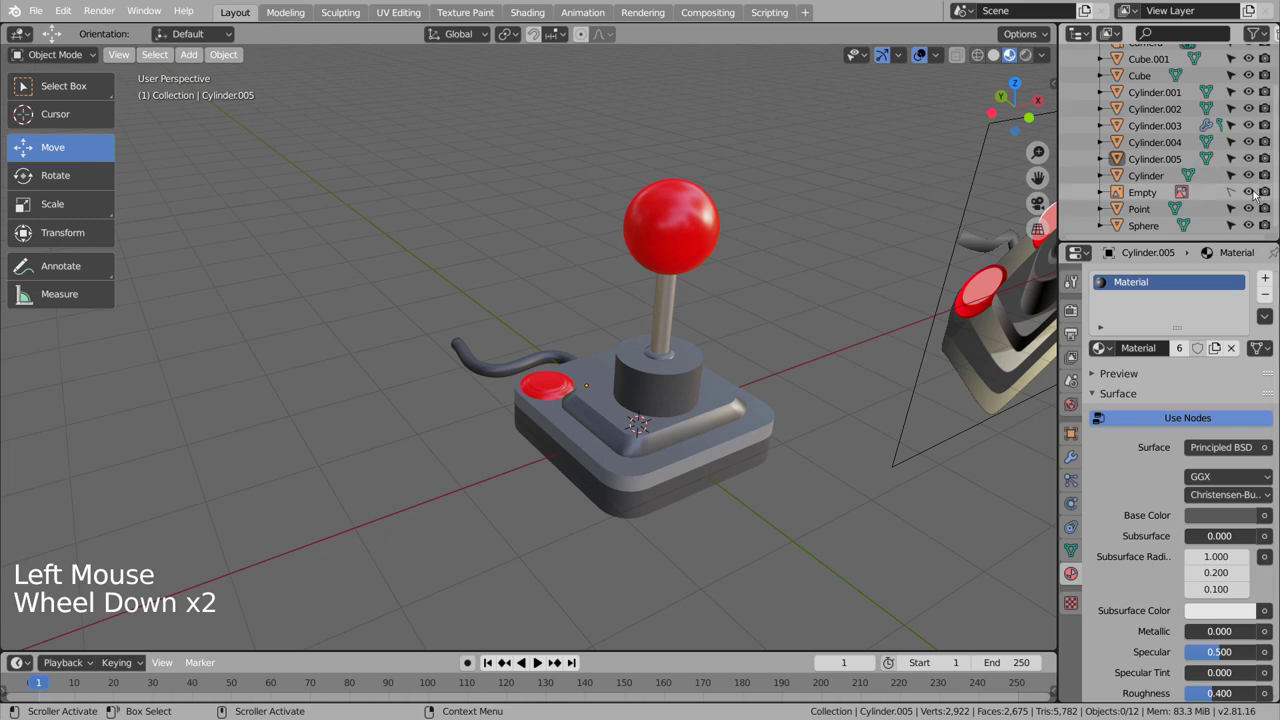
pyautogui.click(1255, 189)
pyautogui.click(1269, 196)
pyautogui.click(968, 348)
pyautogui.press('ctrl+s')
# Orbit around the finished joystick with cable to settle the view.
pyautogui.scroll(-3)
pyautogui.middleClick(870, 429)
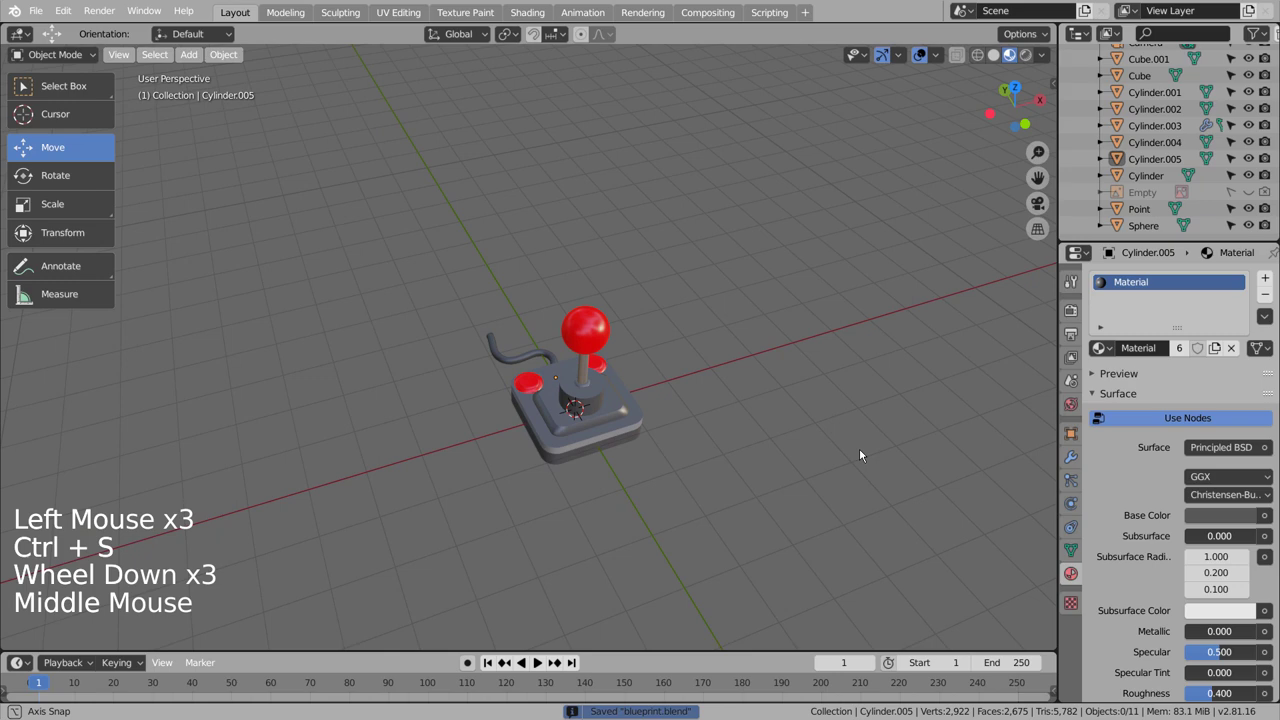
pyautogui.middleClick(857, 456)
pyautogui.scroll(3)
pyautogui.middleClick(767, 495)
pyautogui.middleClick(713, 439)
pyautogui.middleClick(765, 394)
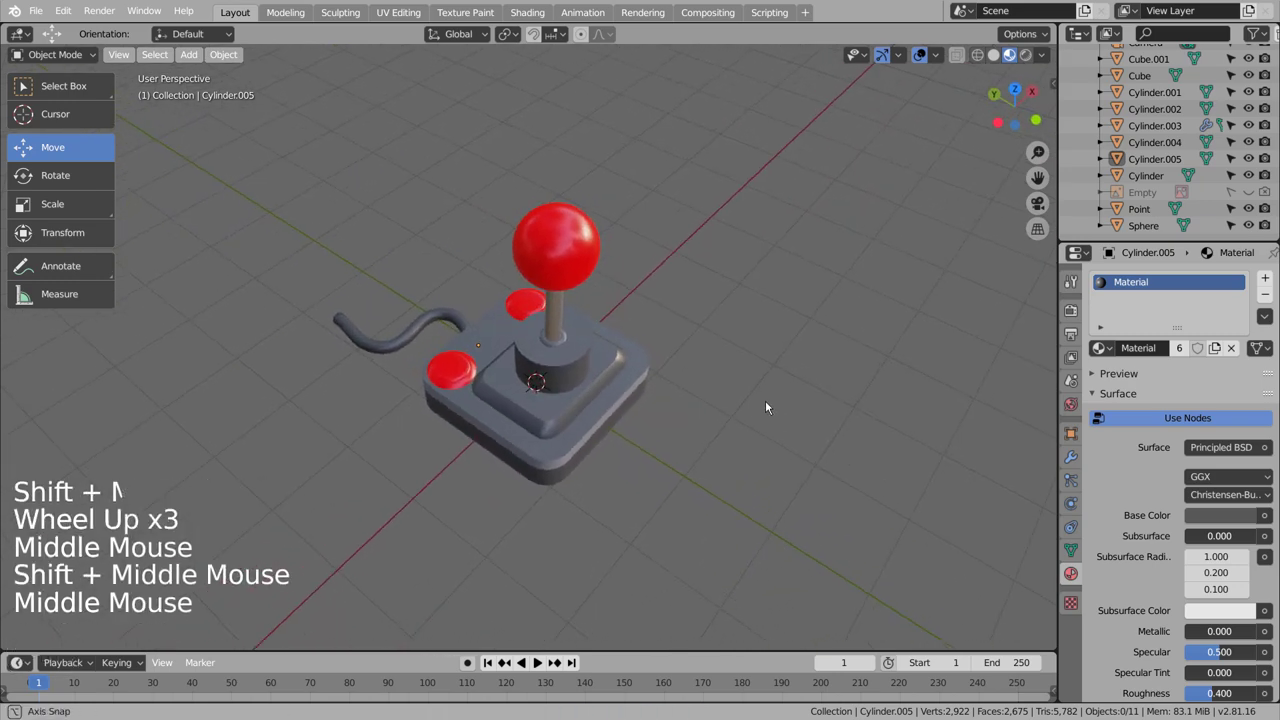
pyautogui.middleClick(787, 399)
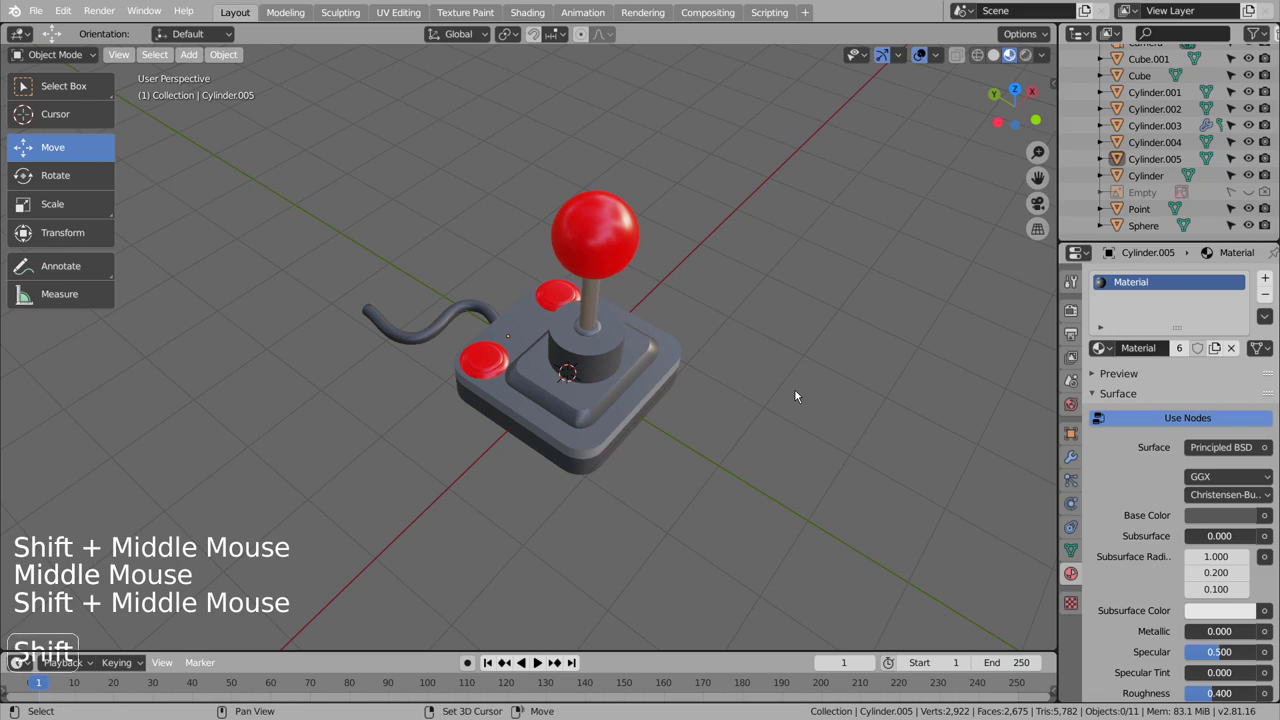
# Add a Mesh Plane scaled up into a wide floor, then reframe the shot through the camera with walk navigation.
pyautogui.press('shift+a')
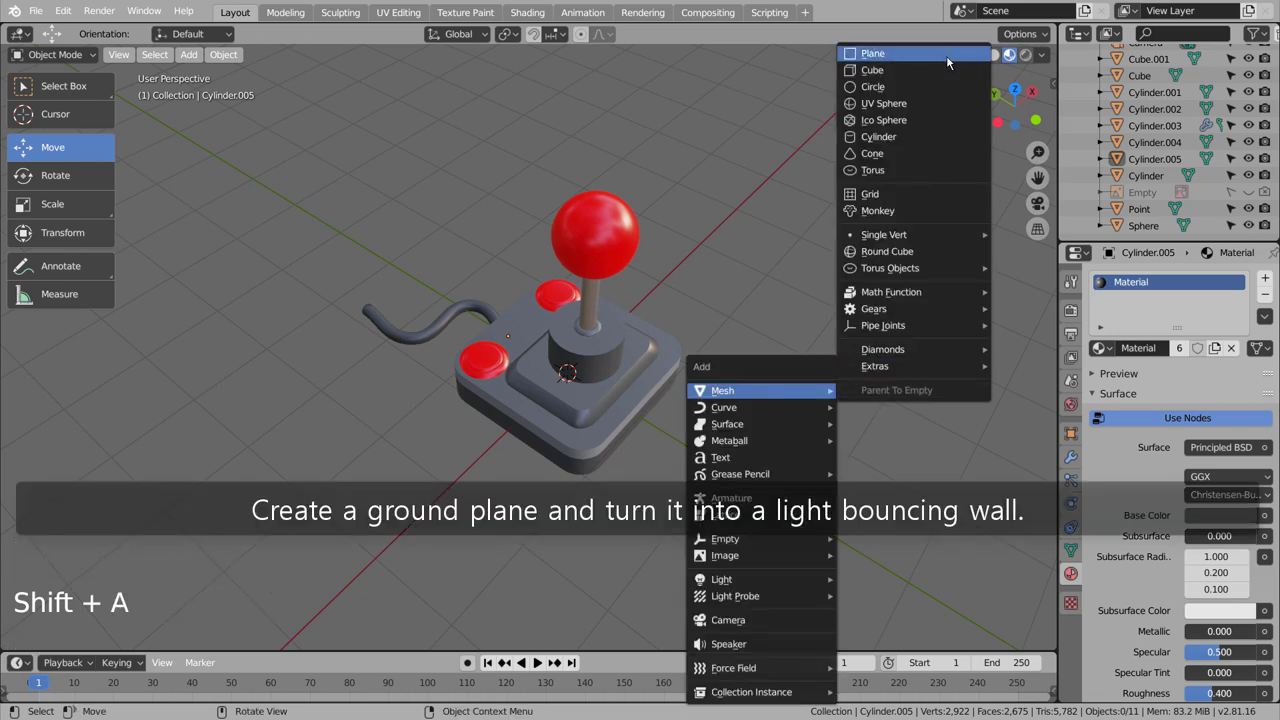
pyautogui.press('s')
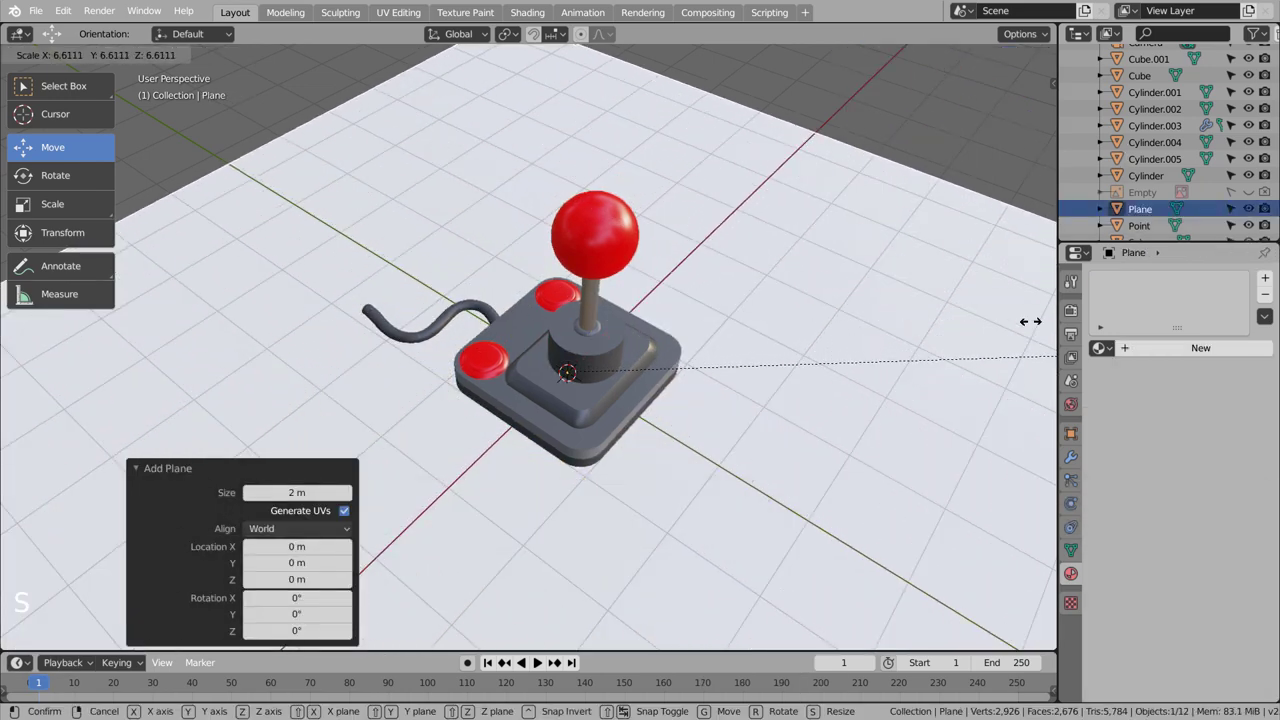
pyautogui.press('ctrl+alt+KP_0')
pyautogui.press('shift+`')
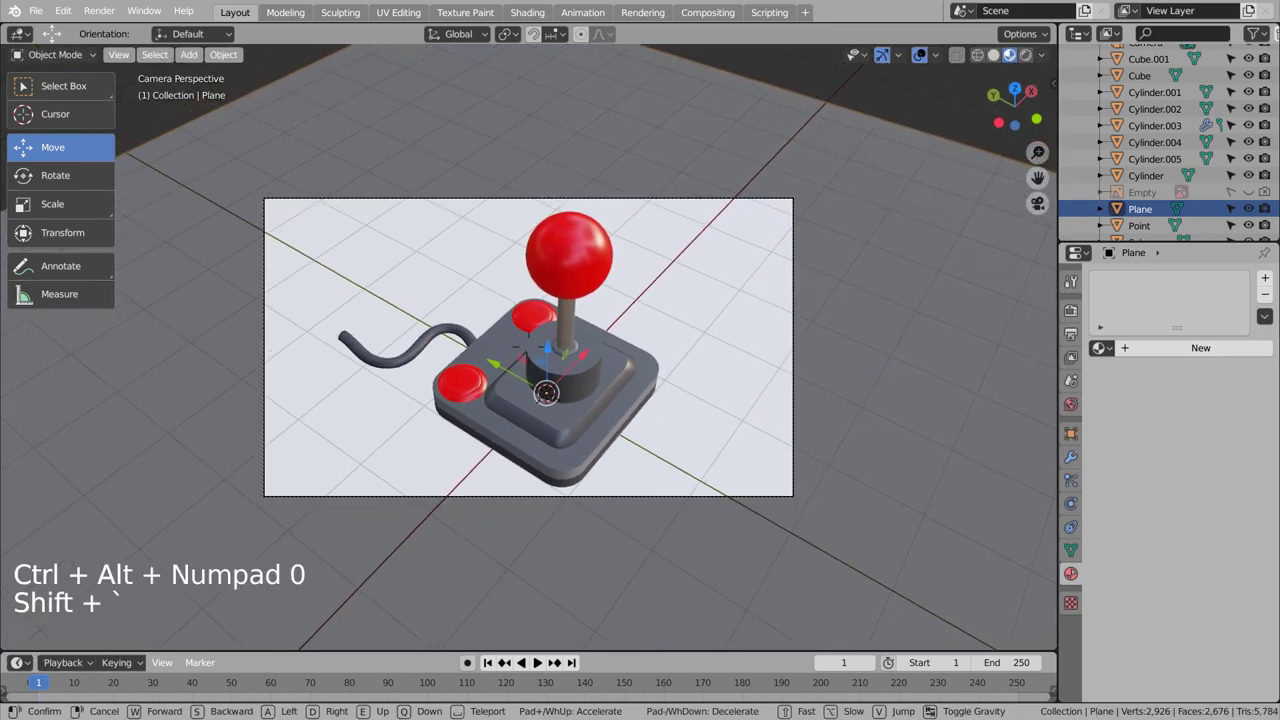
pyautogui.press('shift+`')
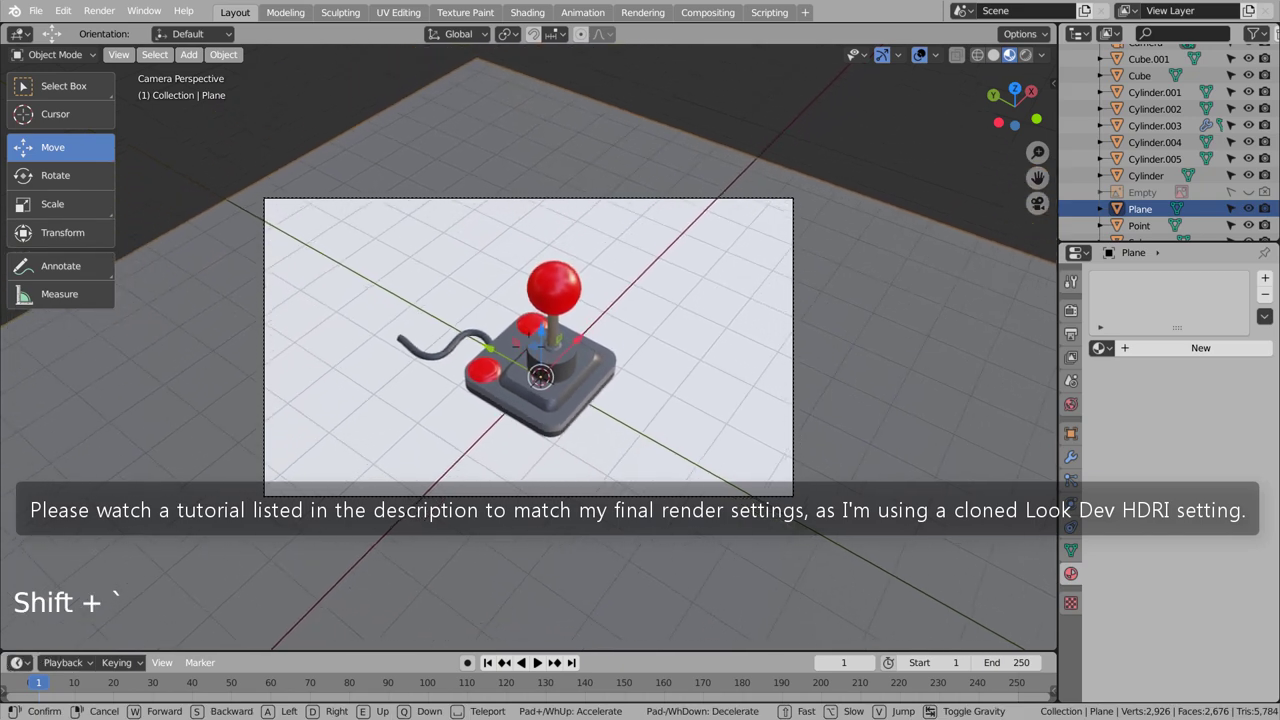
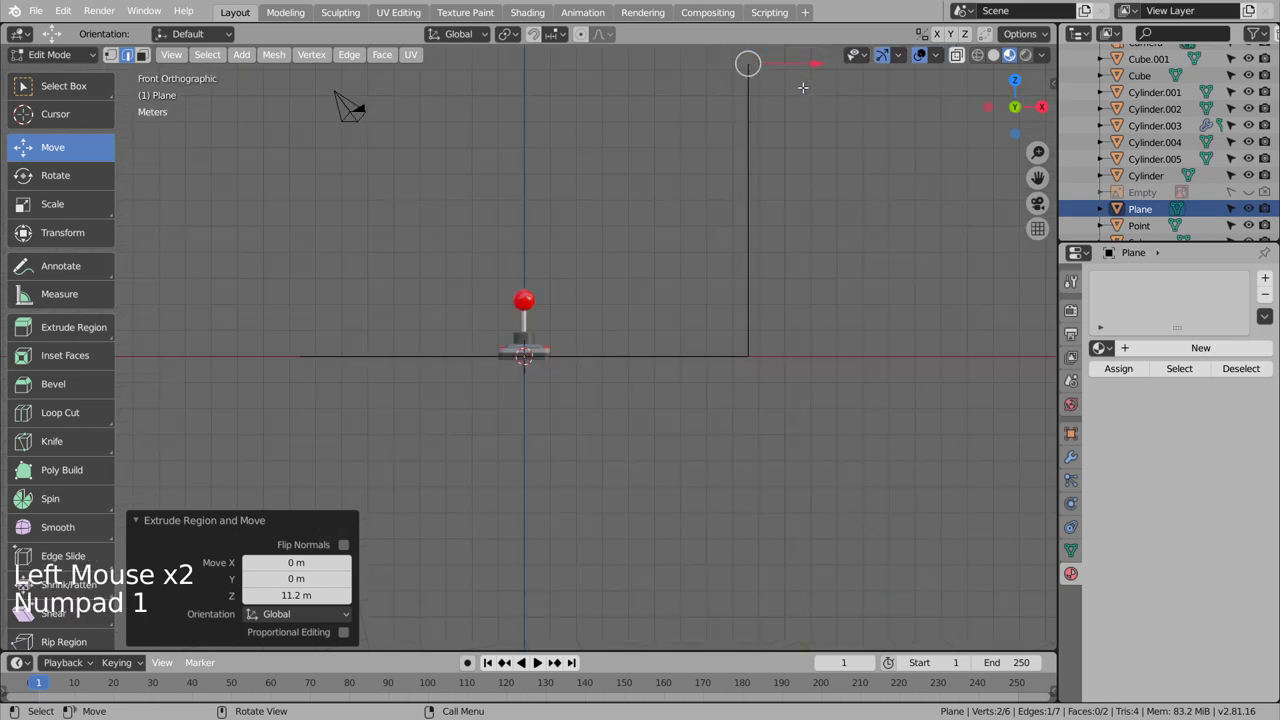
# Extrude the floor plane's edges up and across into a backdrop and bevel its corners round.
pyautogui.press('e')
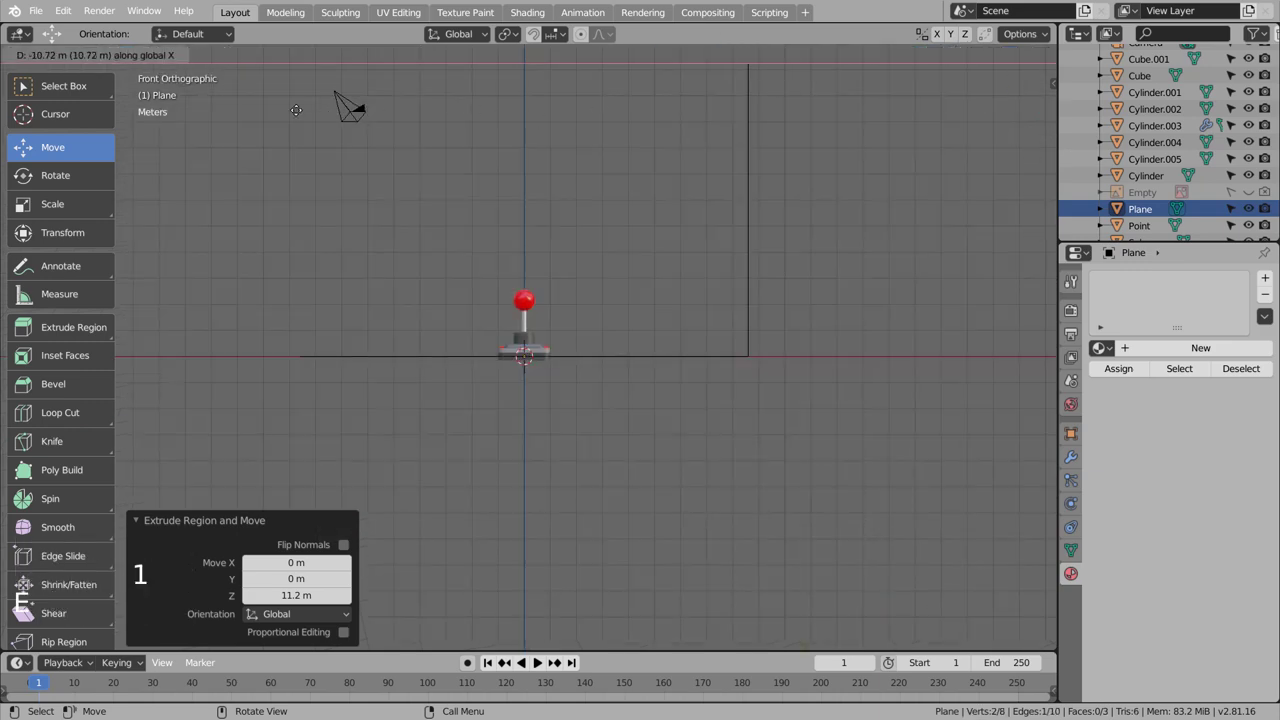
pyautogui.press('e')
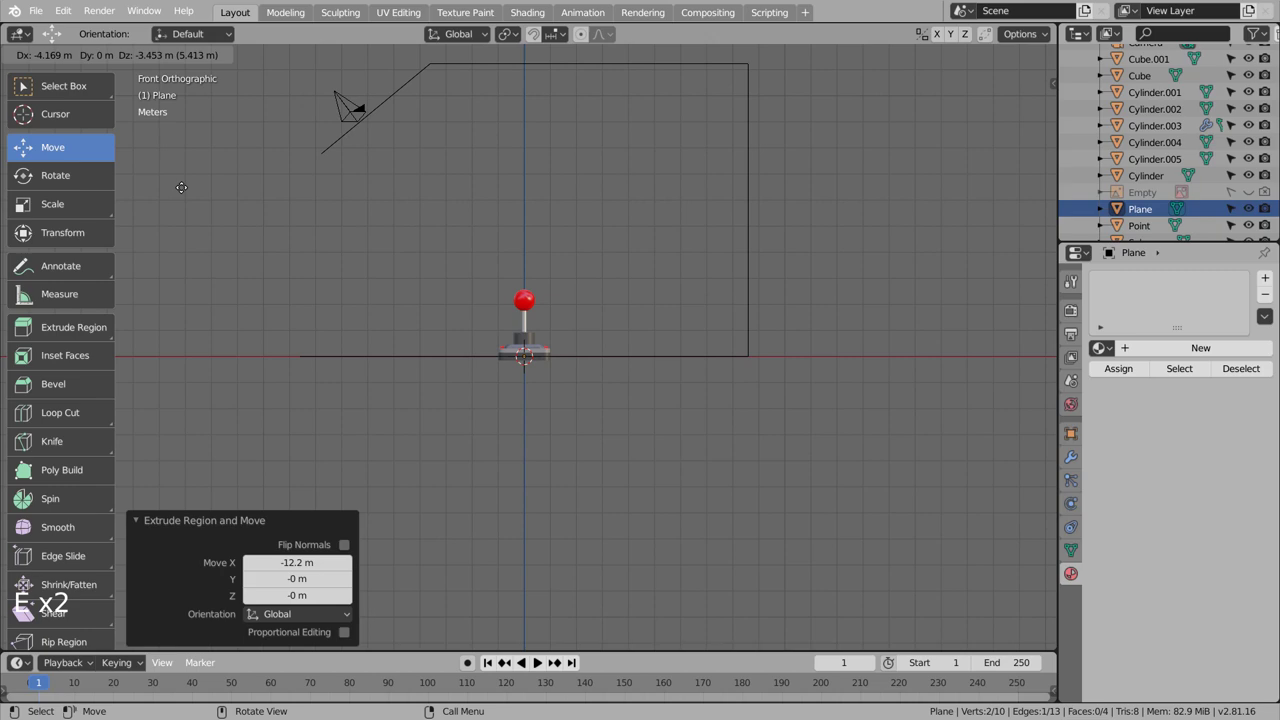
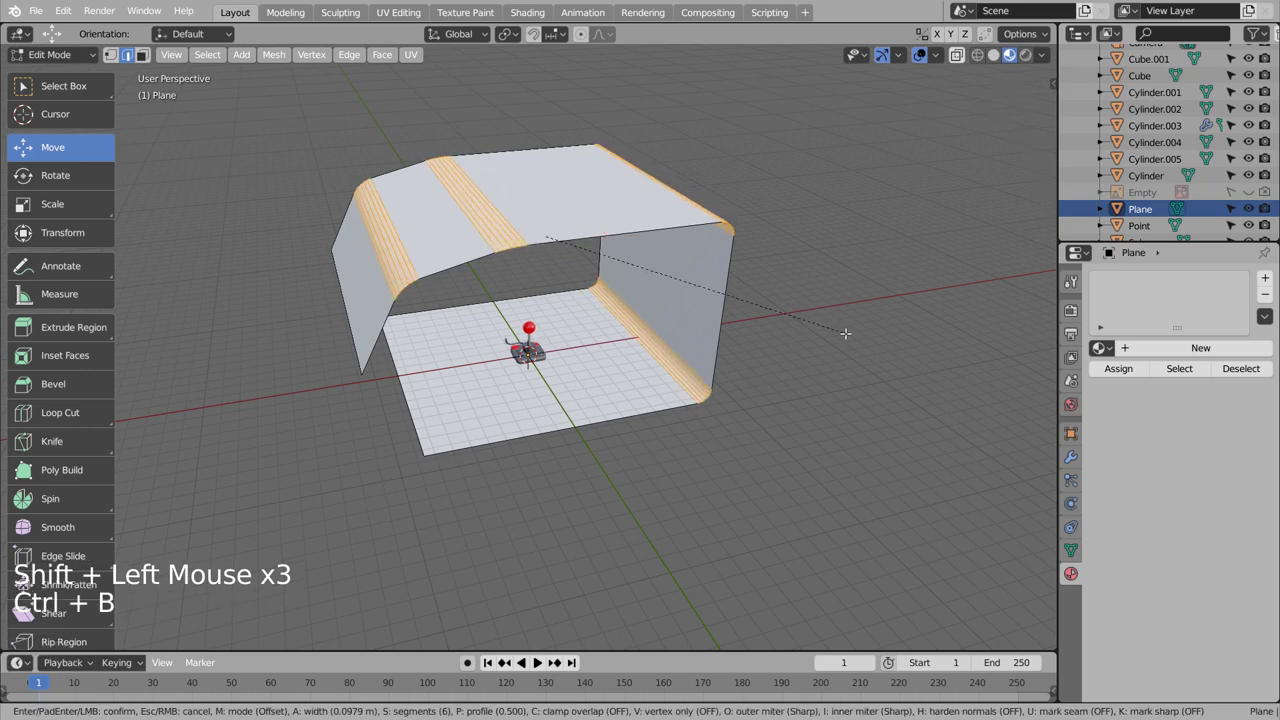
pyautogui.press('Tab')
pyautogui.click(697, 308)
# Shade the backdrop smooth and give it a new white base colour material.
pyautogui.rightClick(697, 308)
pyautogui.click(697, 308)
pyautogui.click(1201, 356)
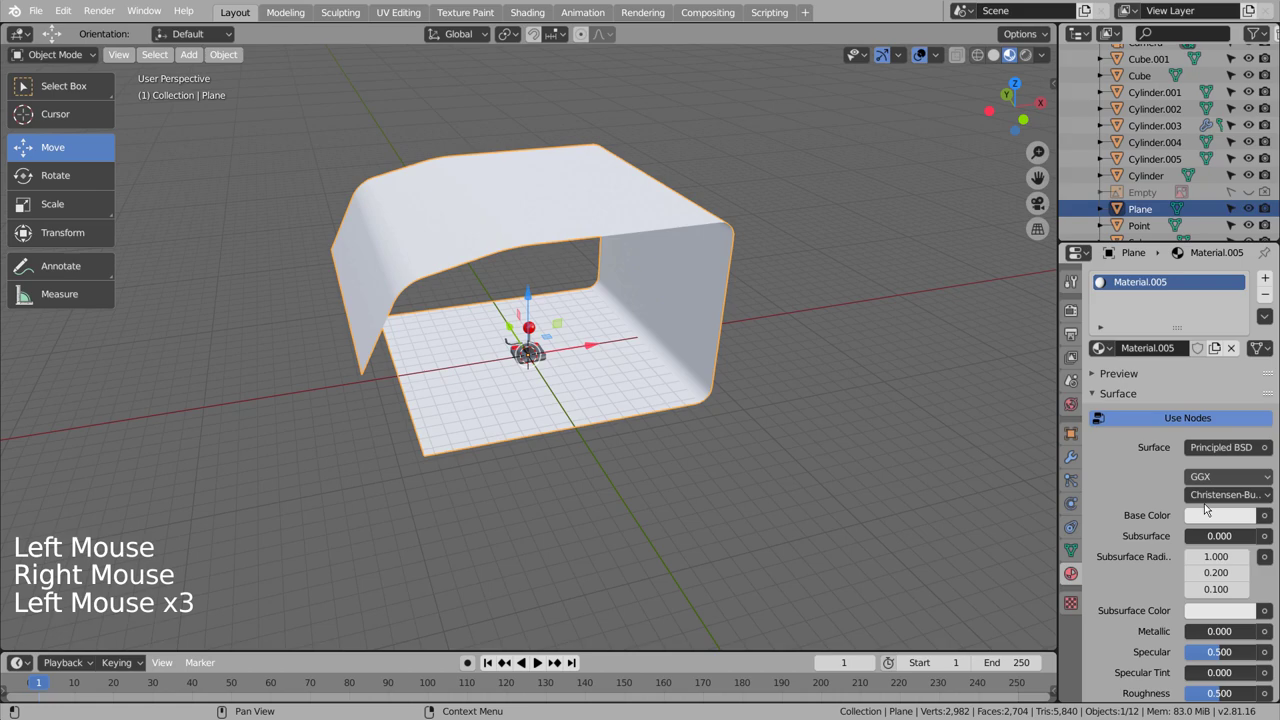
pyautogui.click(1212, 512)
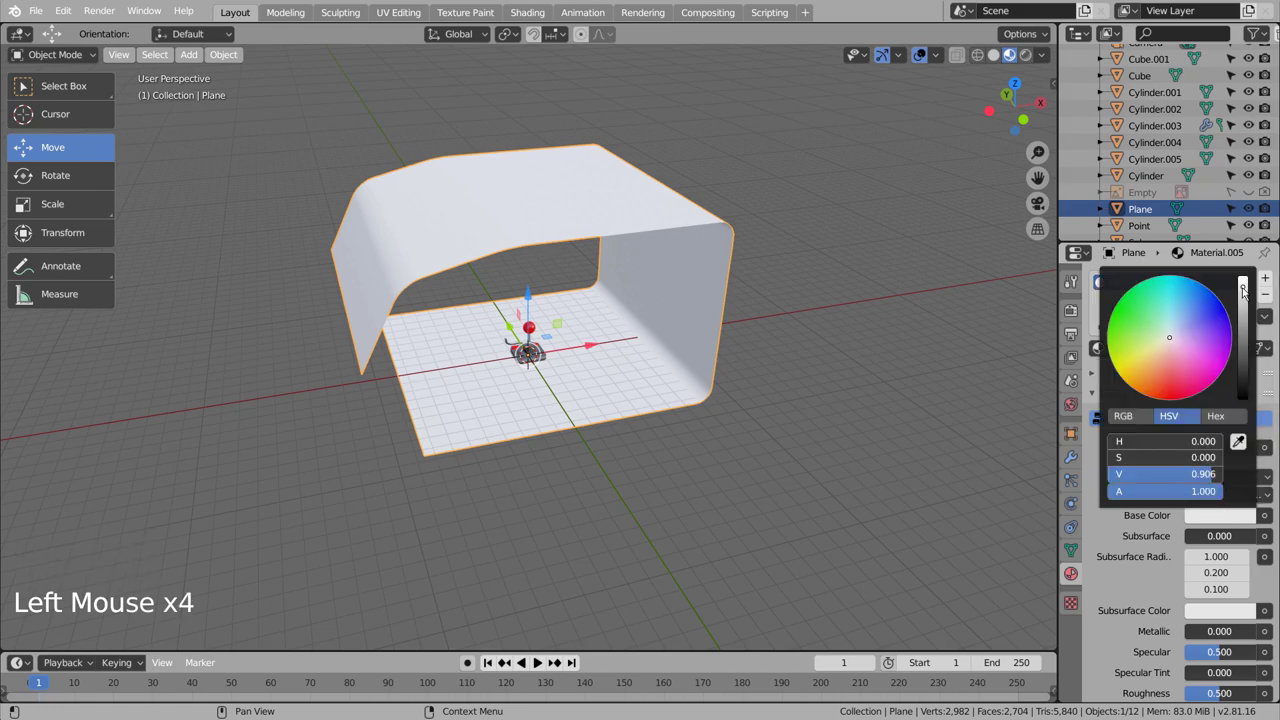
pyautogui.click(887, 381)
pyautogui.middleClick(806, 413)
# Switch to camera view and choose Cycles as the render engine in Render settings.
pyautogui.press('KP_0')
pyautogui.scroll(3)
pyautogui.scroll(3)
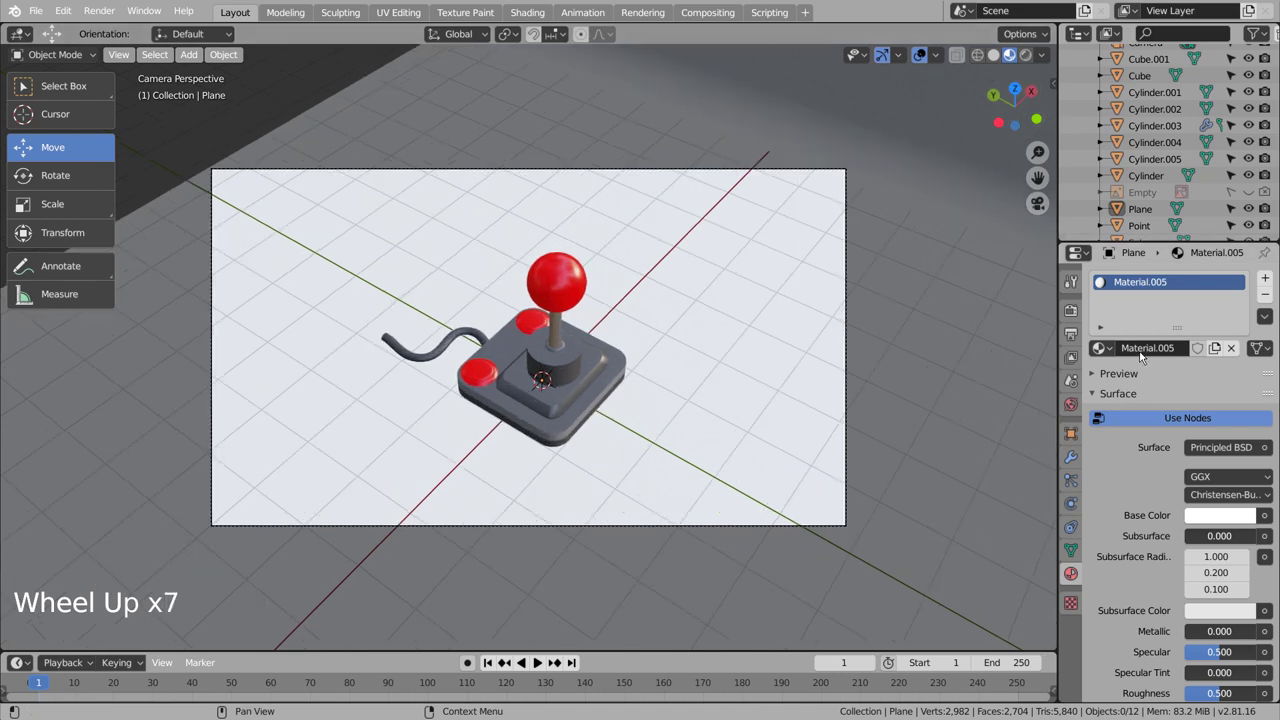
pyautogui.click(1074, 319)
pyautogui.click(1207, 281)
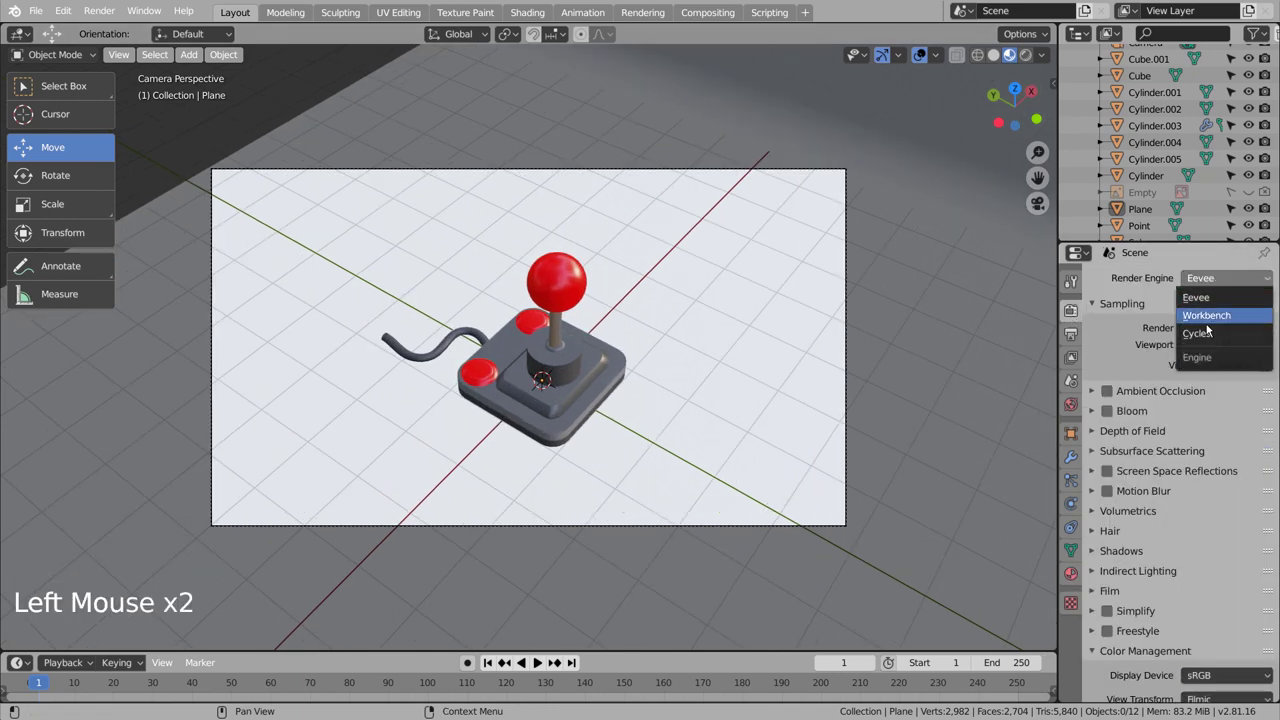